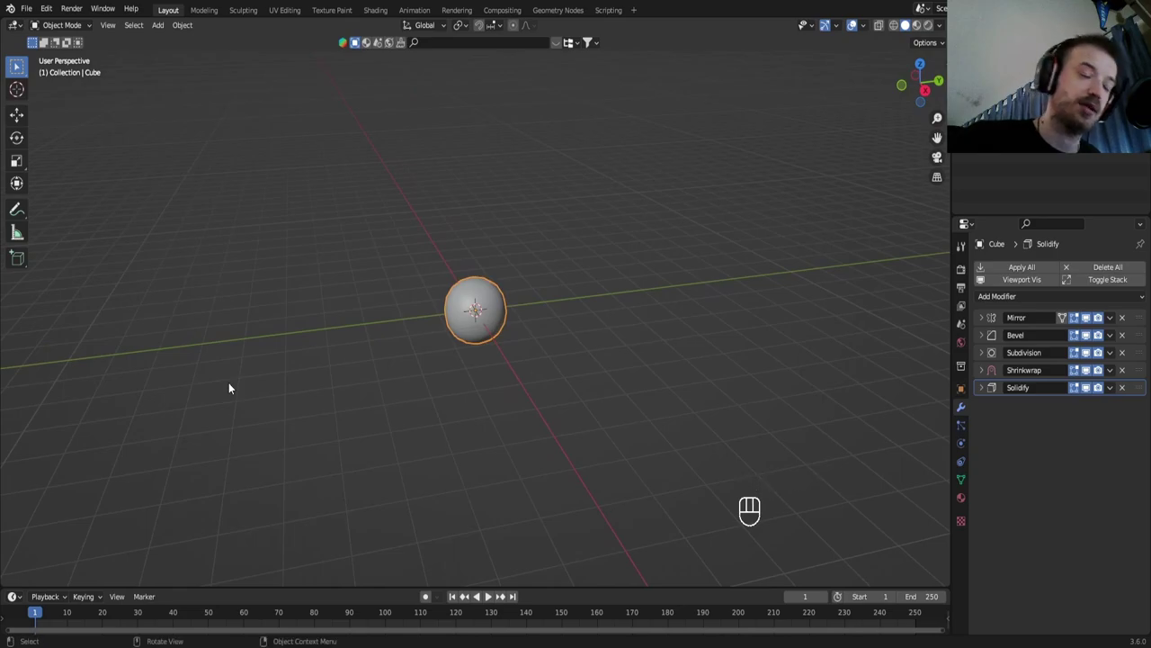
# Orbit the viewport to inspect the rounded sphere object from several angles
pyautogui.moveTo(373, 372); pyautogui.dragTo(350, 366)
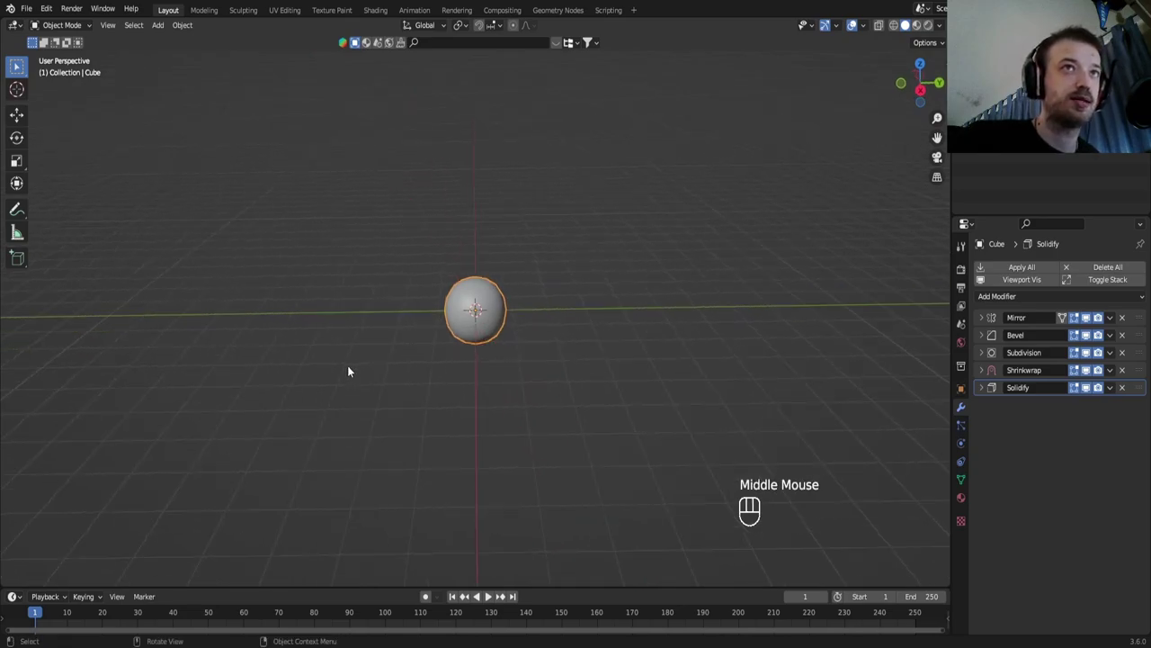
pyautogui.moveTo(352, 367); pyautogui.dragTo(311, 360)
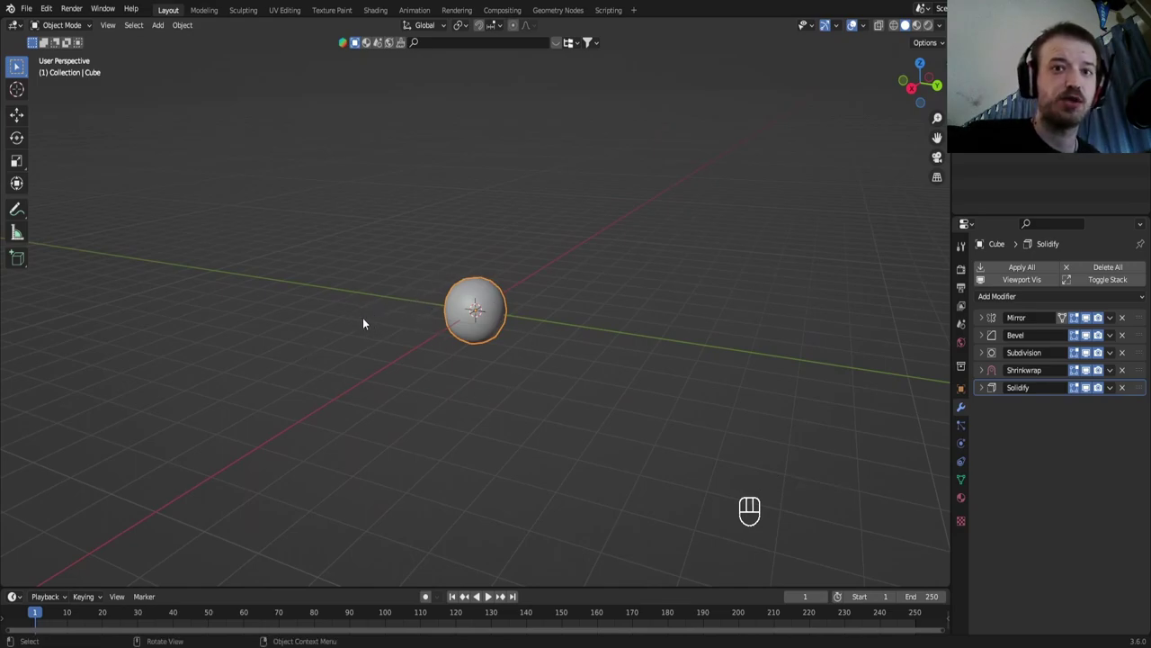
pyautogui.moveTo(356, 317); pyautogui.dragTo(369, 320)
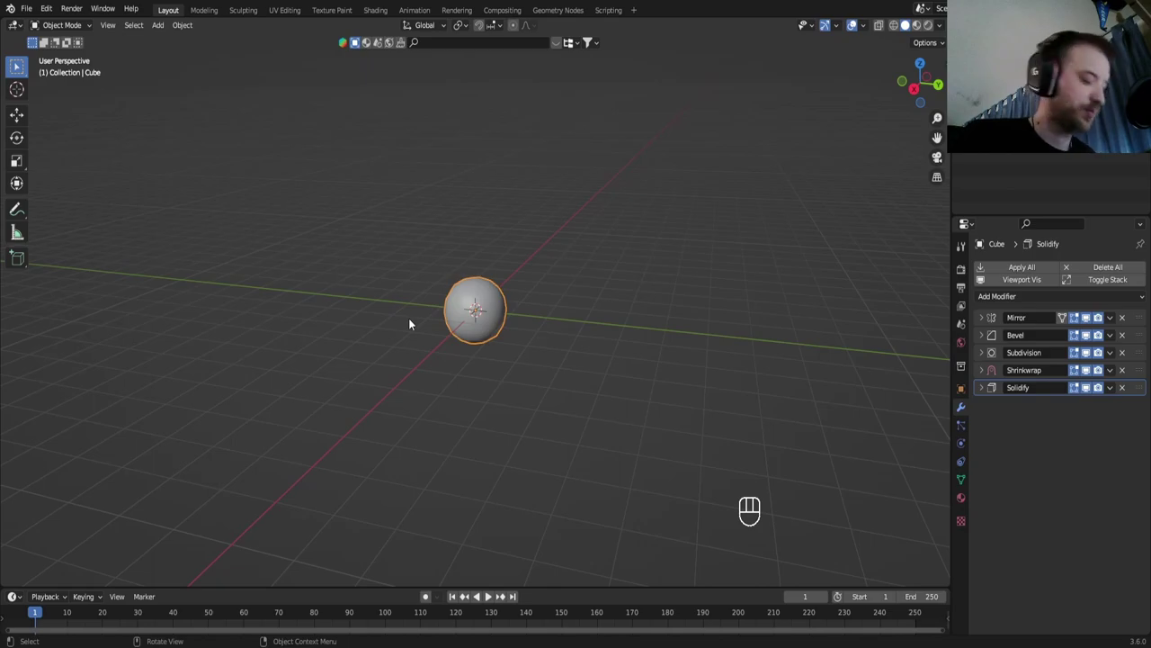
# Request deletion of the selected sphere with X, leaving the Delete confirmation showing
pyautogui.press('x')
pyautogui.click(385, 400)
pyautogui.click(463, 295)
# Delete the sphere, switch to Front Orthographic and add the beverage can reference image at the origin
pyautogui.press('x')
pyautogui.moveTo(313, 270); pyautogui.dragTo(327, 271)
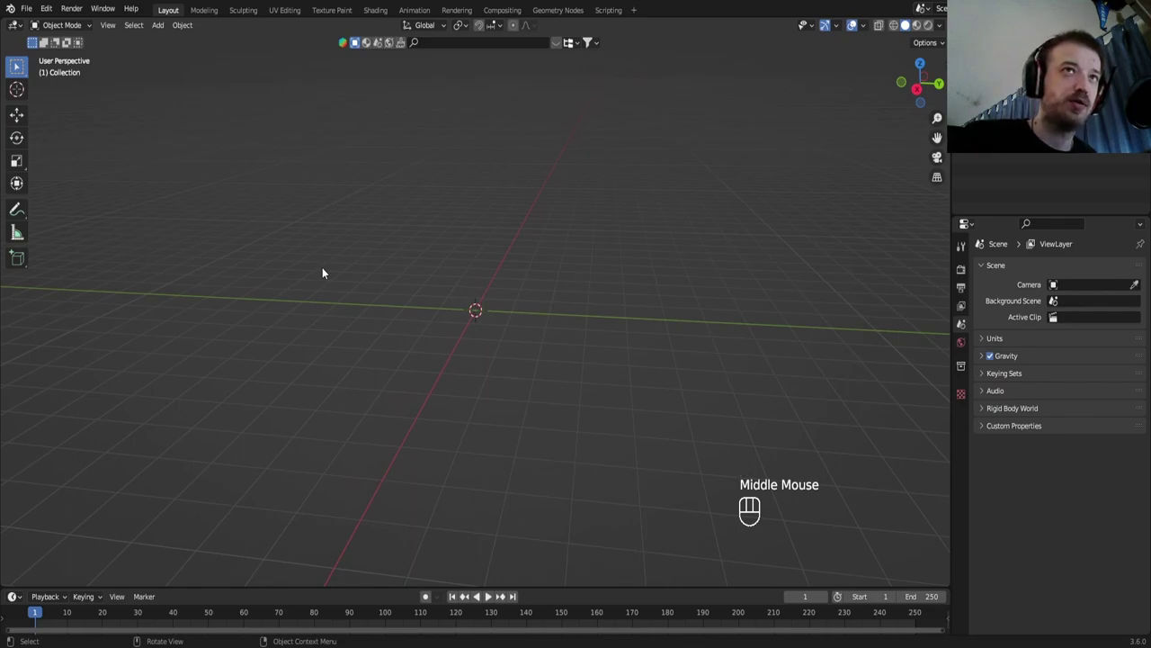
pyautogui.press('KP_1')
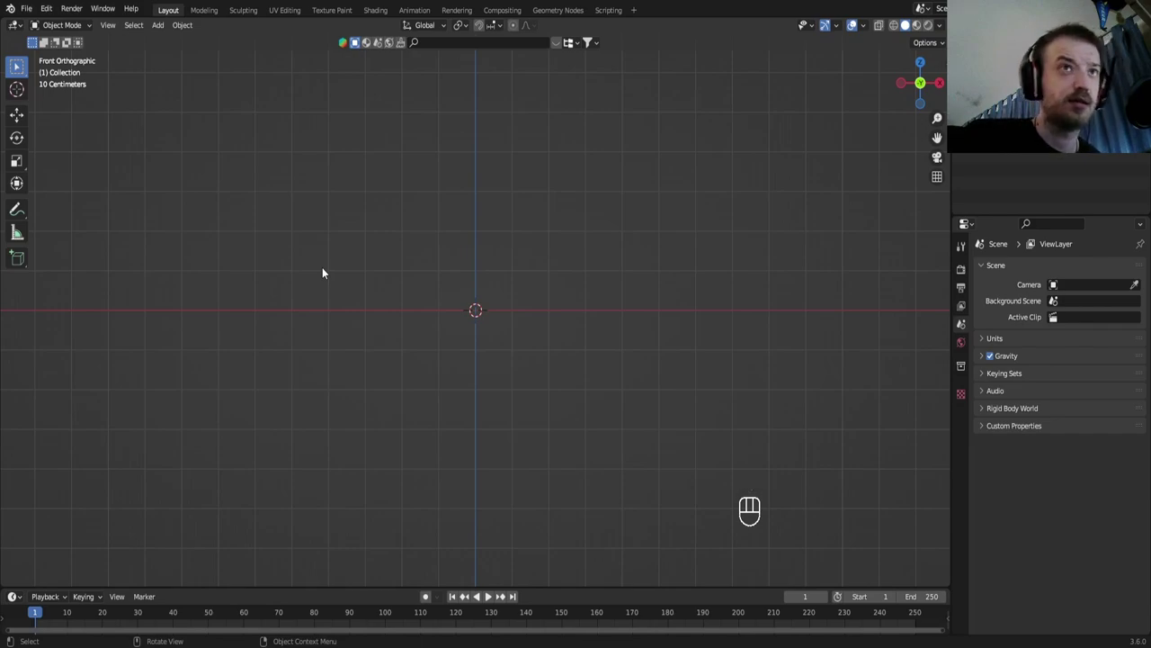
pyautogui.press('shift+a')
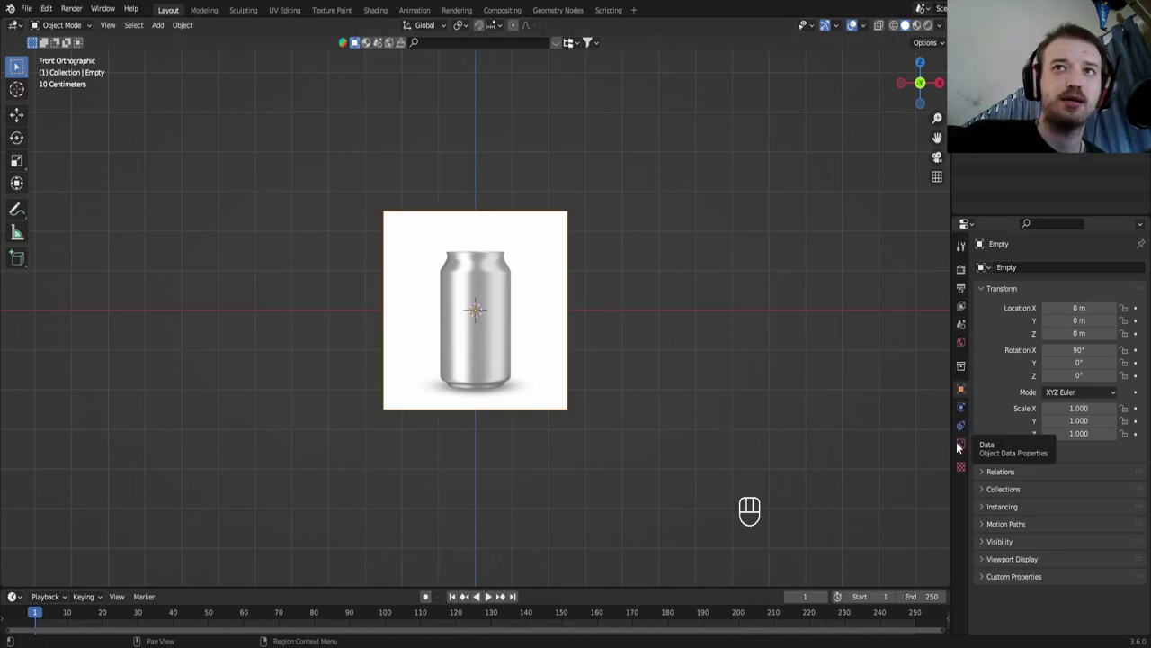
# Disable Show In Perspective for the can reference image and verify it in front view
pyautogui.middleClick(960, 446)
pyautogui.click(960, 446)
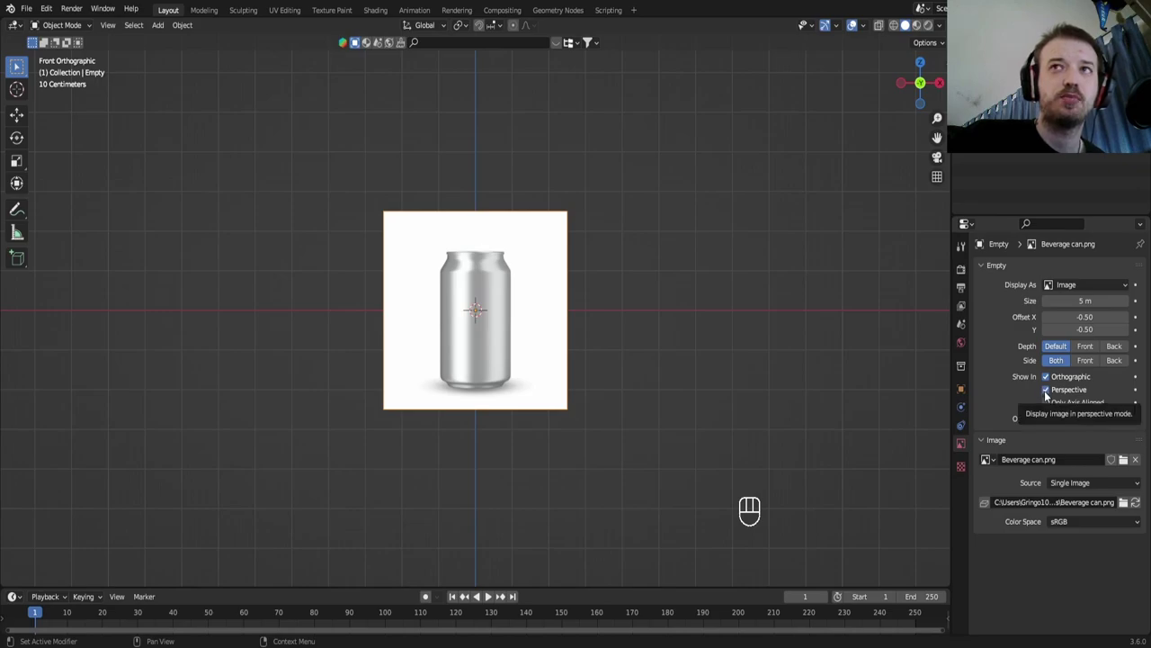
pyautogui.middleClick(1047, 396)
pyautogui.click(1048, 396)
pyautogui.moveTo(541, 259); pyautogui.dragTo(535, 292)
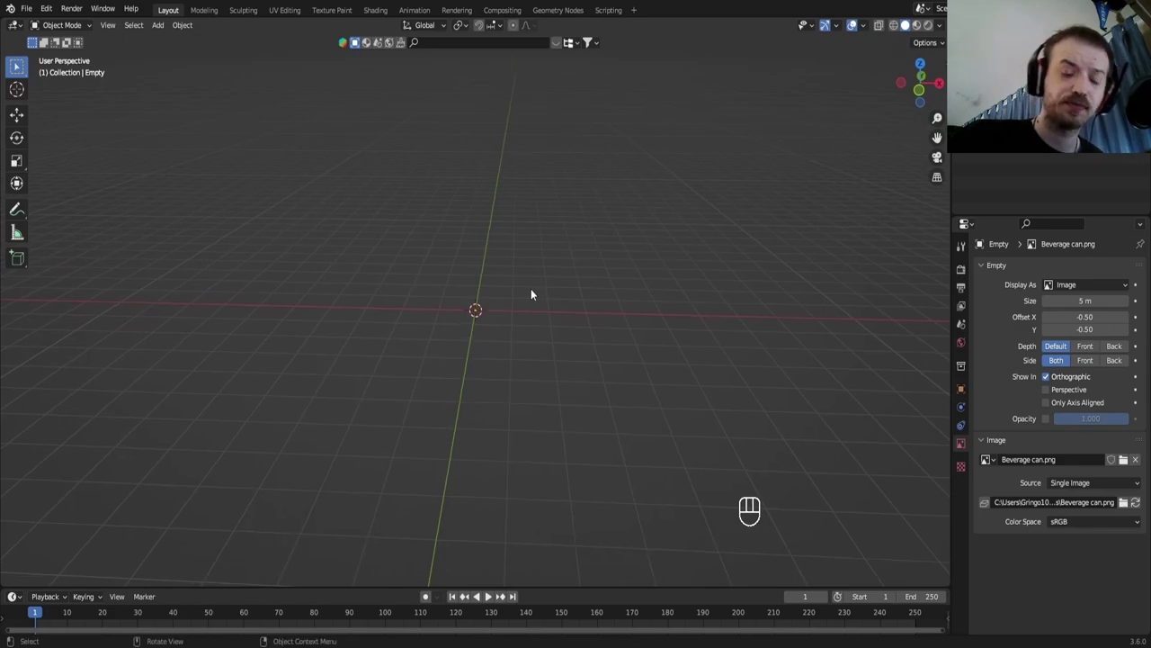
pyautogui.press('KP_1')
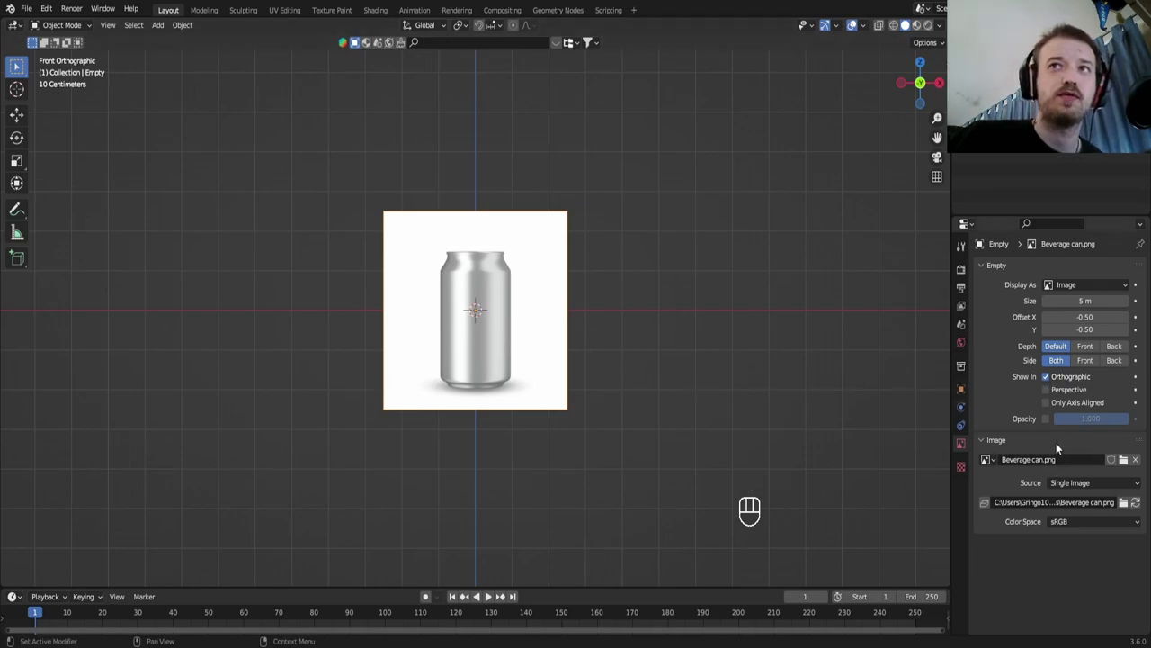
# Enable Opacity on the reference image and set it to 0.300
pyautogui.click(1050, 426)
pyautogui.moveTo(1110, 425); pyautogui.dragTo(1112, 423)
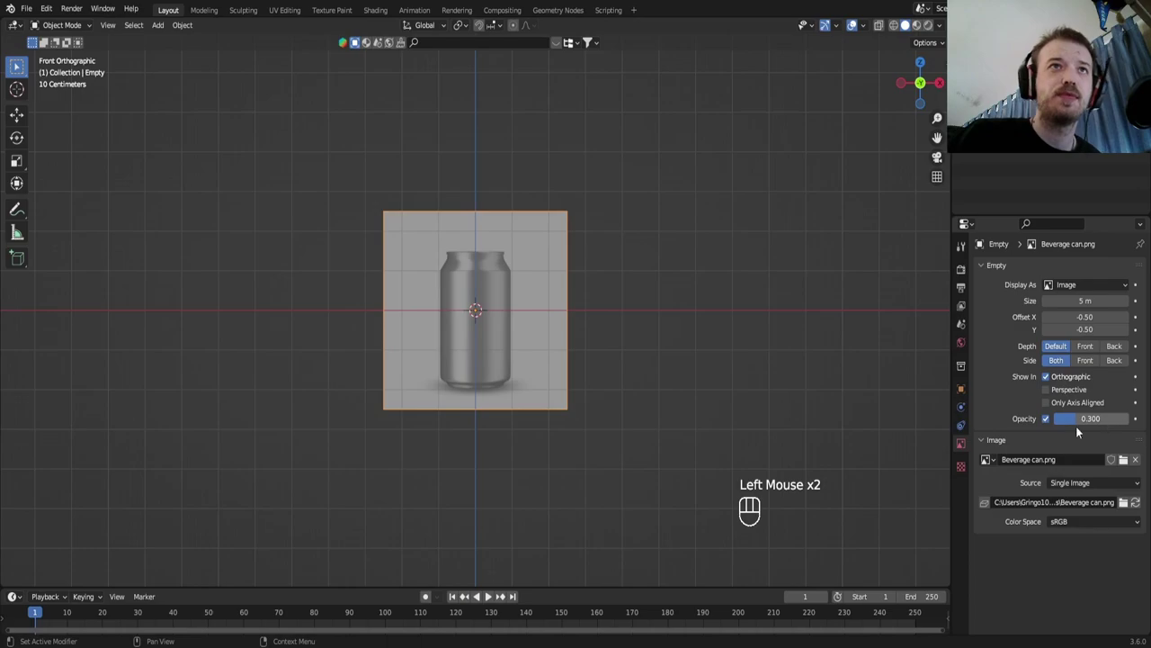
pyautogui.click(534, 321)
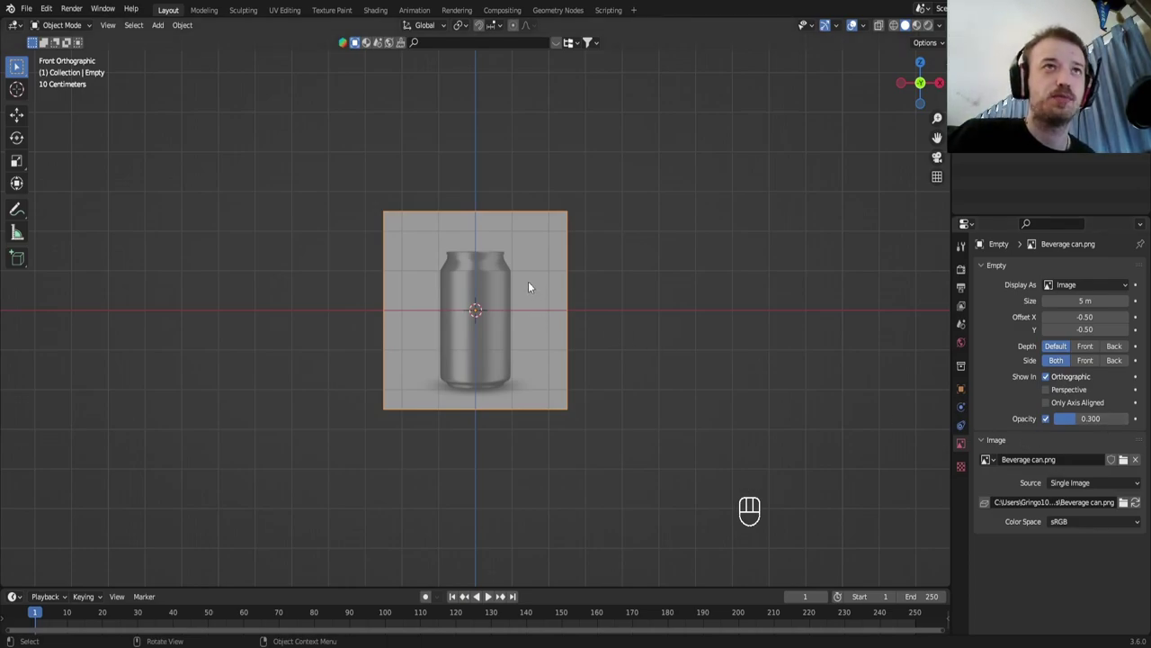
# Move the reference image up along Z so the can's base sits on the horizontal axis
pyautogui.scroll(3)
pyautogui.scroll(3)
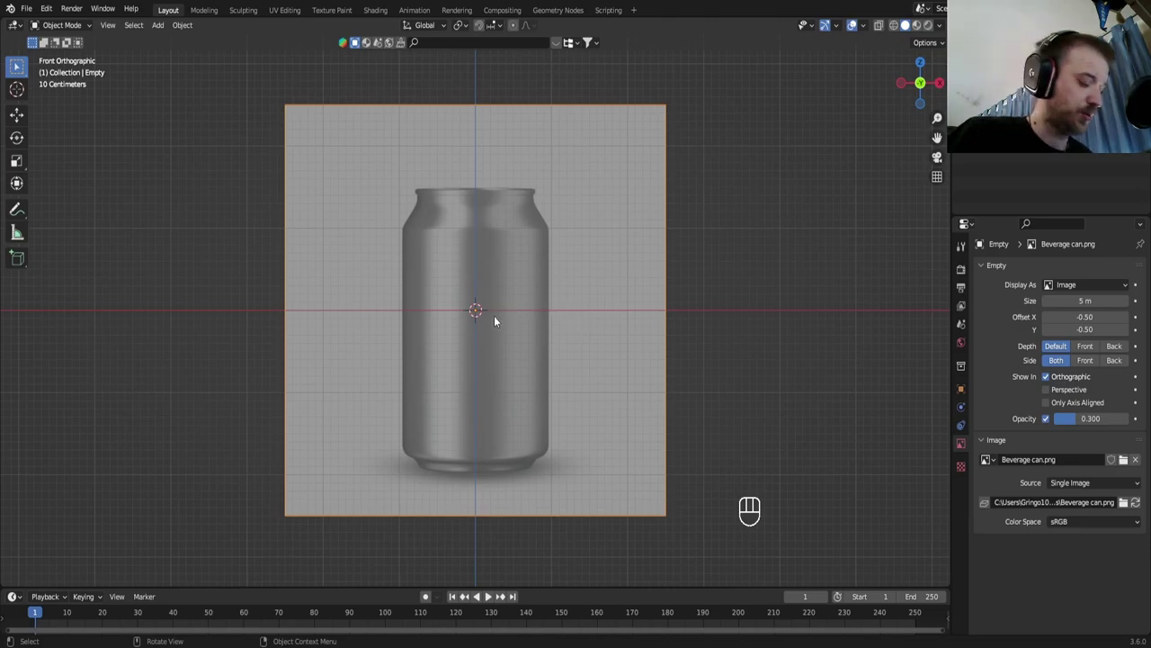
pyautogui.press('g')
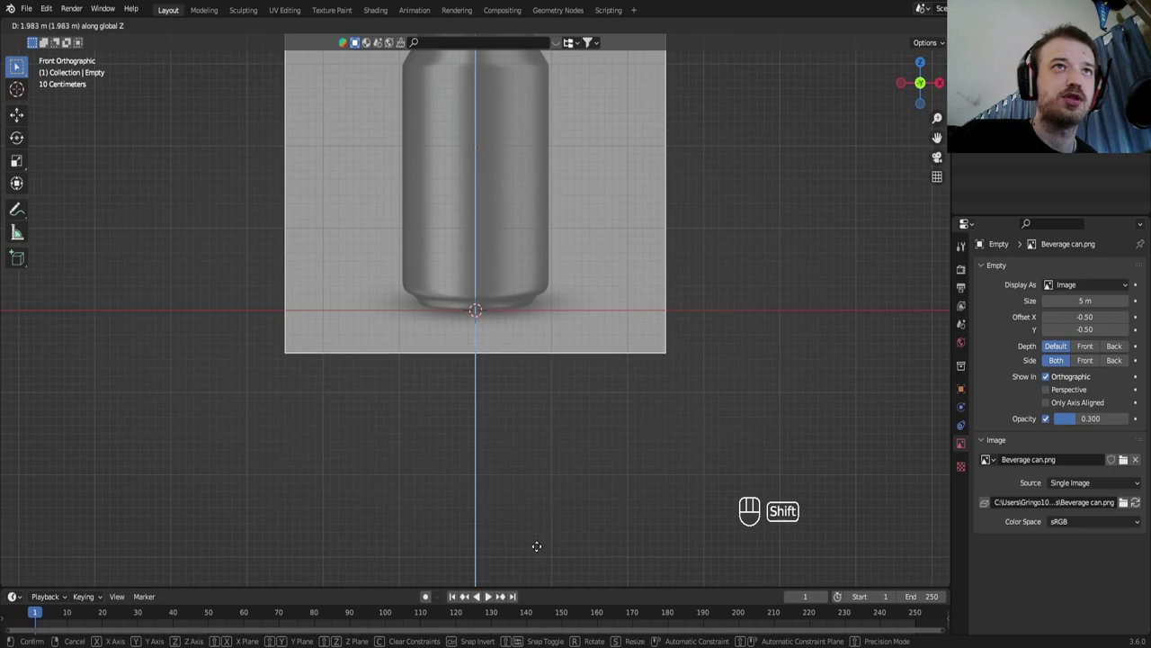
pyautogui.scroll(3)
pyautogui.moveTo(538, 292); pyautogui.dragTo(507, 492)
pyautogui.scroll(-3)
pyautogui.moveTo(508, 315); pyautogui.dragTo(495, 396)
pyautogui.moveTo(494, 393); pyautogui.dragTo(501, 372)
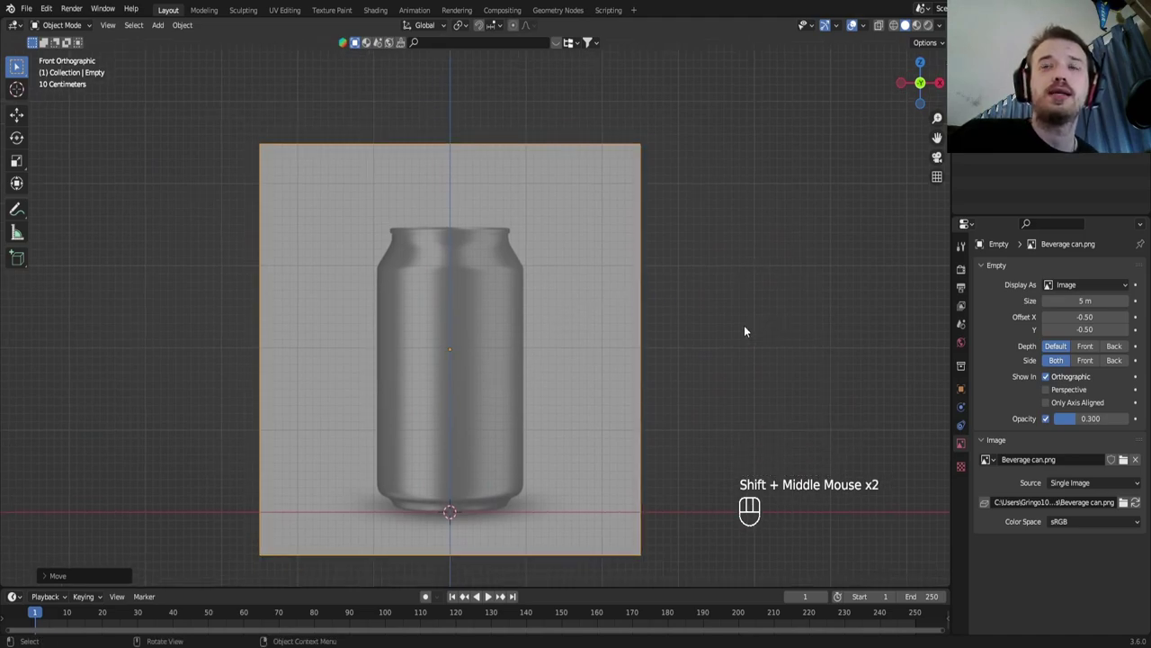
# Deselect the reference image and bring up the Add menu
pyautogui.click(717, 351)
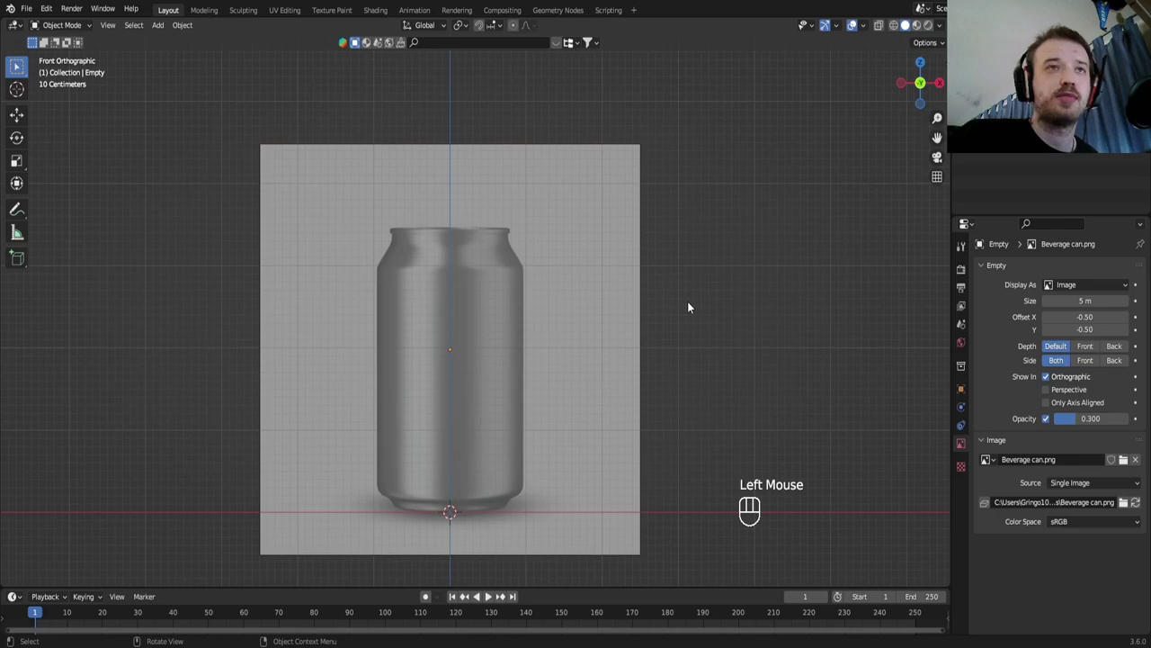
pyautogui.press('shift+a')
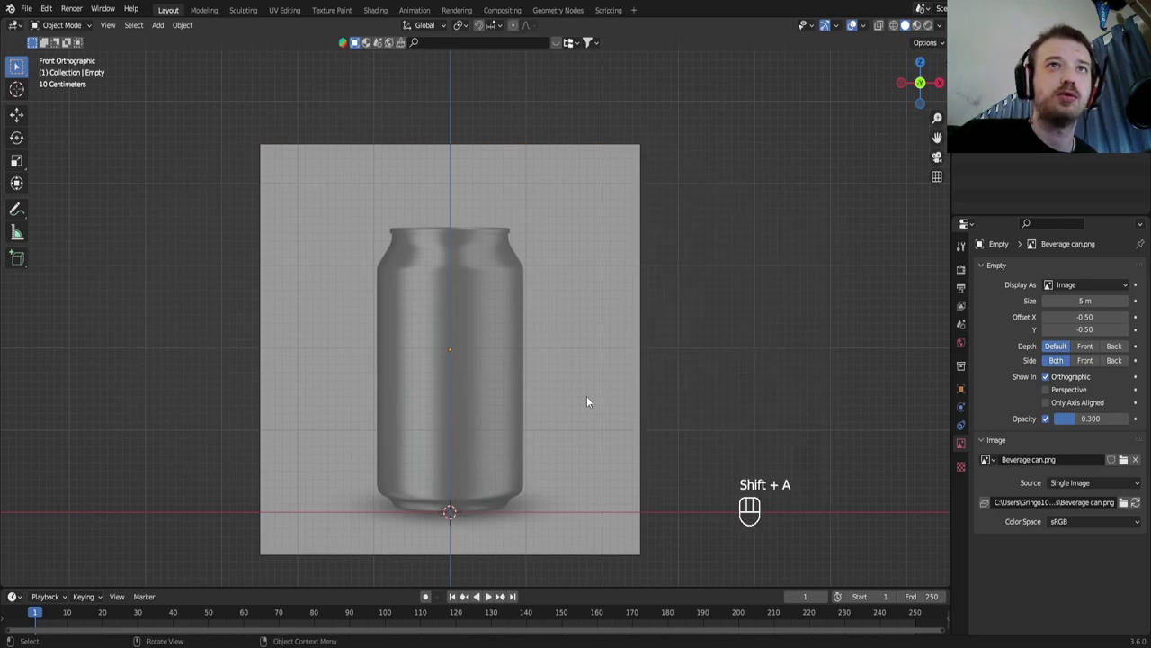
# Add a Mesh Circle at the origin and adjust its Add Circle settings to span the can's bottom
pyautogui.press('shift+a')
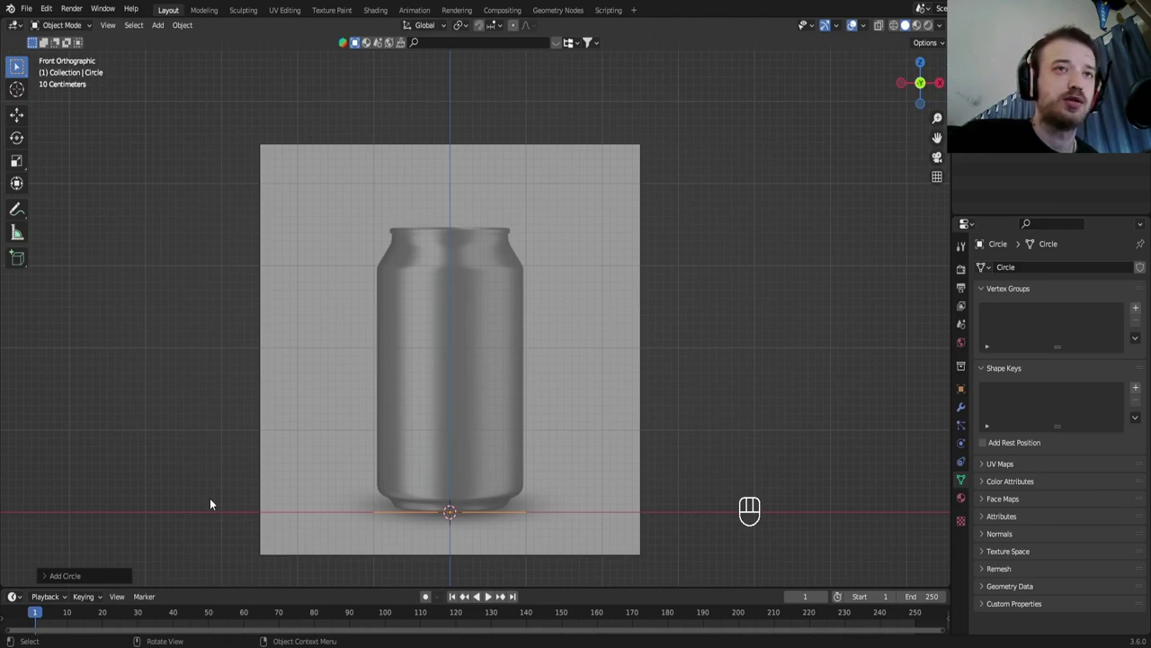
pyautogui.click(50, 581)
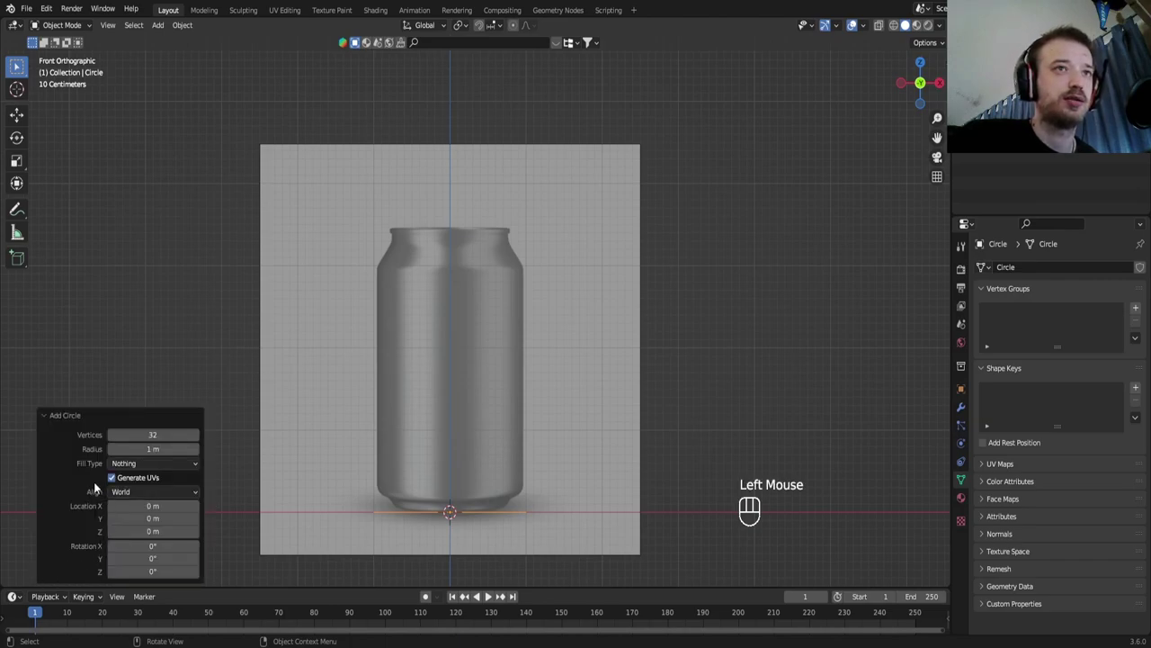
pyautogui.click(489, 592)
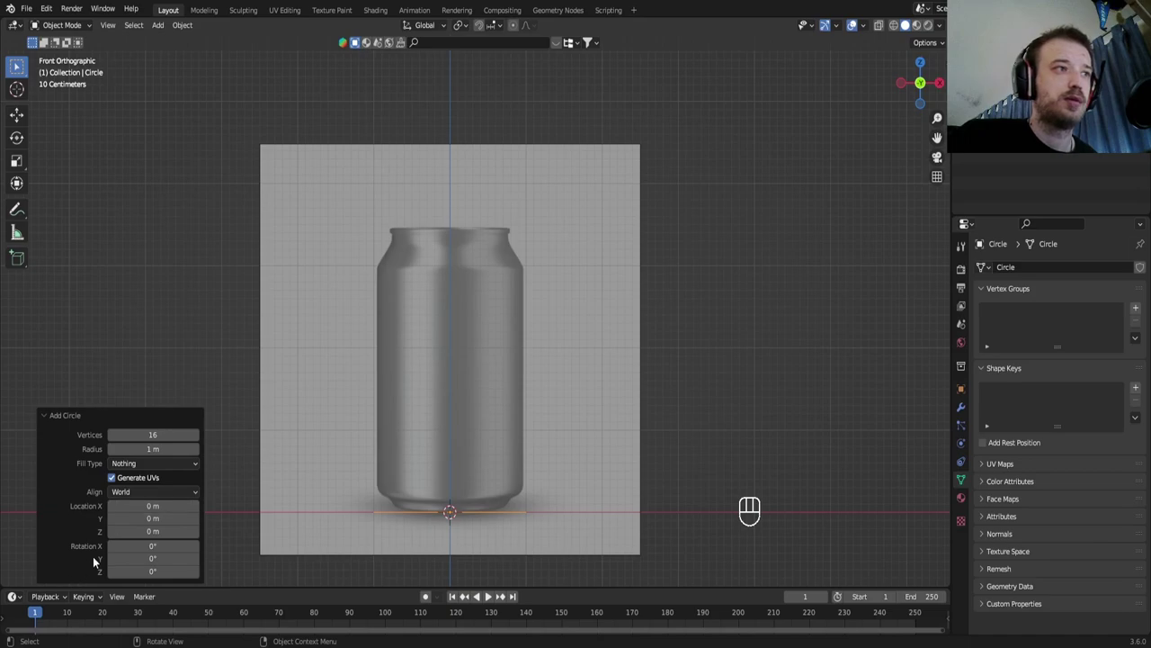
pyautogui.click(56, 417)
pyautogui.click(45, 577)
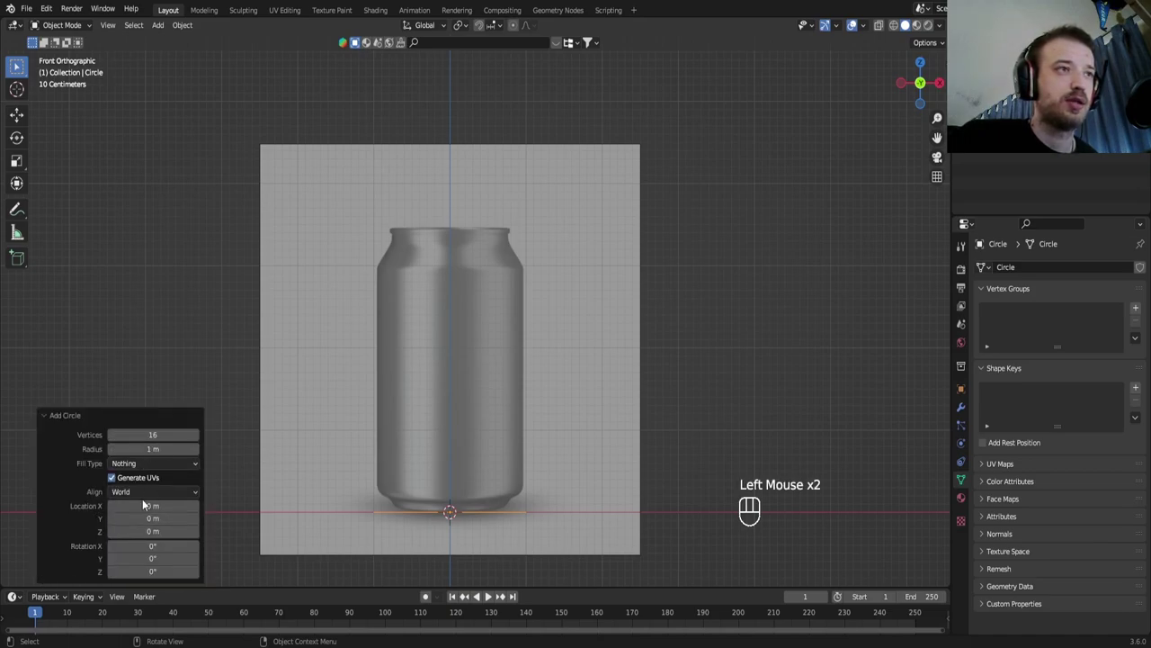
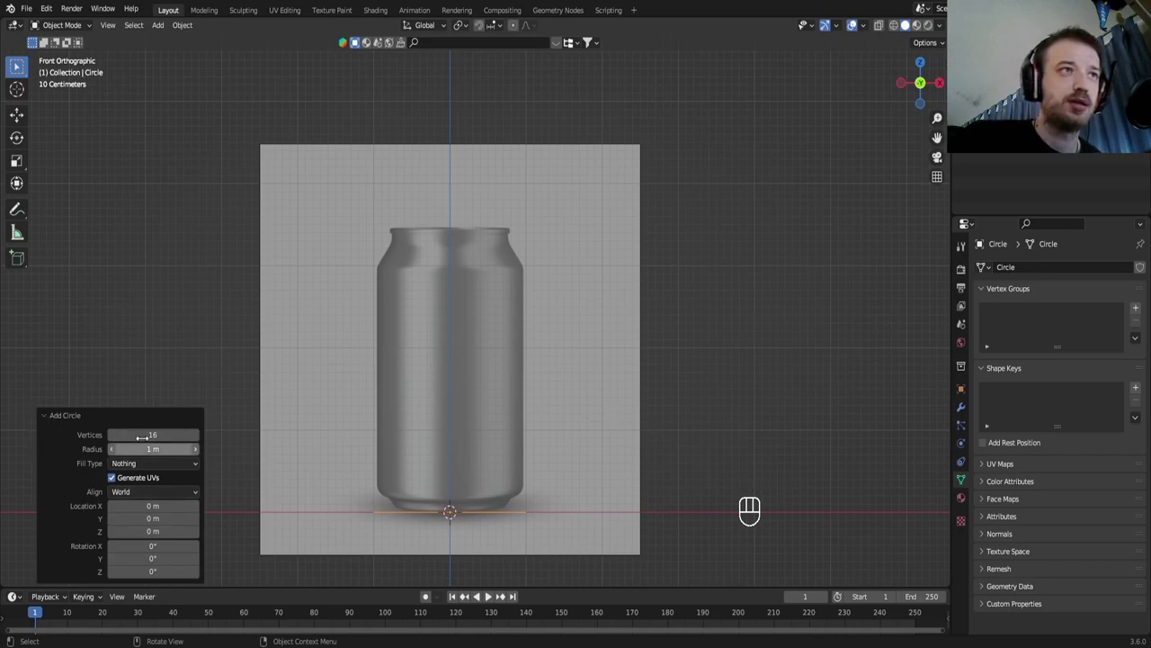
pyautogui.click(44, 414)
pyautogui.click(720, 418)
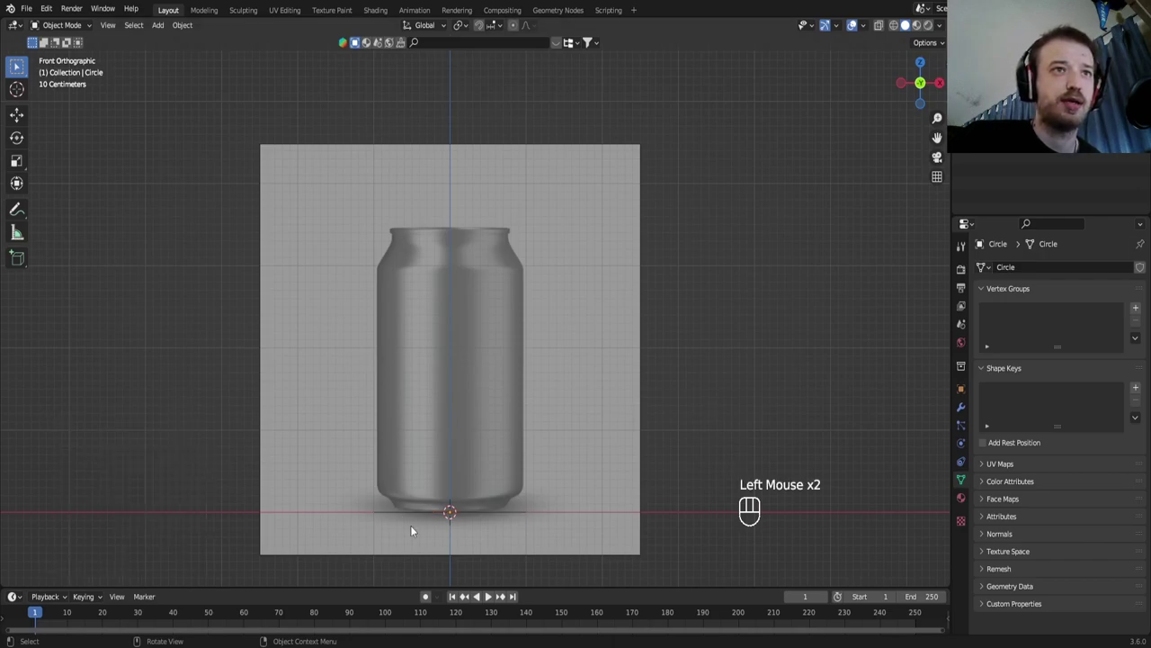
pyautogui.click(409, 514)
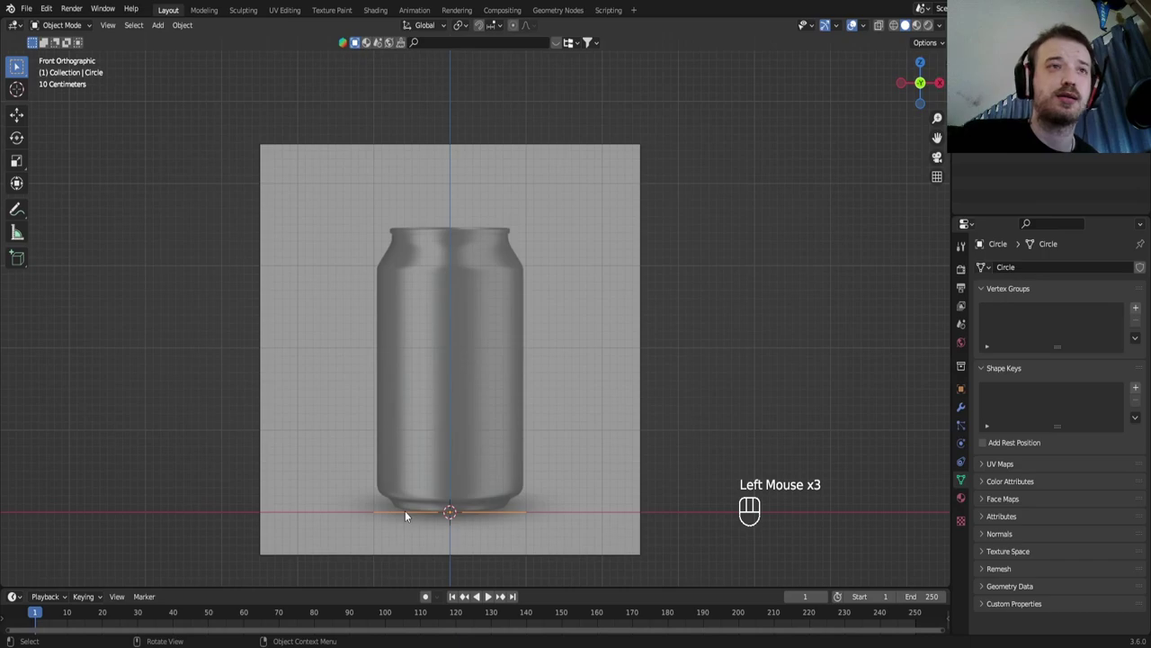
# In Edit Mode, extrude the circle's edge ring upward in stages until the wall reaches the reference can's top
pyautogui.press('Tab')
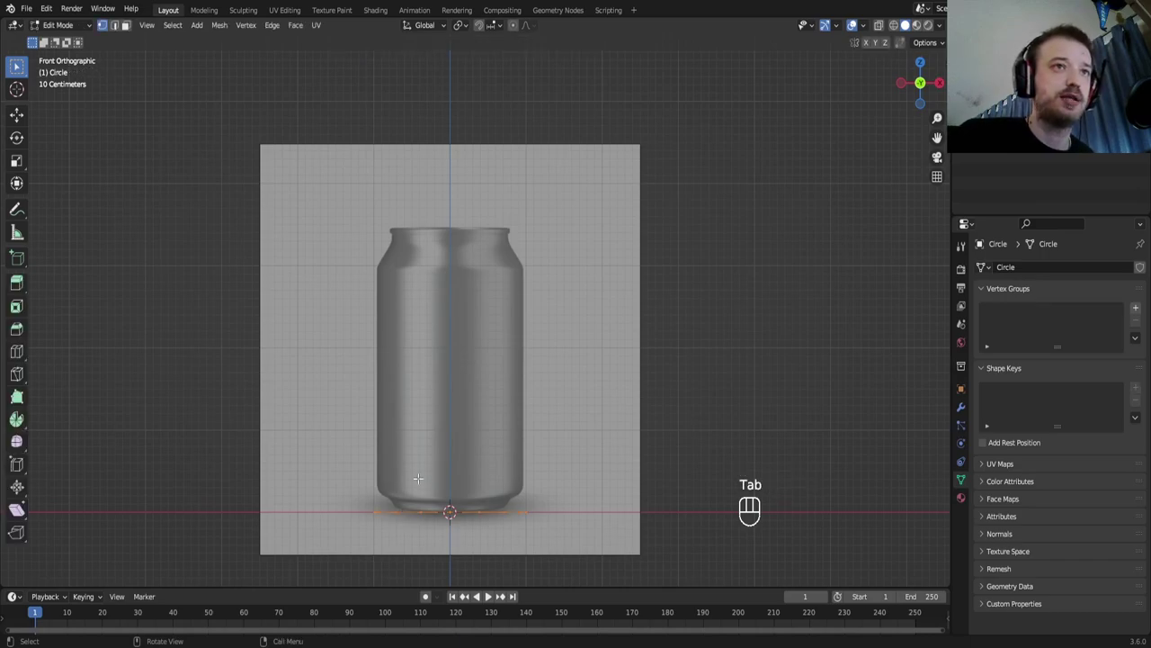
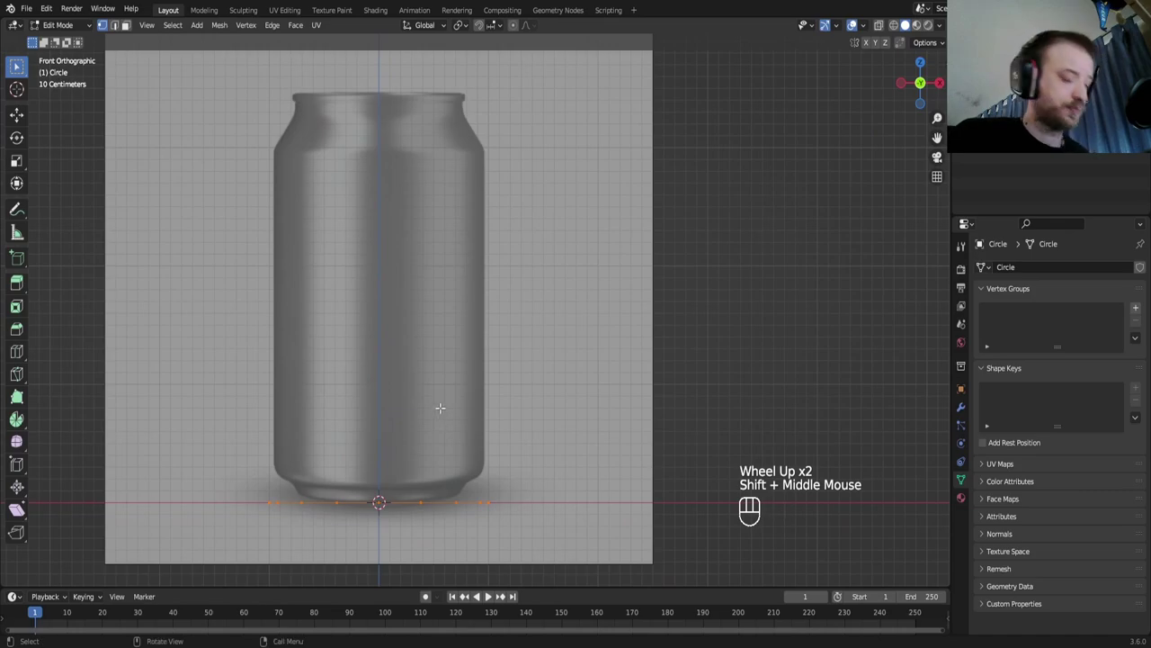
pyautogui.press('g')
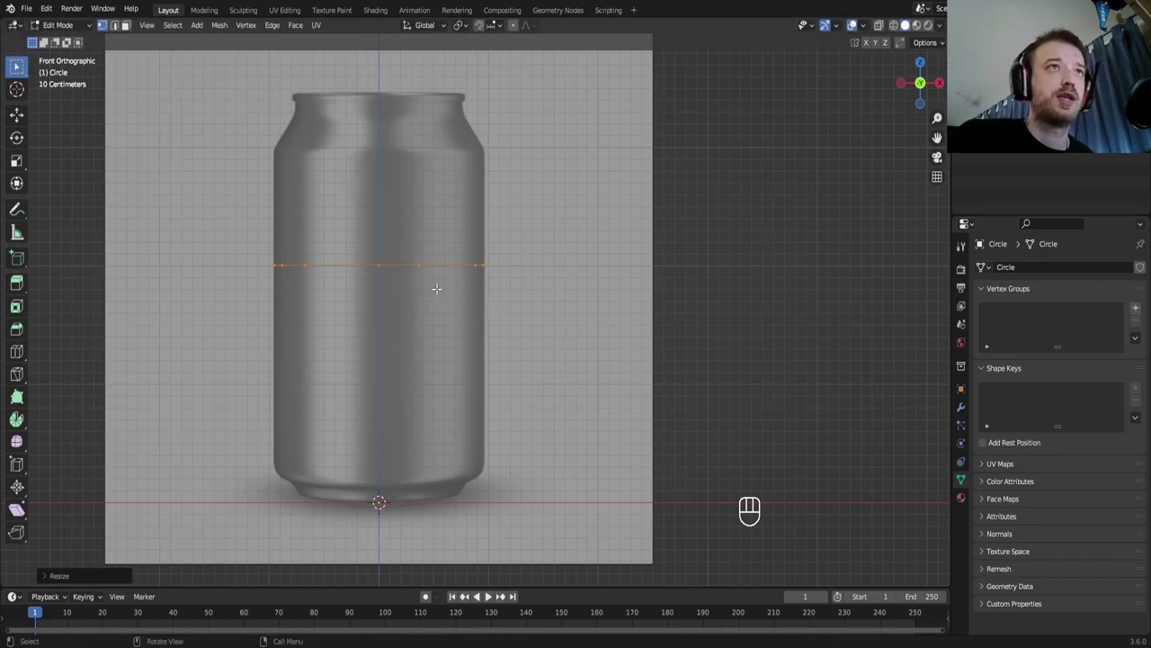
pyautogui.press('e')
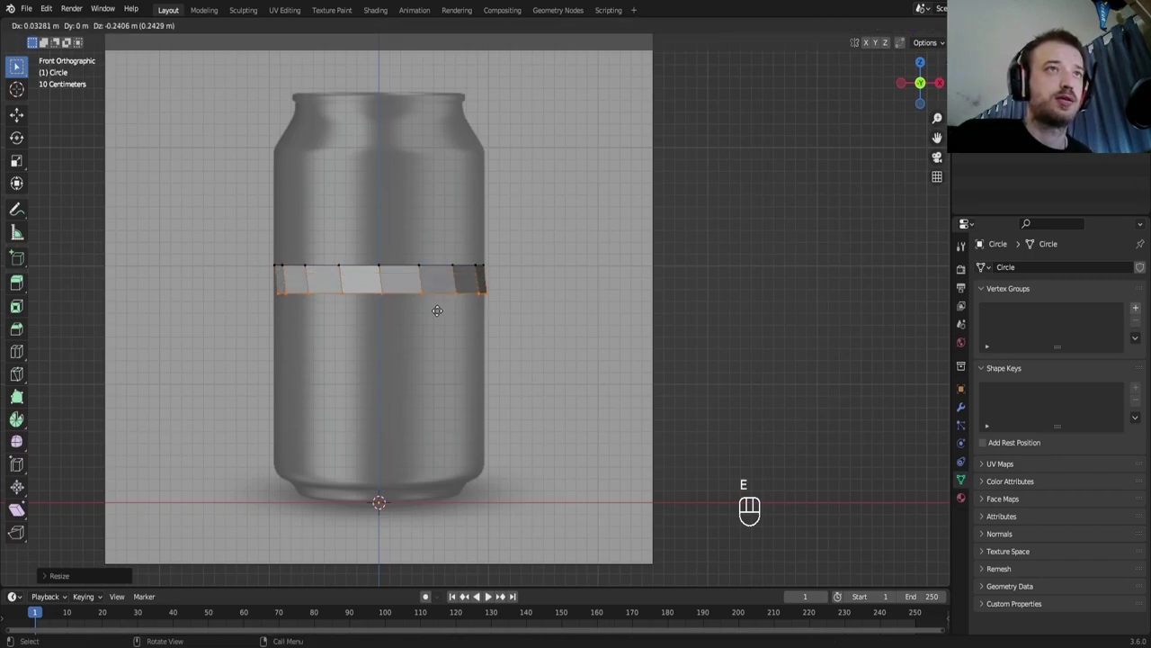
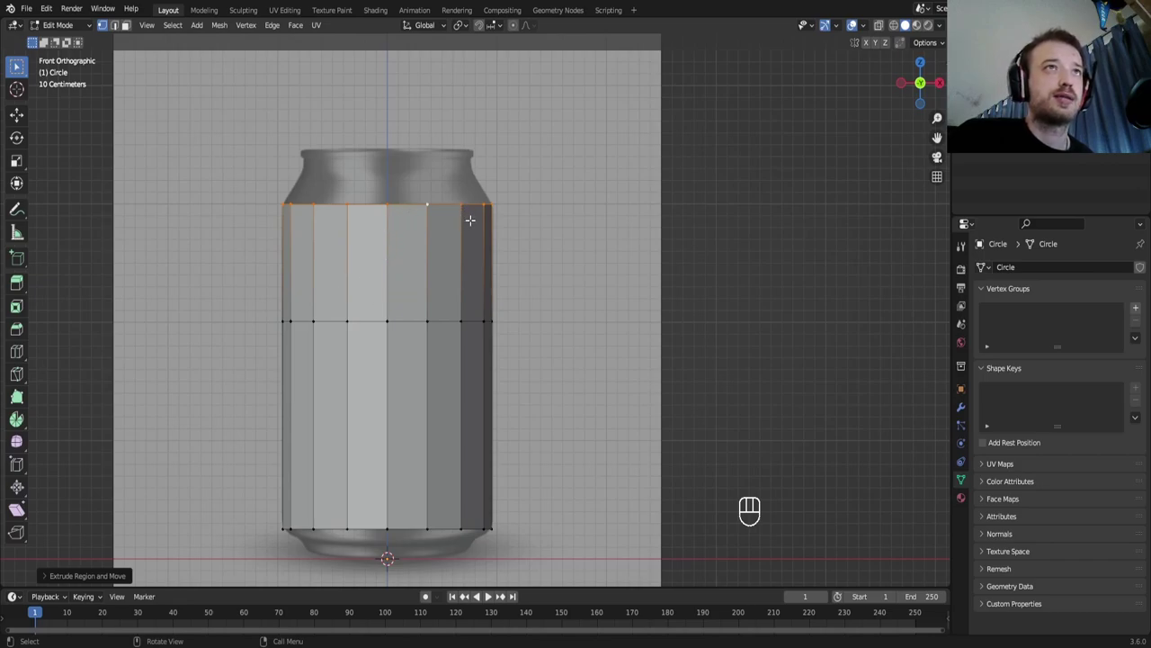
pyautogui.press('e')
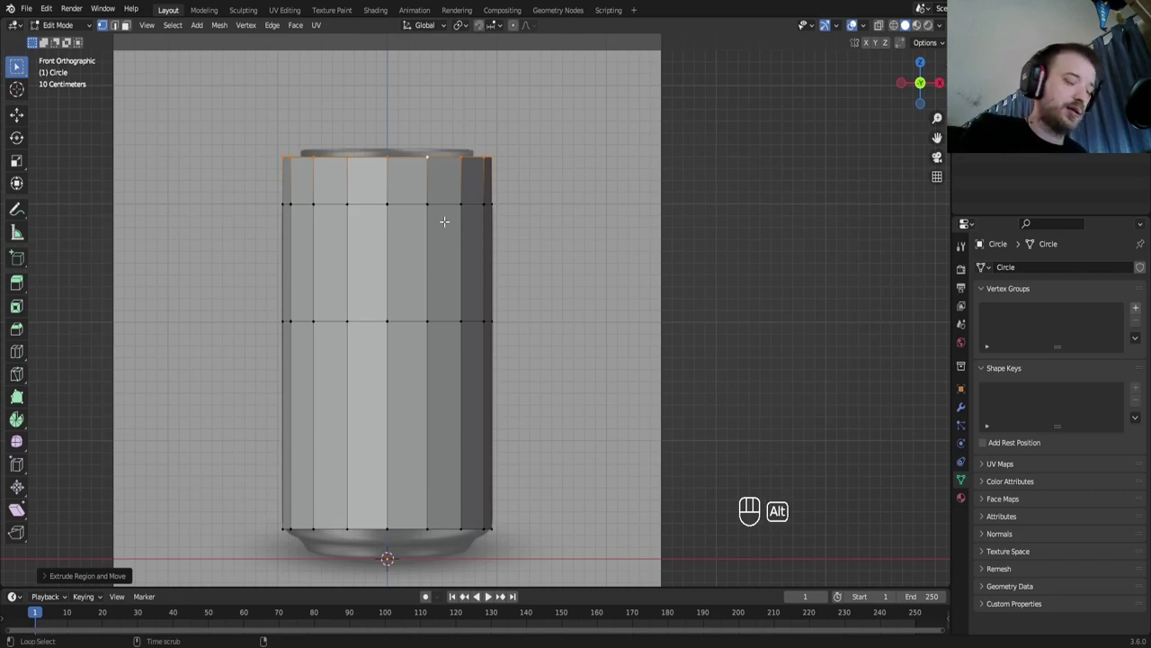
# Toggle X-Ray, zoom to the can top and scale the top ring inward to form the tapered neck
pyautogui.press('alt+z')
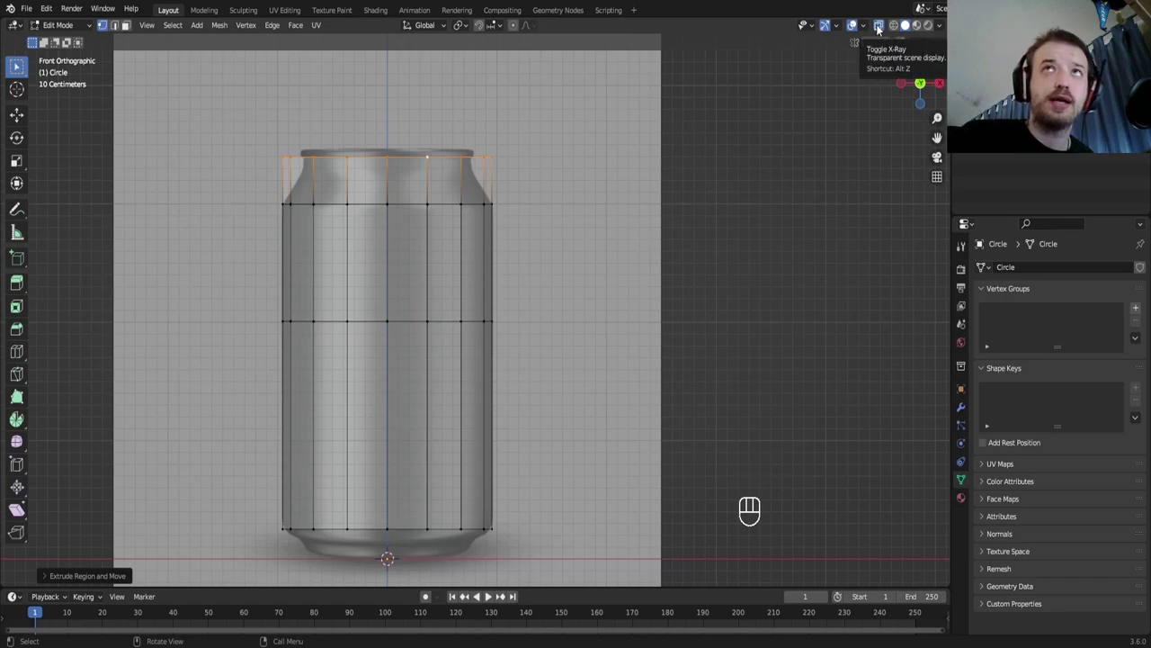
pyautogui.click(880, 29)
pyautogui.click(887, 26)
pyautogui.click(883, 31)
pyautogui.click(883, 31)
pyautogui.click(882, 30)
pyautogui.click(882, 30)
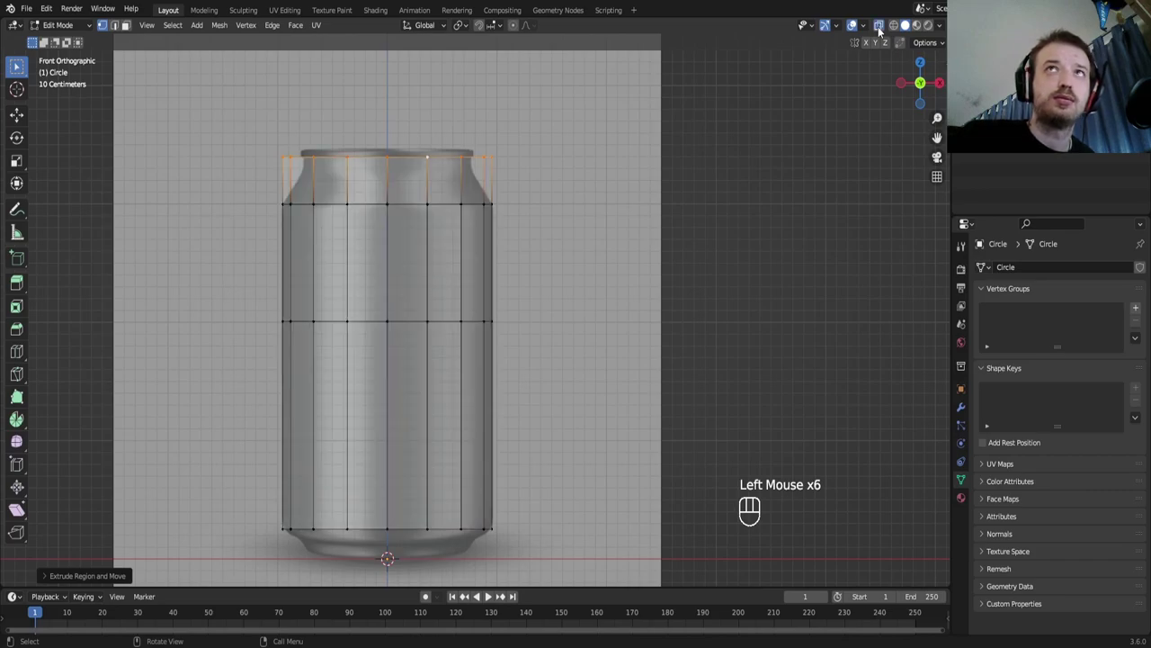
pyautogui.click(883, 30)
pyautogui.click(883, 31)
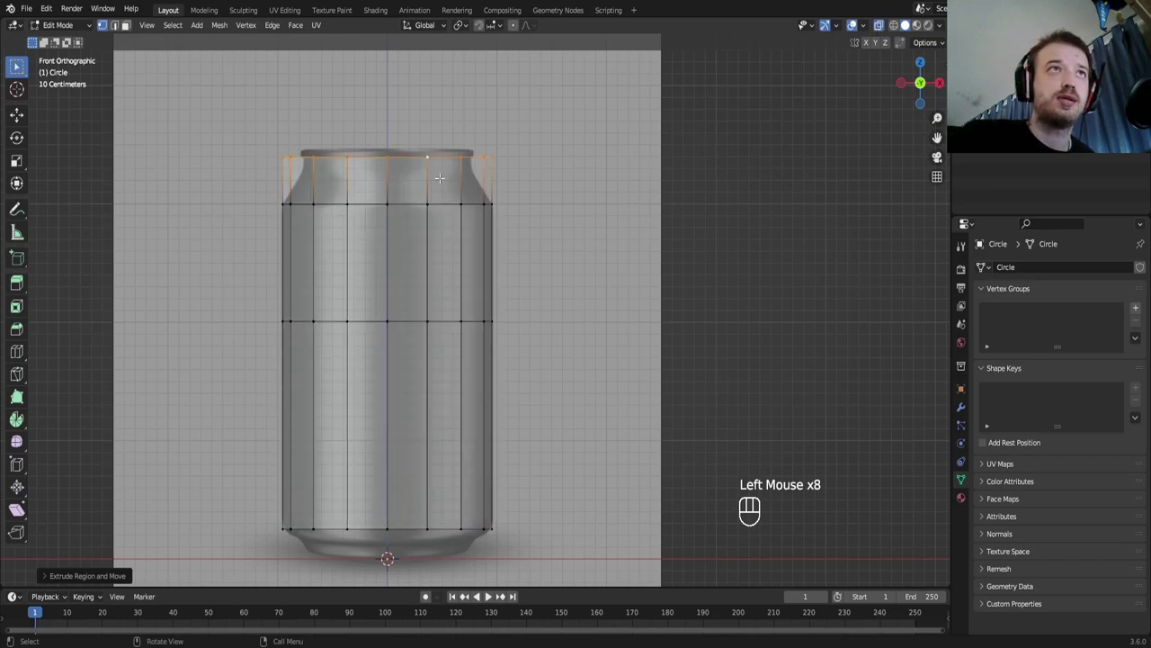
pyautogui.middleClick(856, 22)
pyautogui.scroll(3)
pyautogui.middleClick(856, 22)
pyautogui.press('s')
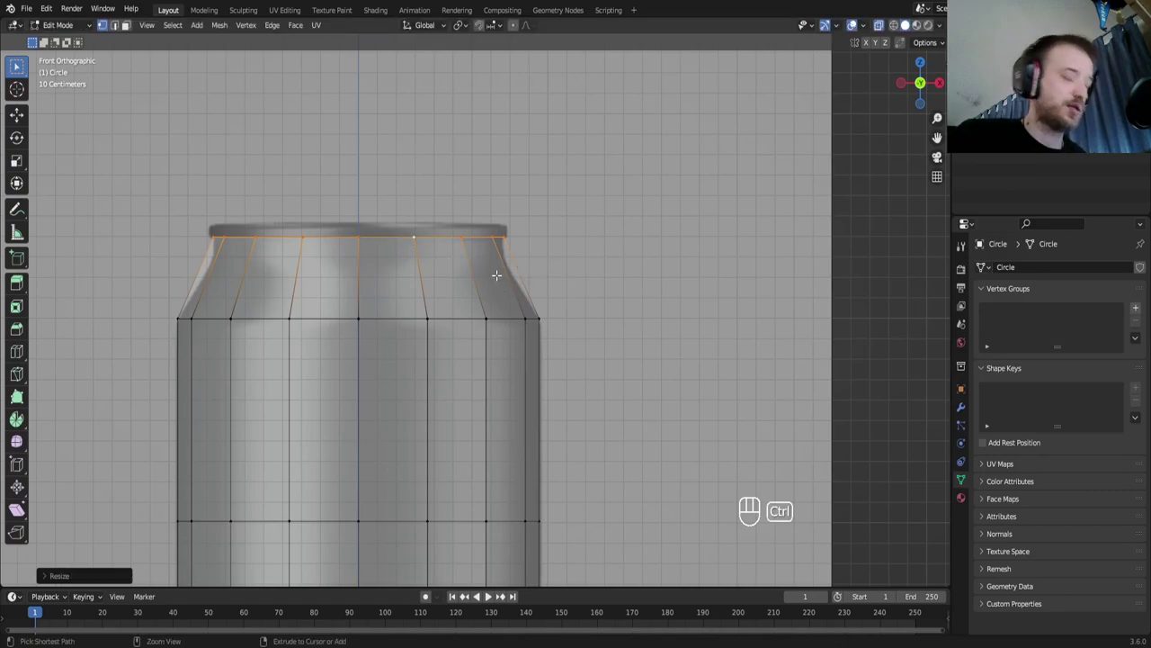
# Add a loop cut across the shoulder and scale it to follow the shoulder curve
pyautogui.press('ctrl+r')
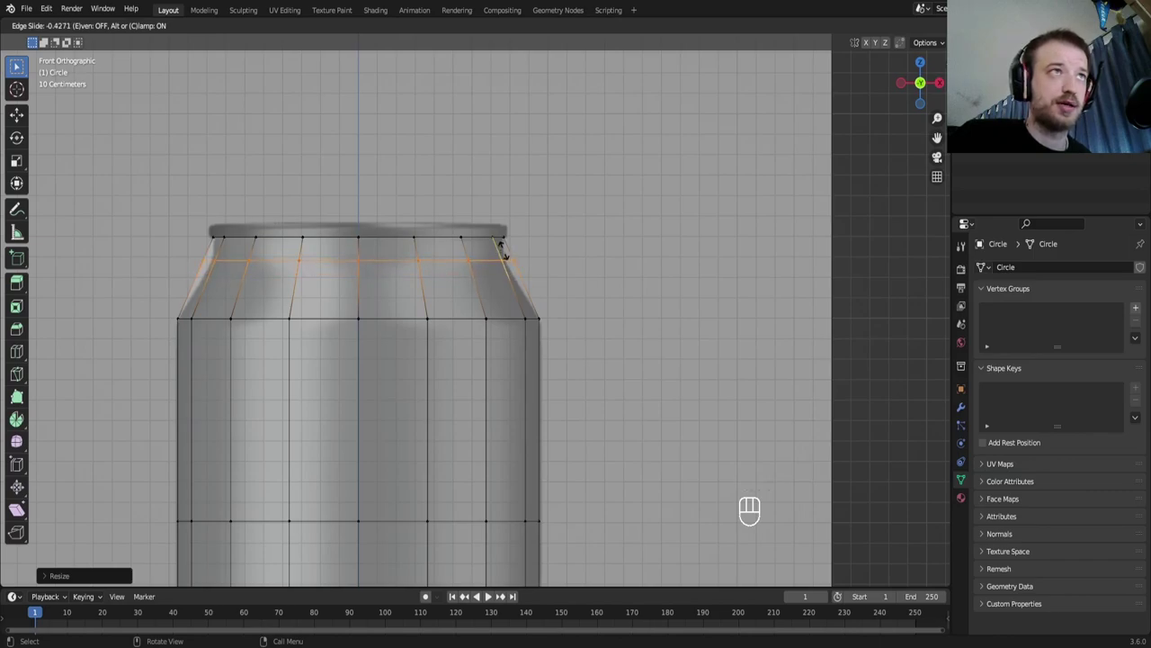
pyautogui.press('s')
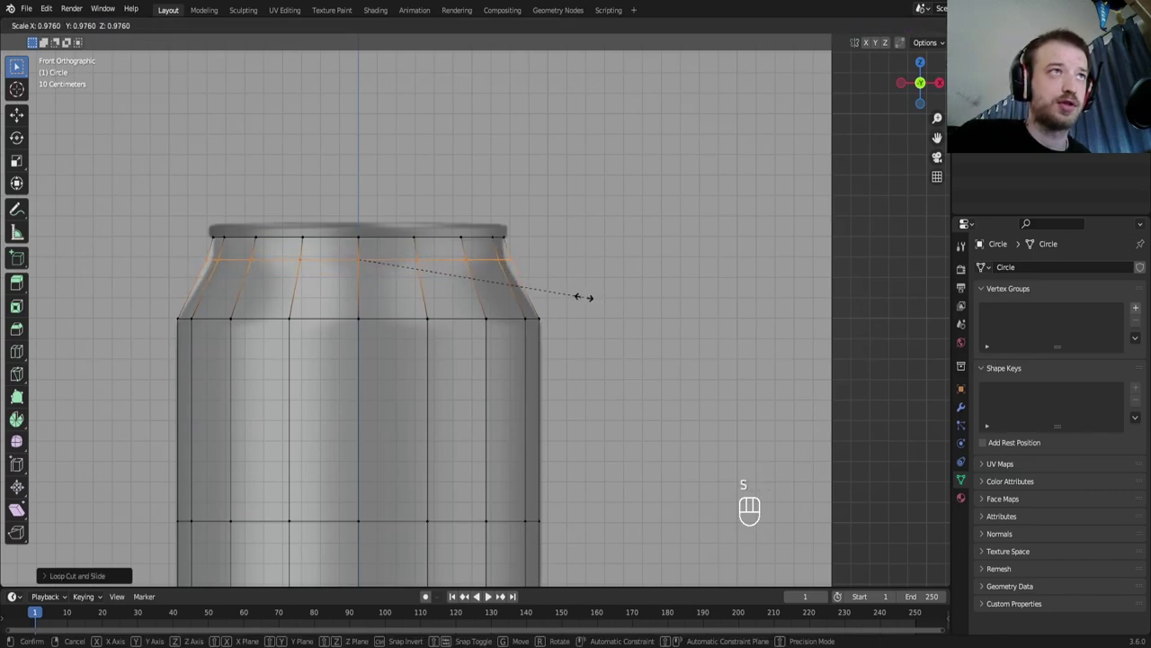
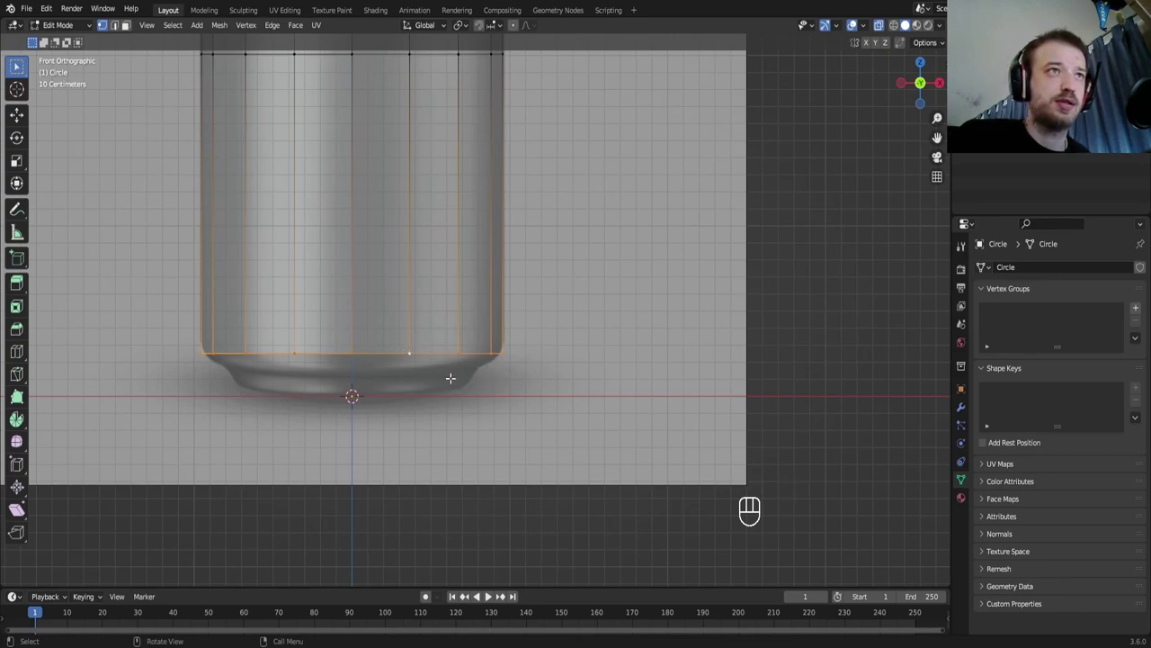
# Extrude the bottom edge loop downward and scale it inward for the tapered base
pyautogui.press('e')
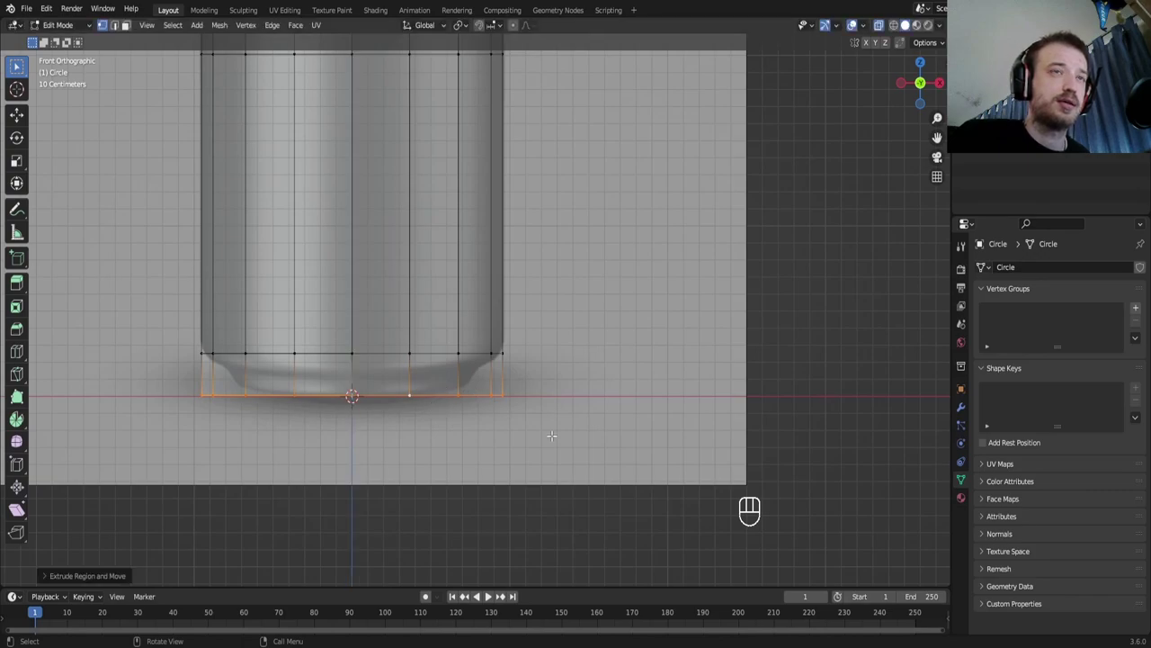
pyautogui.press('s')
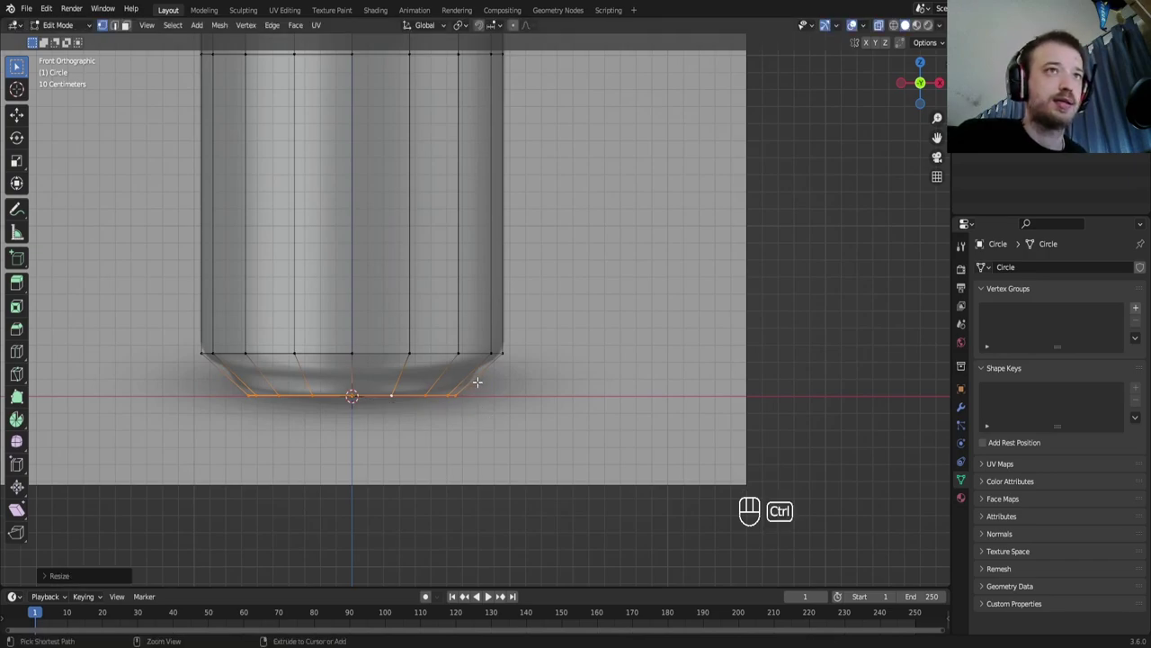
# Add a loop cut in the base, slide it into place and scale it to round the bottom curve
pyautogui.press('ctrl+r')
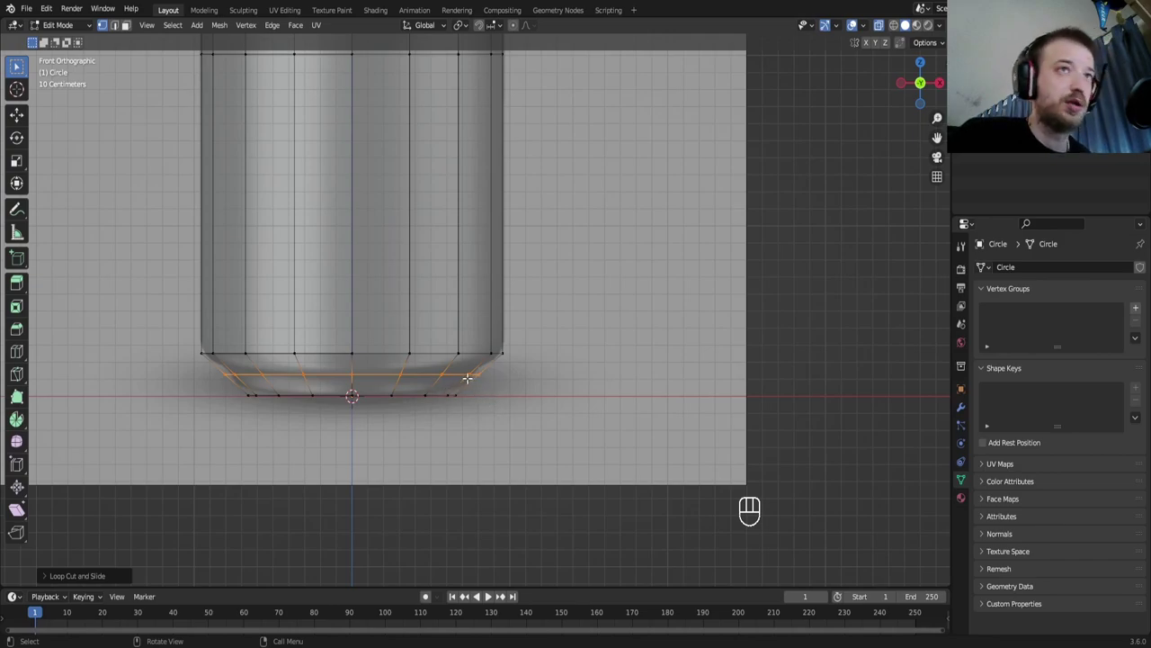
pyautogui.press('g')
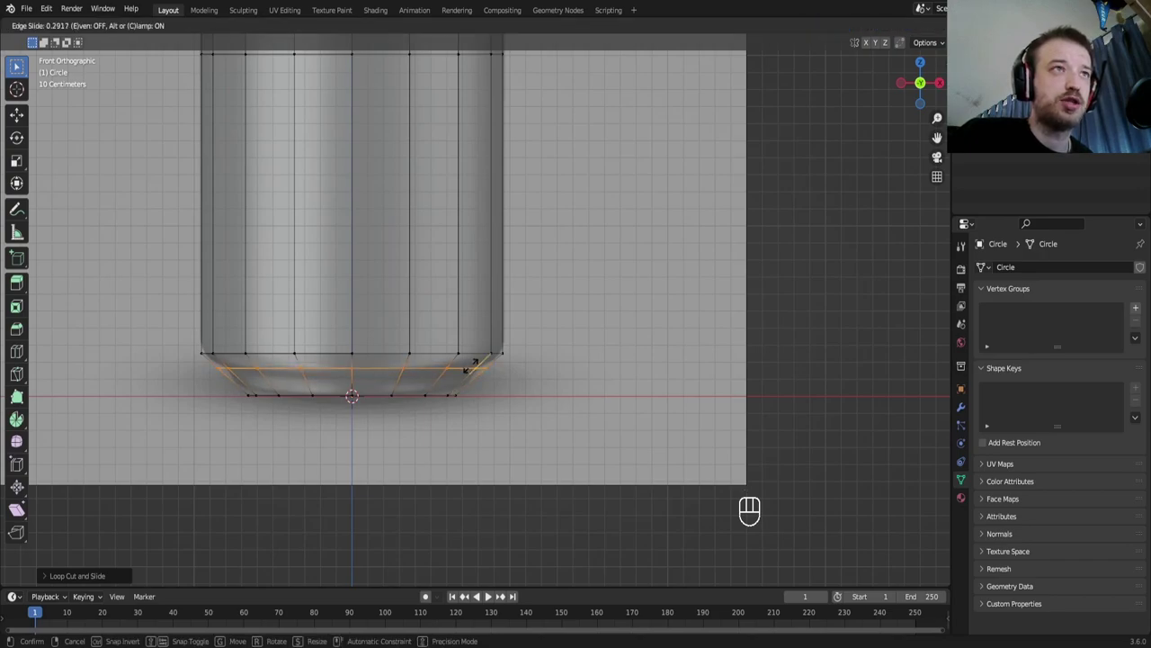
pyautogui.press('s')
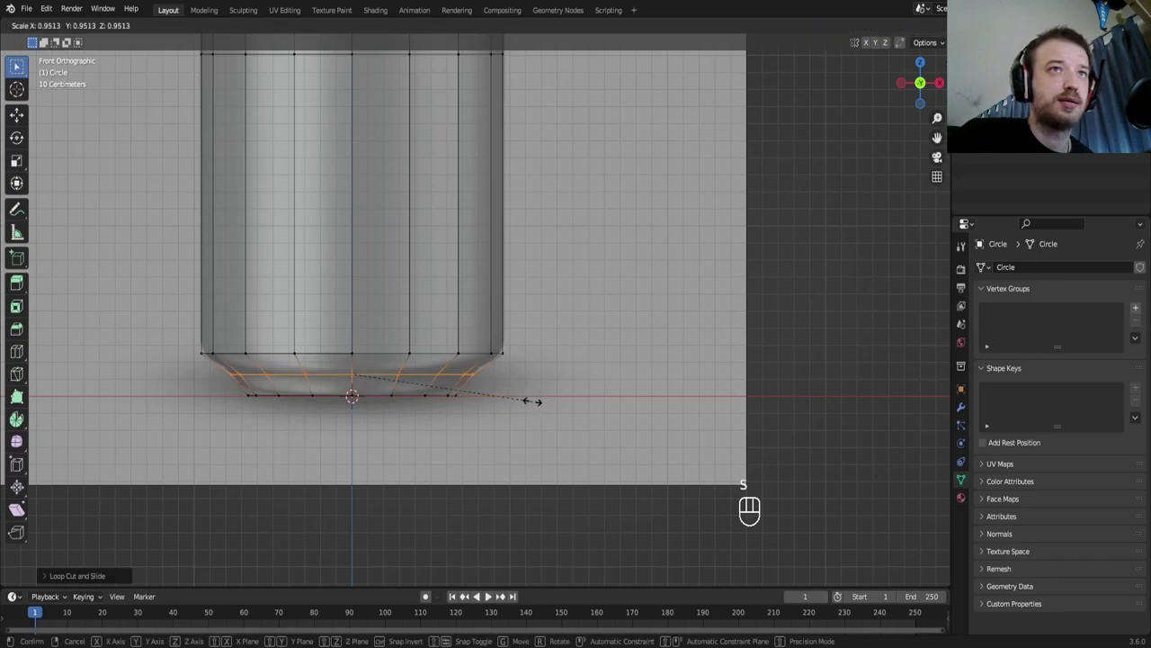
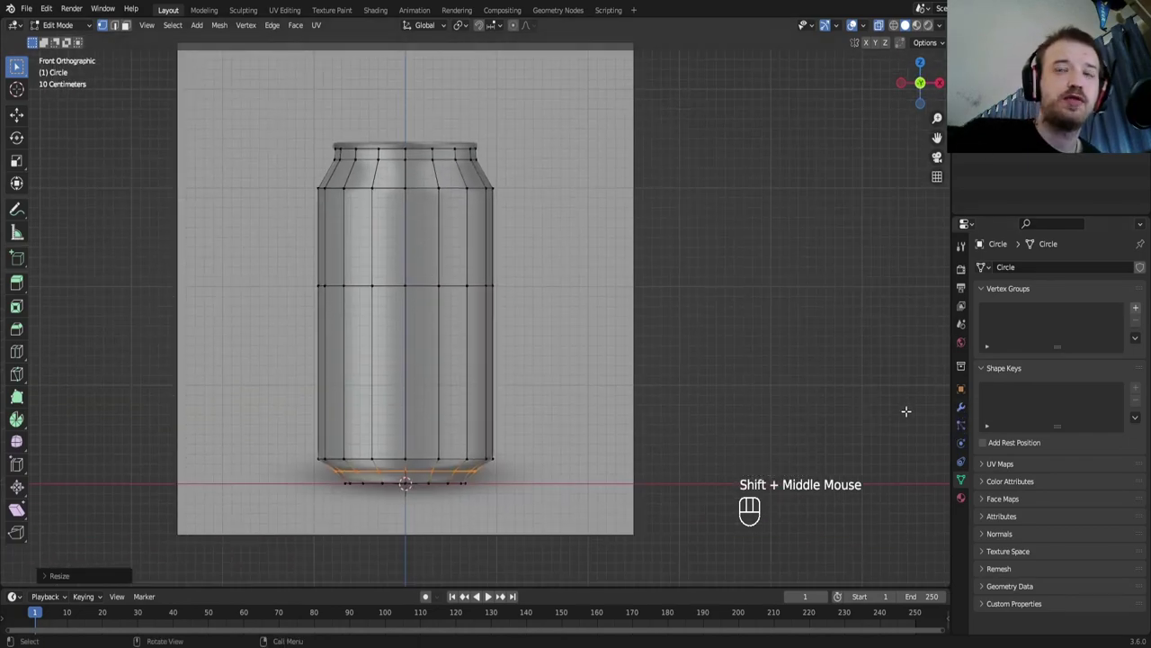
# Add a Subdivision Surface modifier to the can mesh in Modifier Properties
pyautogui.click(966, 415)
pyautogui.moveTo(1019, 268); pyautogui.dragTo(912, 501)
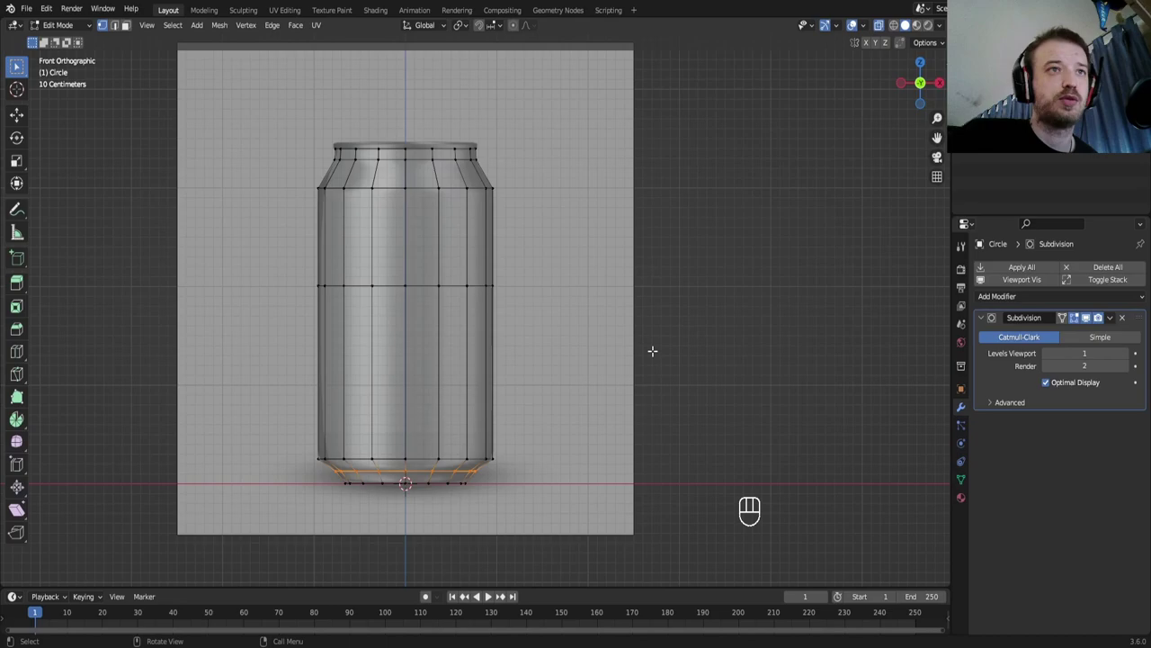
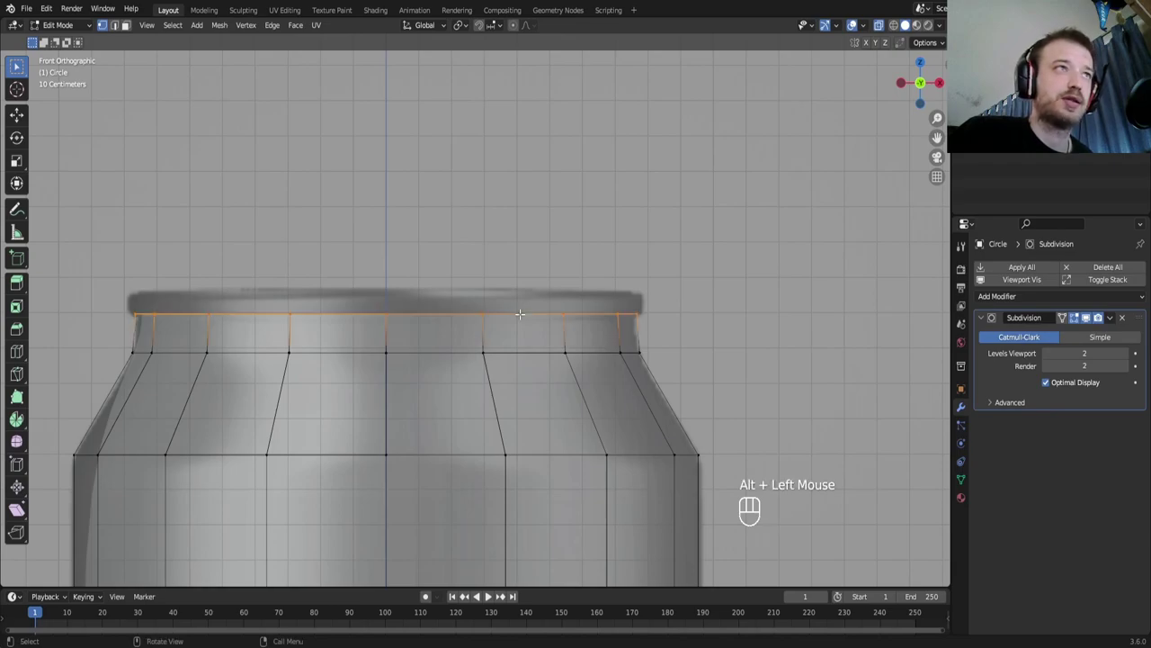
# Extrude the top rim ring slightly and preview the smoothing while inspecting the rim
pyautogui.press('e')
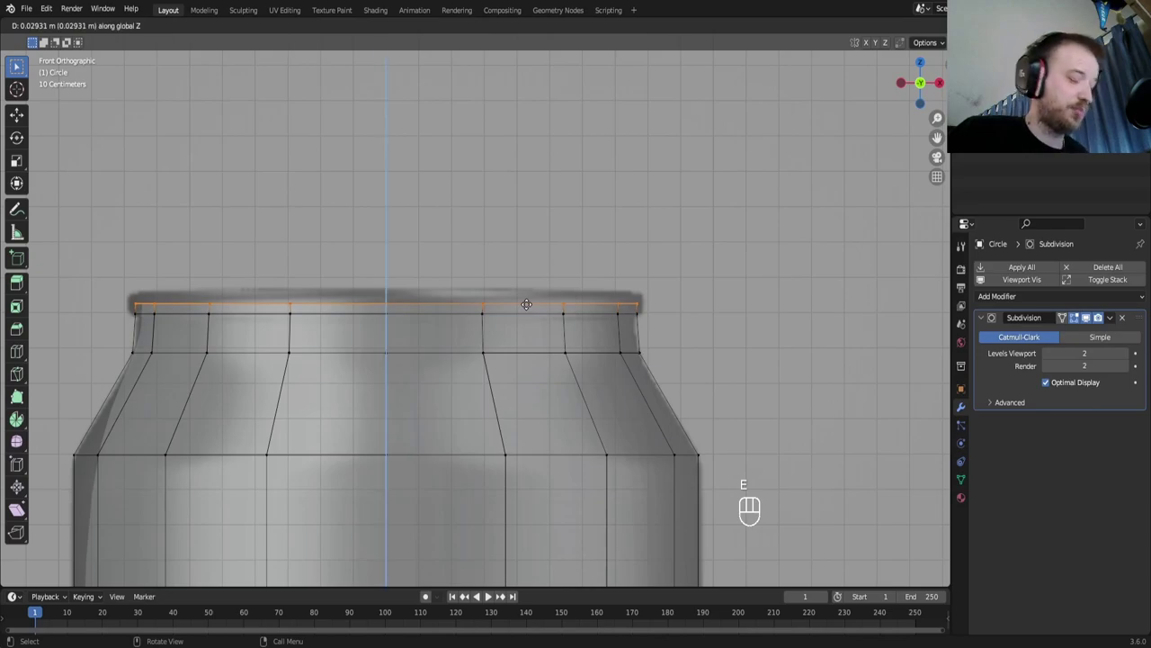
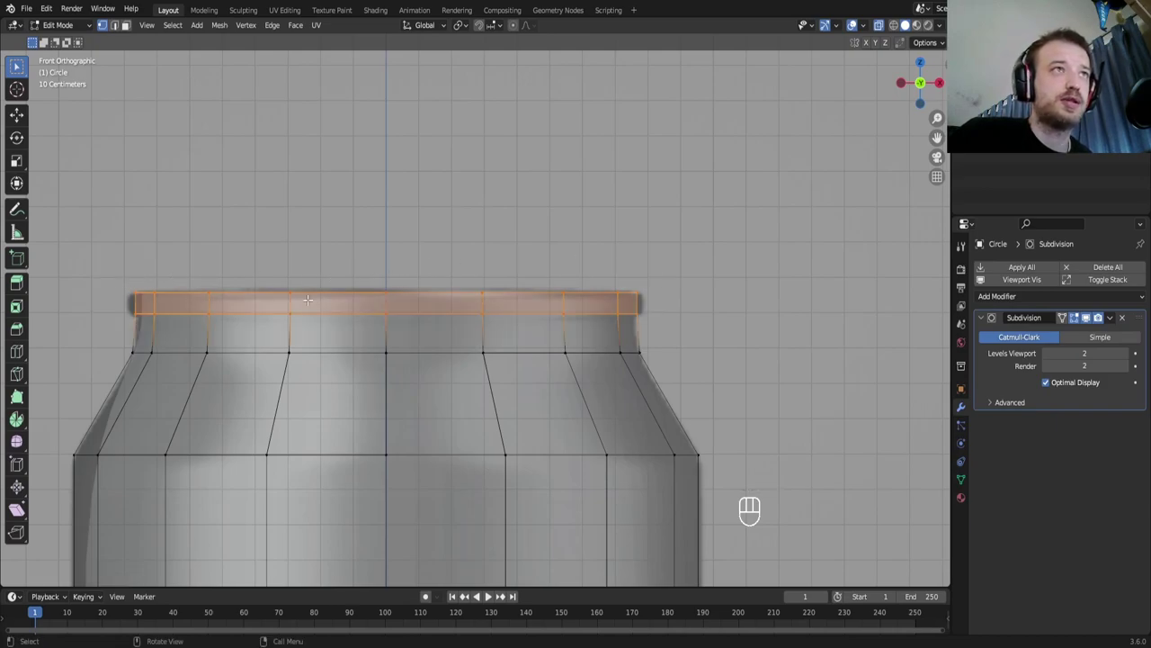
pyautogui.click(880, 24)
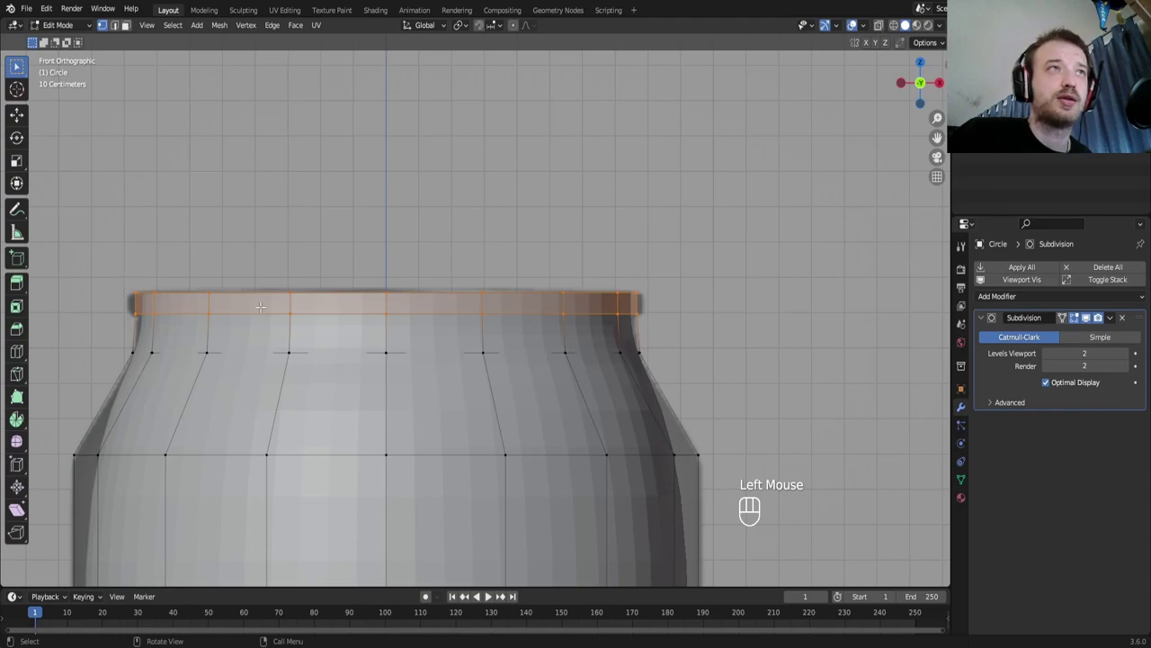
pyautogui.click(883, 30)
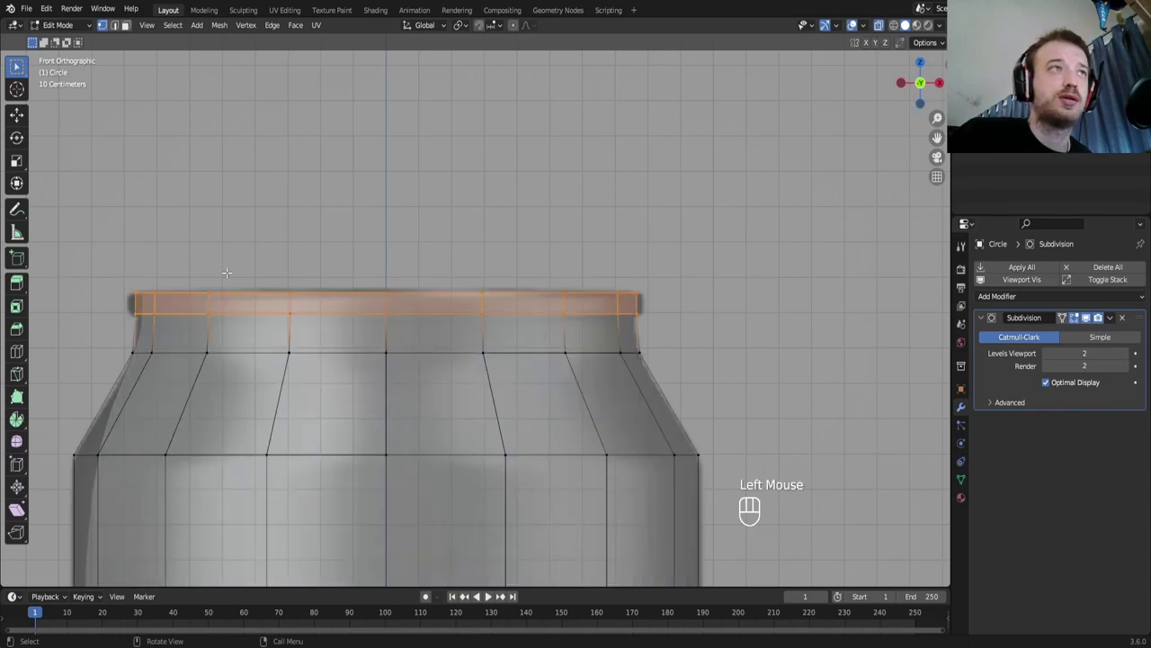
pyautogui.click(881, 27)
pyautogui.click(856, 22)
pyautogui.moveTo(856, 22); pyautogui.dragTo(856, 21)
pyautogui.click(882, 27)
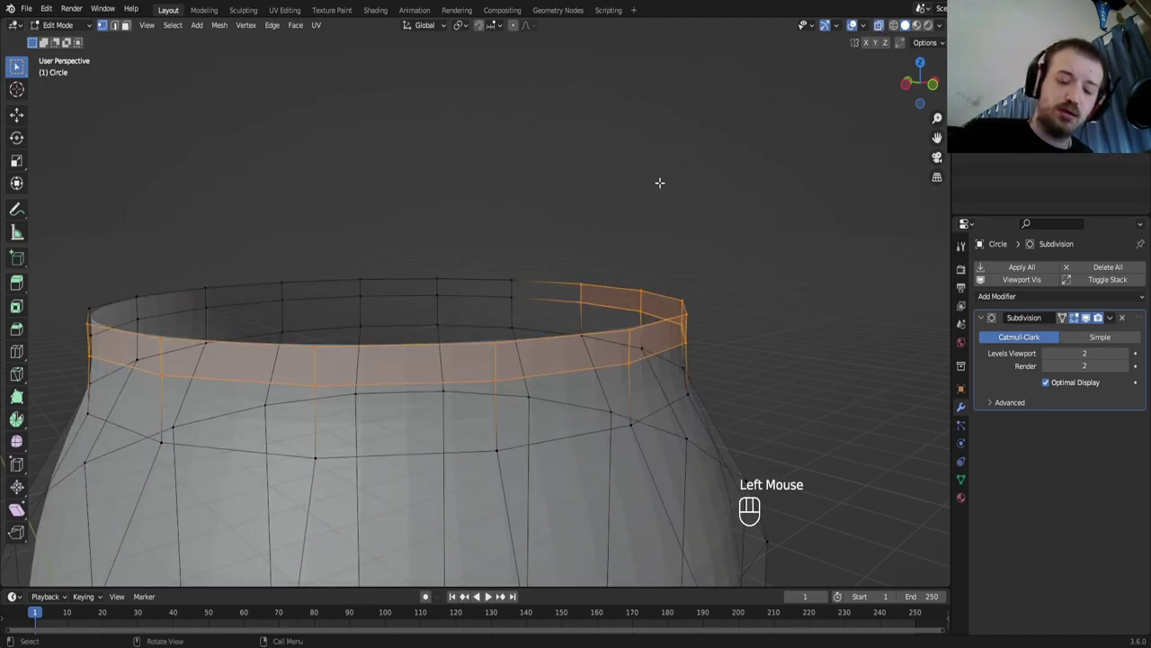
pyautogui.press('KP_1')
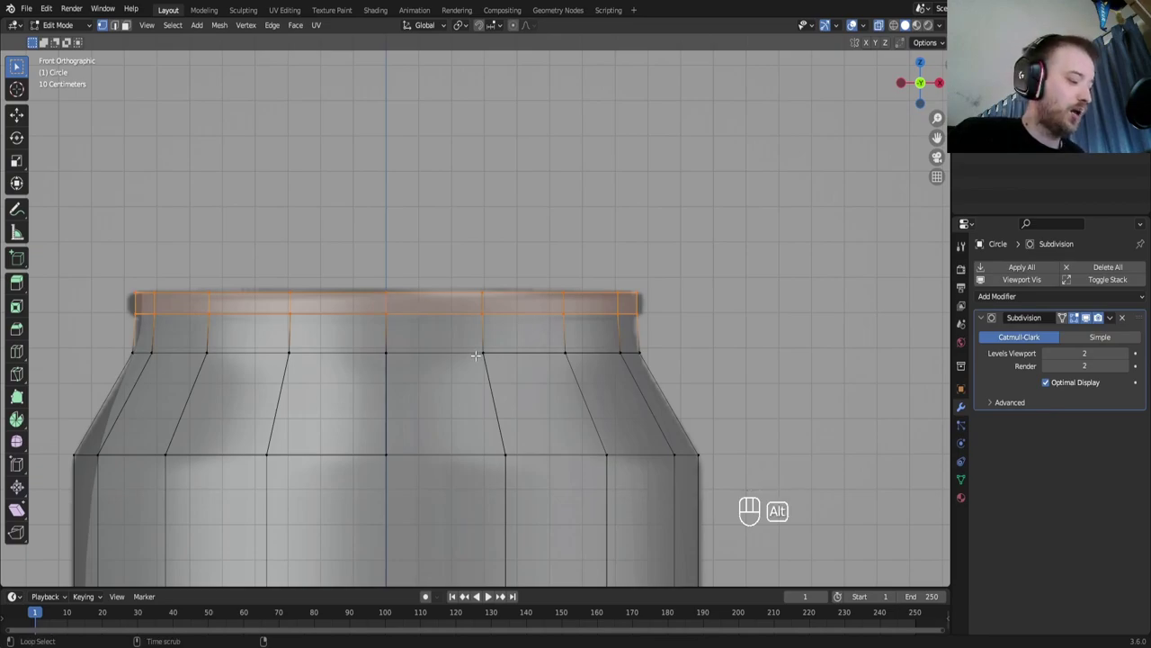
# Thicken the rim outward with Shrink/Fatten into a rolled lip and review the smoothed can in Object Mode
pyautogui.press('alt+e')
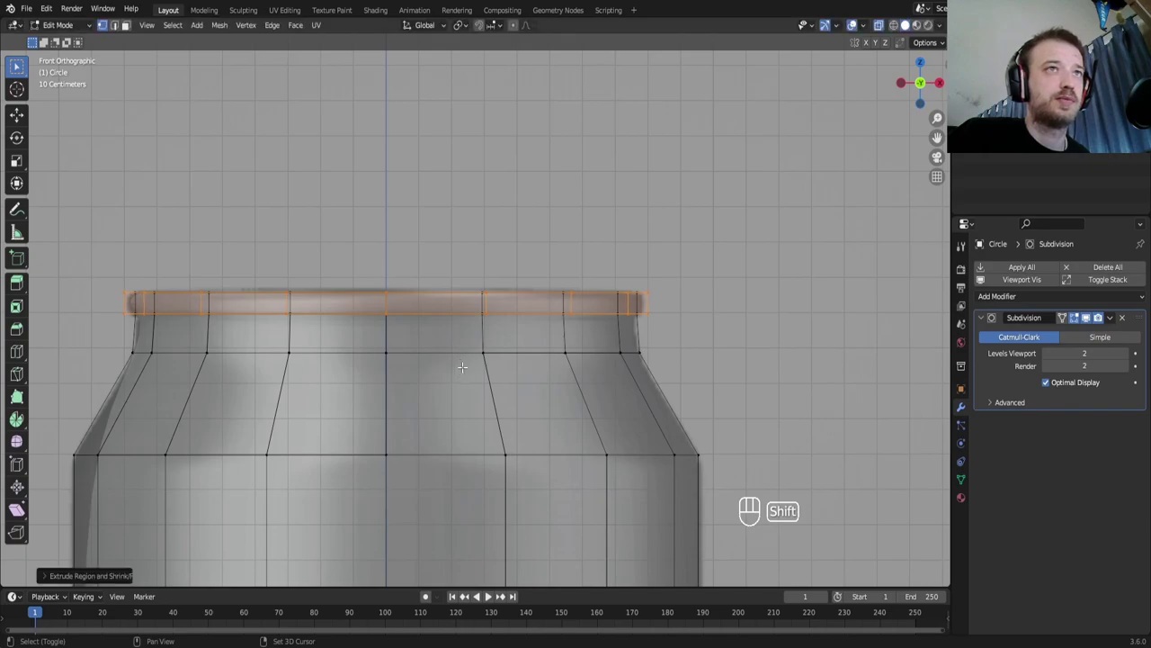
pyautogui.middleClick(856, 21)
pyautogui.scroll(-3)
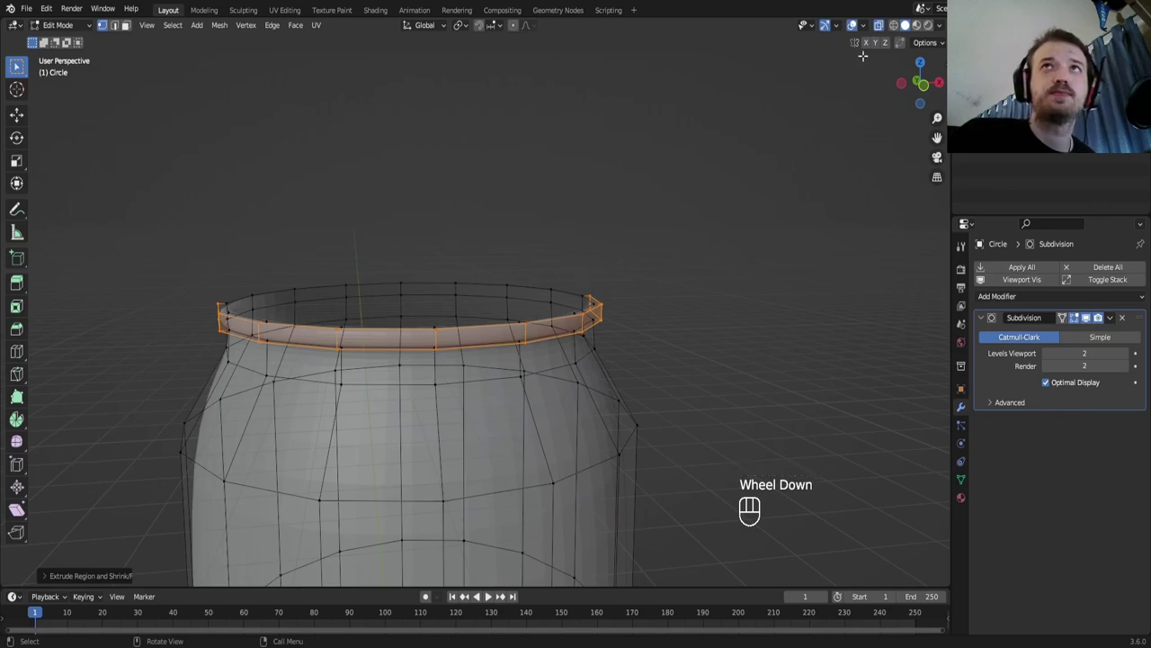
pyautogui.click(882, 30)
pyautogui.moveTo(856, 21); pyautogui.dragTo(856, 22)
pyautogui.press('Tab')
pyautogui.moveTo(477, 206); pyautogui.dragTo(473, 227)
pyautogui.scroll(-3)
pyautogui.scroll(3)
pyautogui.moveTo(438, 261); pyautogui.dragTo(856, 22)
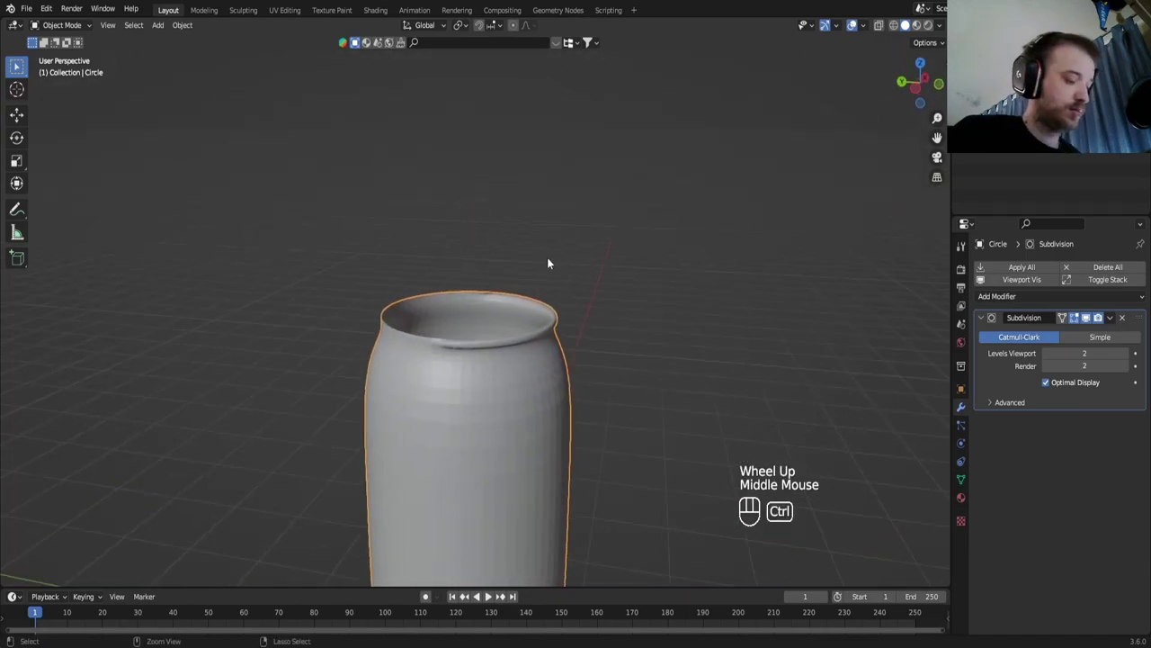
# Undo the rim changes, select the can's top edge ring and extrude it outward into a narrow lip
pyautogui.press('ctrl+z')
pyautogui.press('ctrl+z')
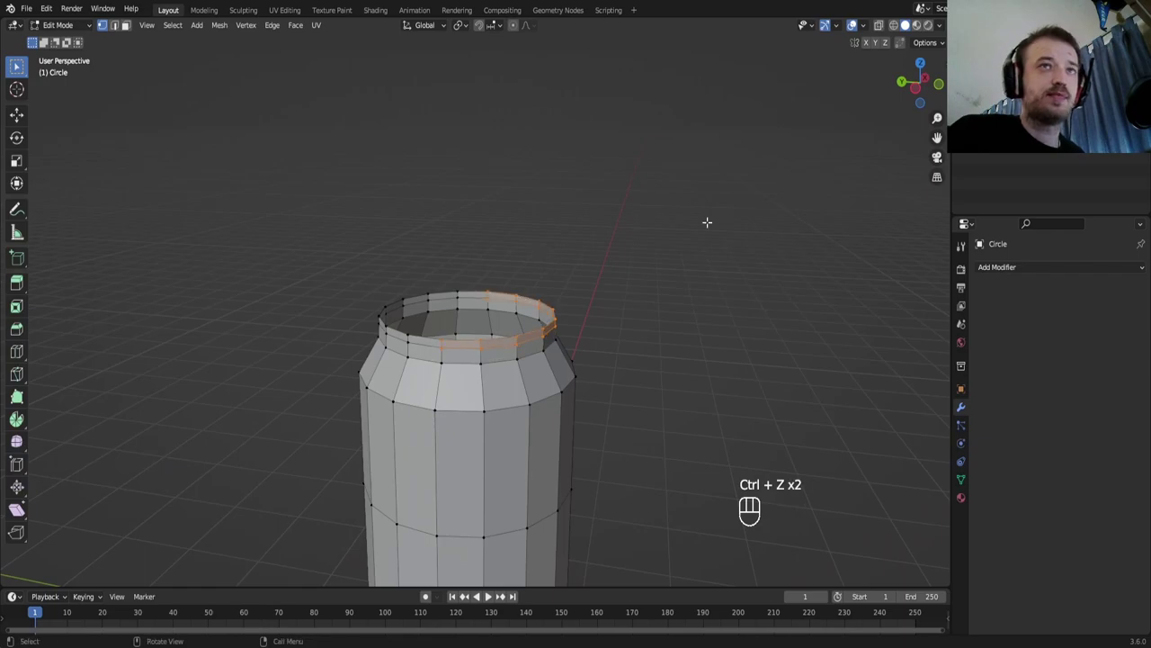
pyautogui.click(887, 30)
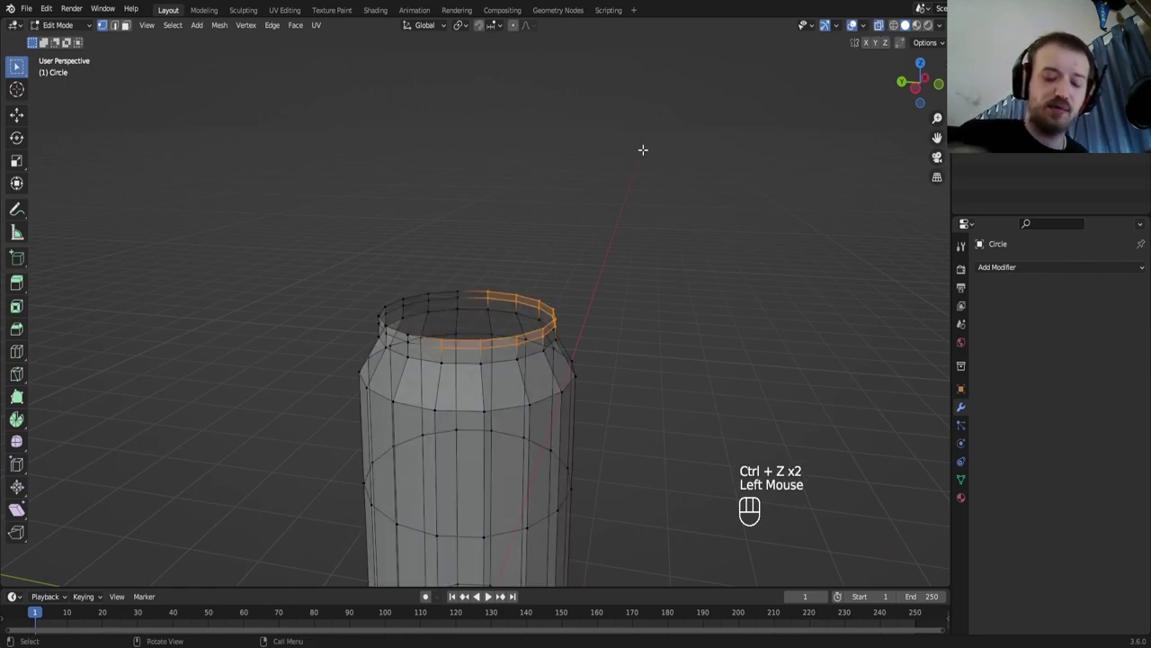
pyautogui.press('KP_1')
pyautogui.click(856, 21)
pyautogui.click(884, 24)
pyautogui.scroll(3)
pyautogui.press('alt+e')
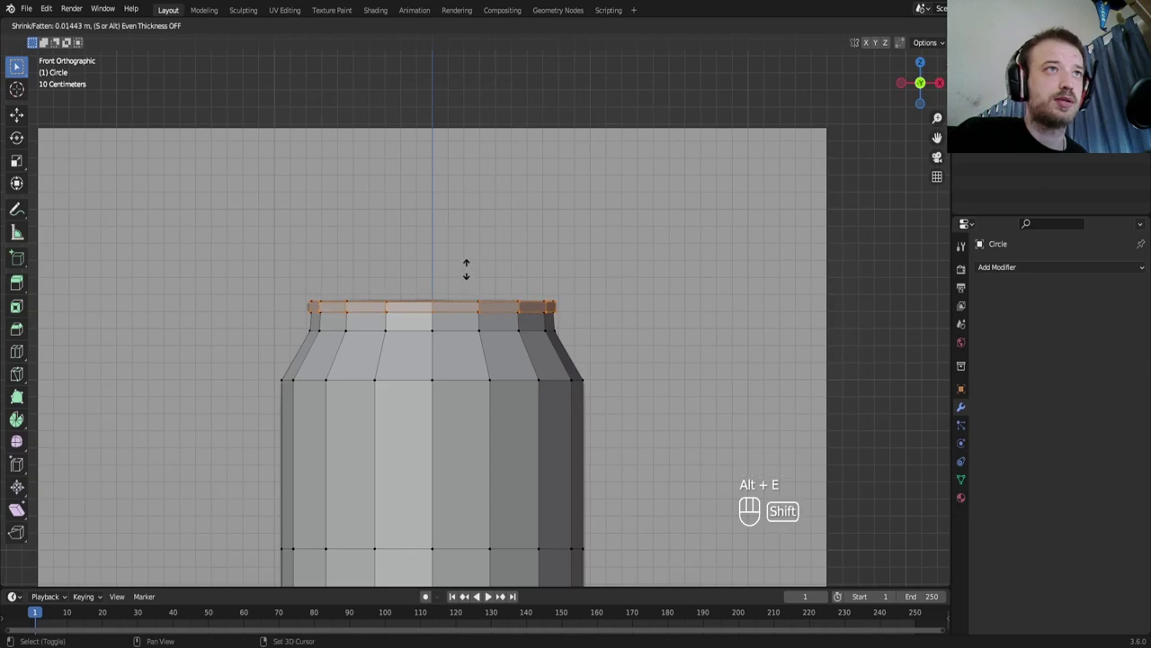
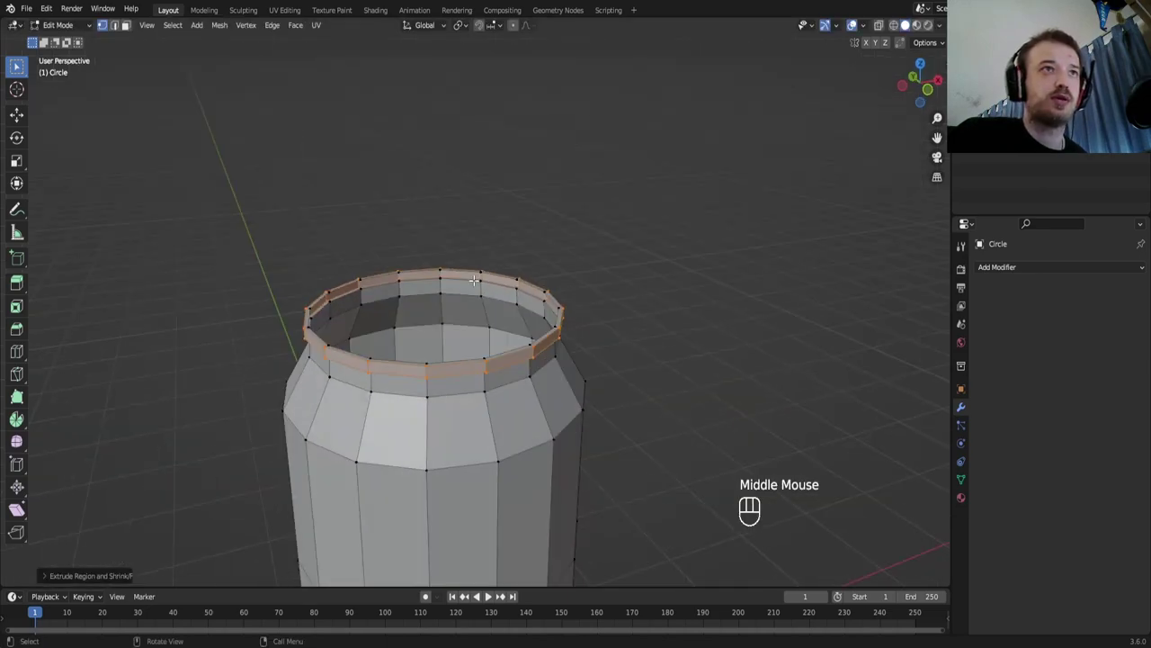
# Leave mesh editing and orbit around the can to check the new lip from several angles
pyautogui.press('Tab')
pyautogui.scroll(-3)
pyautogui.moveTo(454, 282); pyautogui.dragTo(419, 272)
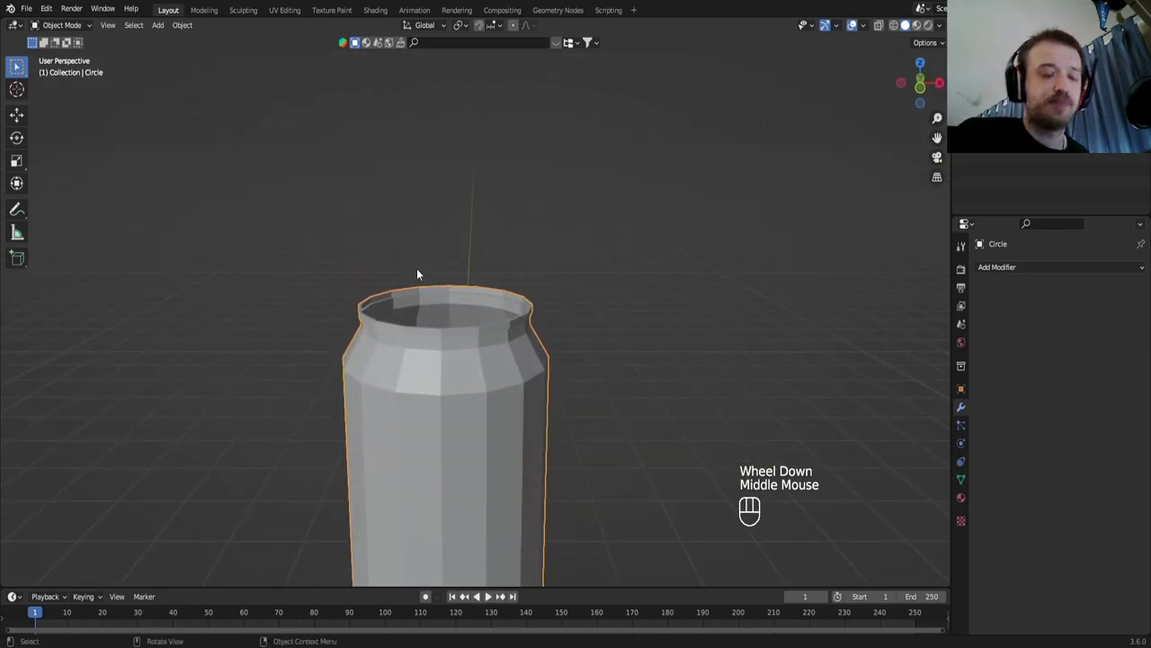
pyautogui.press('KP_1')
pyautogui.moveTo(335, 293); pyautogui.dragTo(376, 286)
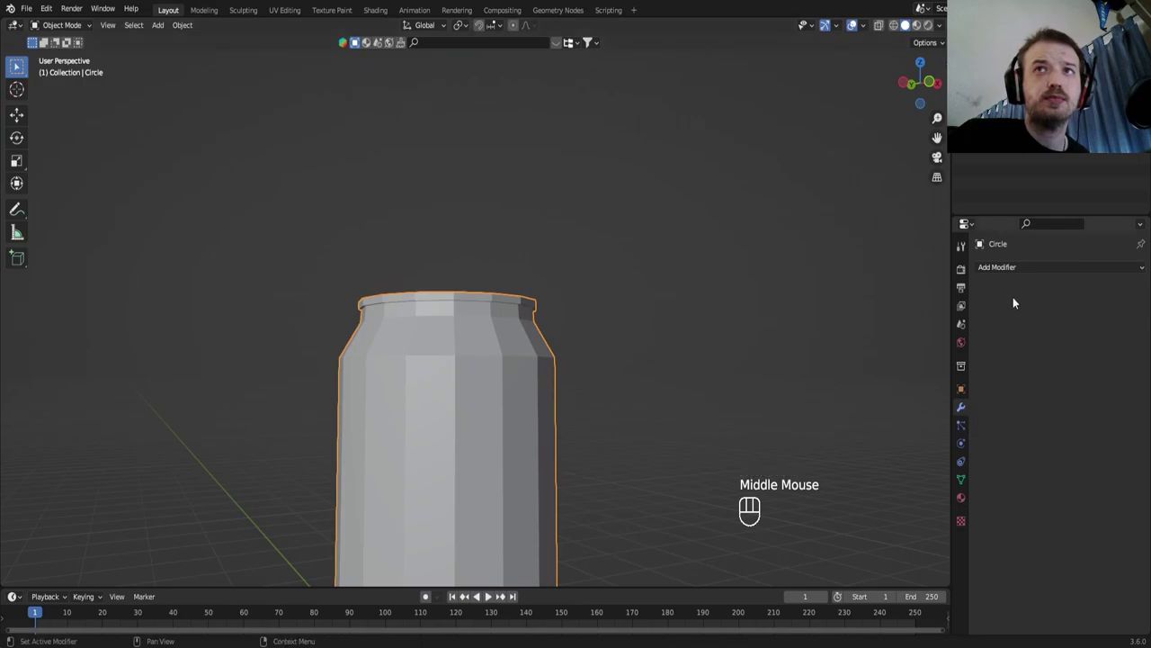
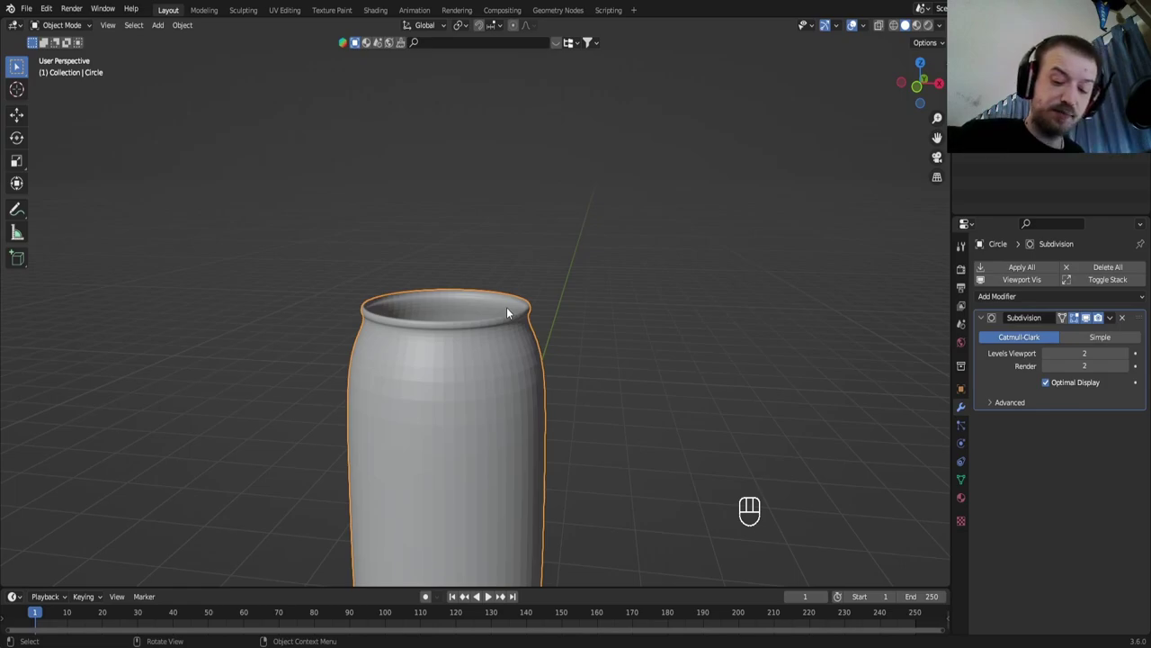
# Smooth the can with a level-2 subdivision surface and inspect it from the front view
pyautogui.press('KP_1')
pyautogui.scroll(3)
pyautogui.moveTo(536, 413); pyautogui.dragTo(476, 254)
pyautogui.press('Tab')
pyautogui.press('Tab')
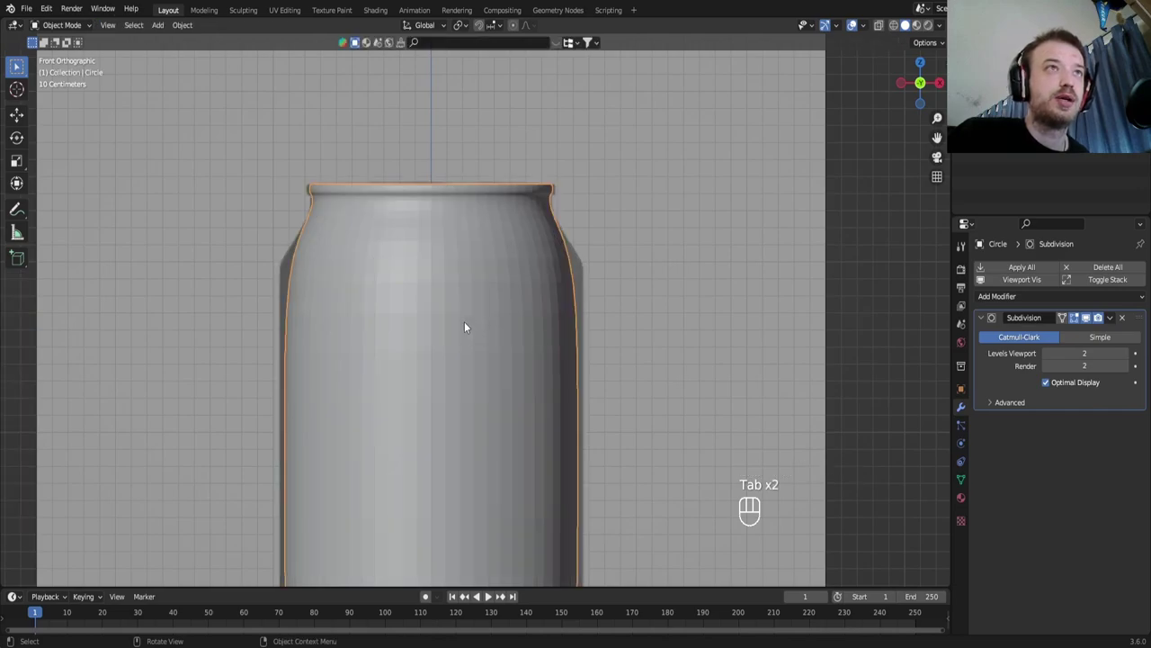
# Orbit to check the smooth shading, return to front view and reopen the can mesh for editing
pyautogui.moveTo(403, 319); pyautogui.dragTo(367, 290)
pyautogui.moveTo(367, 290); pyautogui.dragTo(395, 316)
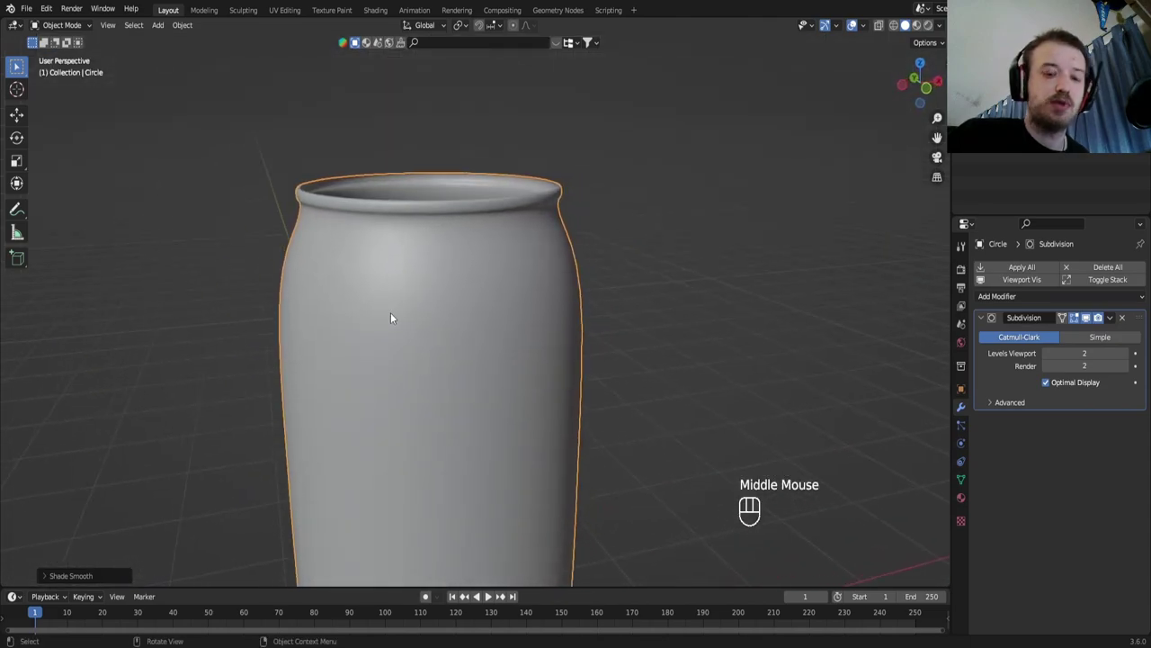
pyautogui.press('KP_1')
pyautogui.press('Tab')
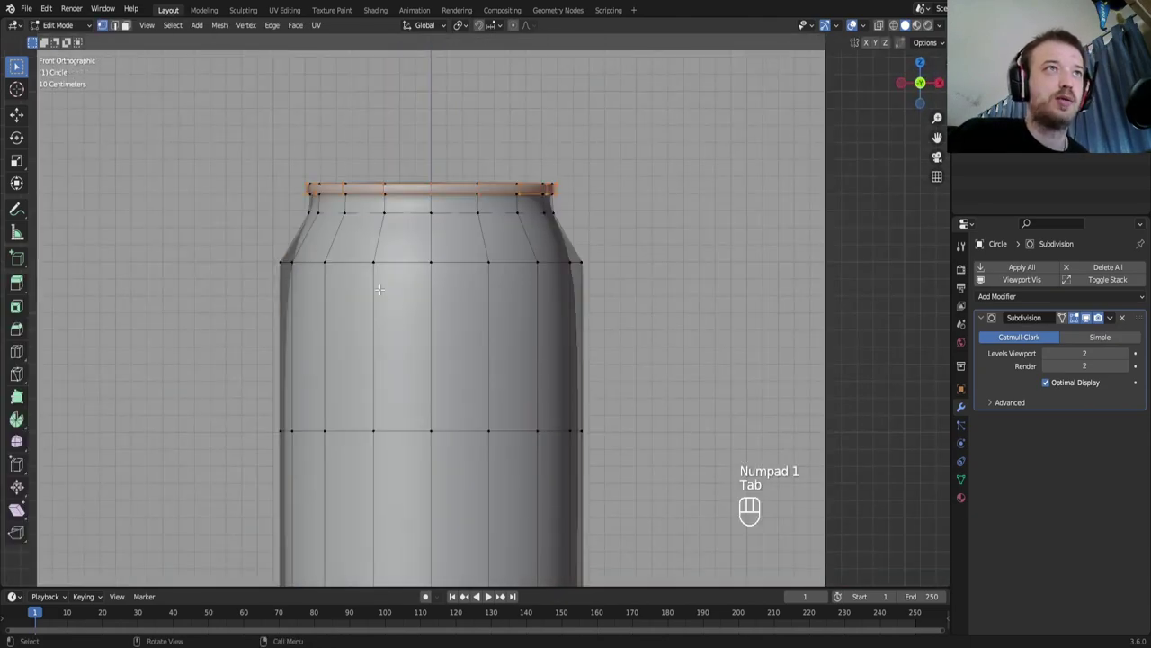
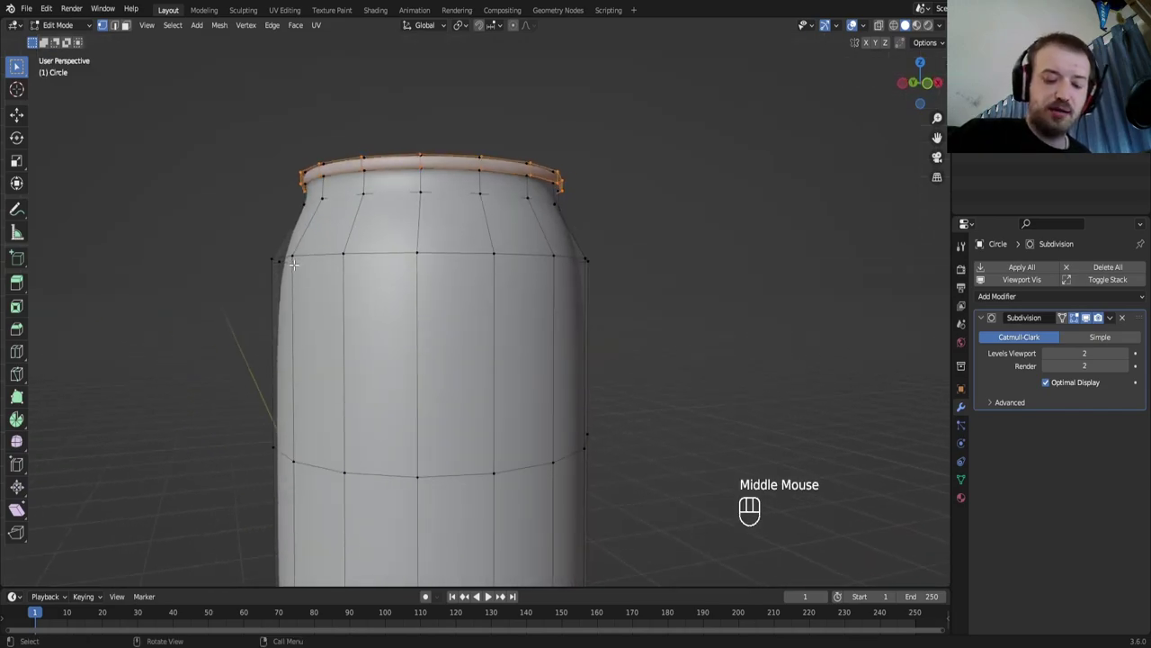
# Add an edge loop across the body and slide it up under the can's shoulder
pyautogui.press('KP_1')
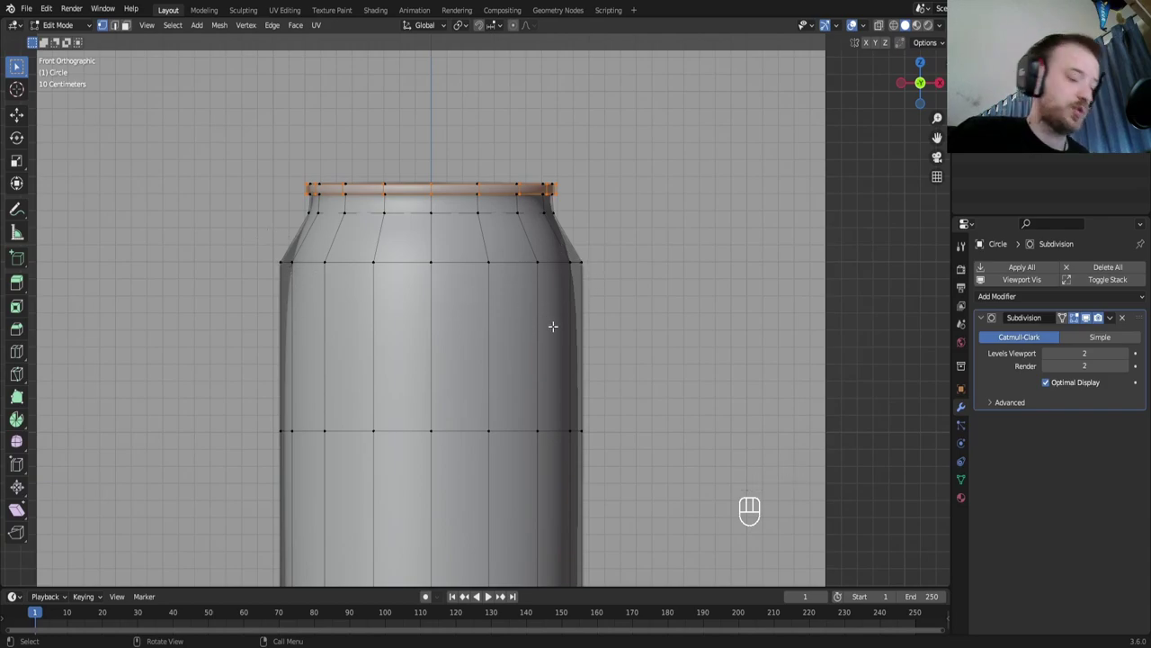
pyautogui.press('ctrl+r')
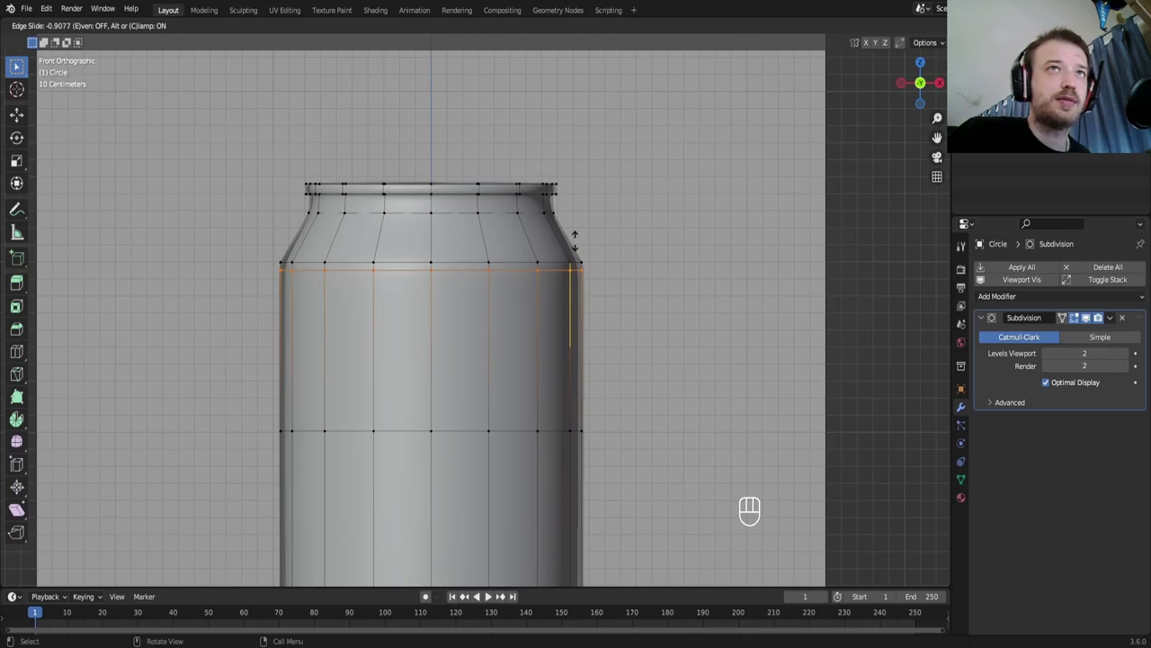
pyautogui.press('ctrl+r')
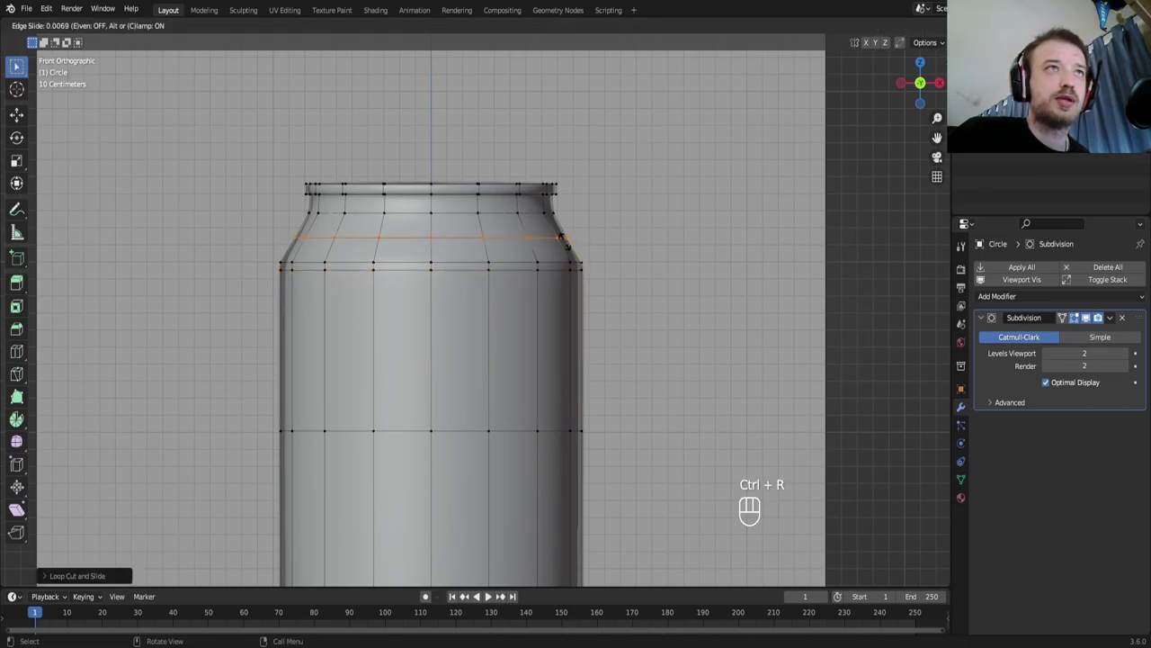
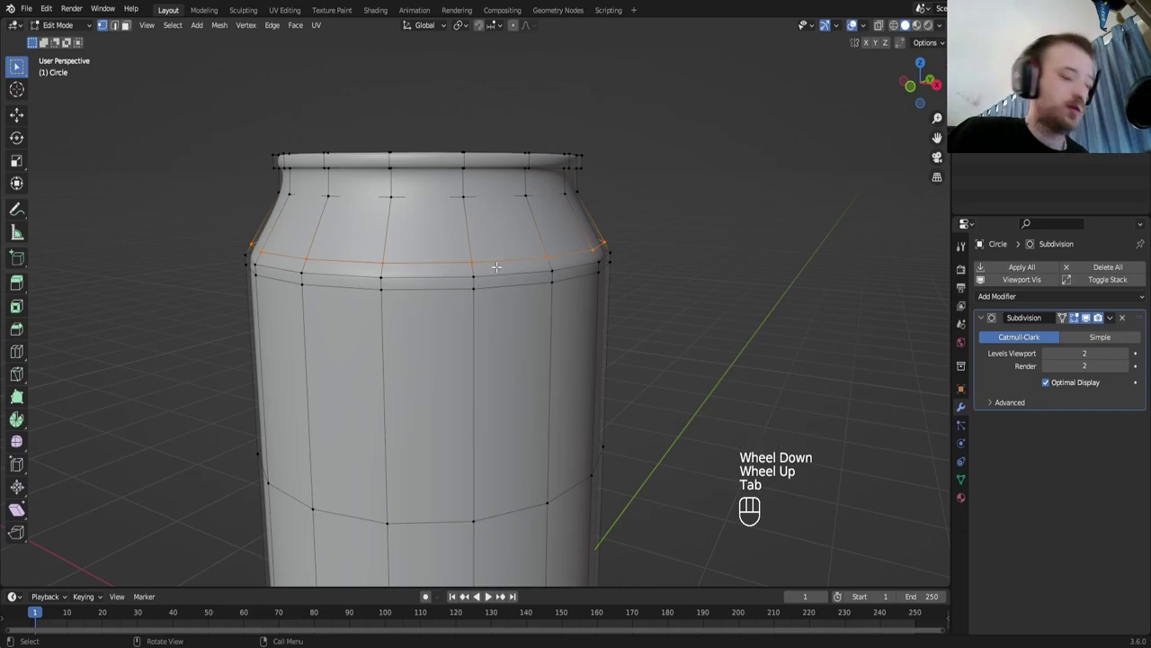
pyautogui.press('g')
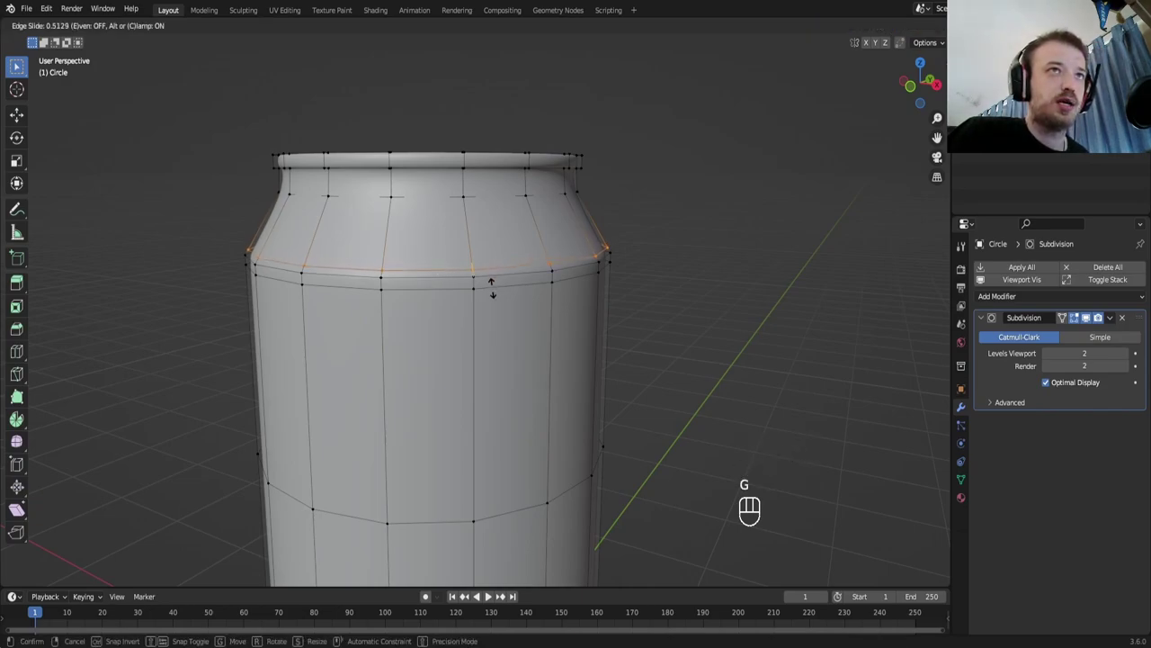
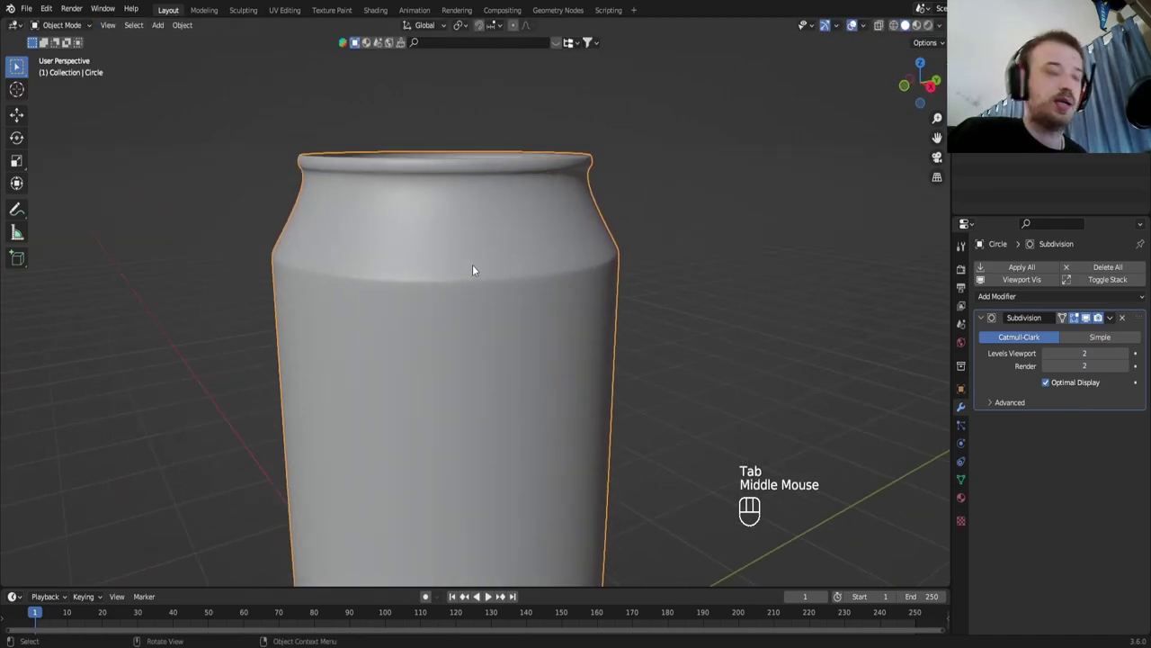
# Undo the misplaced loop and add a supporting edge loop just above the can's base
pyautogui.press('ctrl+z')
pyautogui.press('ctrl+z')
pyautogui.press('ctrl+z')
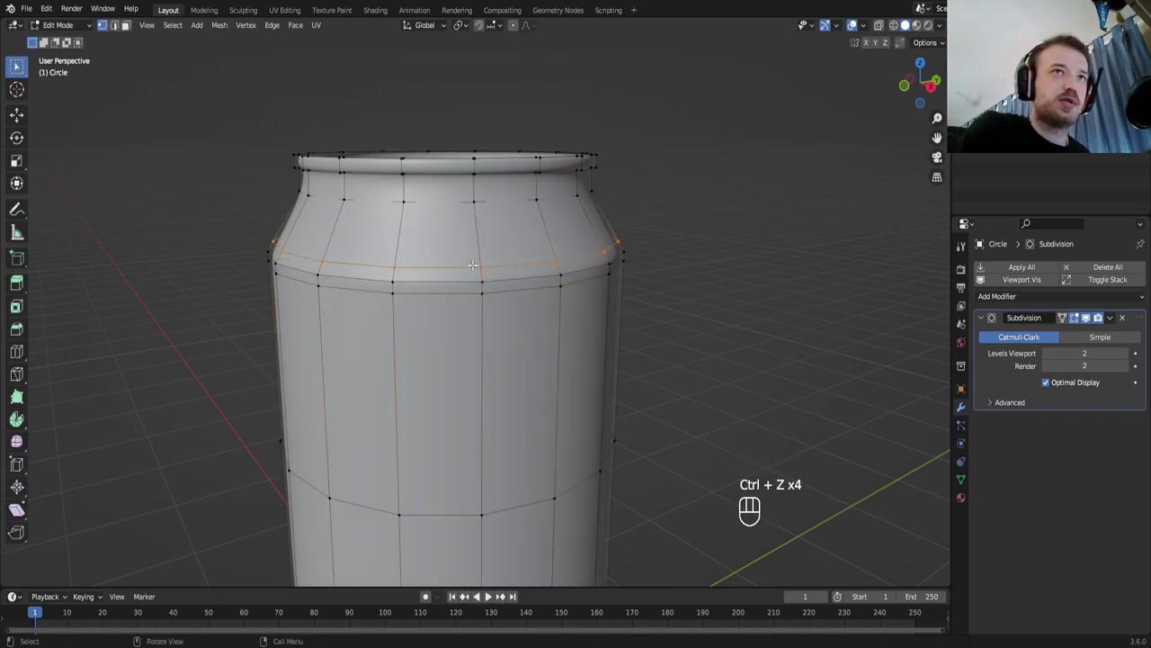
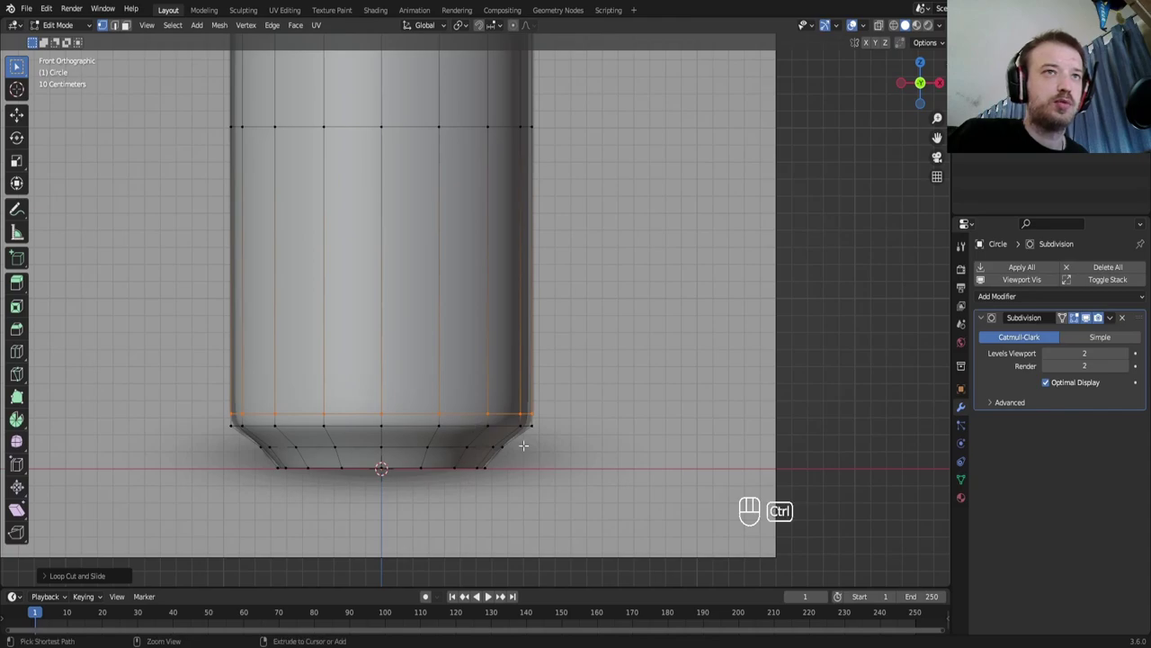
pyautogui.press('ctrl+r')
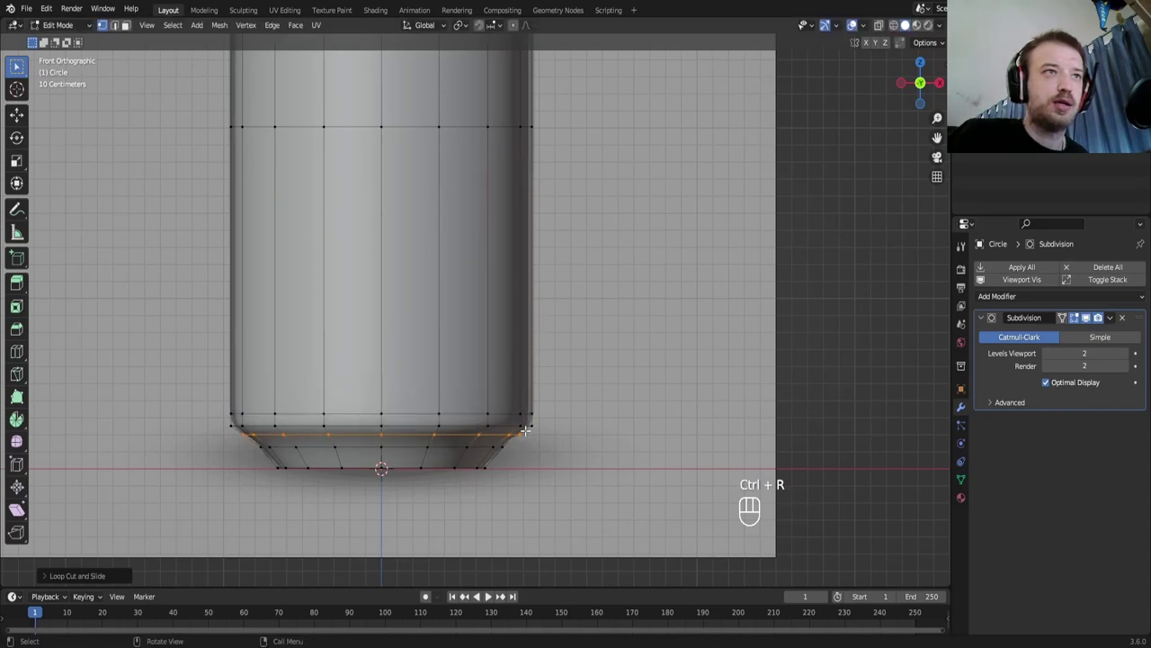
# Leave mesh editing and orbit around the base to check the tightened bottom curve
pyautogui.press('Tab')
pyautogui.moveTo(388, 379); pyautogui.dragTo(371, 358)
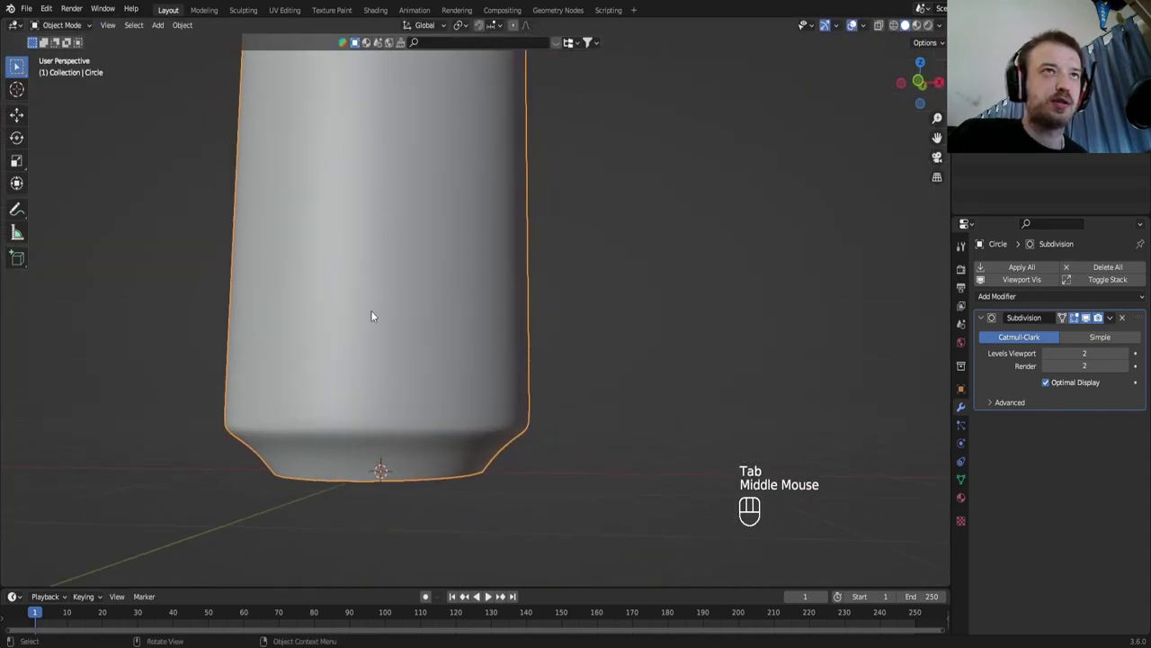
pyautogui.moveTo(432, 289); pyautogui.dragTo(451, 379)
pyautogui.press('KP_1')
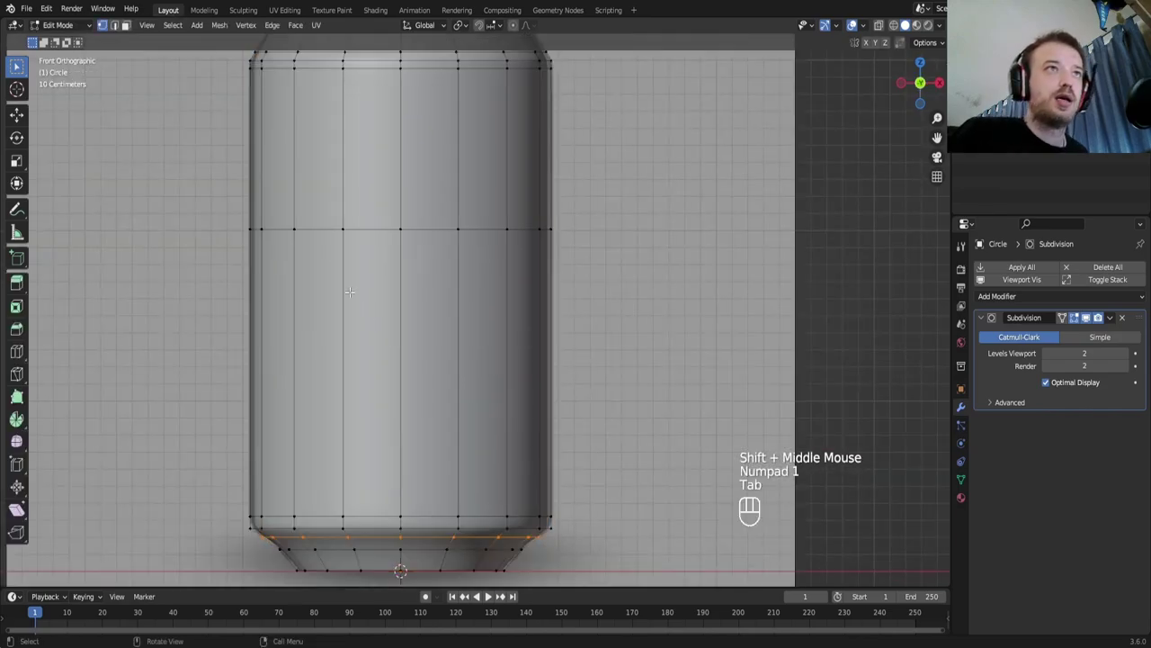
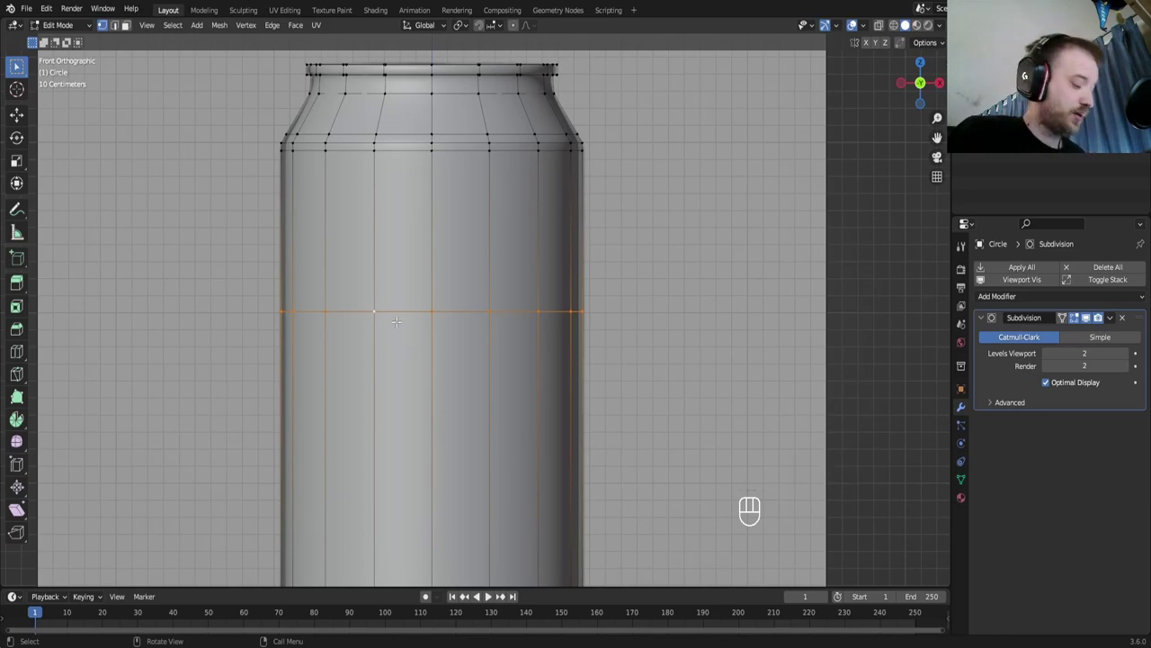
# Dissolve the extra horizontal edge loop from the middle of the can's body
pyautogui.press('x')
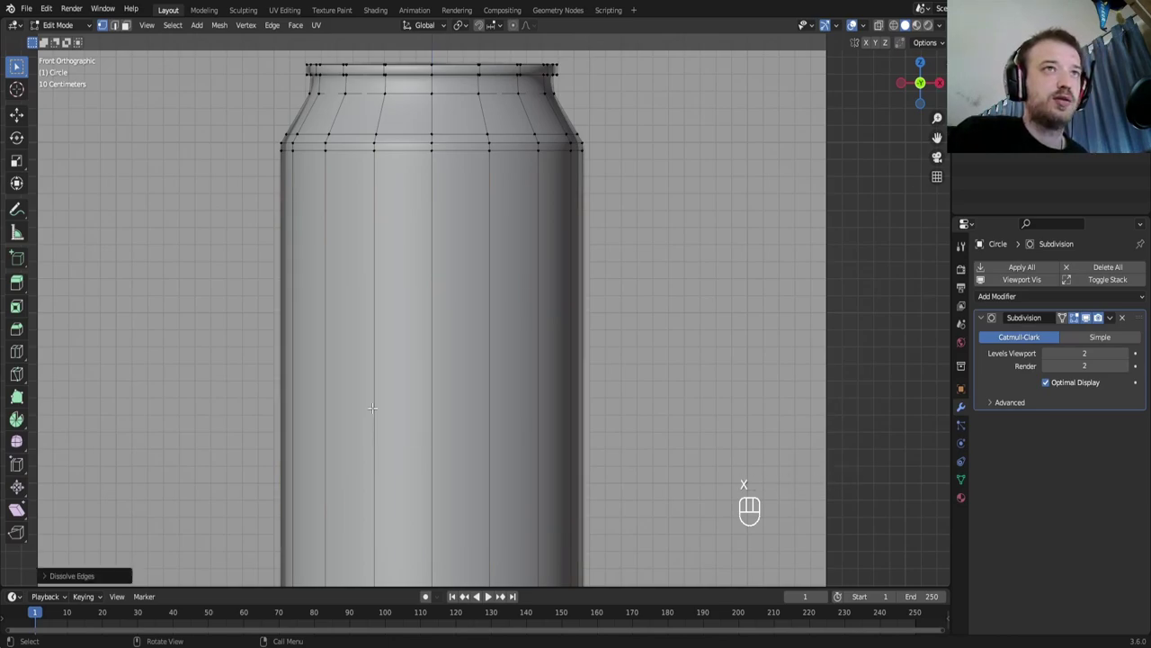
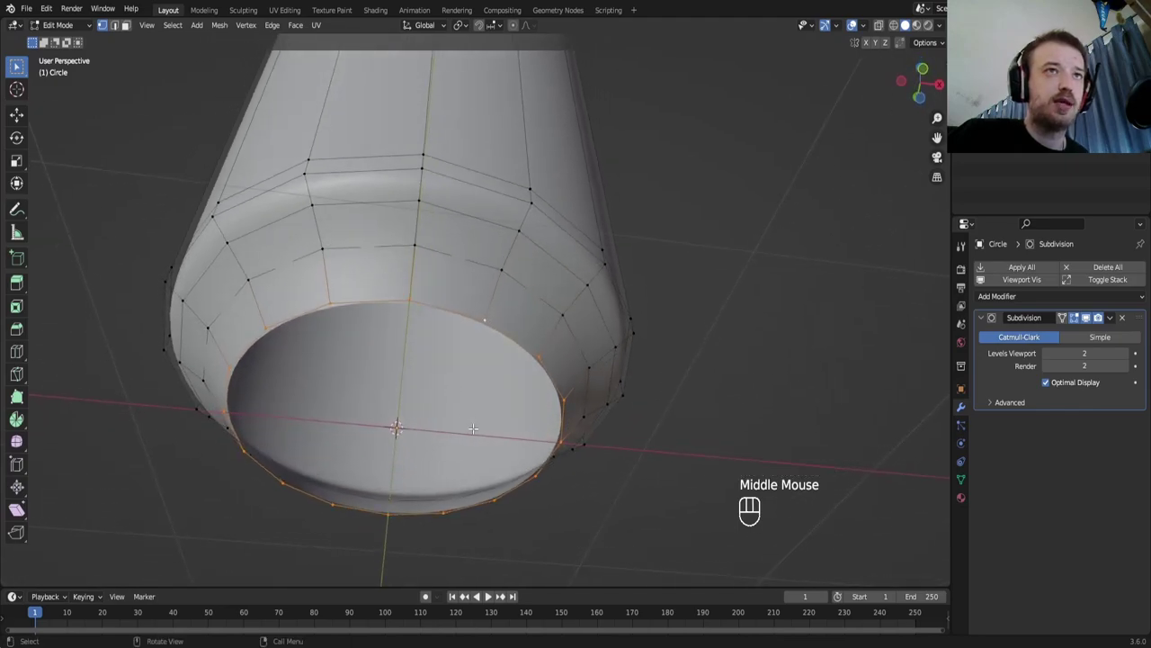
# Extrude the base opening inward as several rings, shrinking the last to a small hole
pyautogui.press('e')
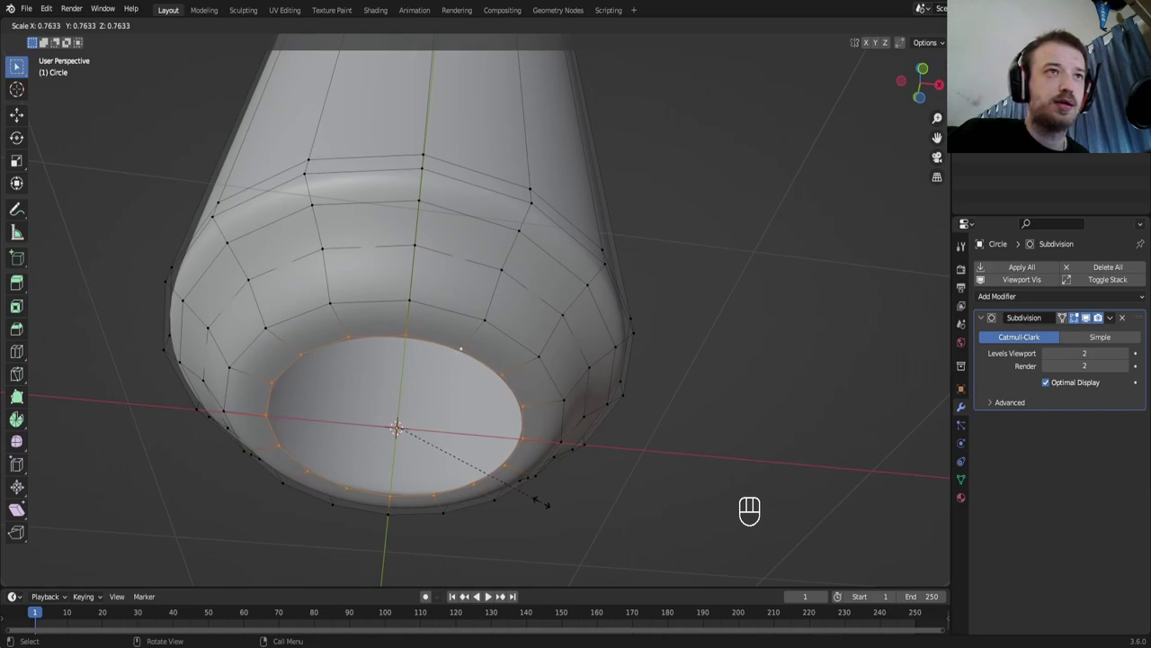
pyautogui.press('e')
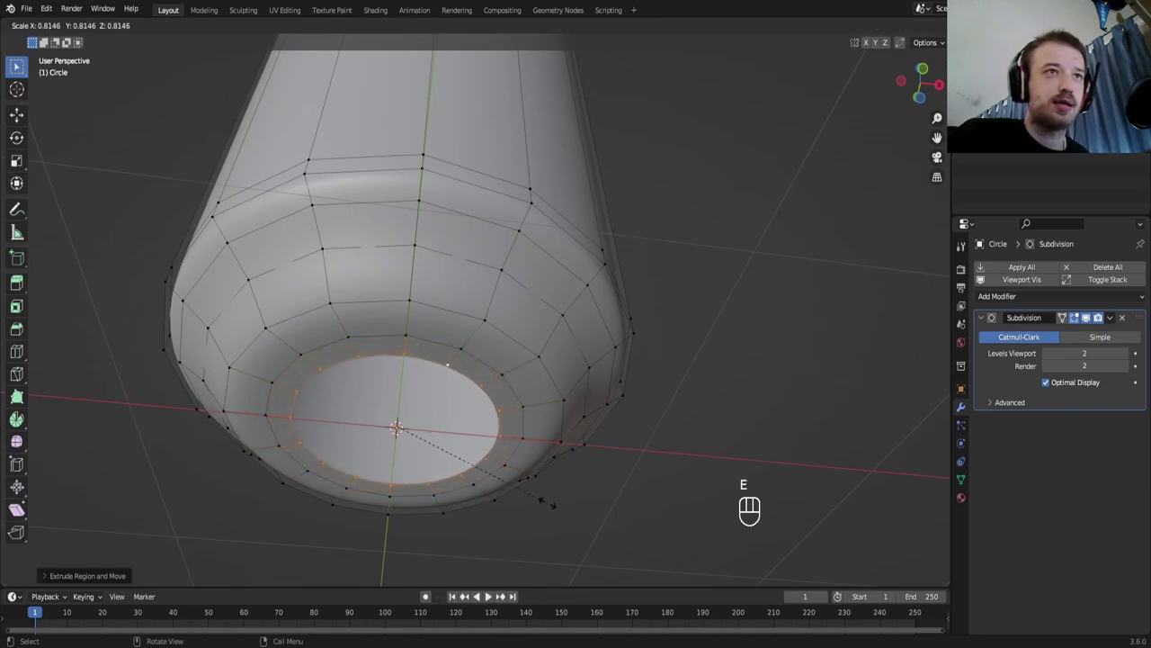
pyautogui.press('e')
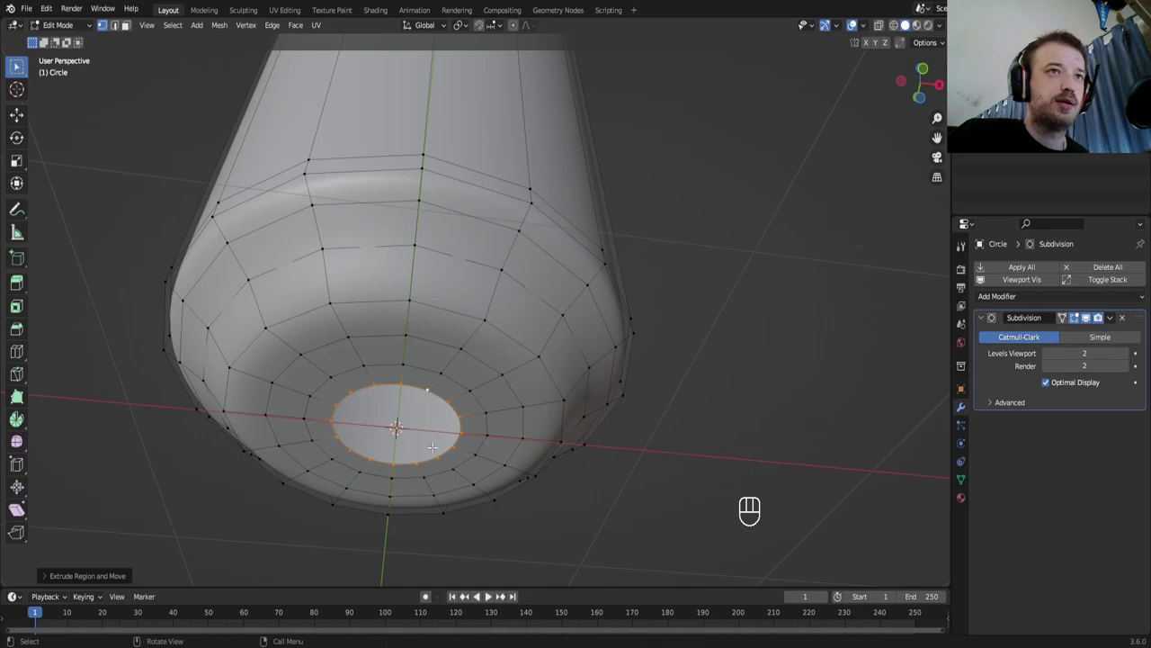
pyautogui.press('e')
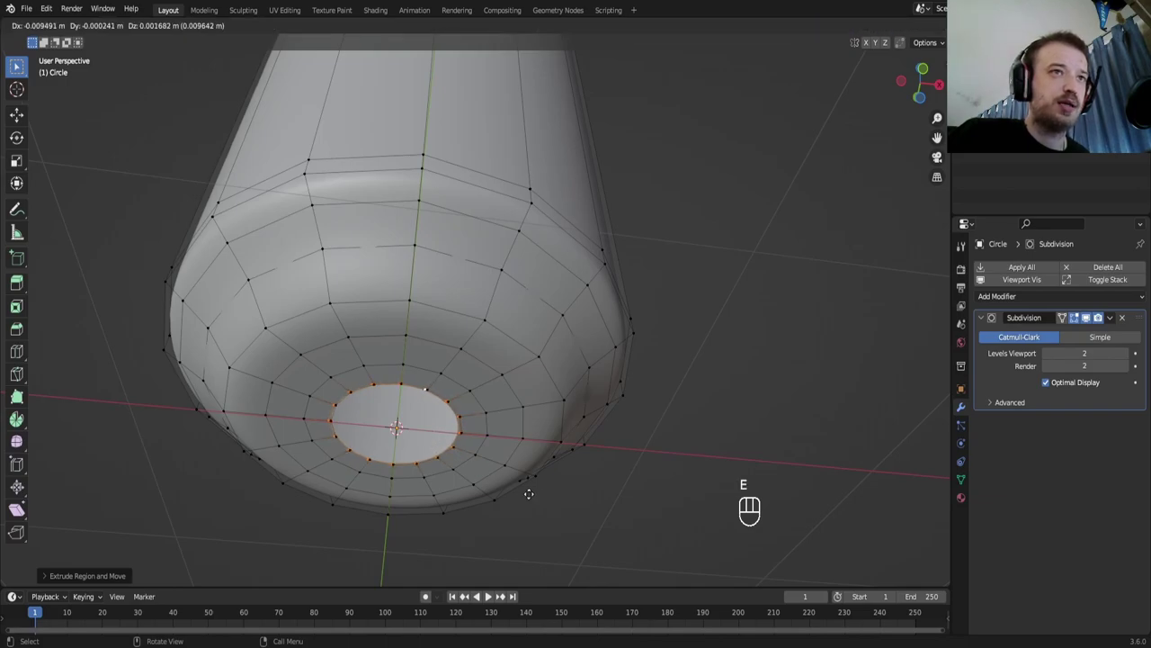
pyautogui.moveTo(438, 434); pyautogui.dragTo(436, 452)
# Merge the inner ring to a single centre vertex and push the central base rings upward
pyautogui.press('m')
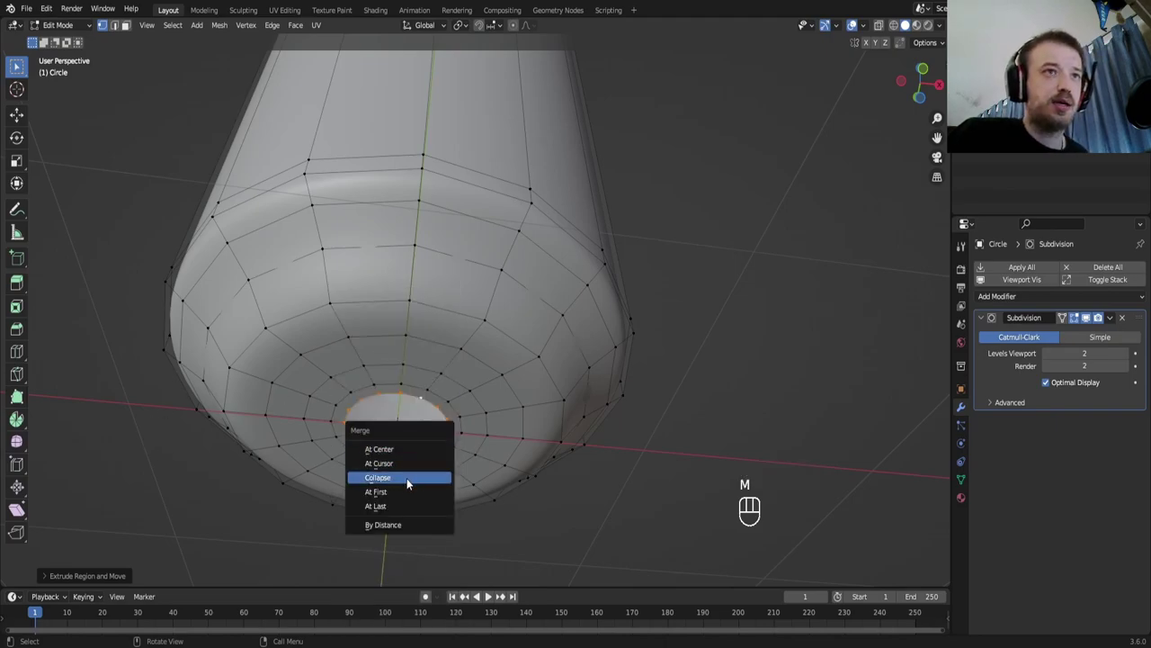
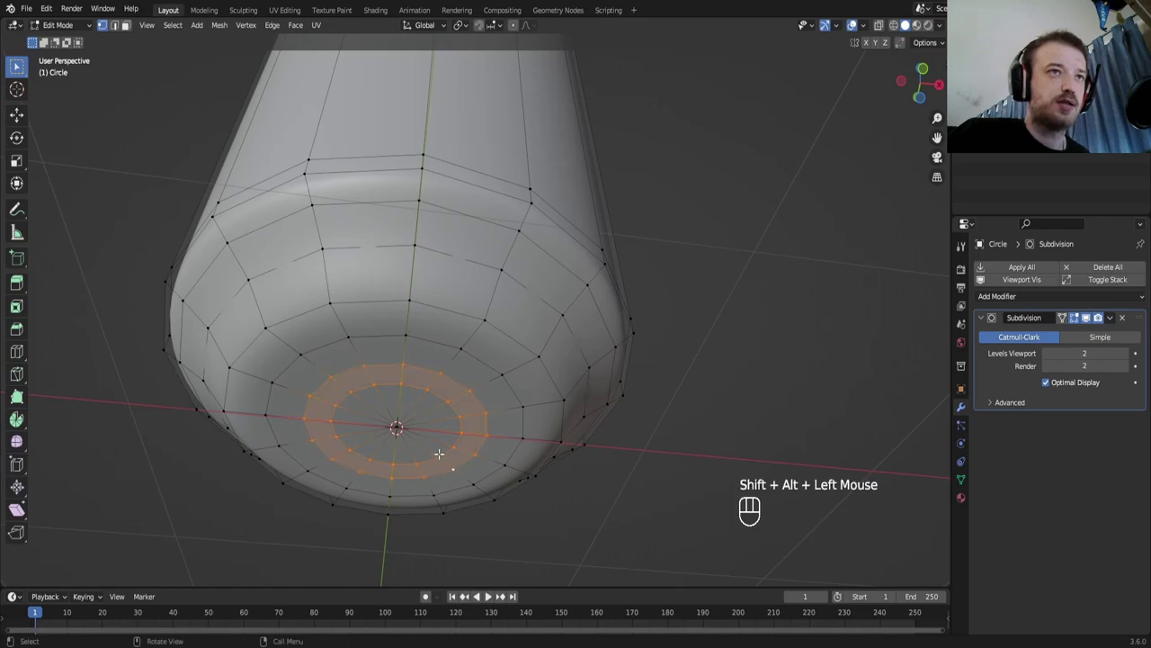
pyautogui.press('g')
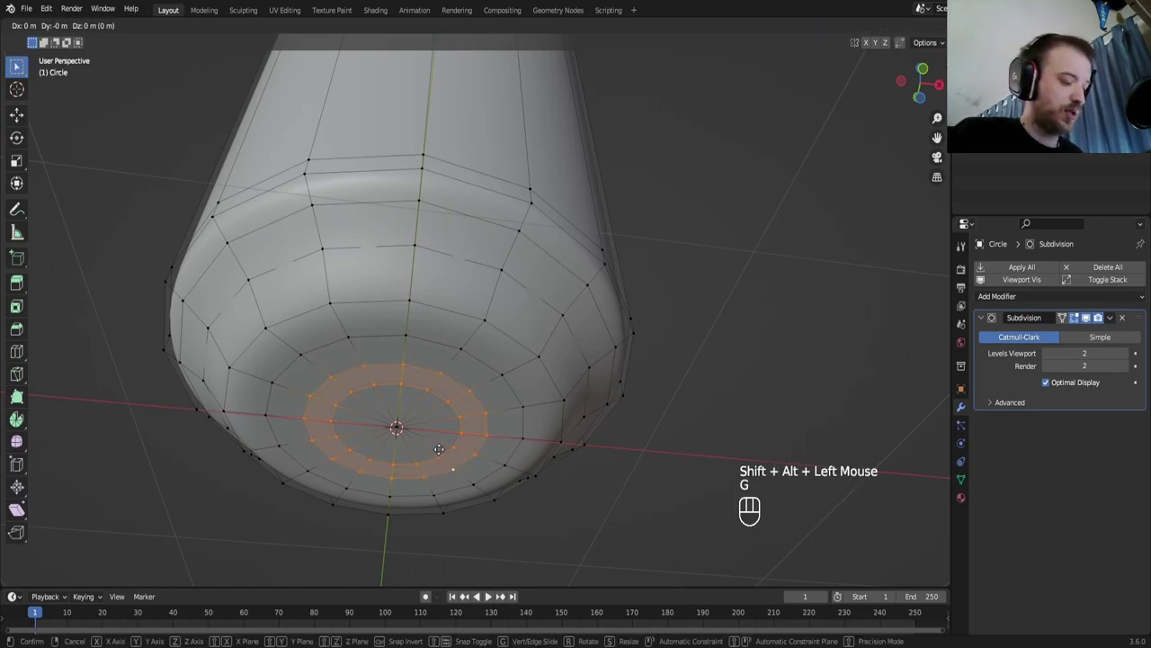
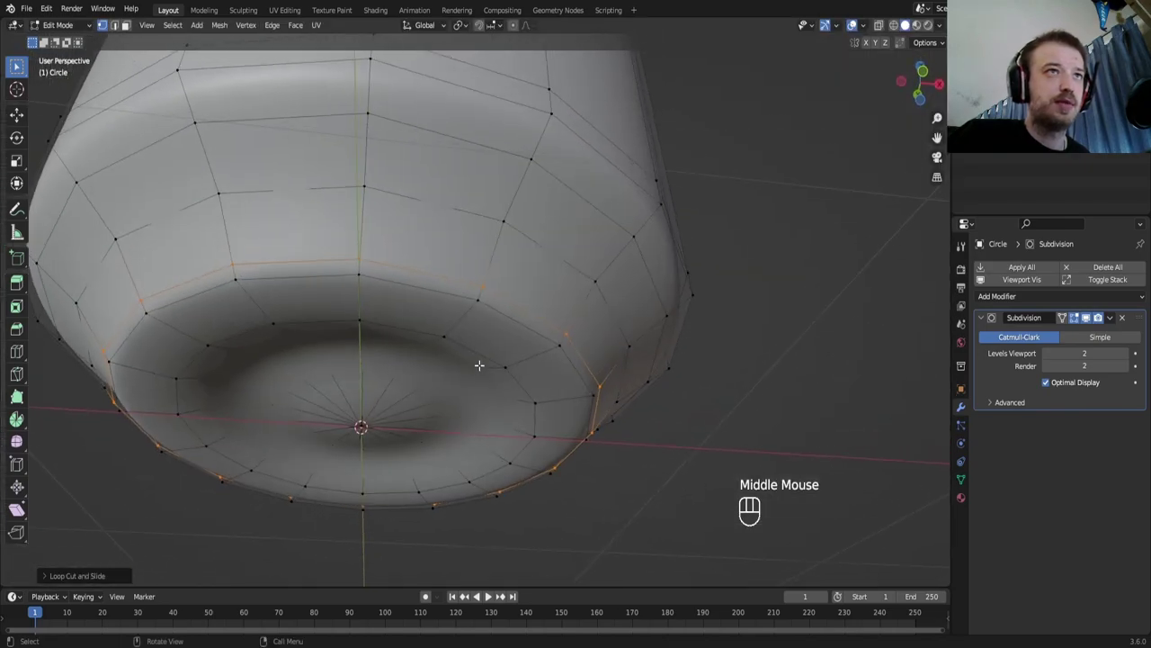
# Add two edge loops near the base edge to tighten its curve and check in object mode
pyautogui.press('ctrl+r')
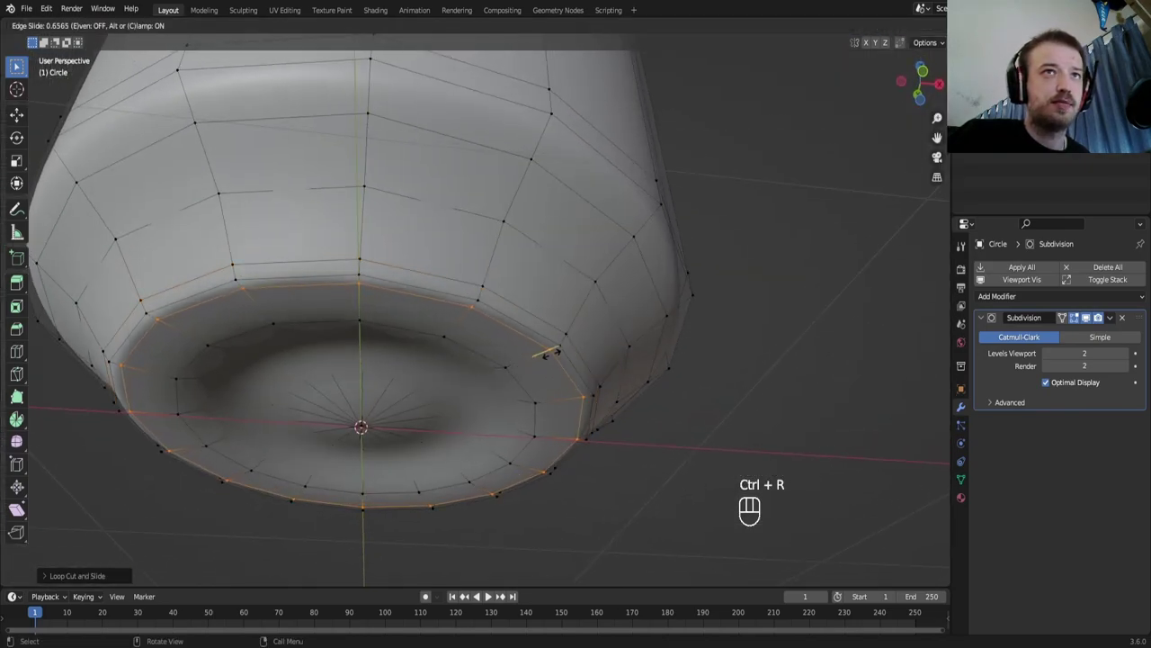
pyautogui.press('ctrl+r')
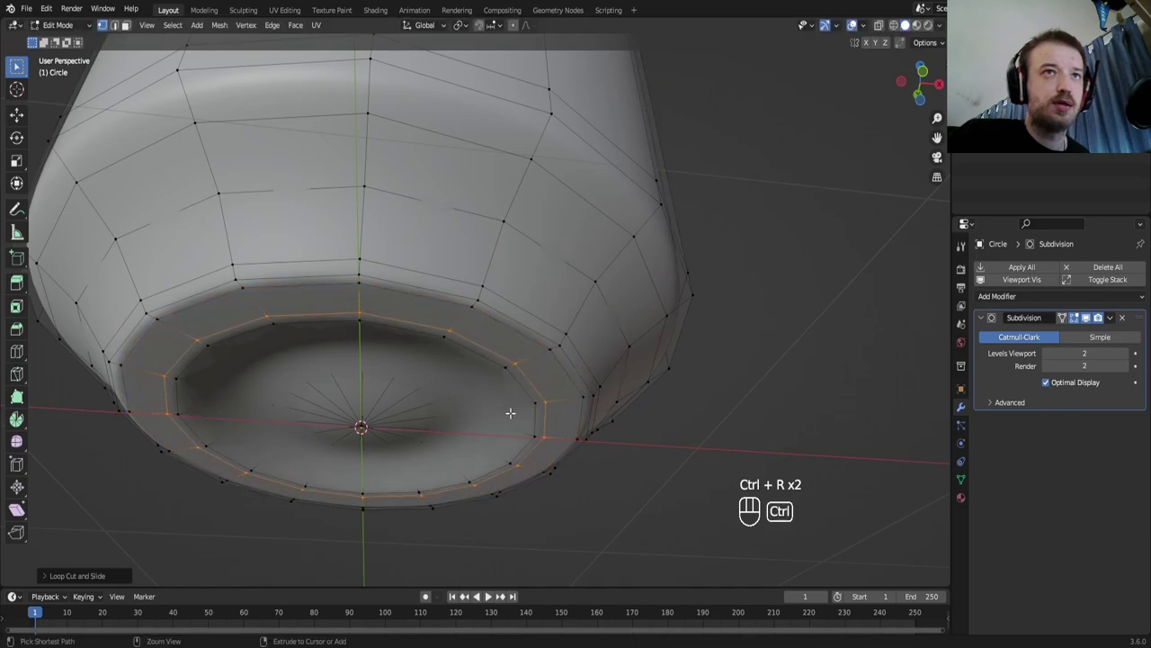
pyautogui.press('Tab')
pyautogui.moveTo(450, 354); pyautogui.dragTo(450, 389)
pyautogui.scroll(-3)
# Bring the can's top into a straight-on front view and reopen the mesh for editing
pyautogui.moveTo(404, 309); pyautogui.dragTo(411, 338)
pyautogui.moveTo(429, 276); pyautogui.dragTo(406, 381)
pyautogui.press('KP_1')
pyautogui.moveTo(466, 200); pyautogui.dragTo(436, 484)
pyautogui.moveTo(399, 350); pyautogui.dragTo(414, 401)
pyautogui.press('KP_1')
pyautogui.press('Tab')
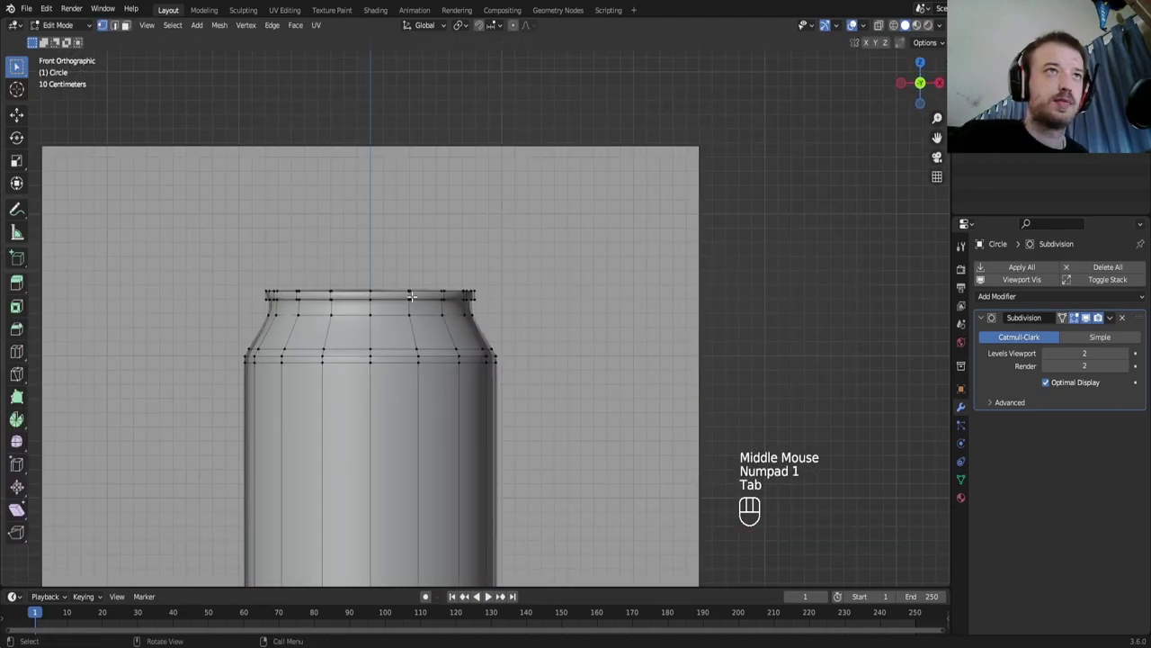
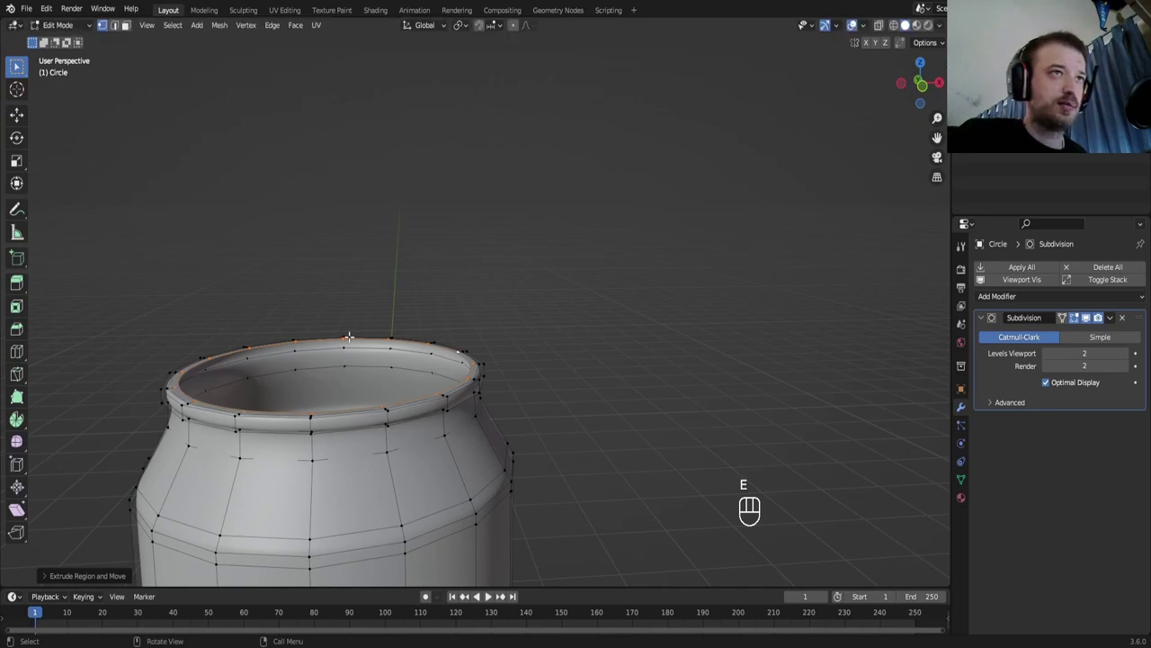
# Lower the lid ring and extrude stepped rings inward, leaving a small central hole
pyautogui.press('g')
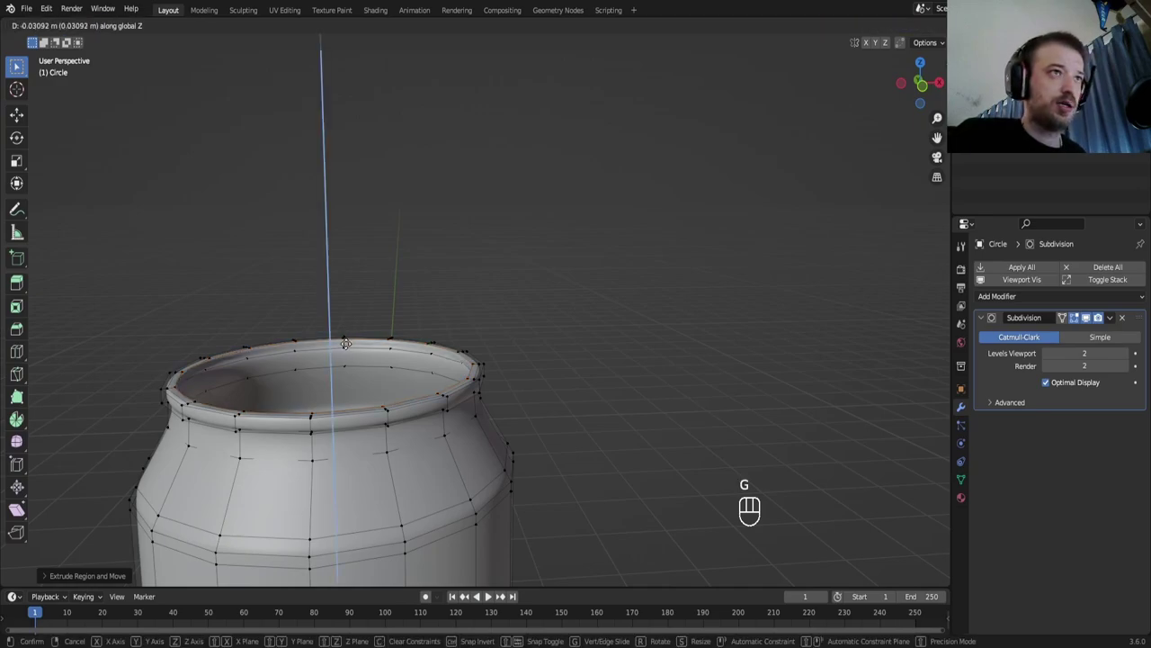
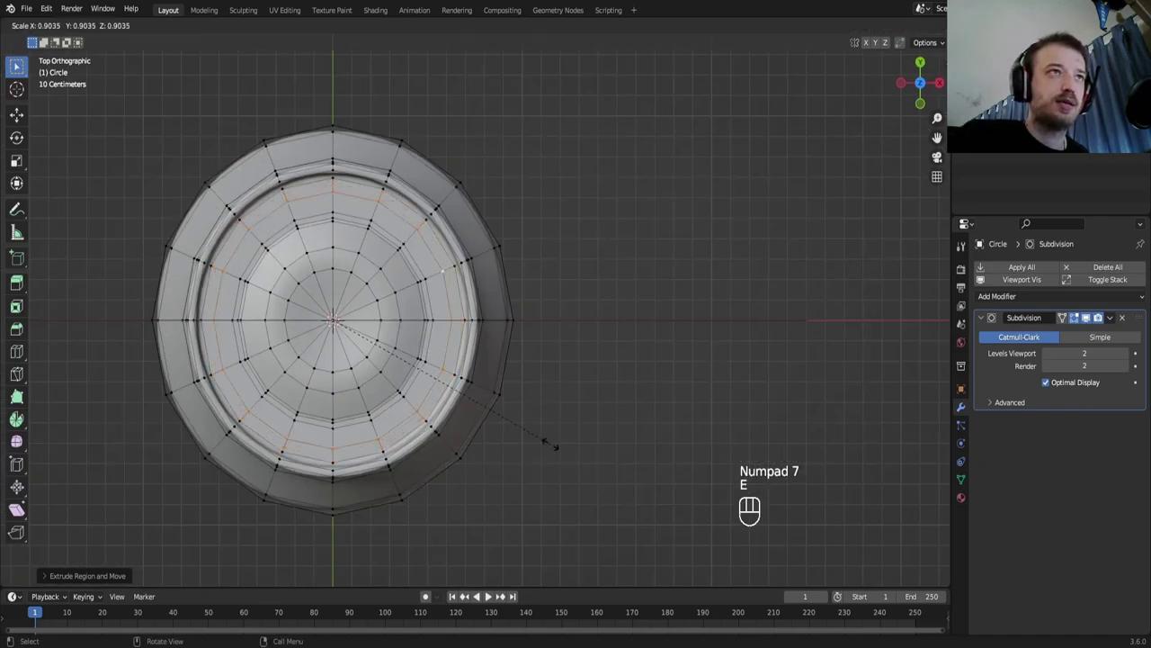
pyautogui.press('e')
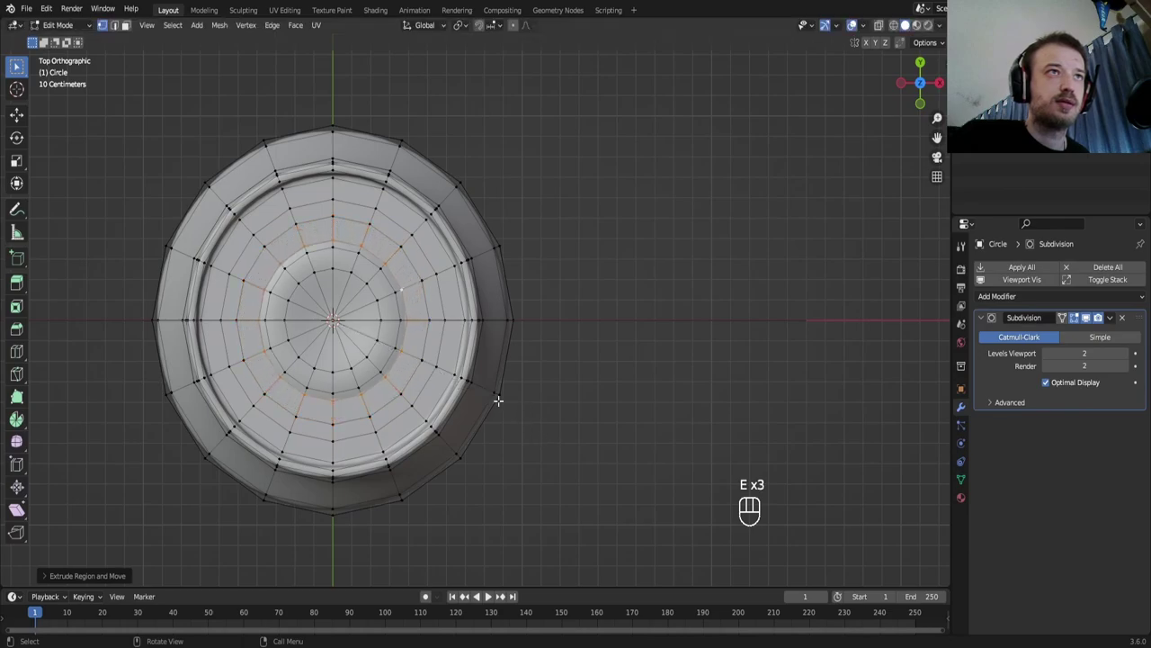
pyautogui.press('e')
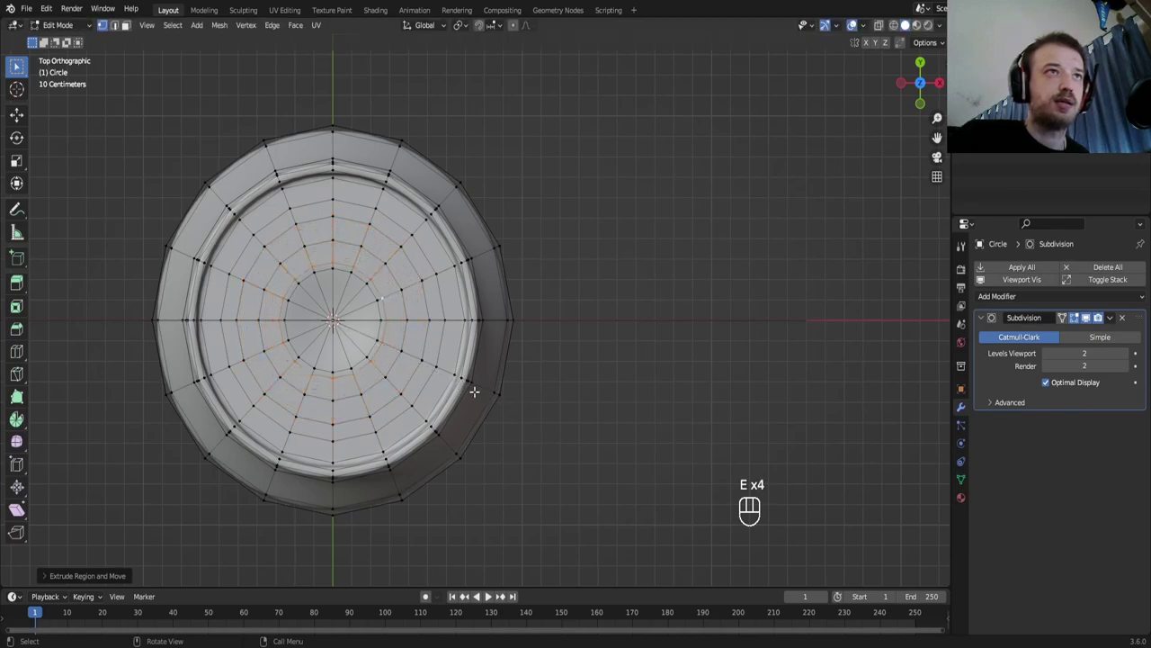
pyautogui.press('e')
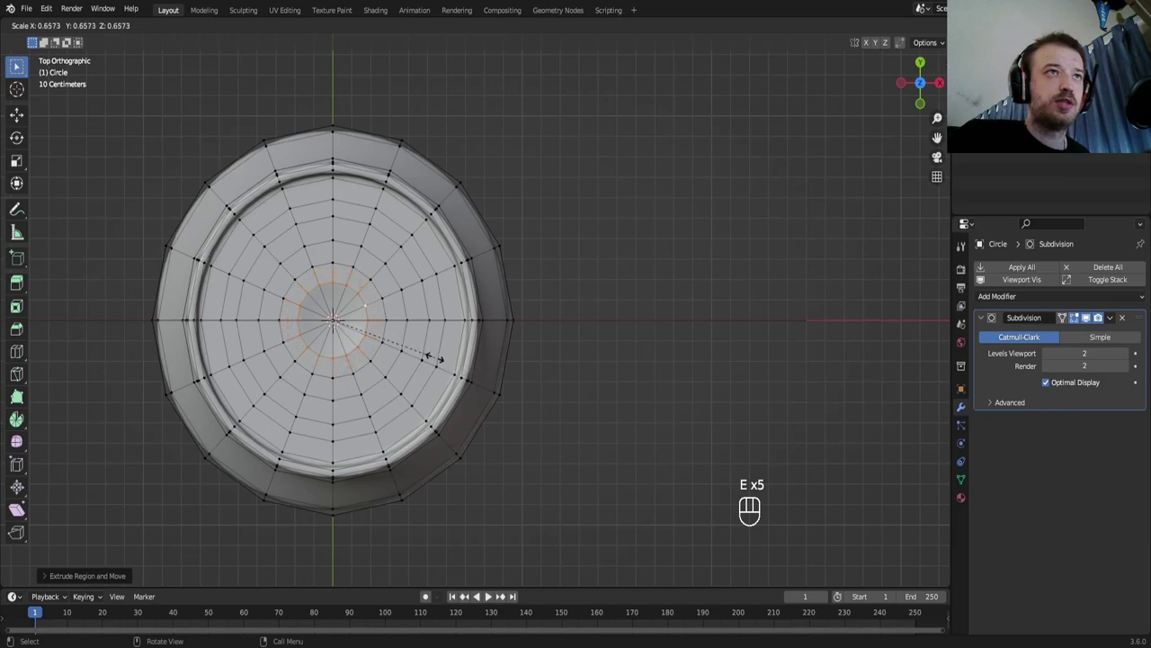
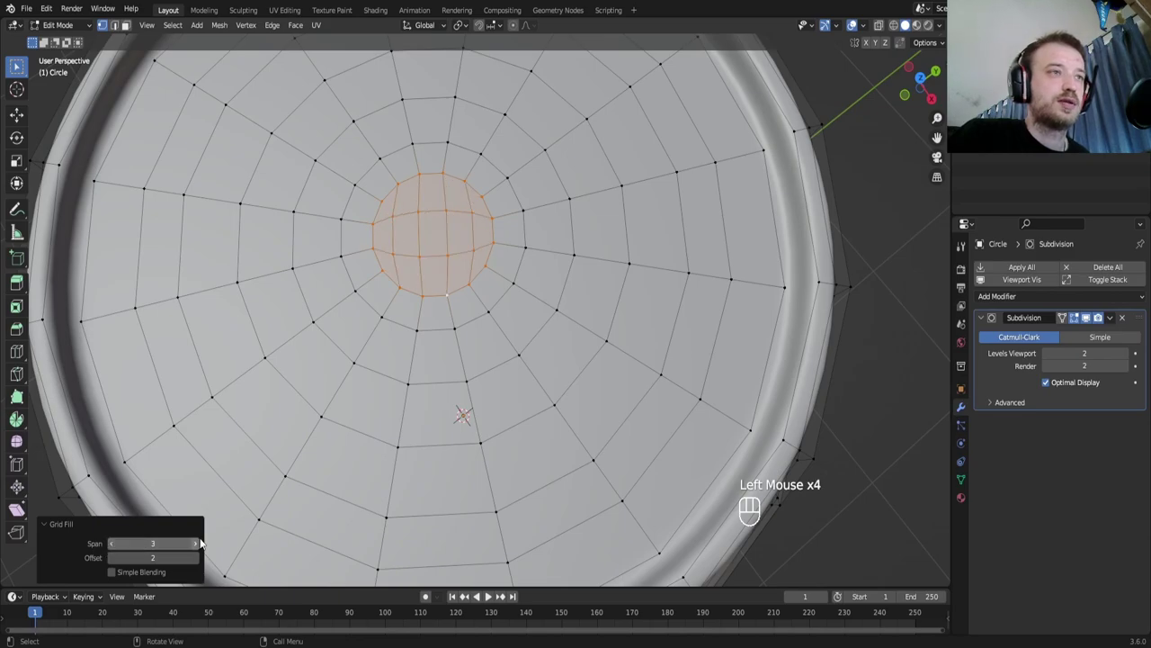
# Grid-fill the lid's centre hole and adjust the fill's offset setting
pyautogui.click(199, 543)
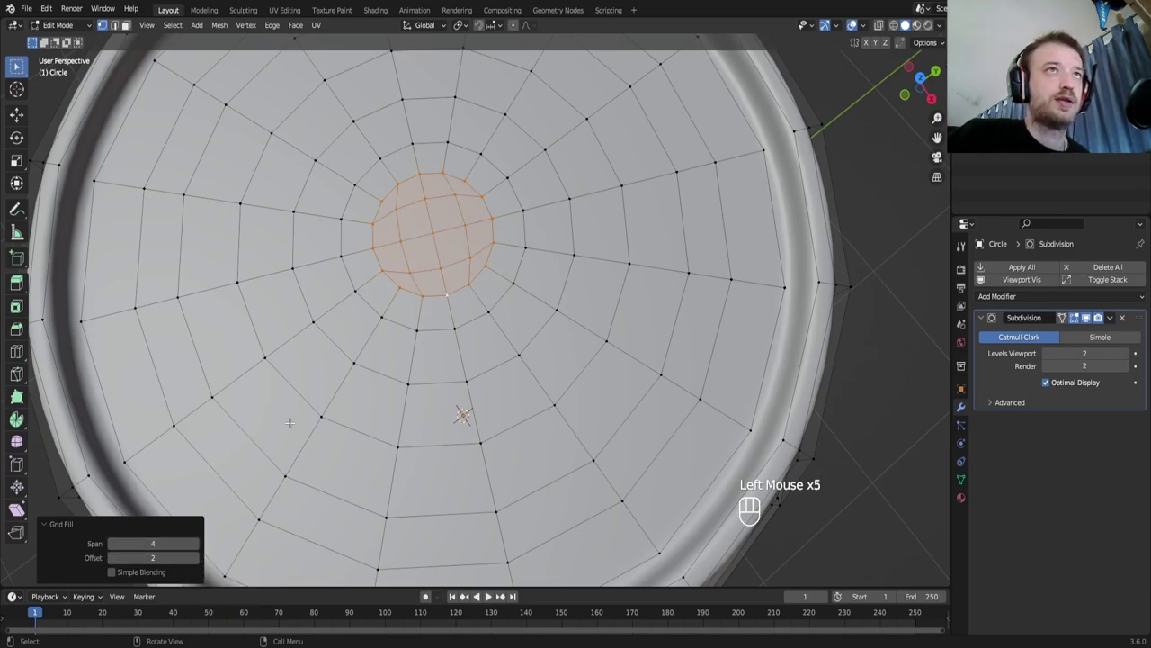
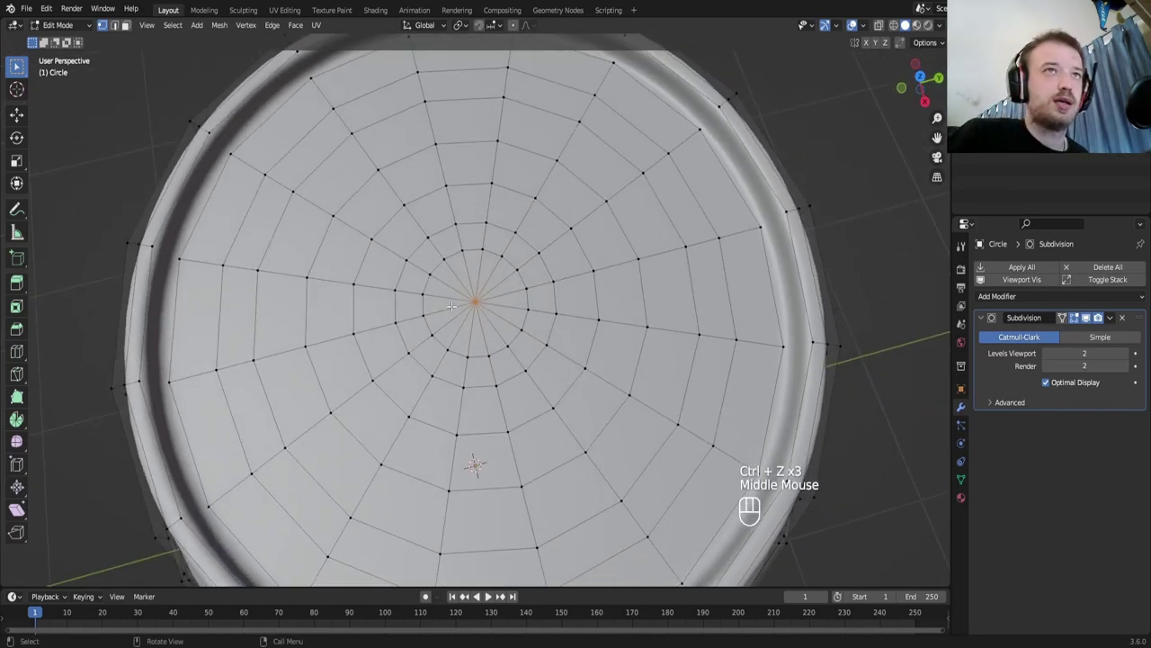
pyautogui.scroll(3)
pyautogui.scroll(-3)
pyautogui.scroll(3)
pyautogui.scroll(-3)
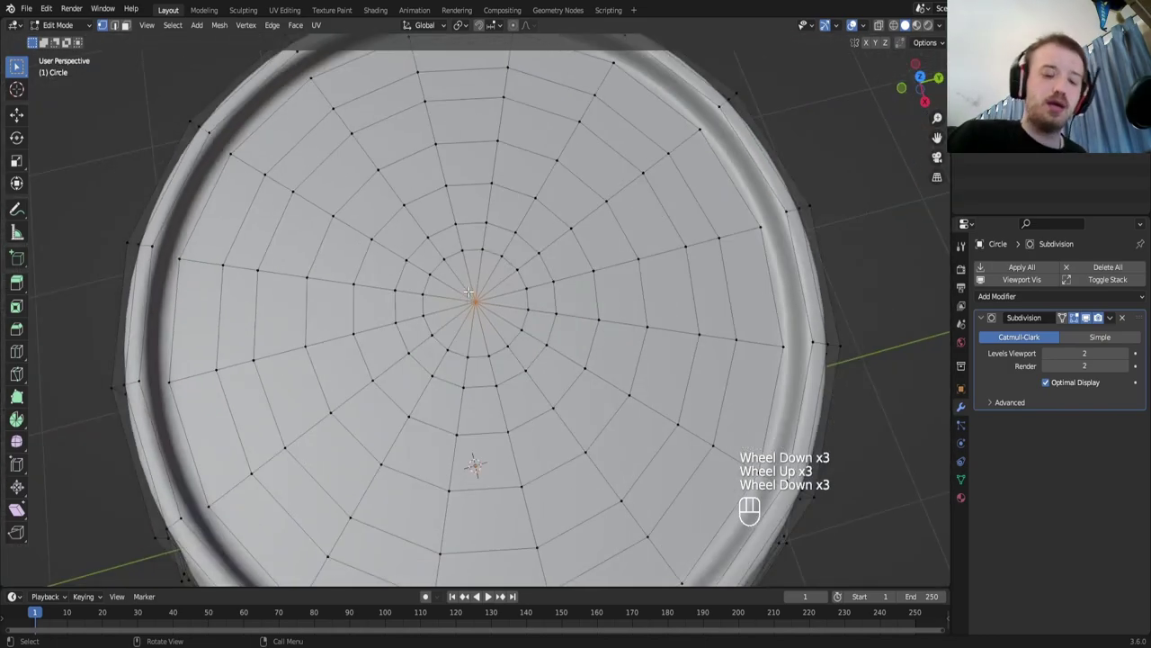
# Look straight down on the closed lid and leave mesh editing for the whole object
pyautogui.press('KP_7')
pyautogui.scroll(-3)
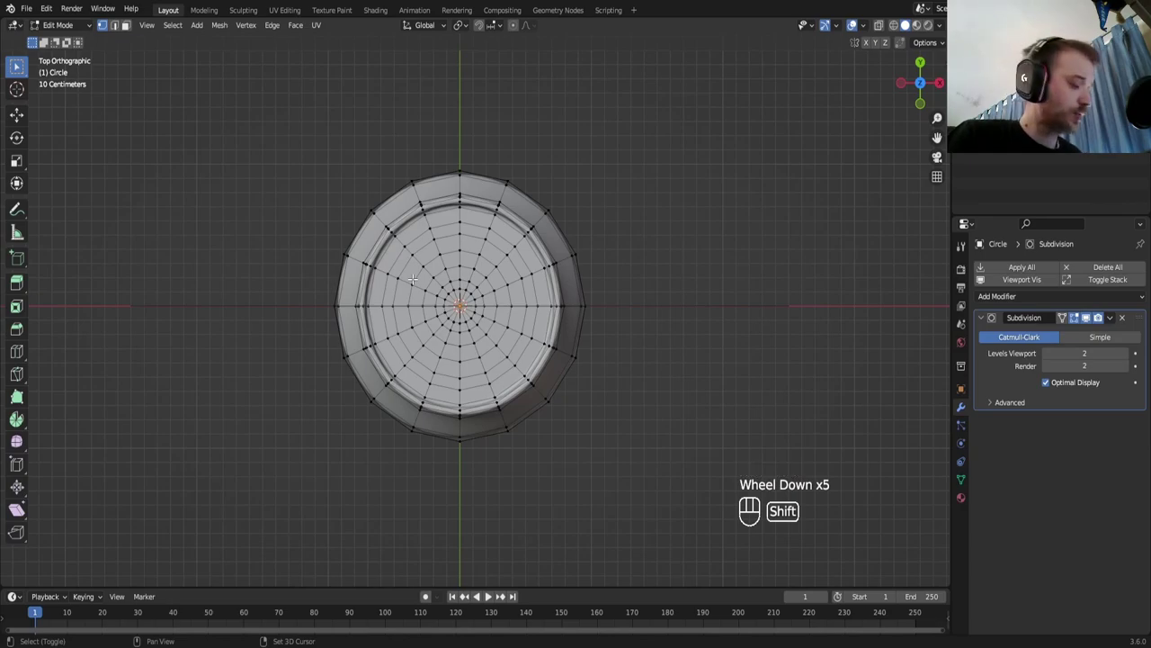
pyautogui.press('Tab')
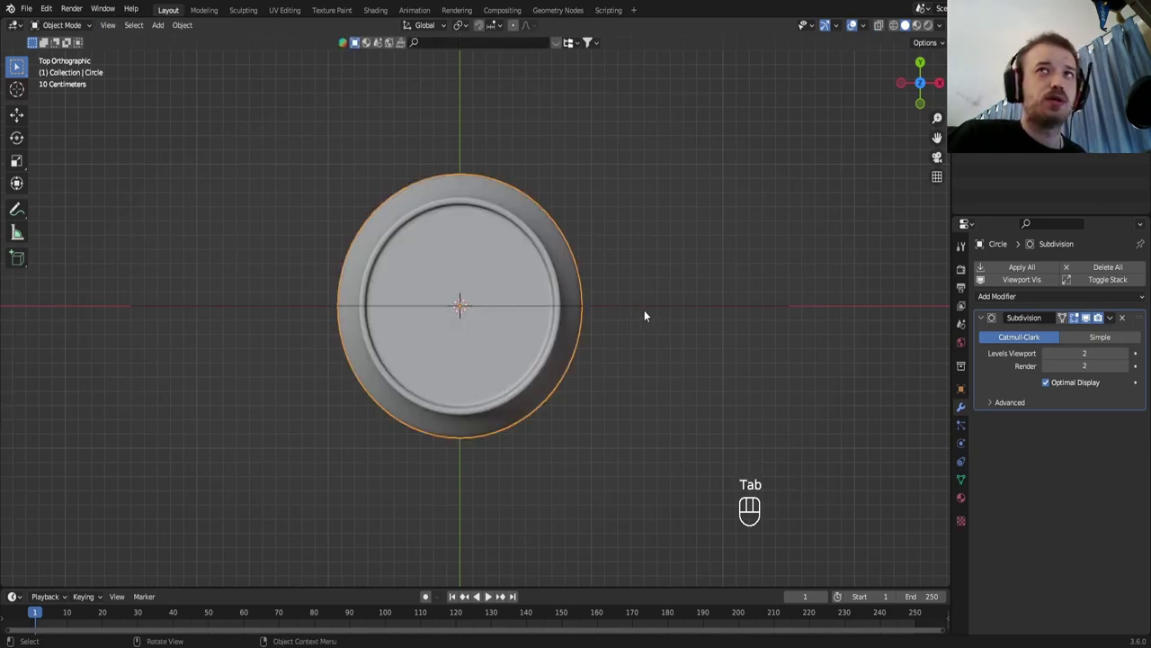
# Select the Empty and add a top-view can lid photo as an image reference
pyautogui.click(647, 314)
pyautogui.click(631, 337)
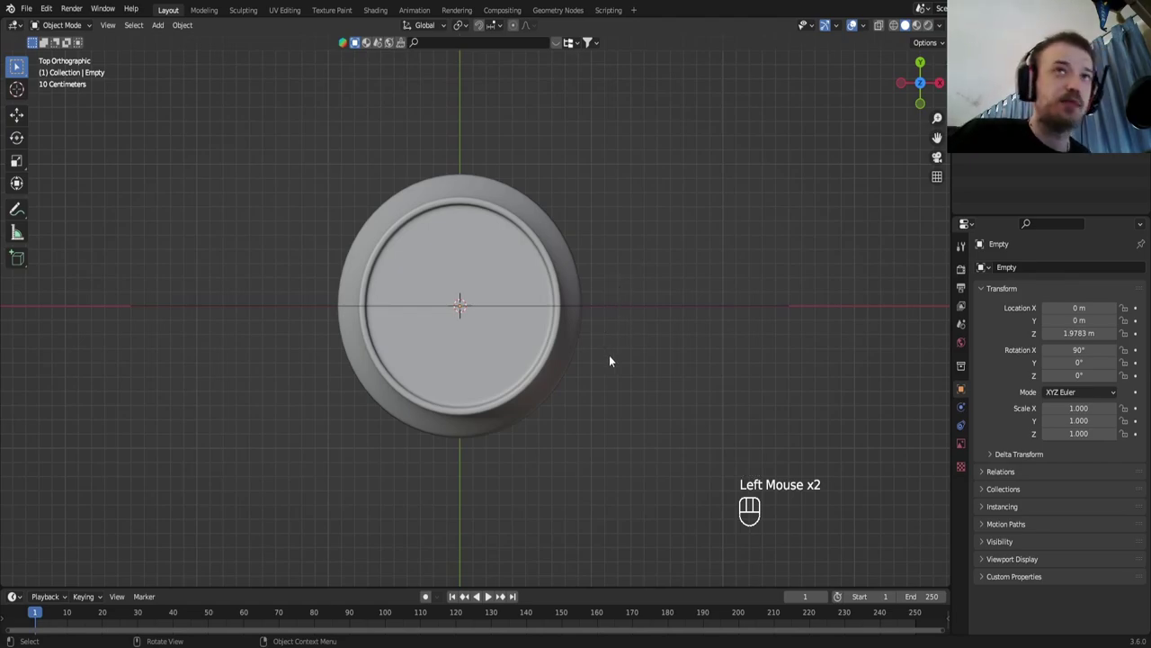
pyautogui.click(640, 356)
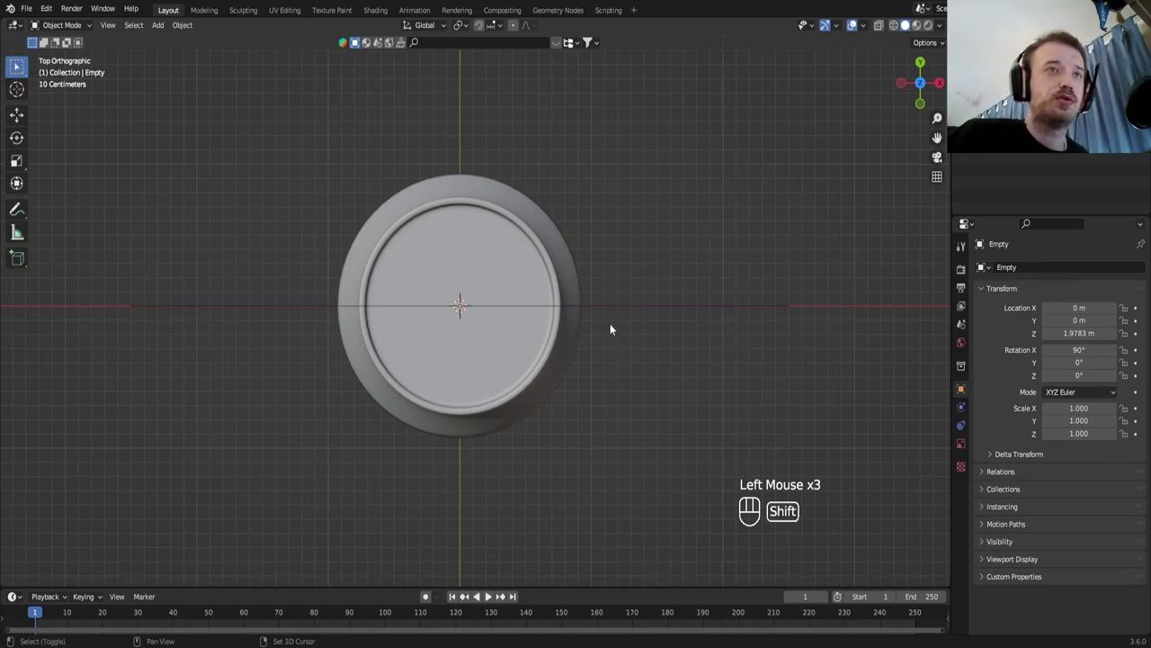
pyautogui.press('shift+a')
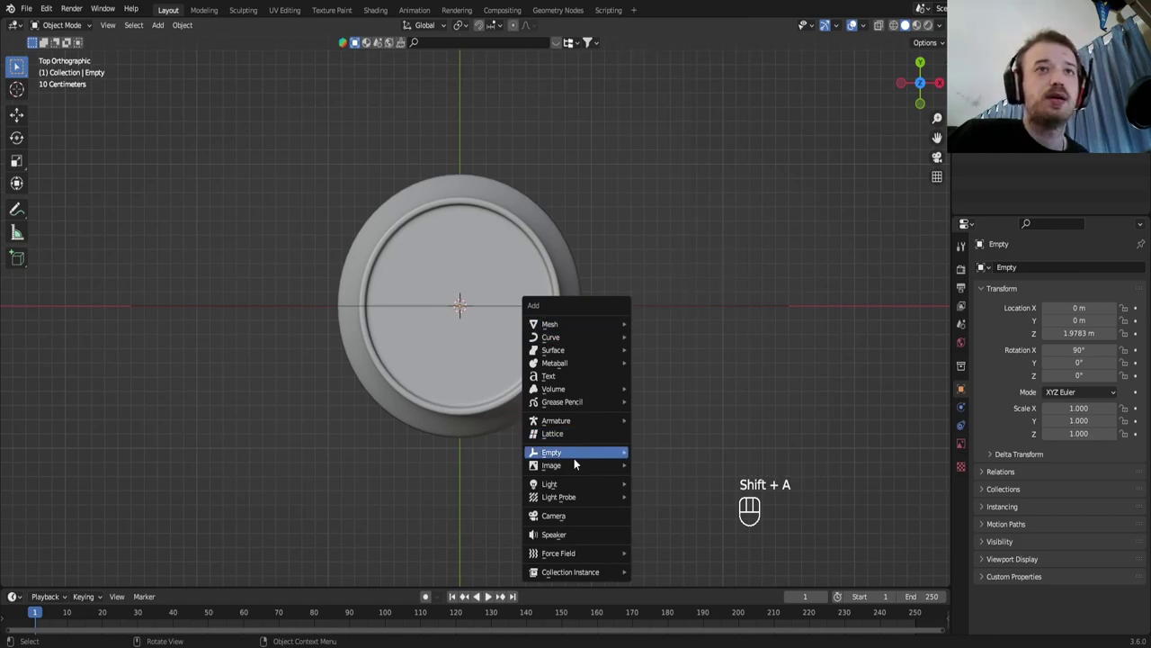
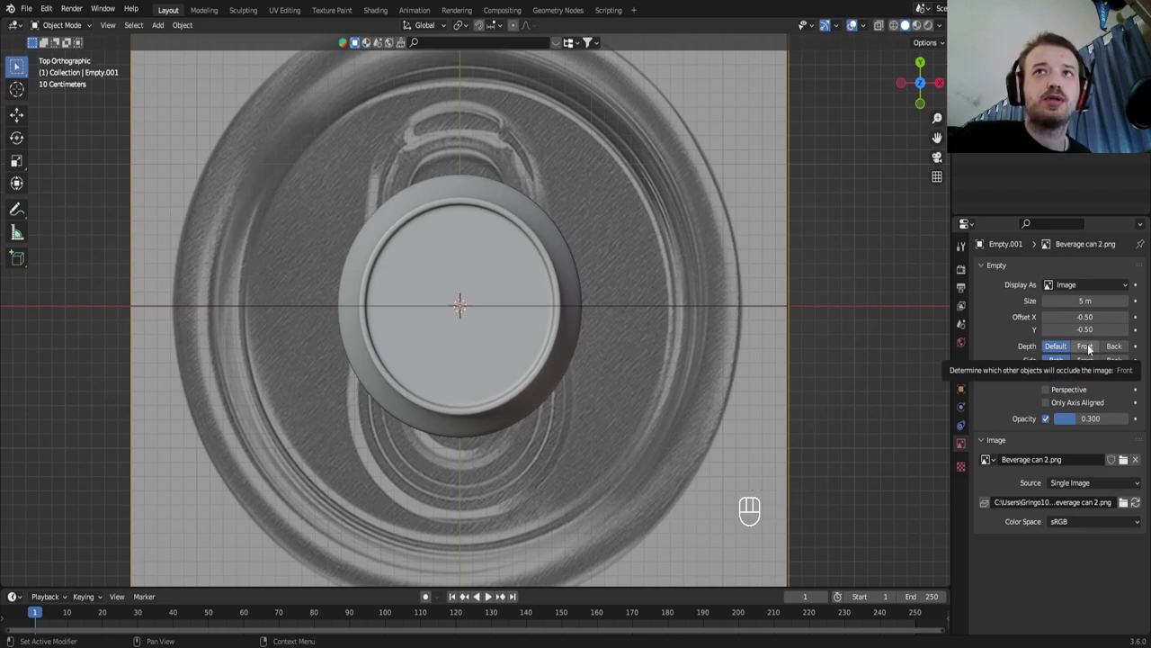
# Set the reference image to draw in front at 0.3 opacity and scale it down to fit the lid
pyautogui.click(1092, 348)
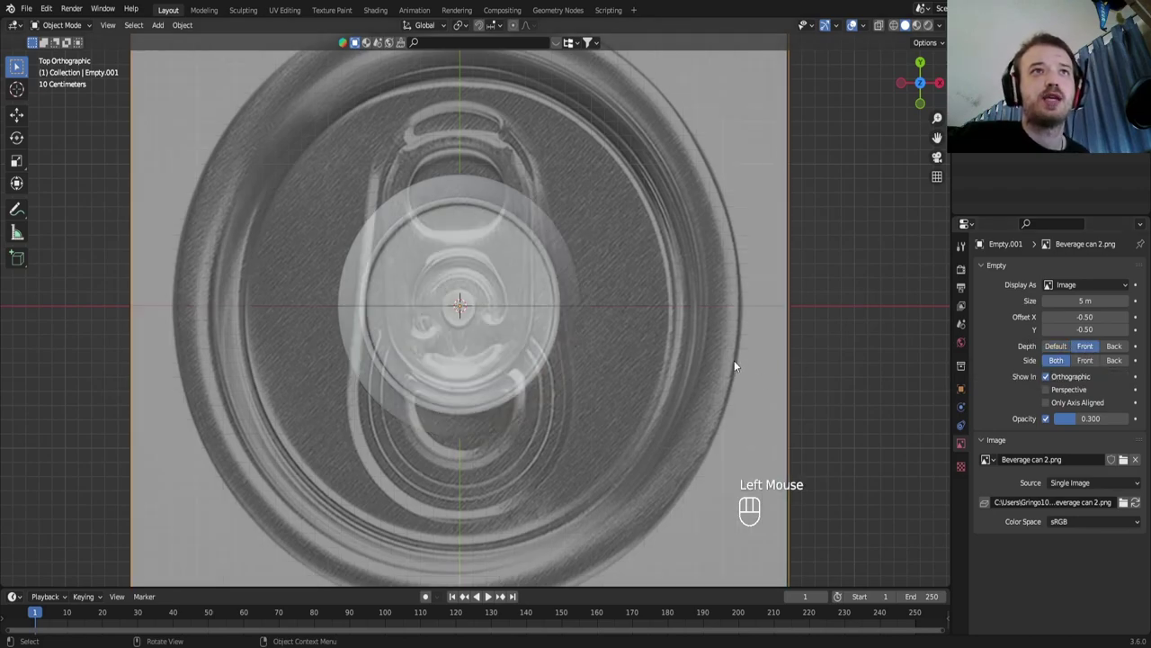
pyautogui.press('s')
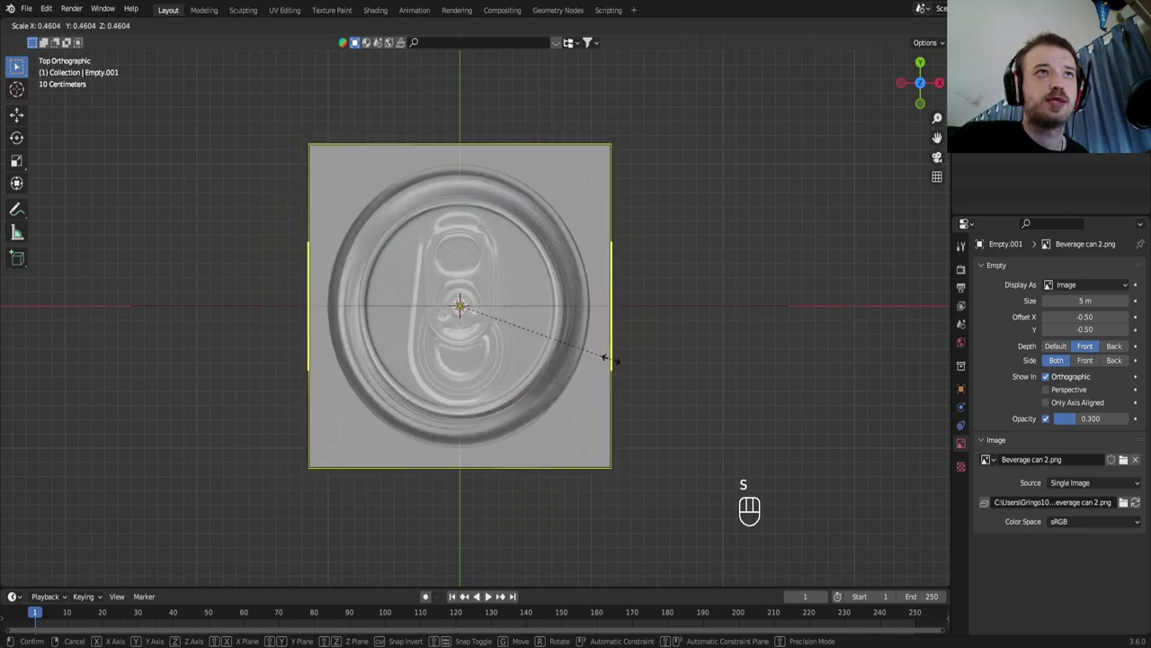
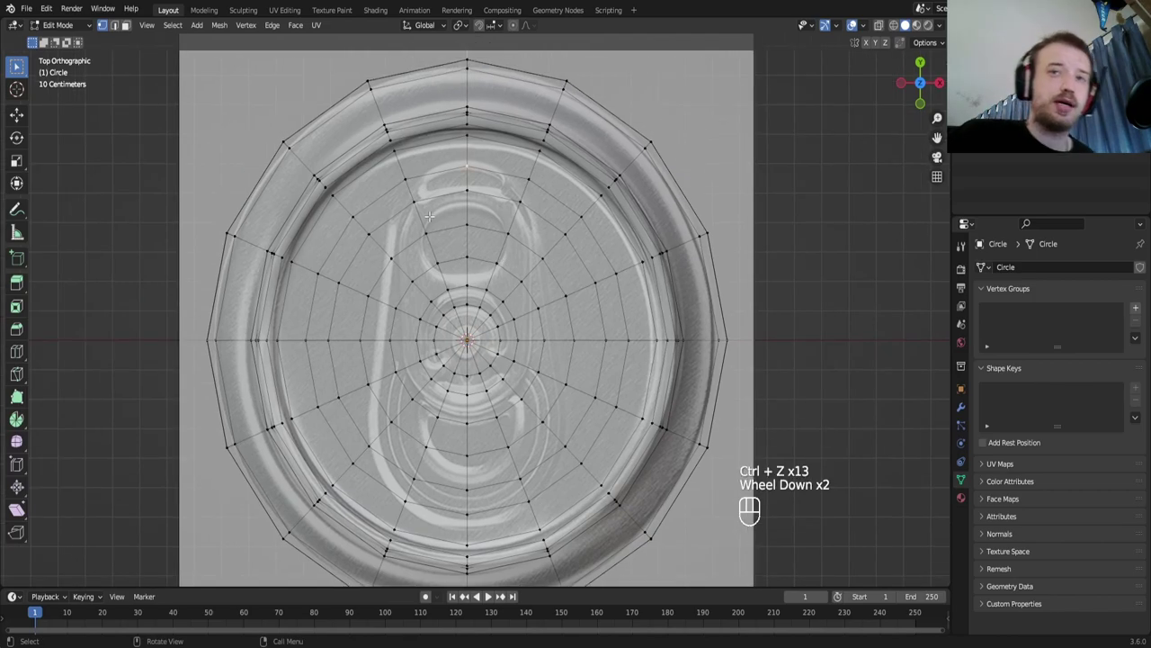
# Zoom out over the lid mesh before selecting its right-side vertices for removal
pyautogui.scroll(-3)
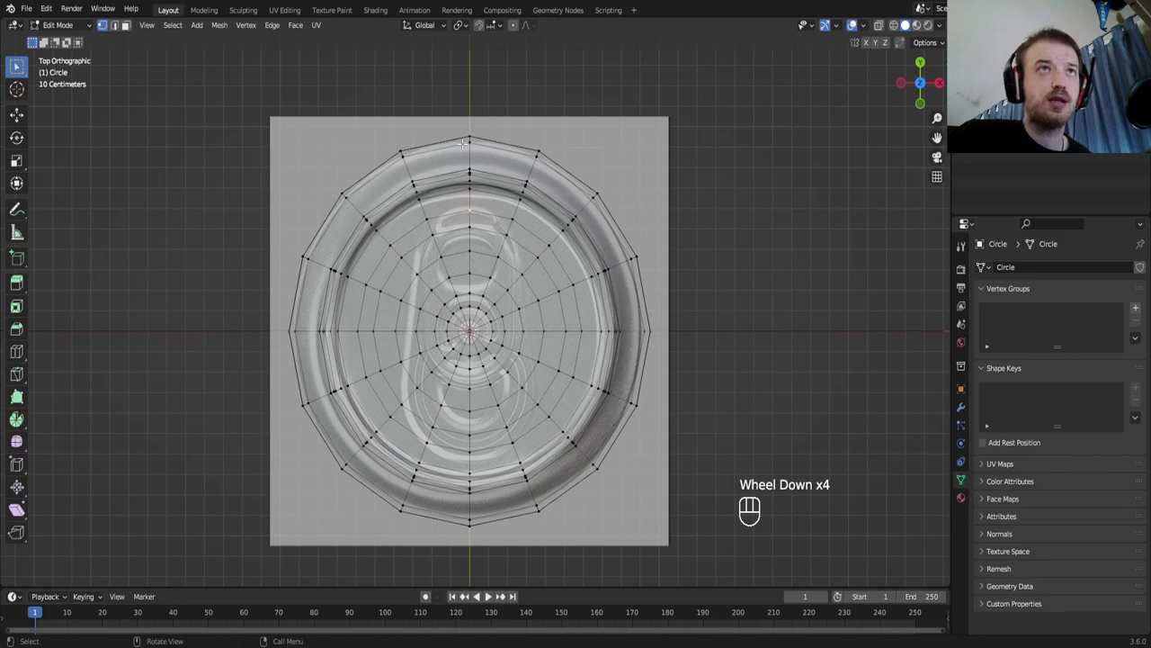
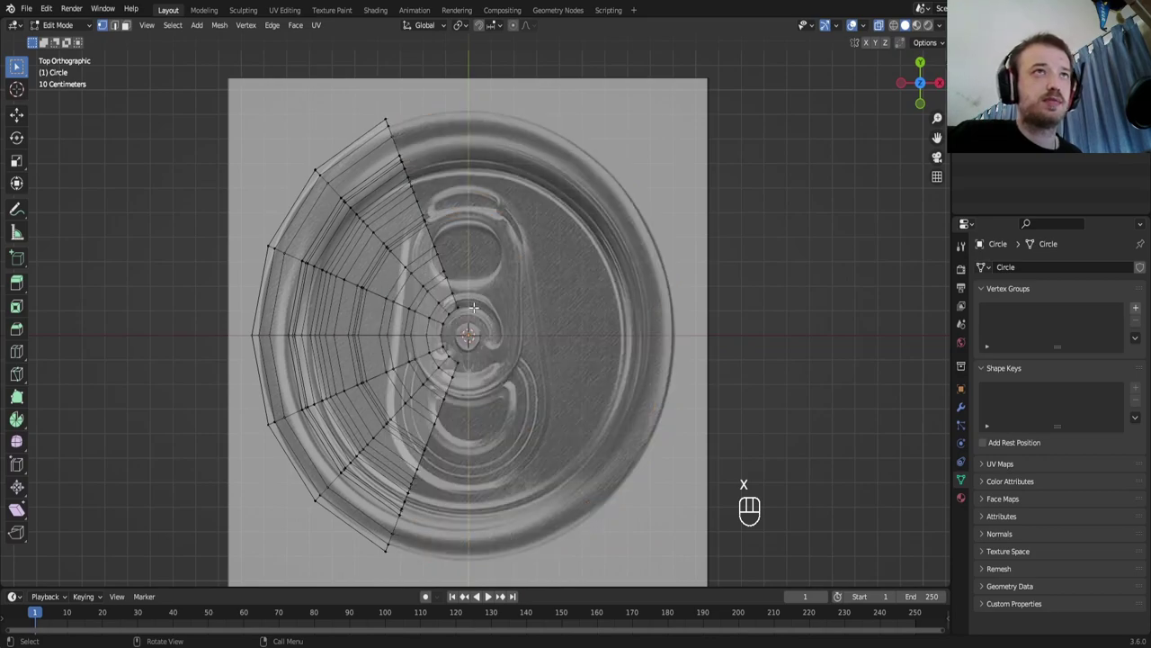
# Restore the lid, delete its right half at the centre line, hide the lower body and view from top
pyautogui.press('ctrl+z')
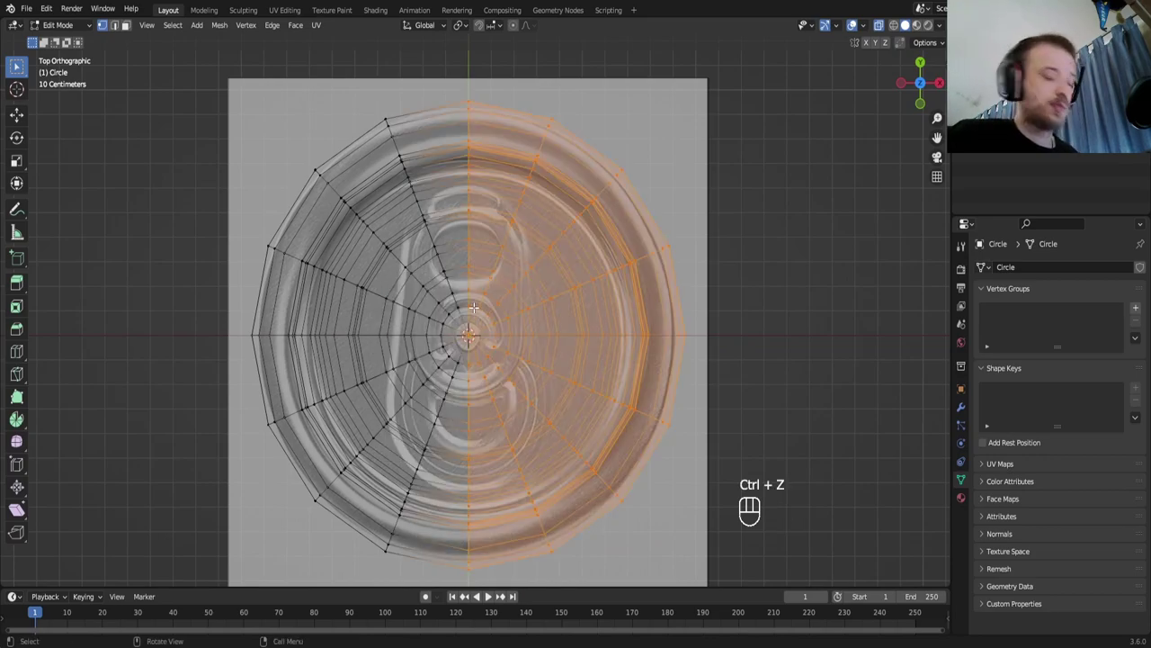
pyautogui.press('x')
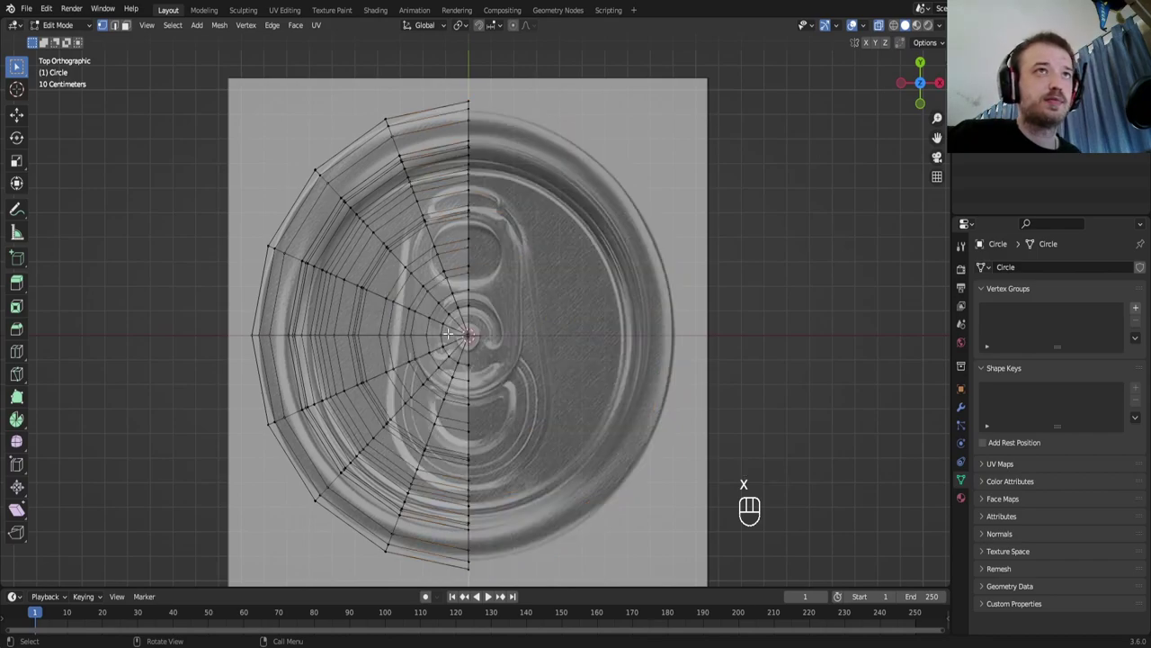
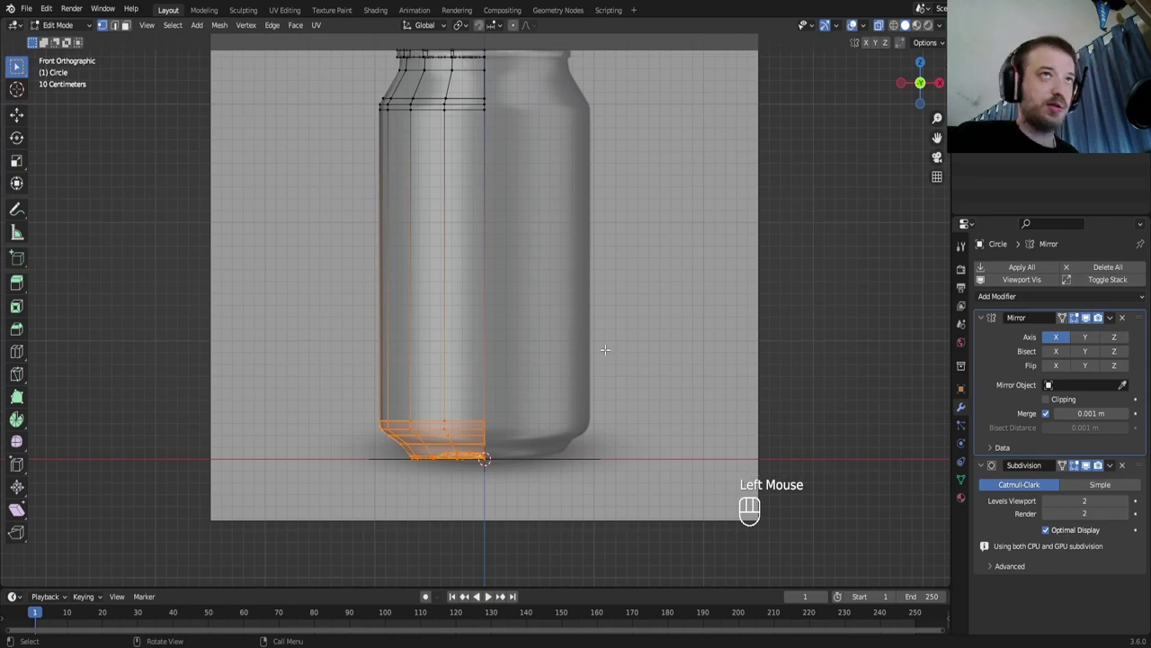
pyautogui.press('h')
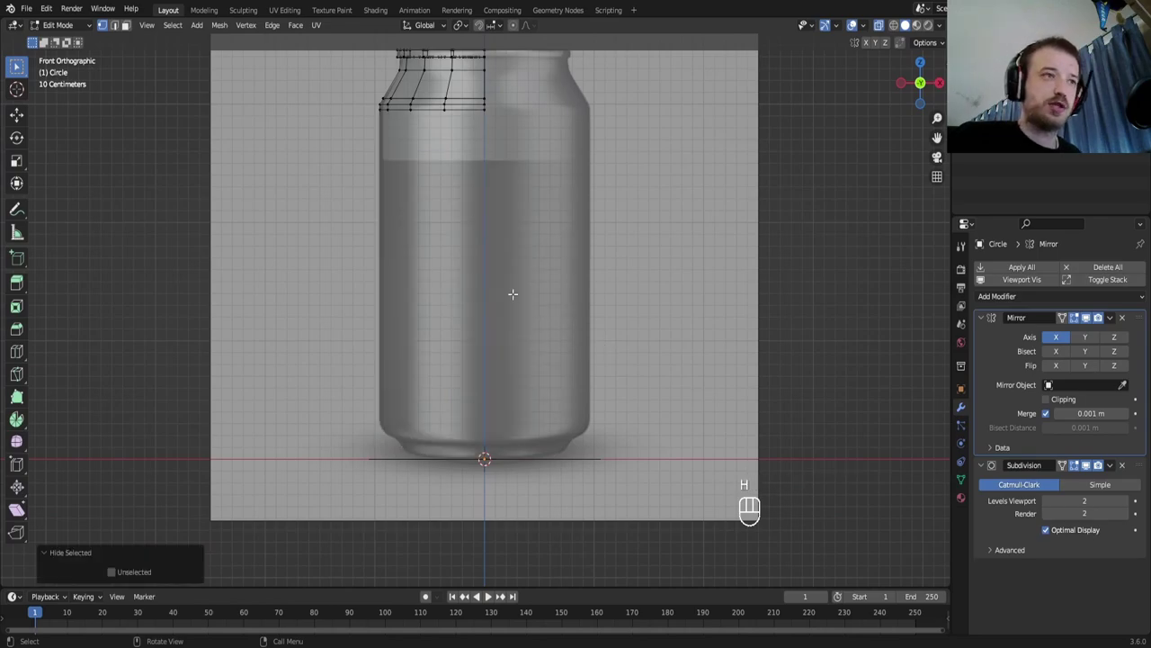
pyautogui.press('KP_7')
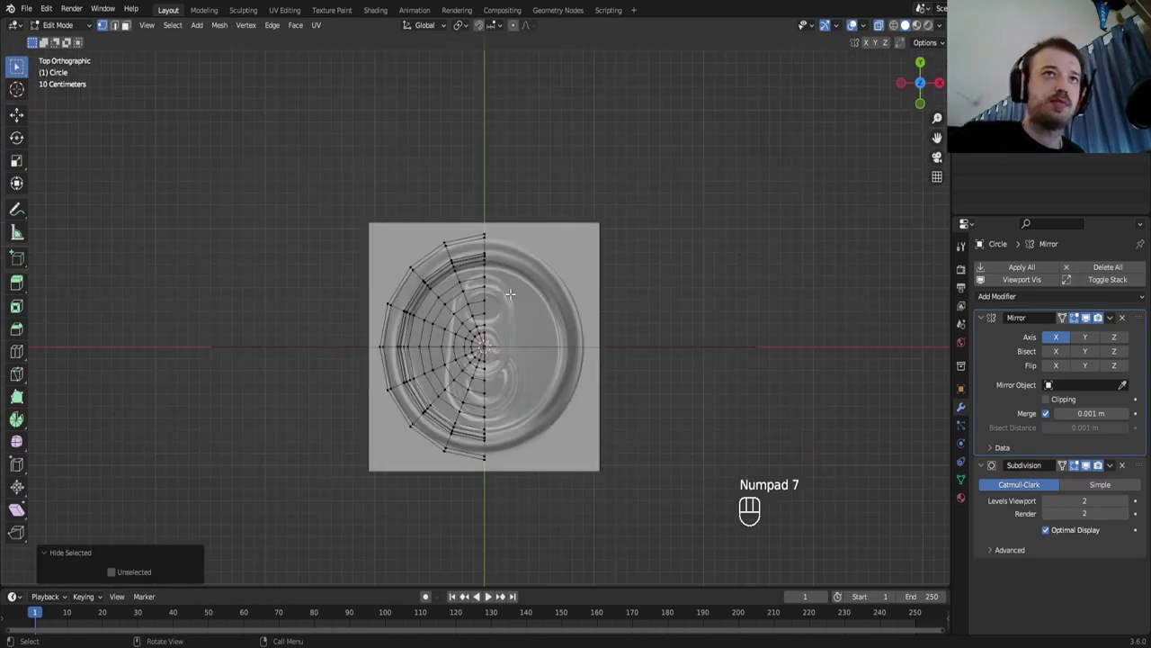
pyautogui.scroll(3)
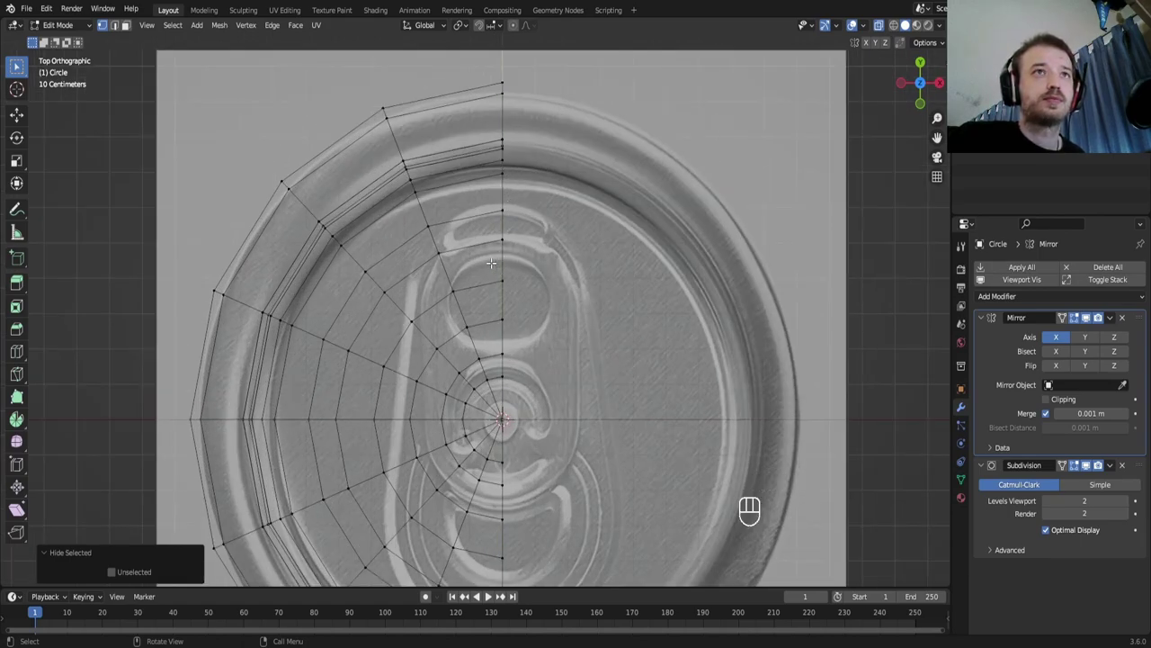
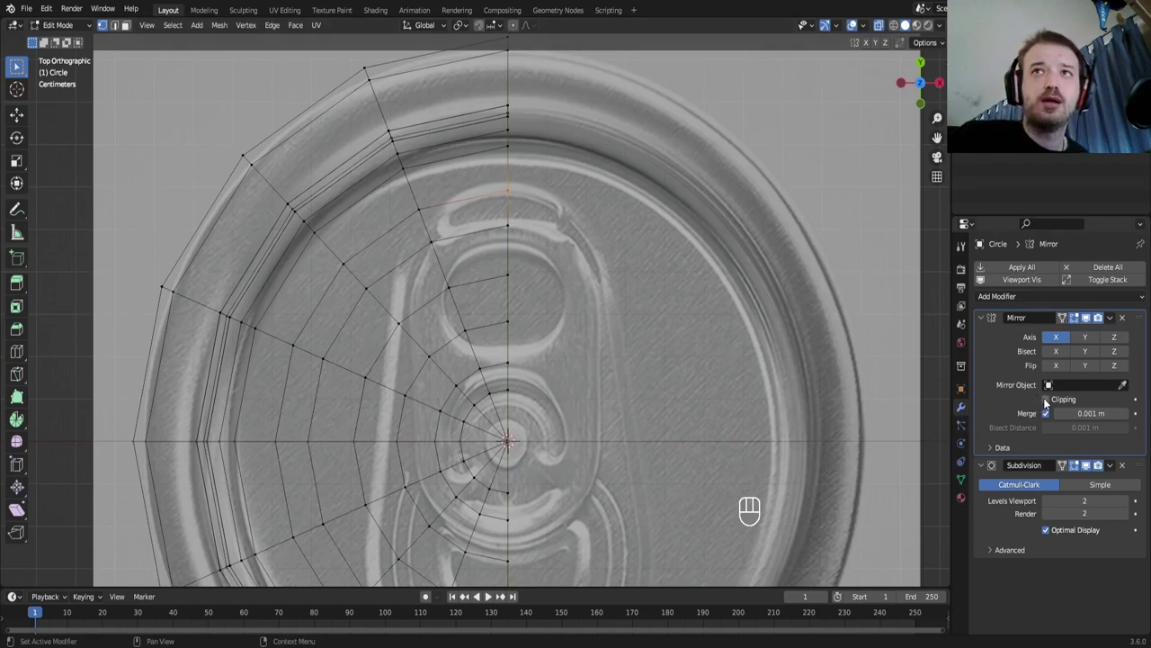
# Enable Clipping on the Mirror modifier and move a seam vertex along the tab outline
pyautogui.click(1047, 399)
pyautogui.press('g')
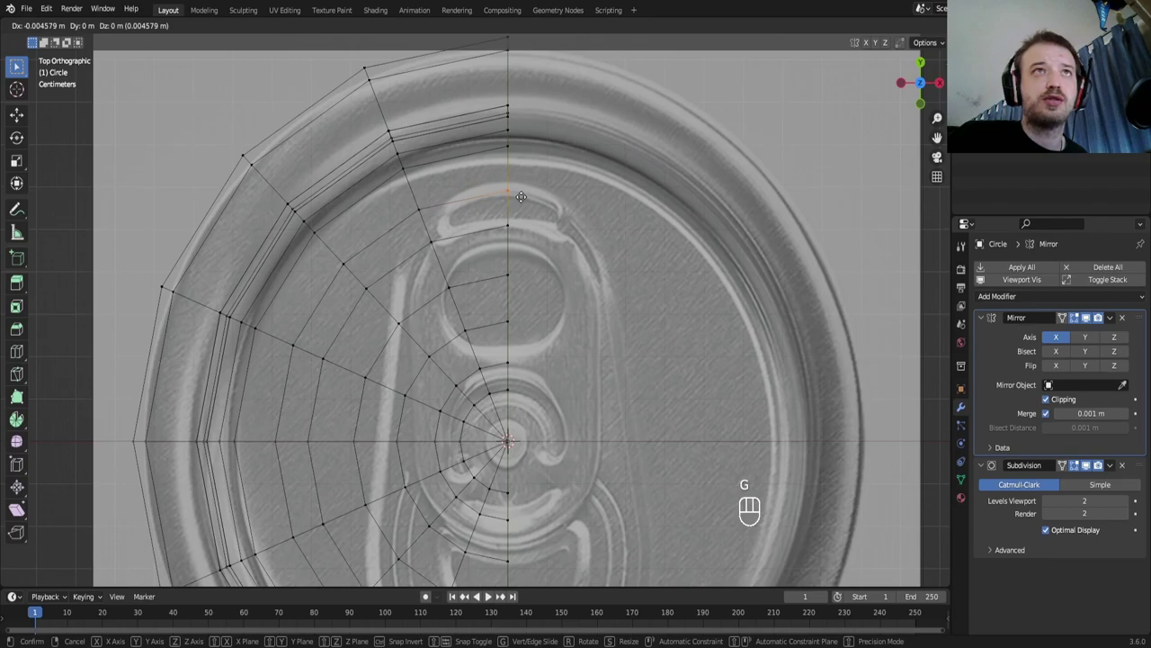
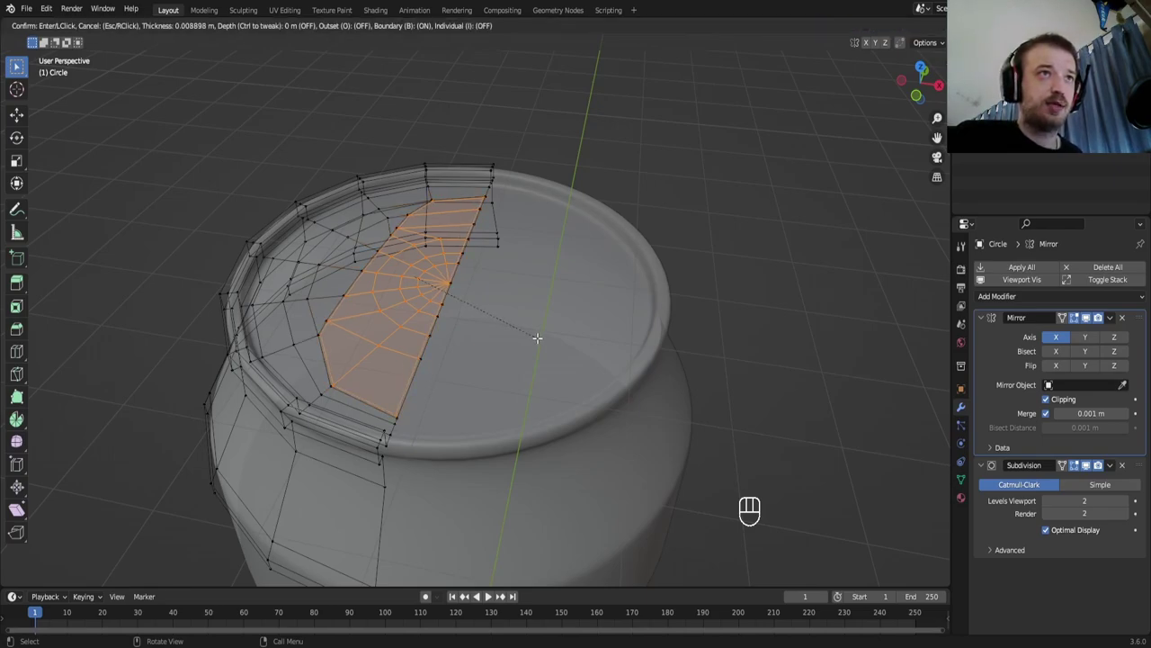
# Lower the inset central lid panel along Z to form the recessed inner lid
pyautogui.press('g')
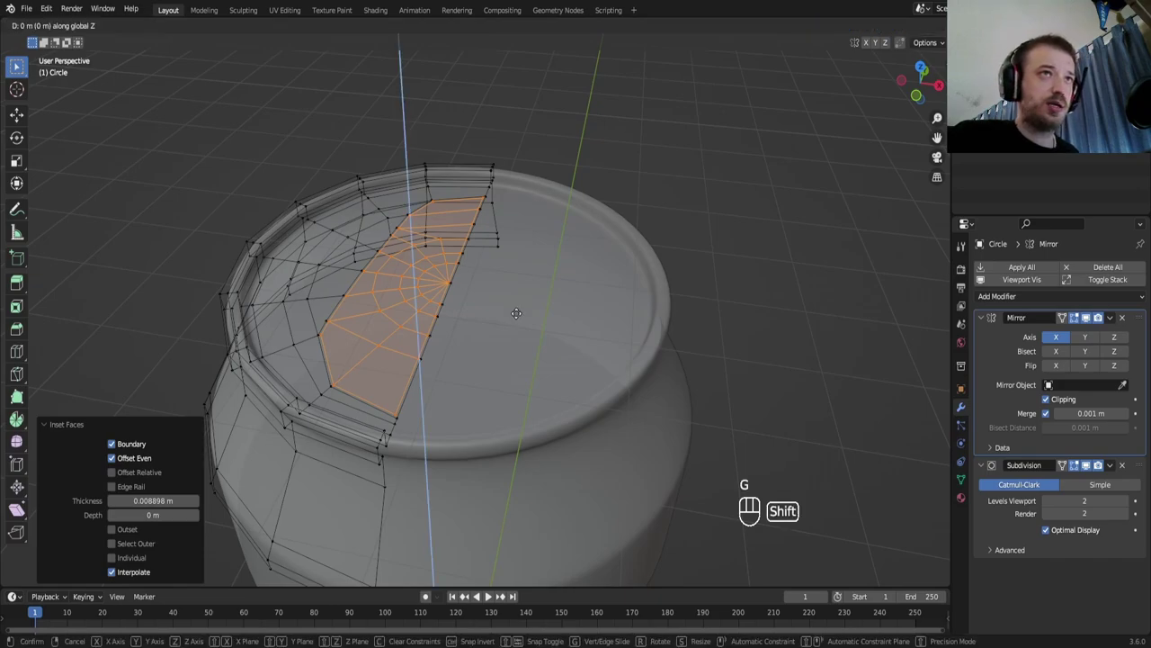
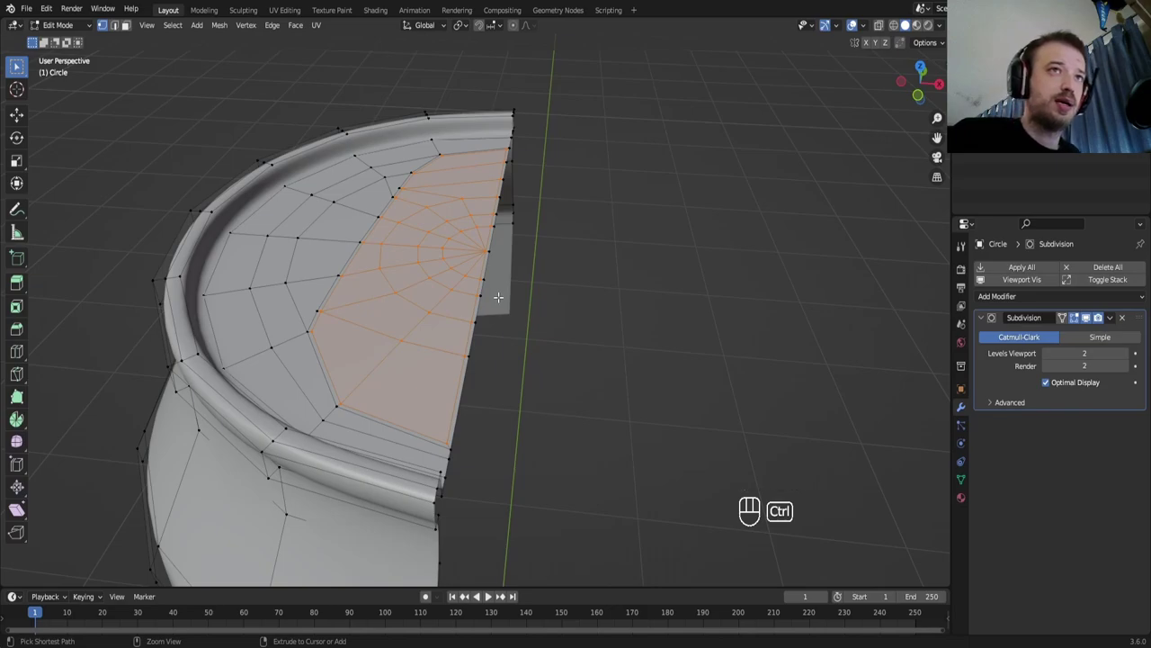
pyautogui.press('ctrl+z')
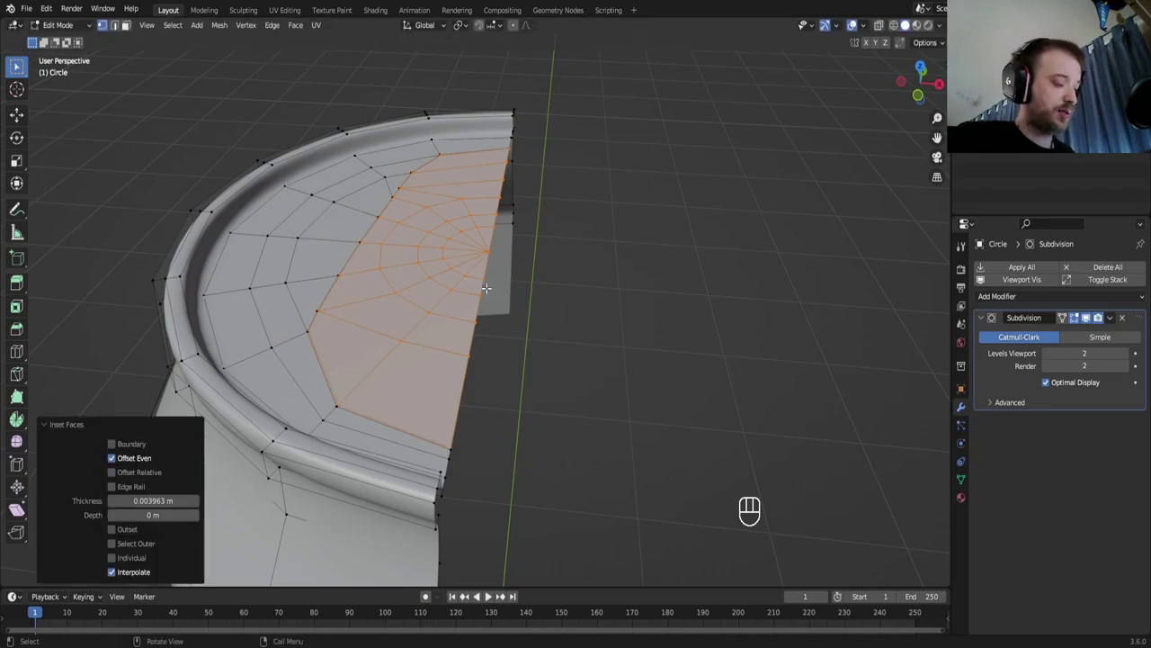
pyautogui.press('g')
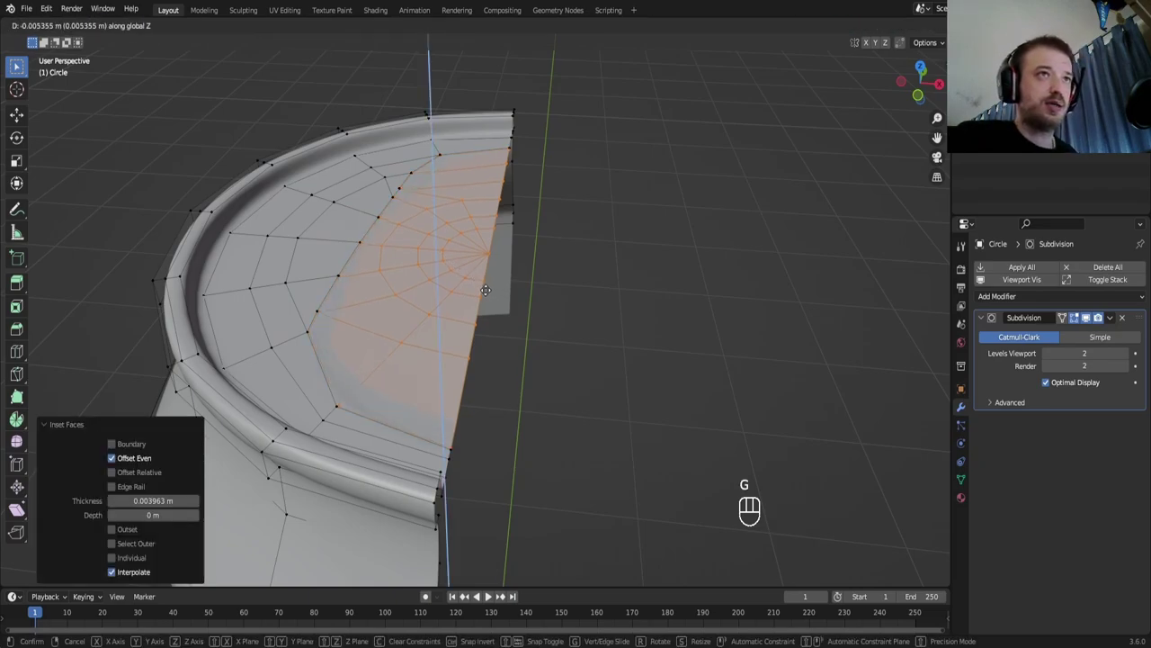
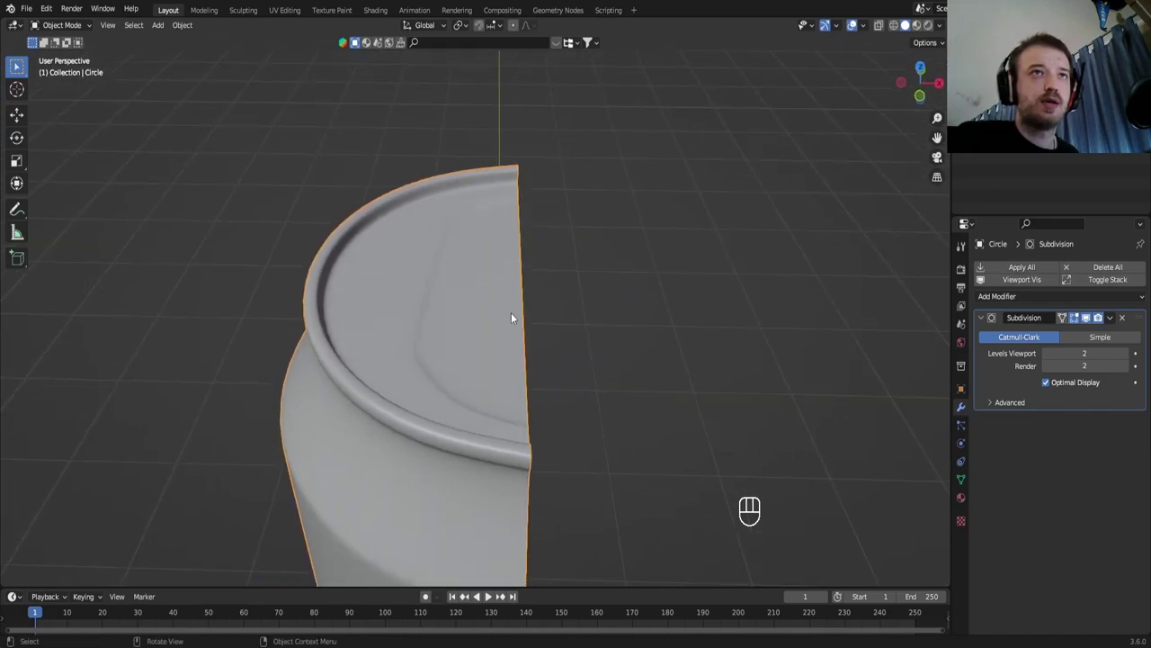
# Orbit around the smoothed lid to inspect it, then return to top view over the photo
pyautogui.moveTo(506, 297); pyautogui.dragTo(493, 272)
pyautogui.moveTo(475, 225); pyautogui.dragTo(484, 249)
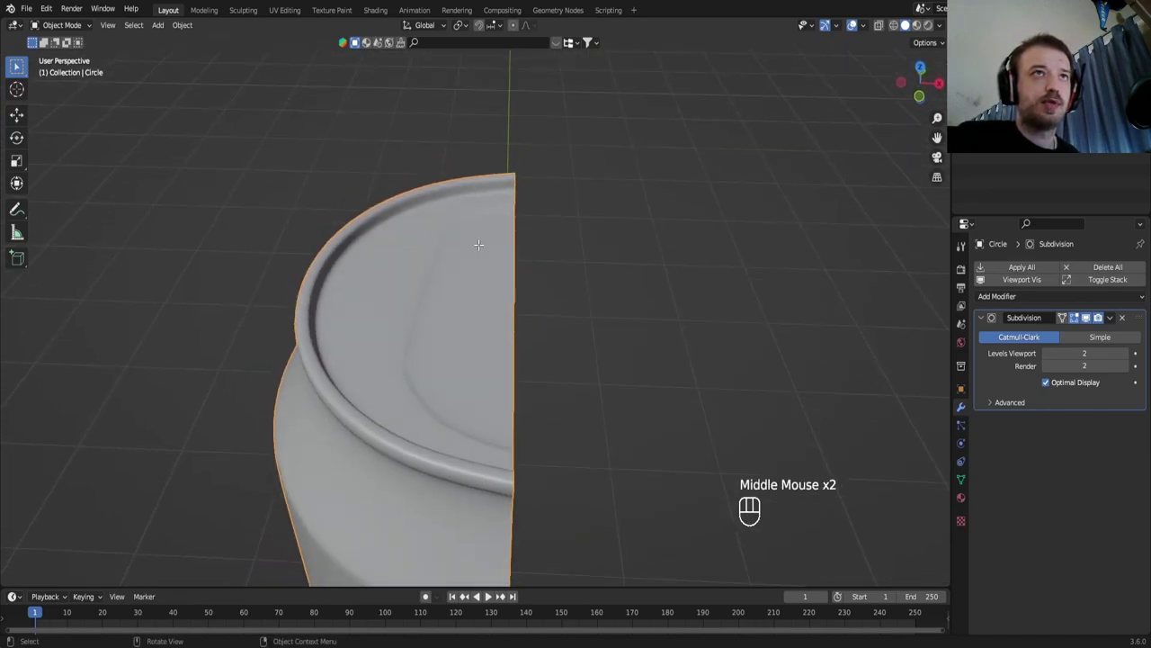
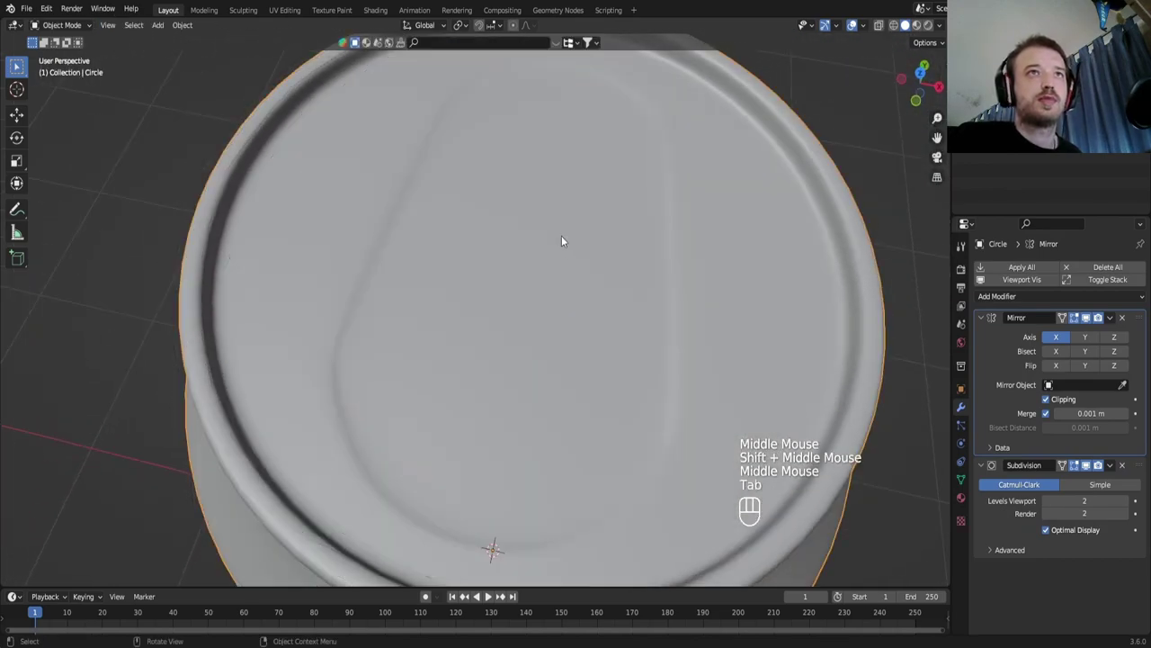
pyautogui.middleClick(550, 223)
pyautogui.press('KP_7')
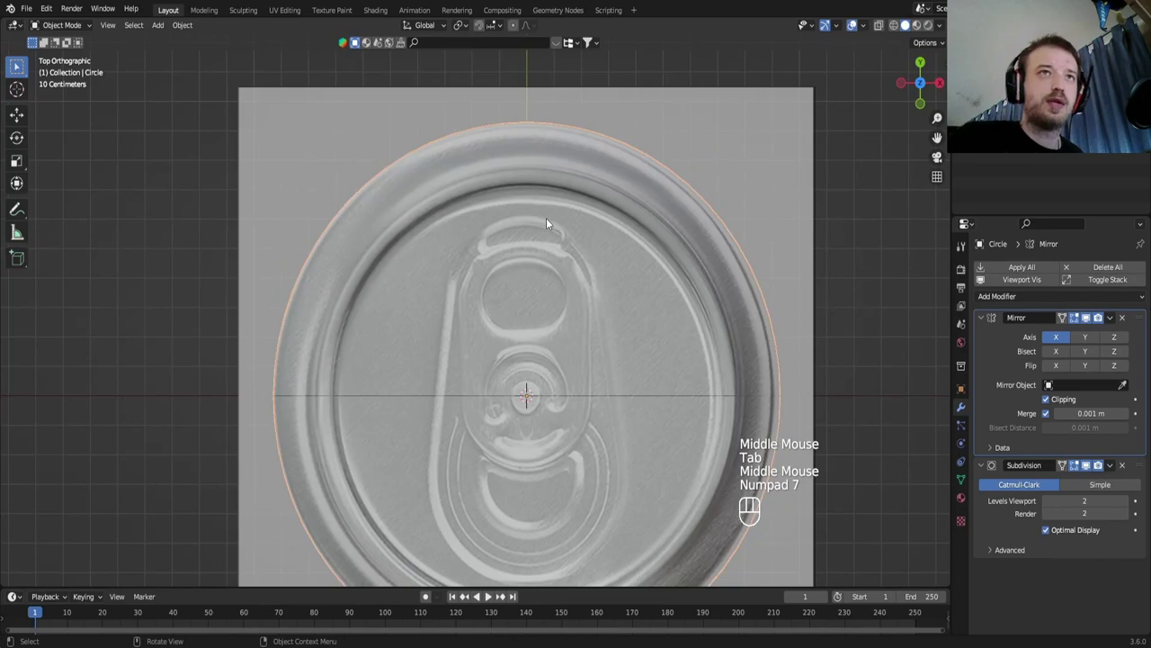
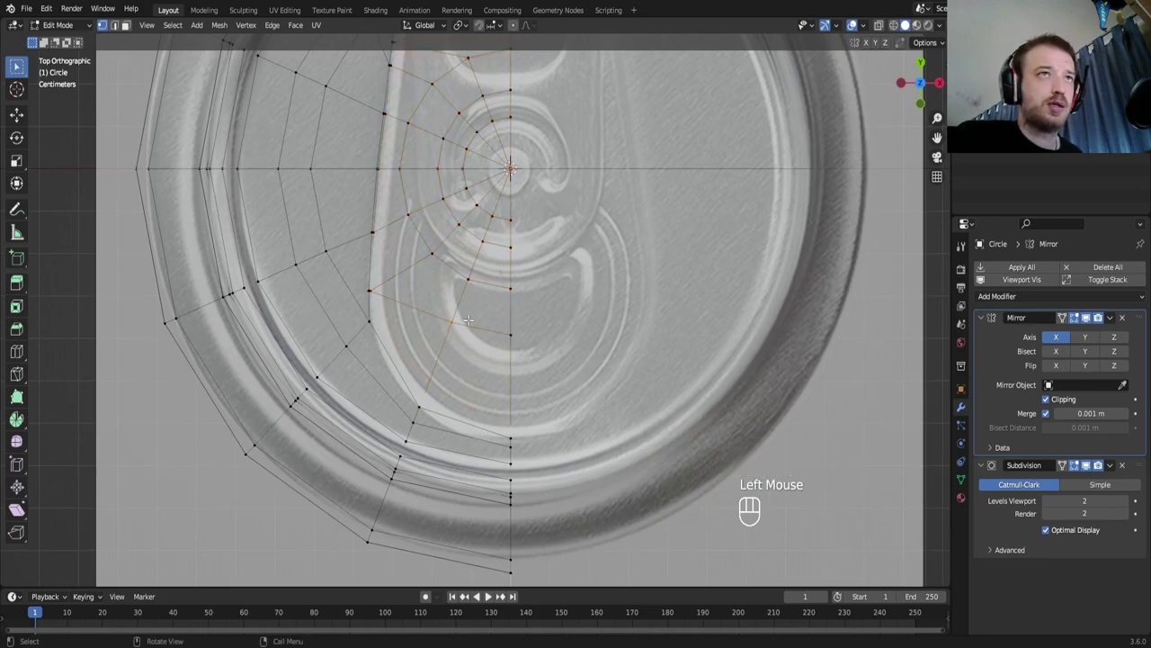
# Align a vertex to the tab outline and push the selected lid faces down along Z
pyautogui.press('g')
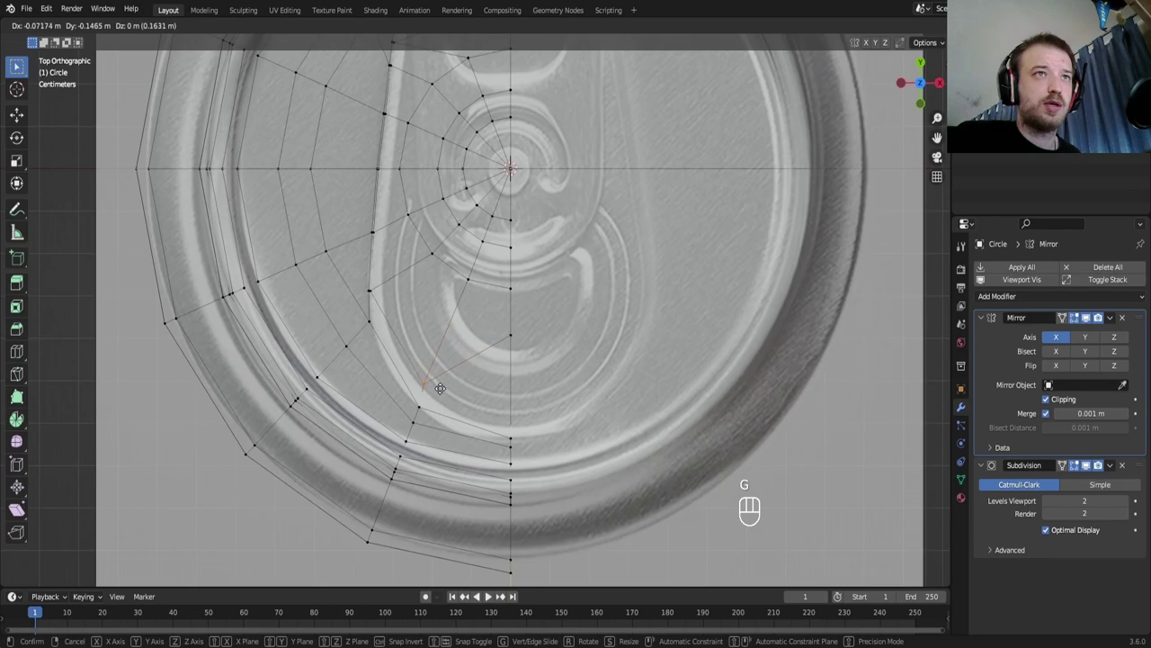
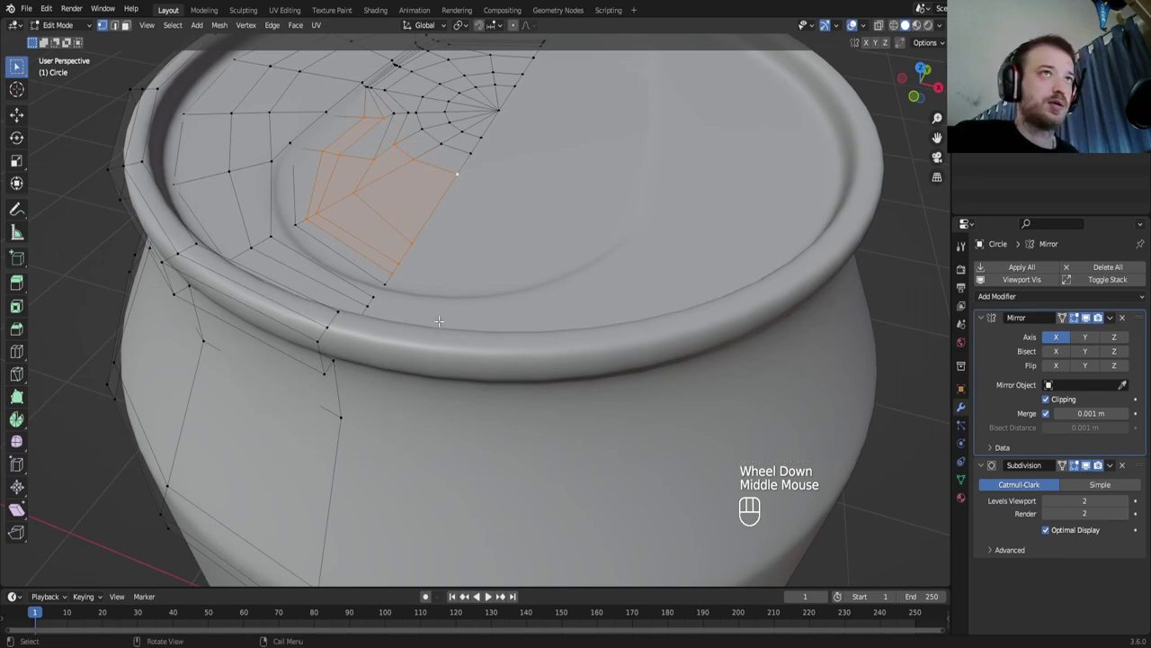
pyautogui.press('g')
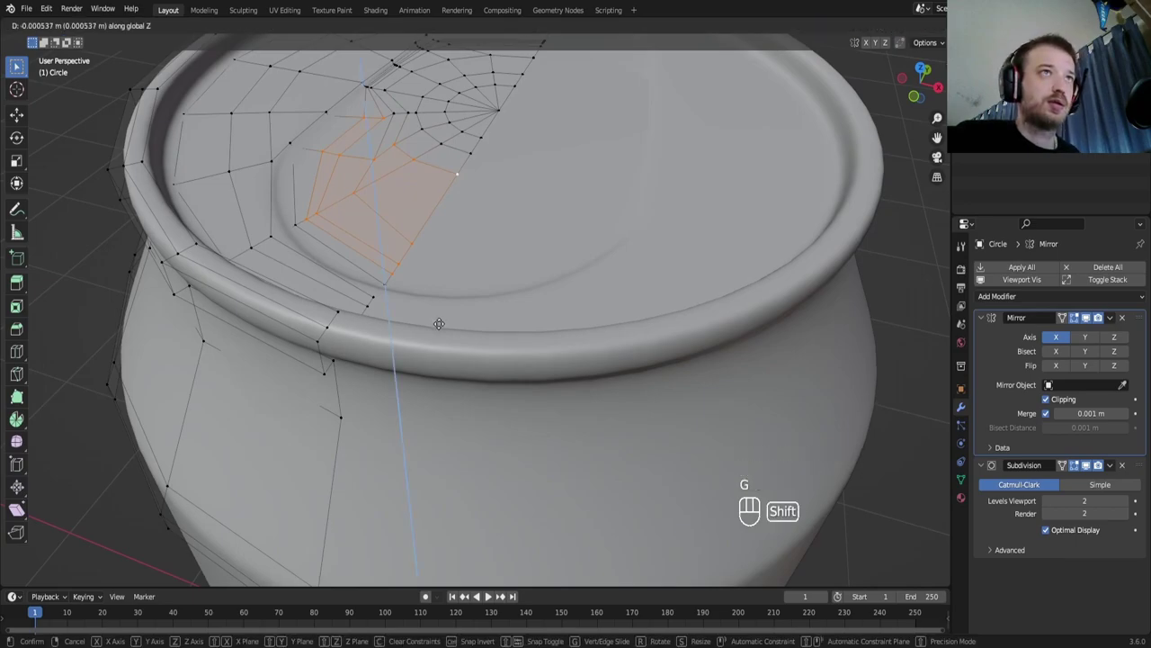
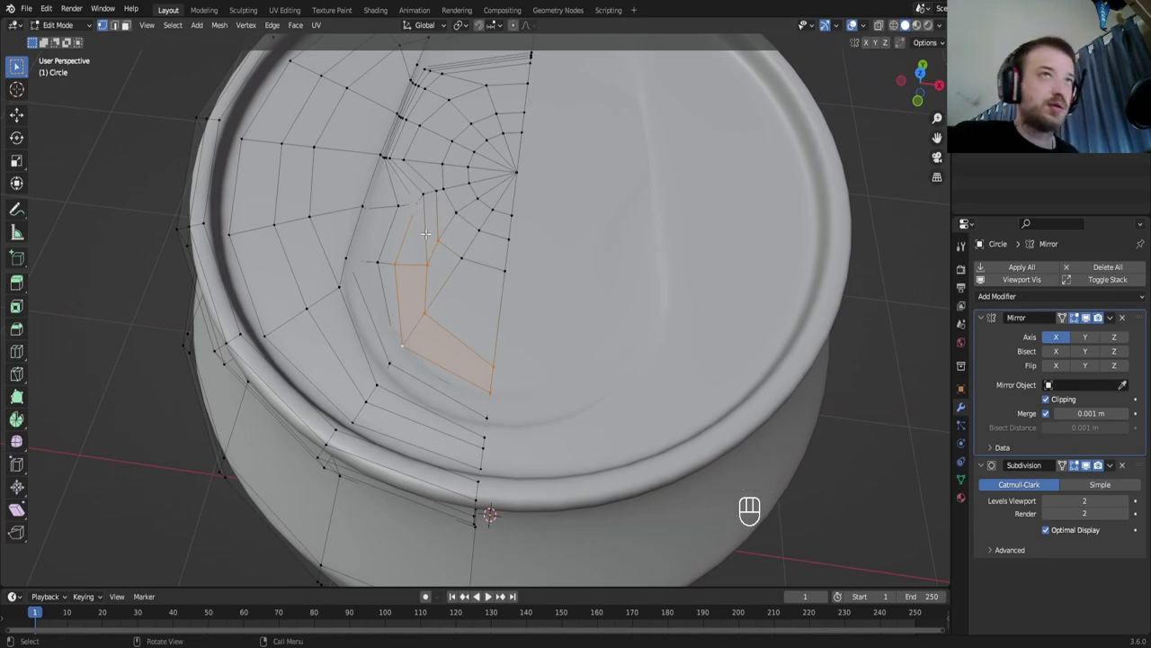
# Sink the pour-opening faces into the lid, check from above, and undo the last move
pyautogui.press('g')
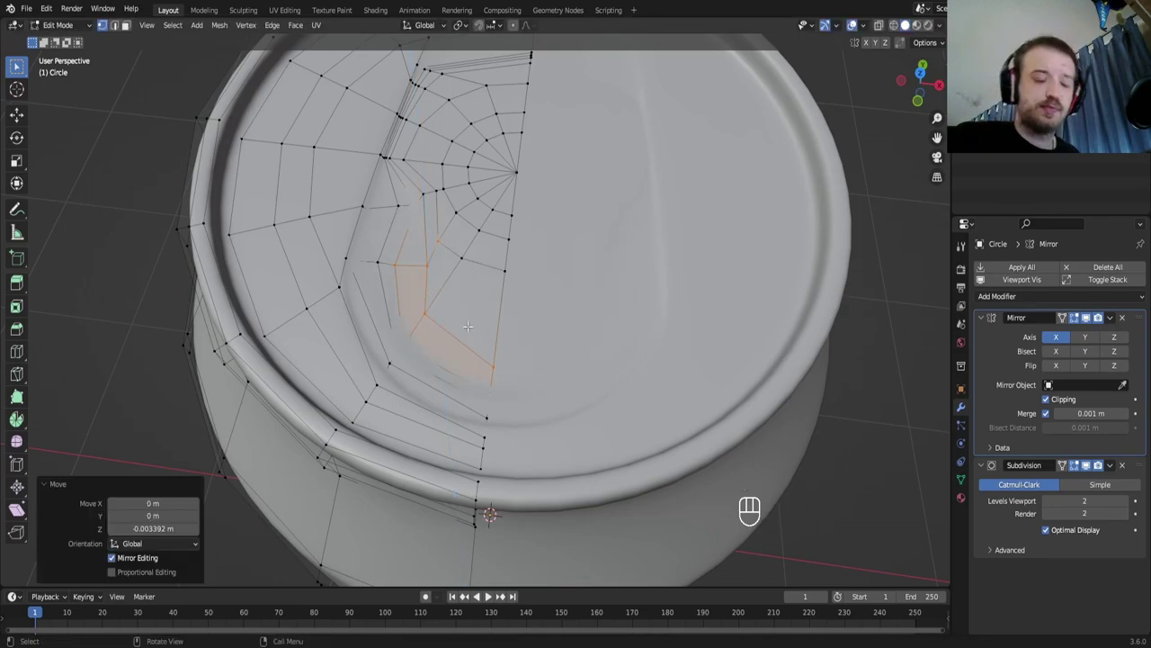
pyautogui.press('KP_7')
pyautogui.scroll(3)
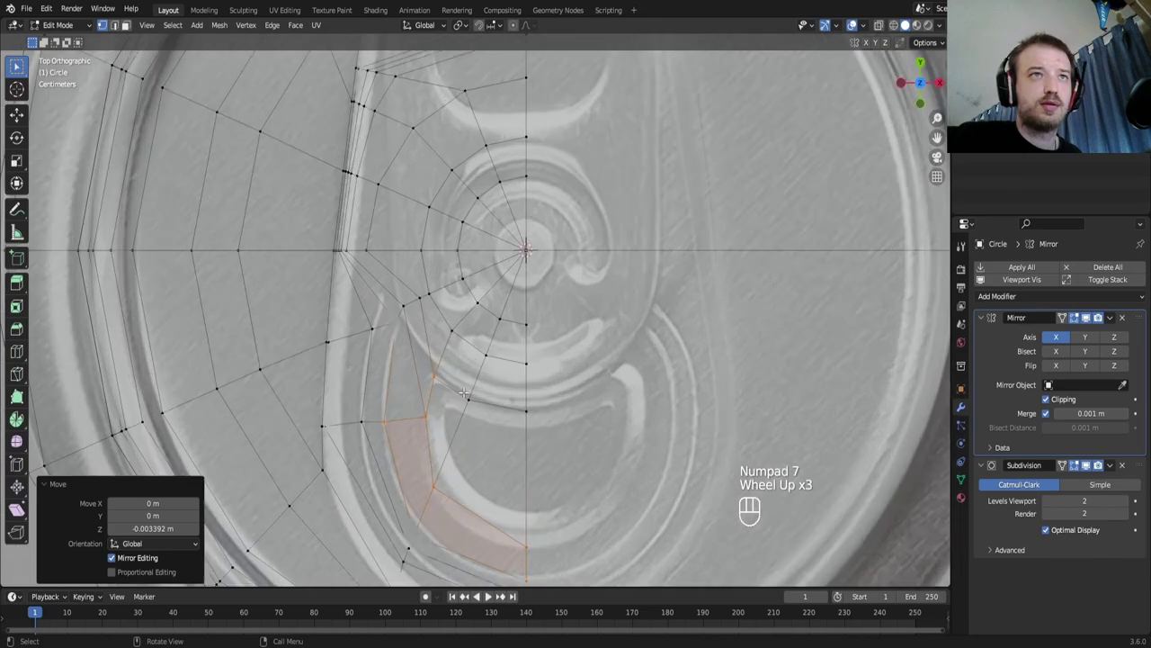
pyautogui.press('ctrl+z')
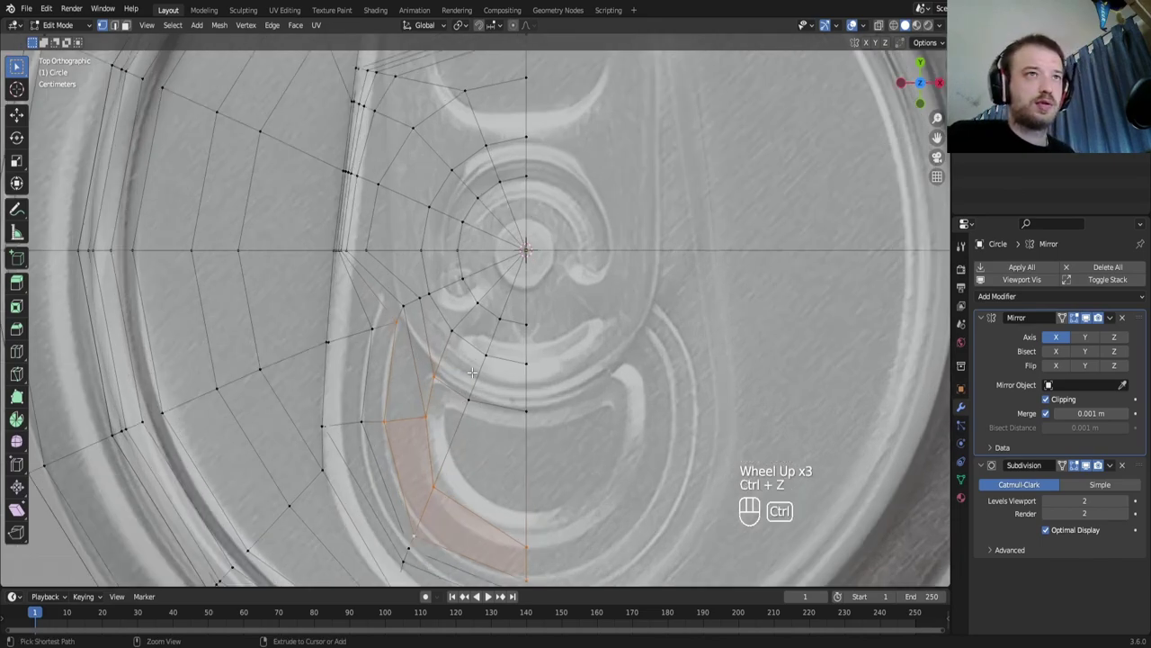
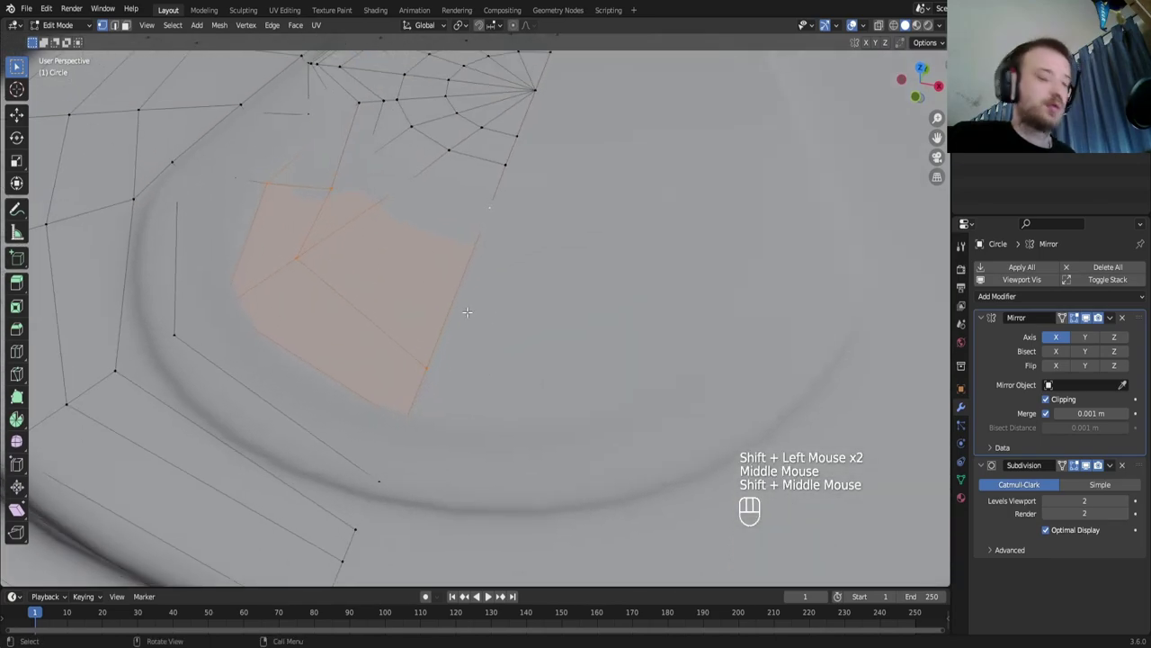
# Sink the recess faces deeper into the lid
pyautogui.press('g')
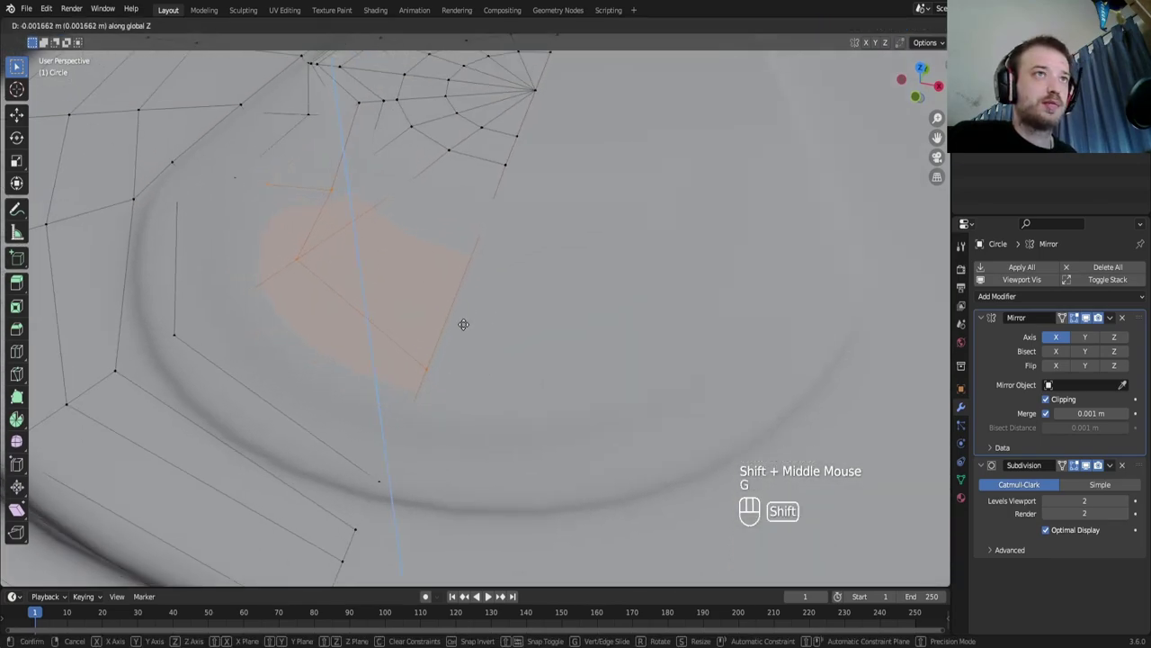
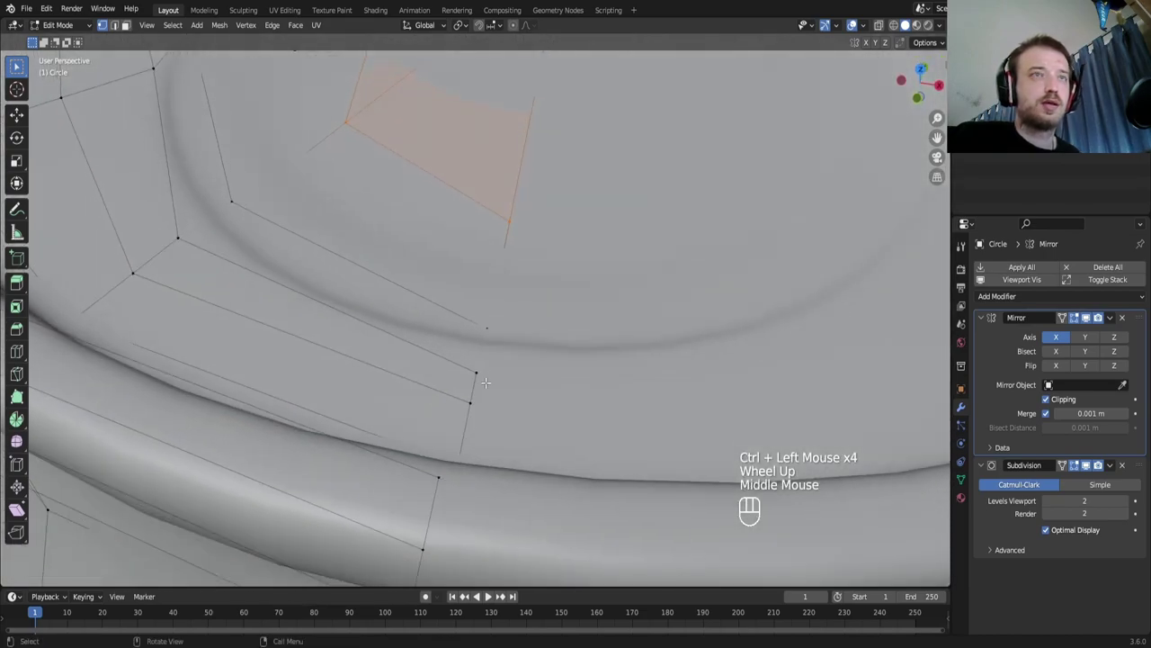
pyautogui.scroll(-3)
# Adjust rim vertex height, then add and slide several edge loops around the pull-tab recess
pyautogui.press('g')
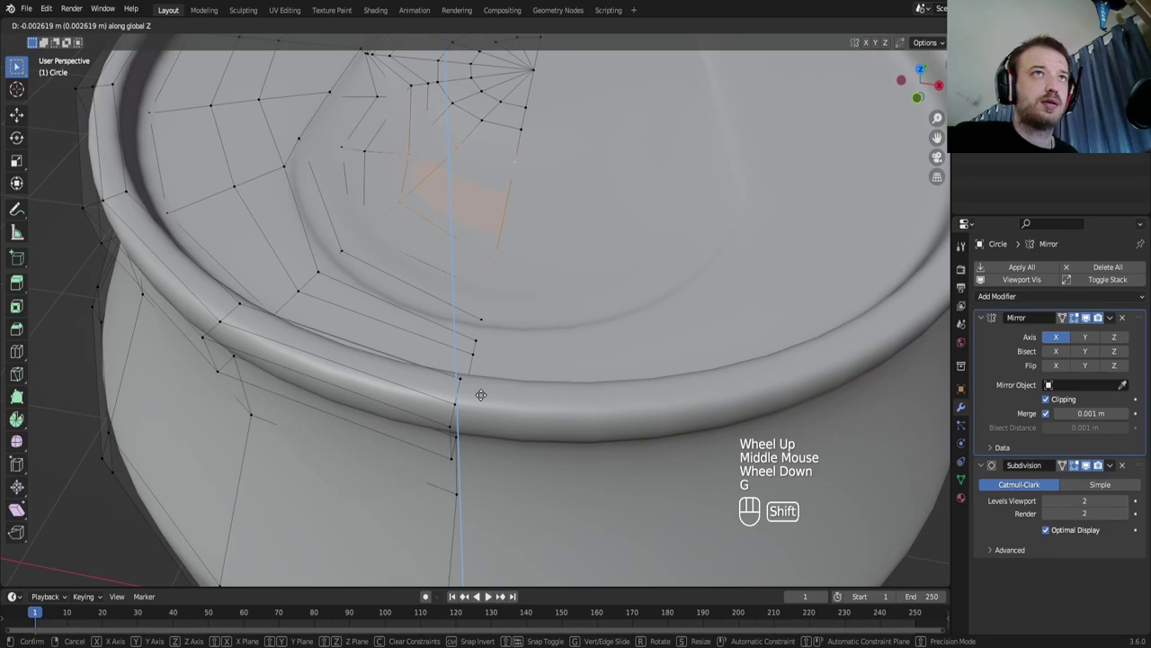
pyautogui.press('KP_7')
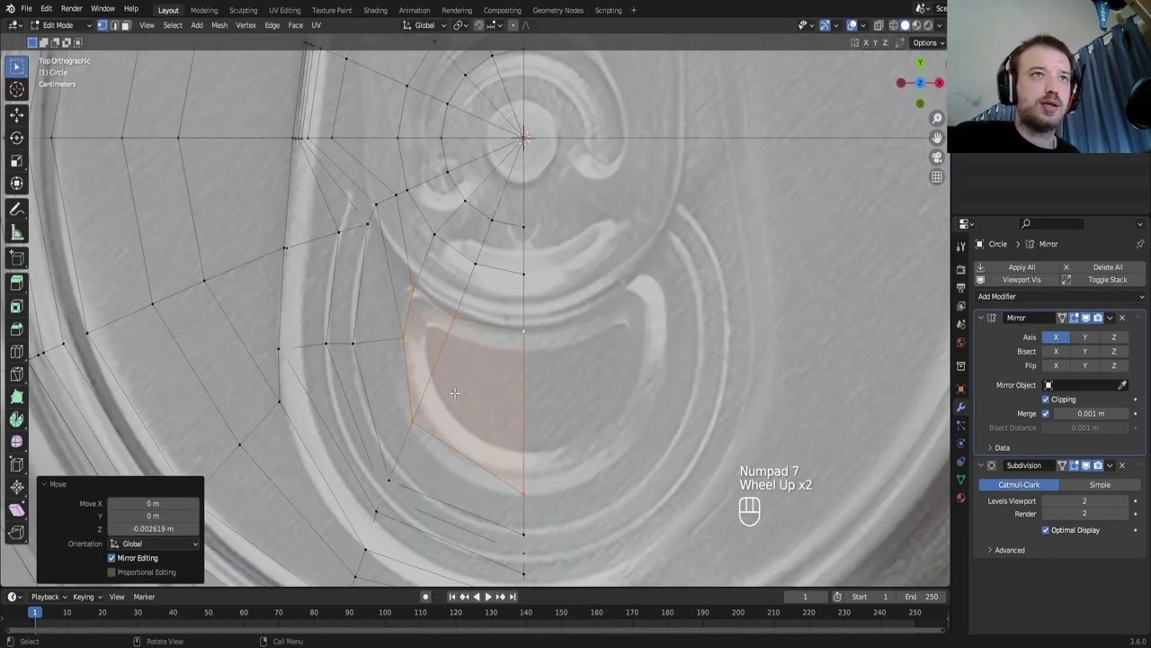
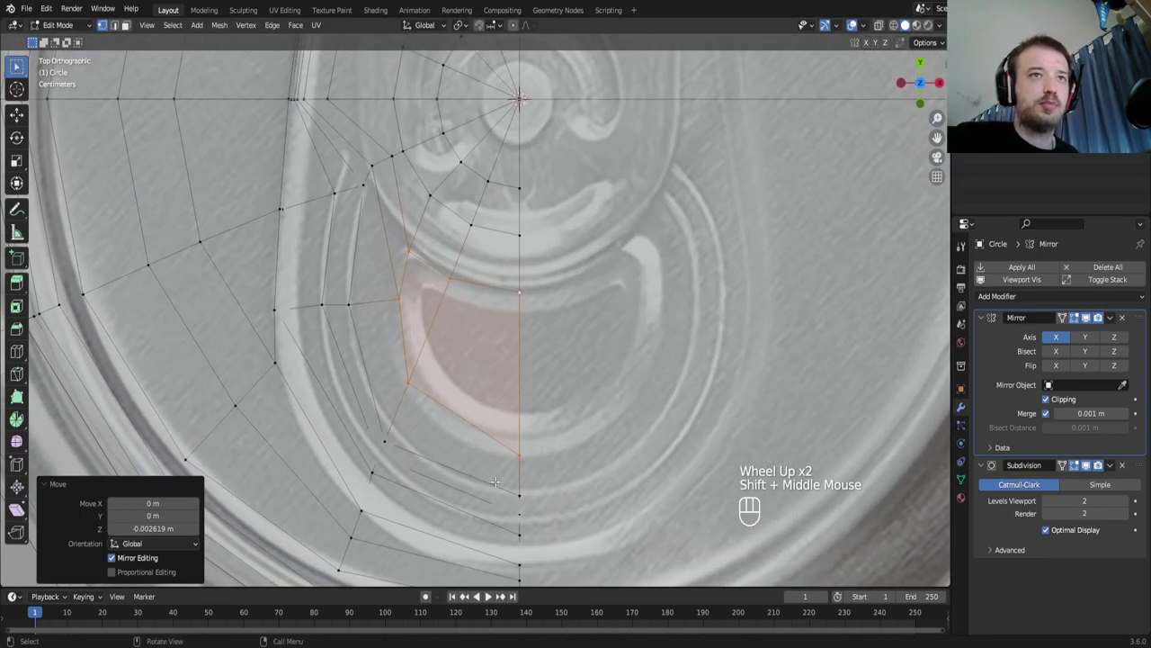
pyautogui.press('ctrl+r')
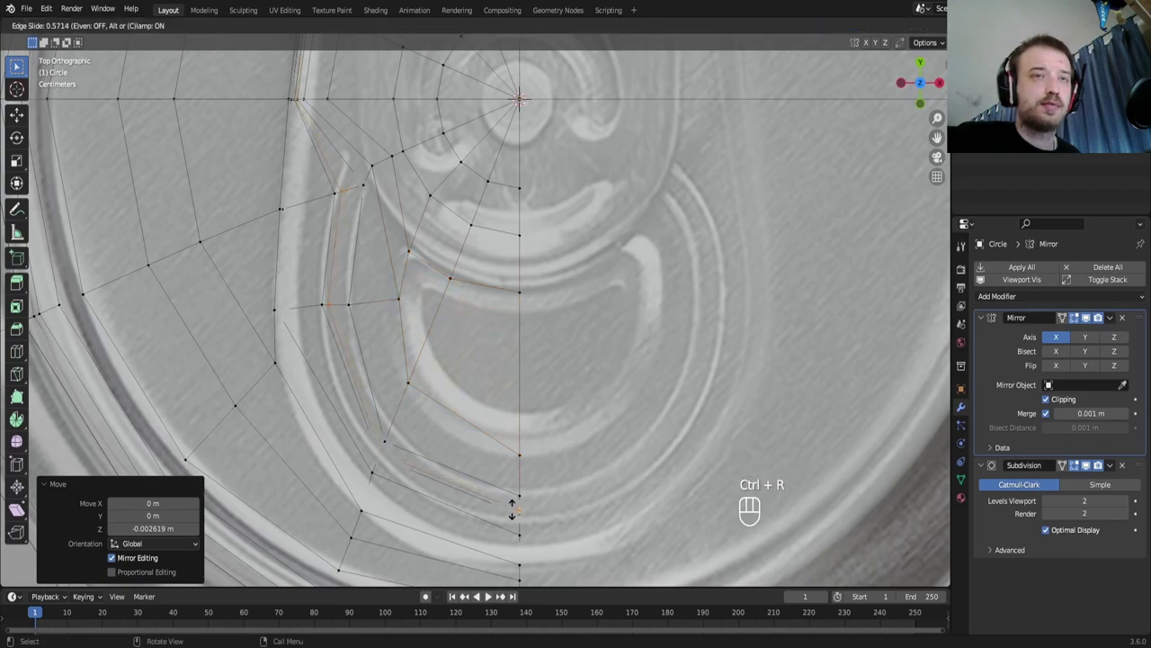
pyautogui.press('ctrl+r')
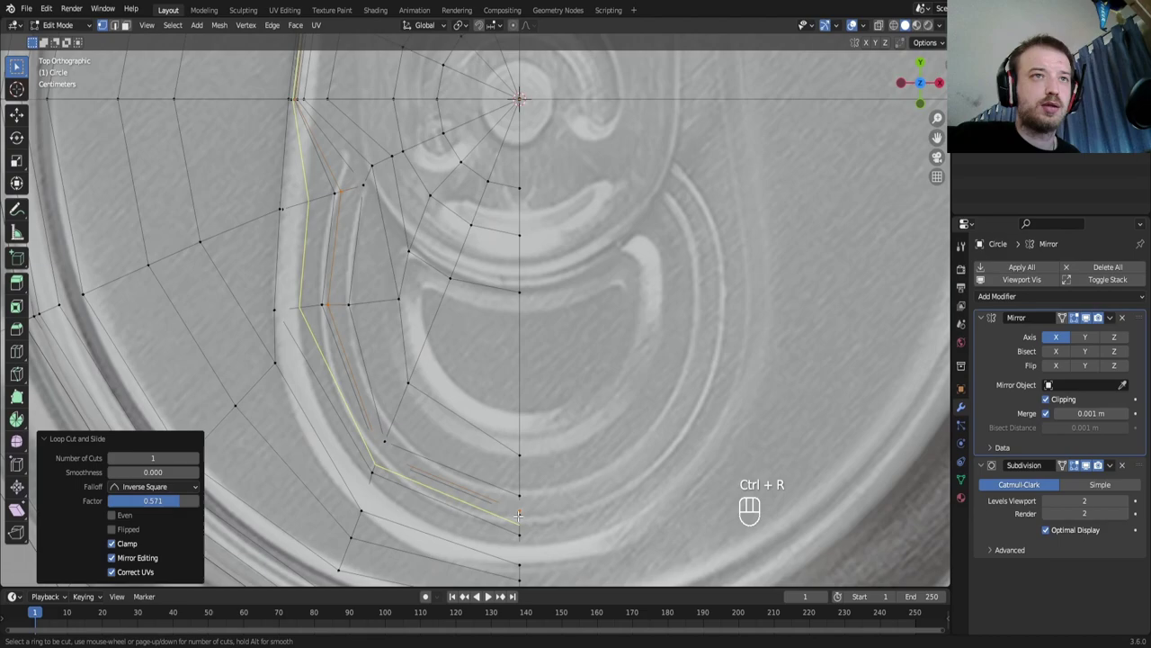
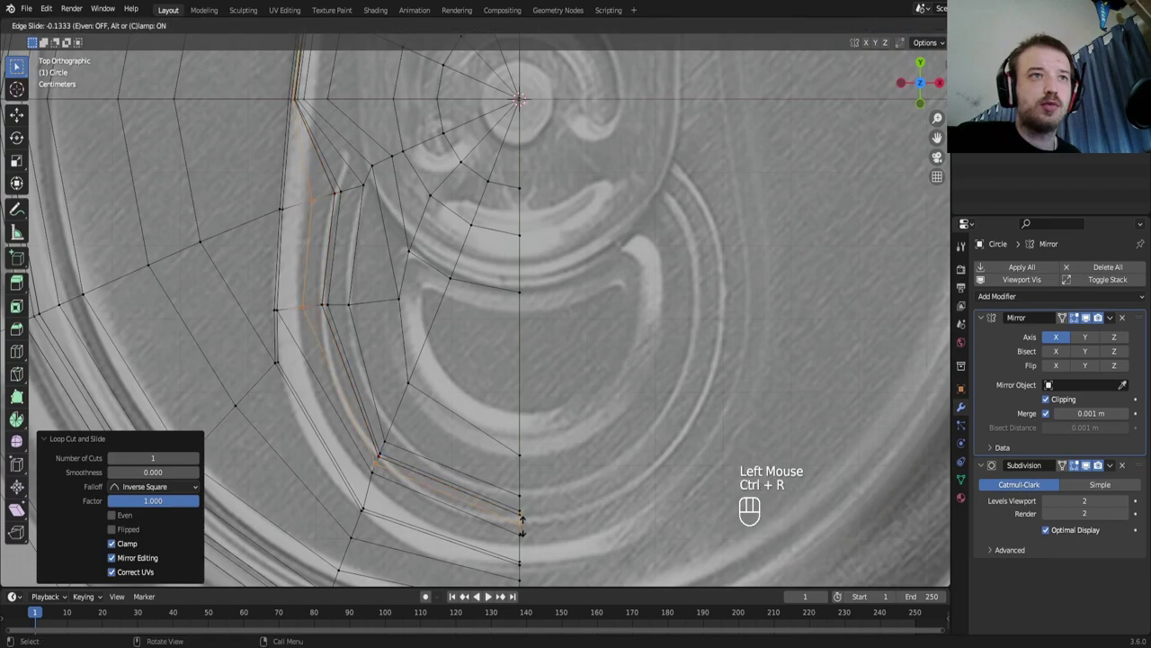
pyautogui.press('ctrl+r')
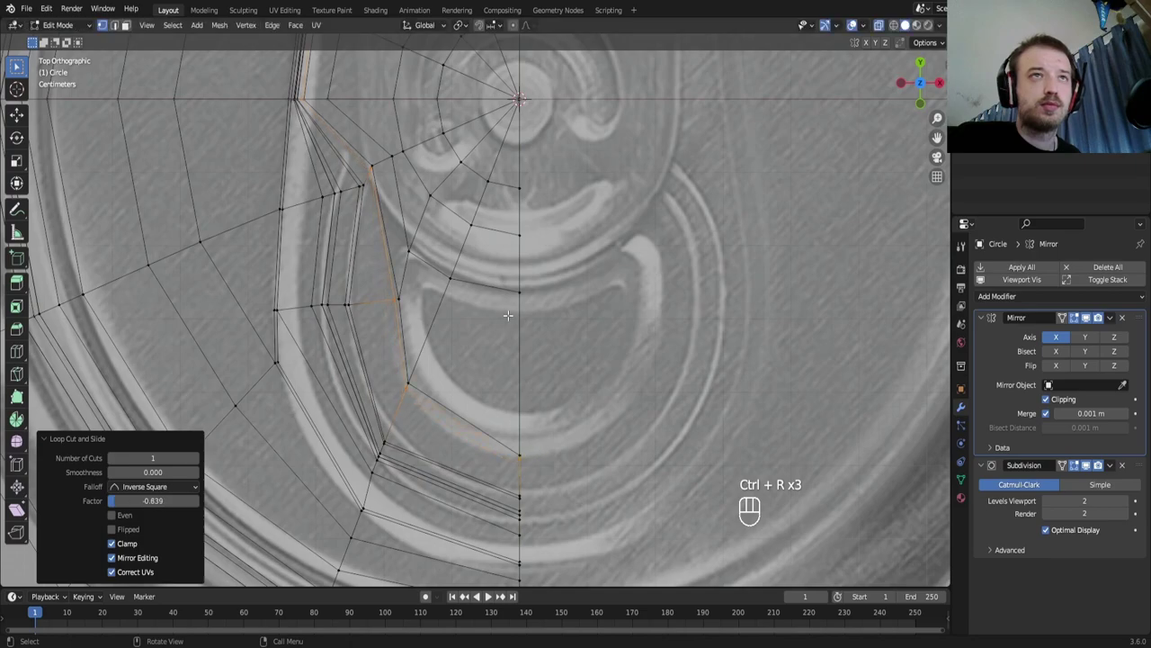
pyautogui.press('ctrl+r')
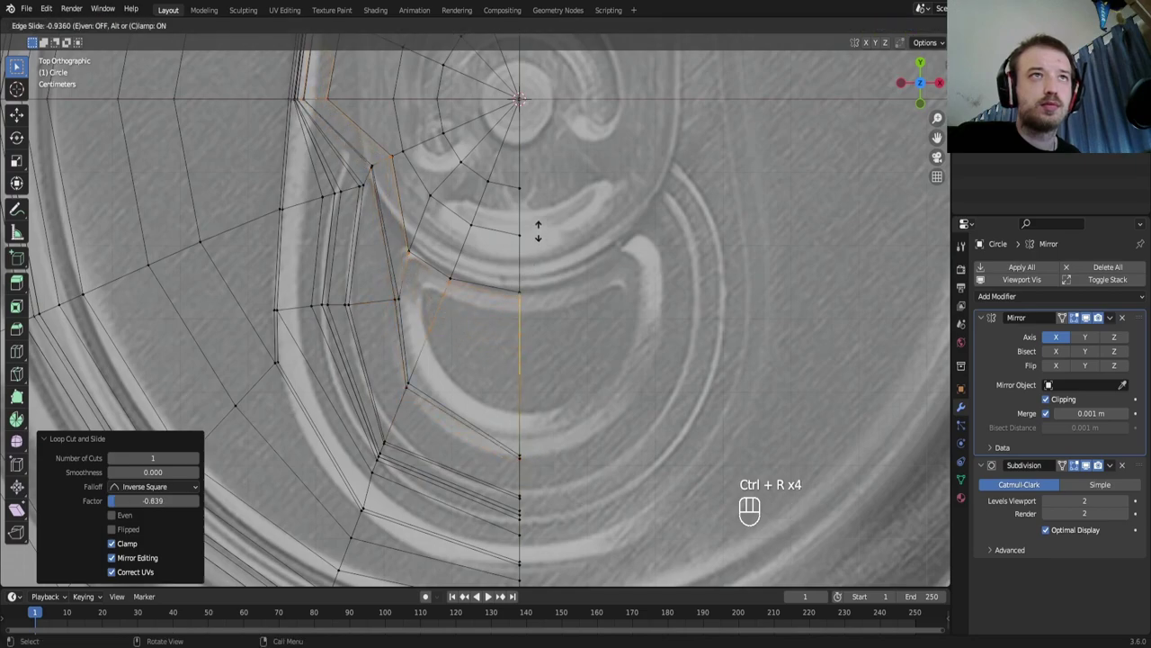
pyautogui.press('ctrl+r')
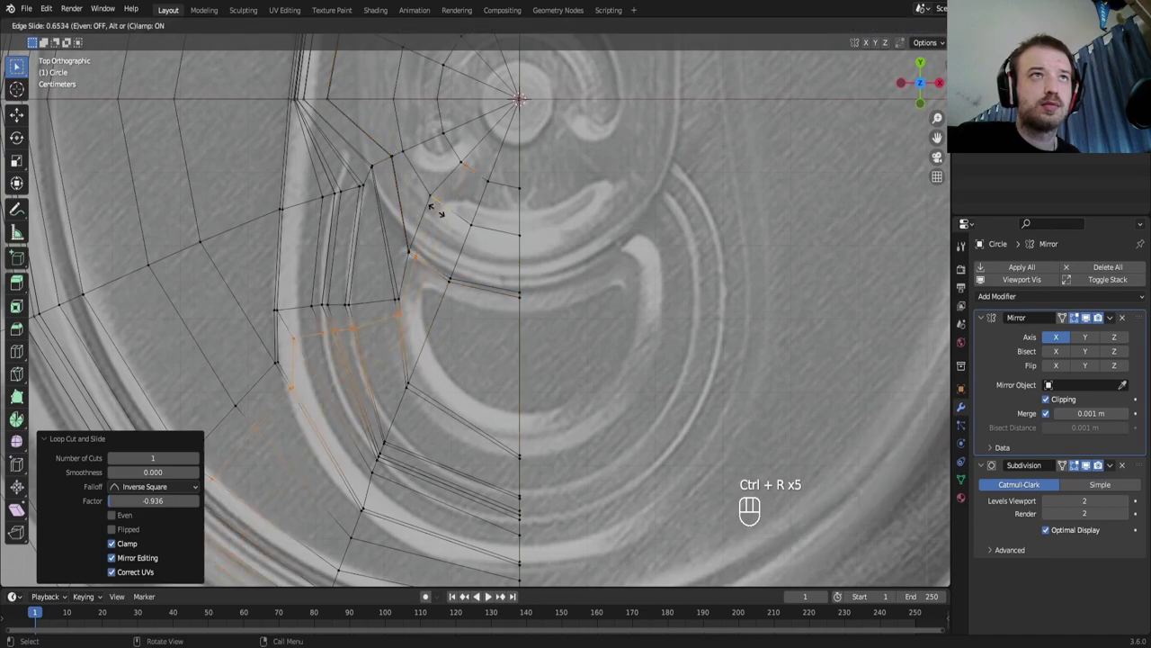
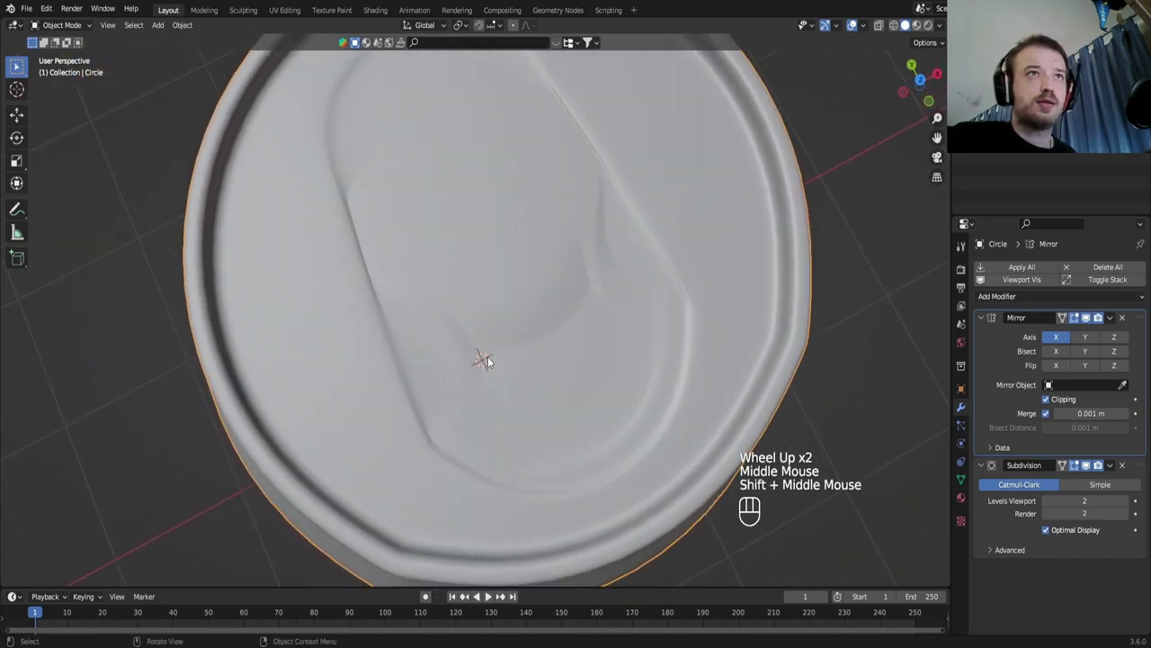
# Leave Edit Mode and frame the finished recess from above, ready to add a new mesh
pyautogui.press('KP_7')
pyautogui.press('Tab')
pyautogui.scroll(3)
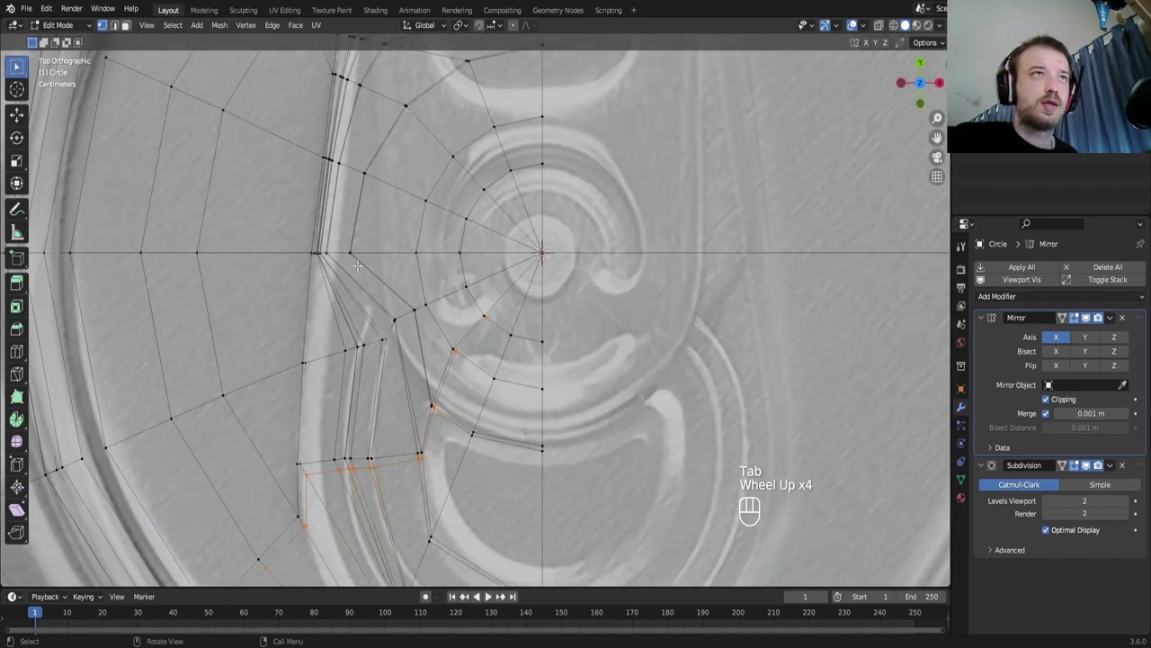
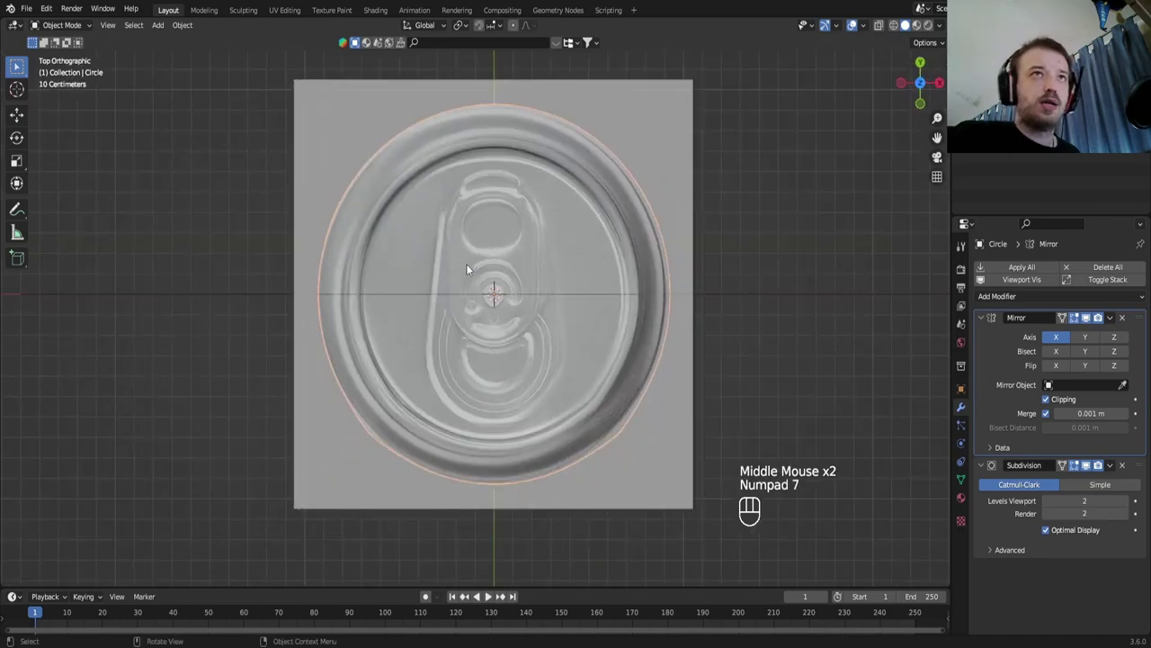
pyautogui.scroll(3)
pyautogui.scroll(-3)
# Add a circle mesh, shrink it and raise it above the can top in front view
pyautogui.press('shift+a')
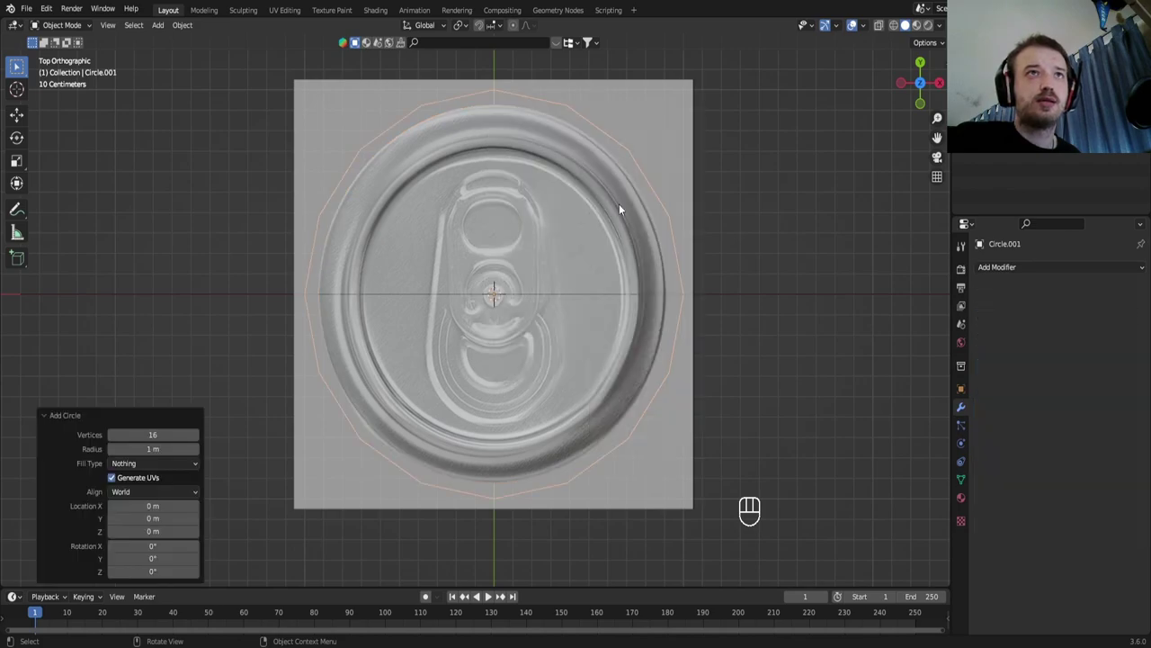
pyautogui.scroll(-3)
pyautogui.press('Tab')
pyautogui.press('s')
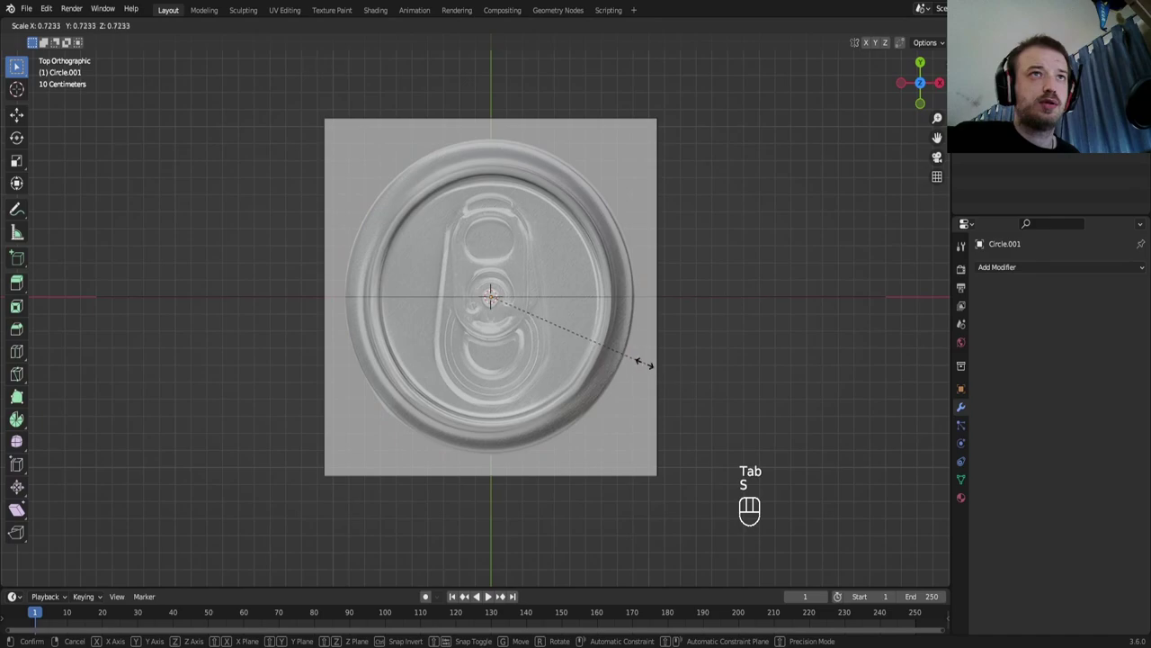
pyautogui.press('KP_1')
pyautogui.press('g')
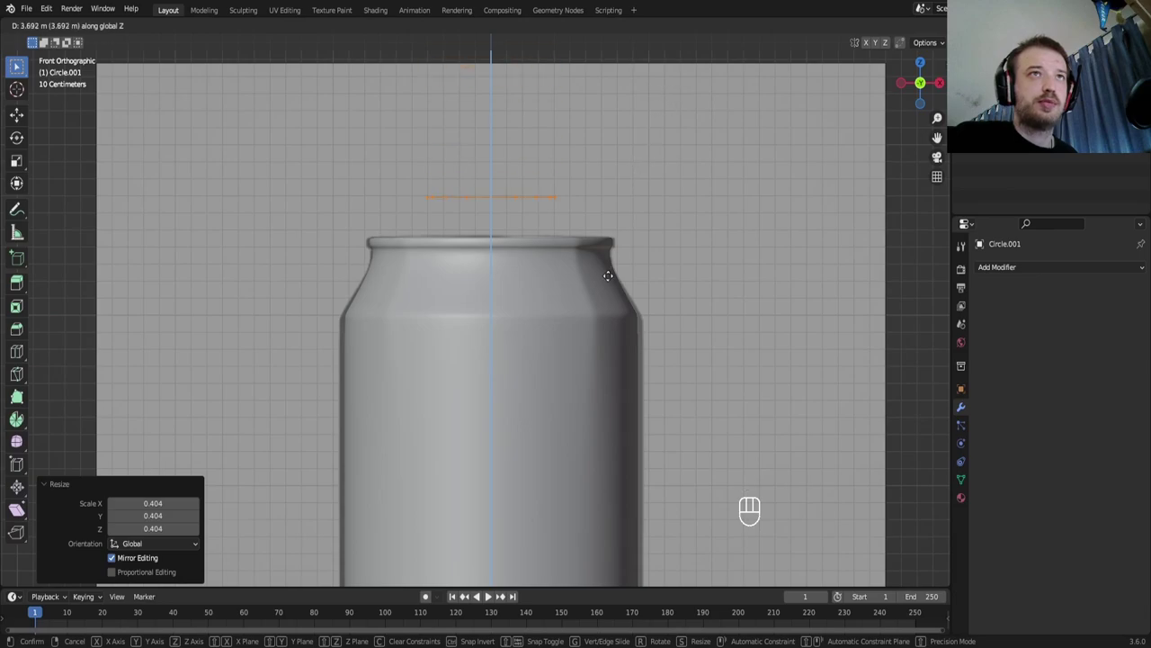
# From top view, move the circle over the pull-tab in the reference photo
pyautogui.press('KP_7')
pyautogui.scroll(3)
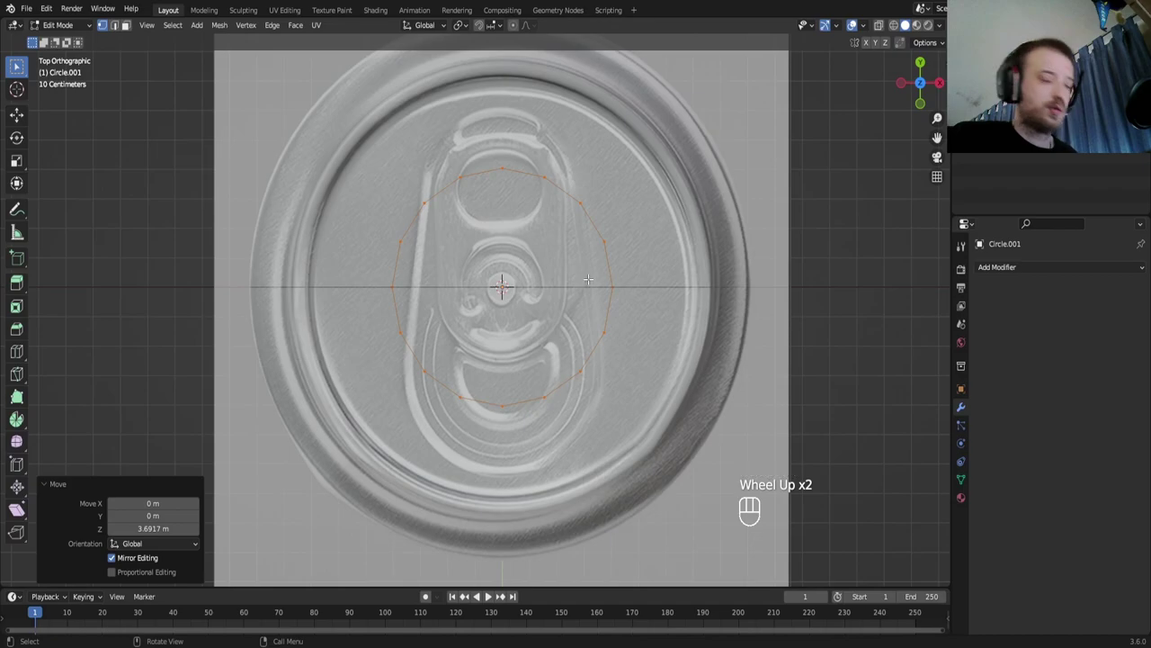
pyautogui.press('g')
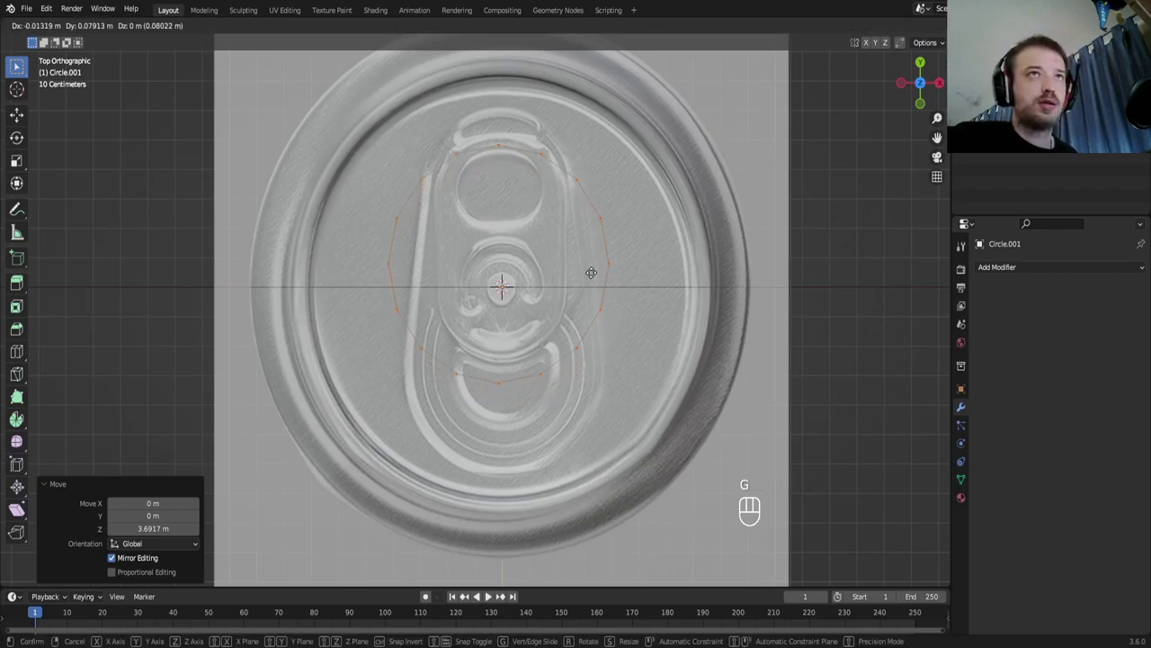
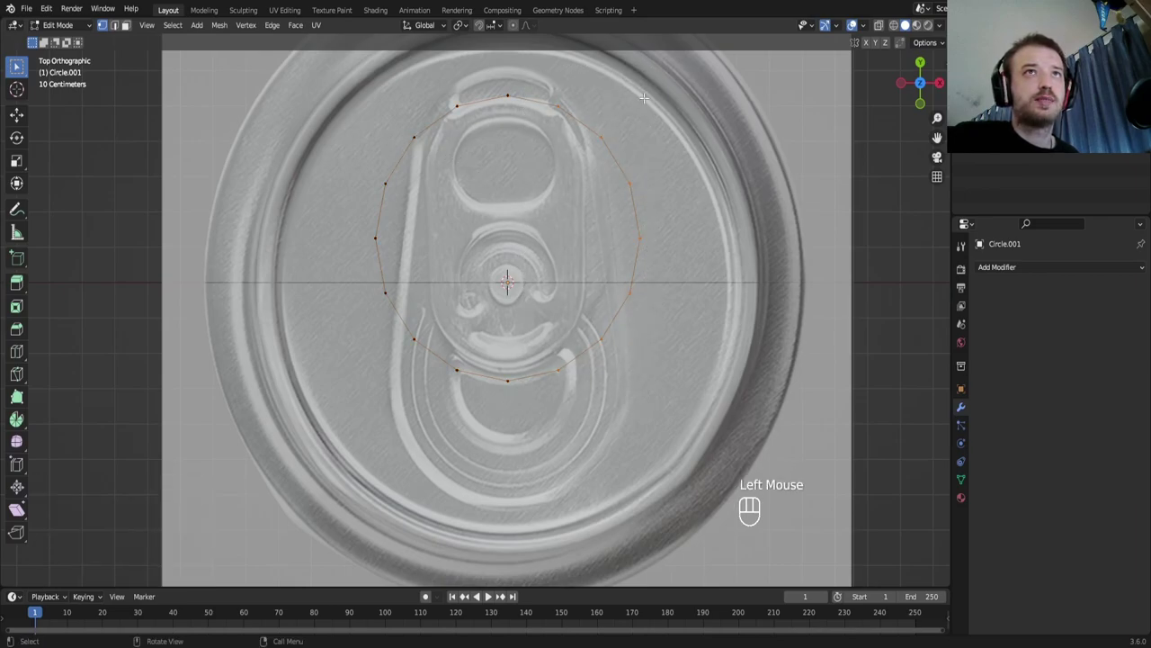
# Delete the circle's right-half vertices and mirror the remaining half across X with clipping
pyautogui.press('x')
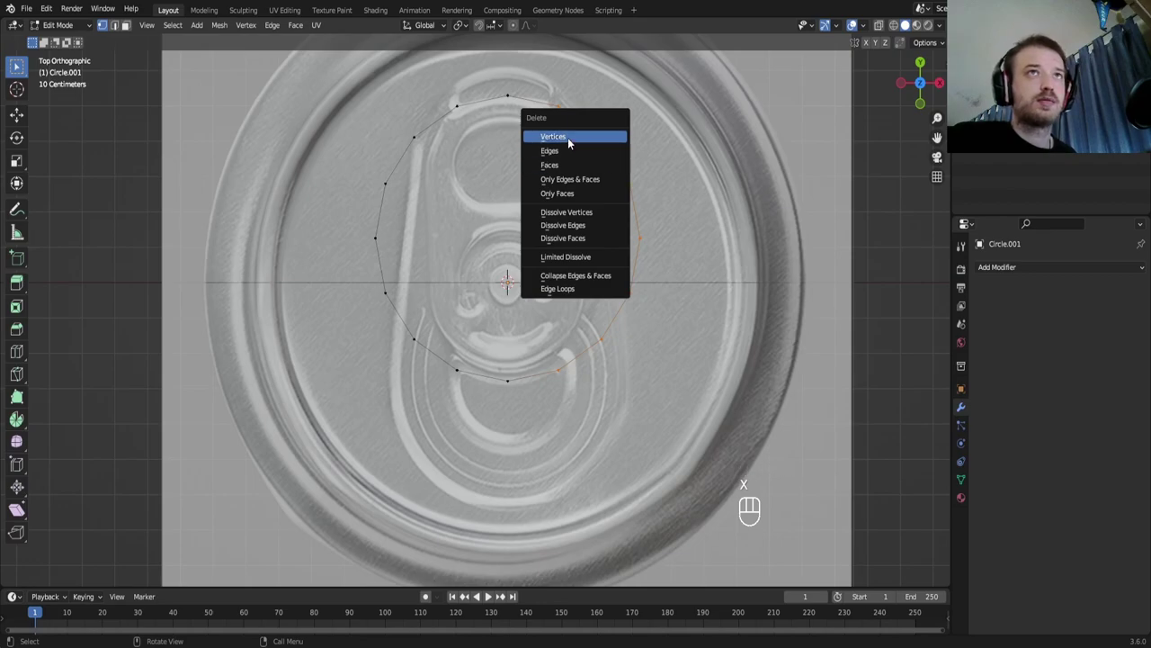
pyautogui.moveTo(1015, 265); pyautogui.dragTo(916, 419)
pyautogui.moveTo(917, 419); pyautogui.dragTo(928, 417)
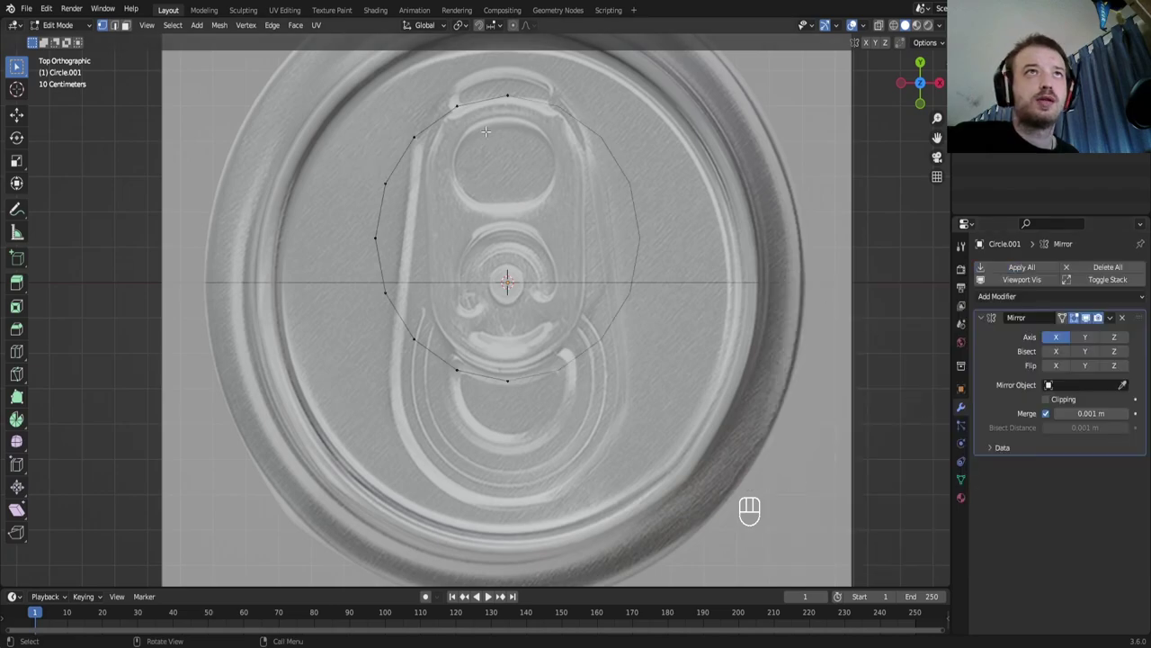
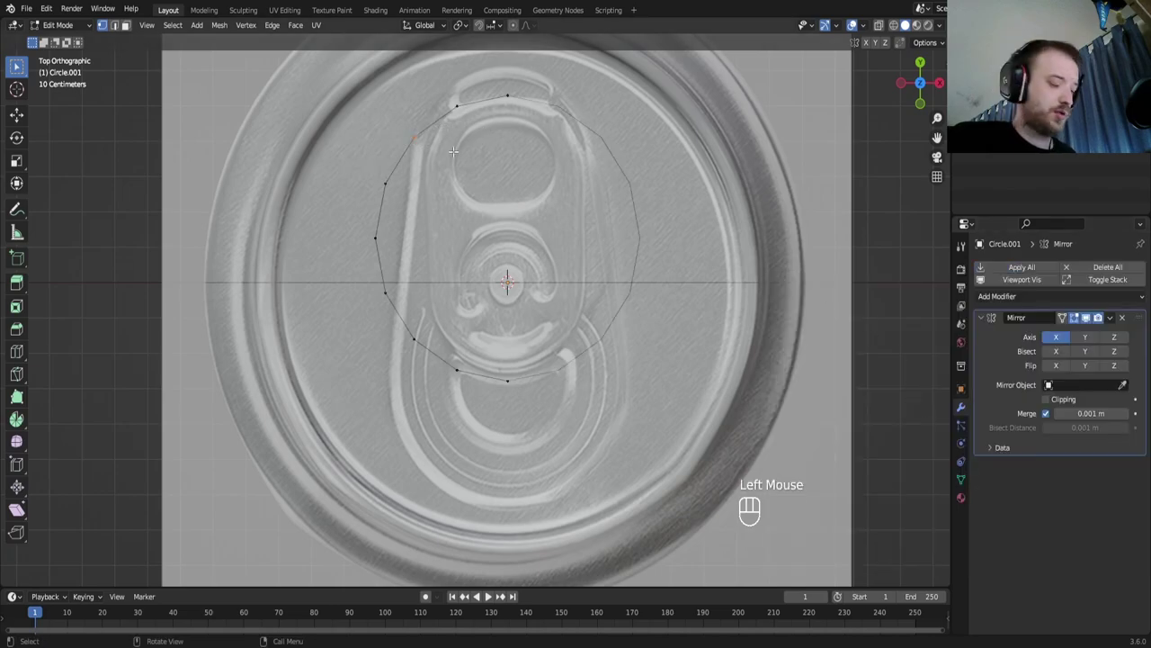
# Move and scale the half-circle vertices to trace the pull-tab outline
pyautogui.press('g')
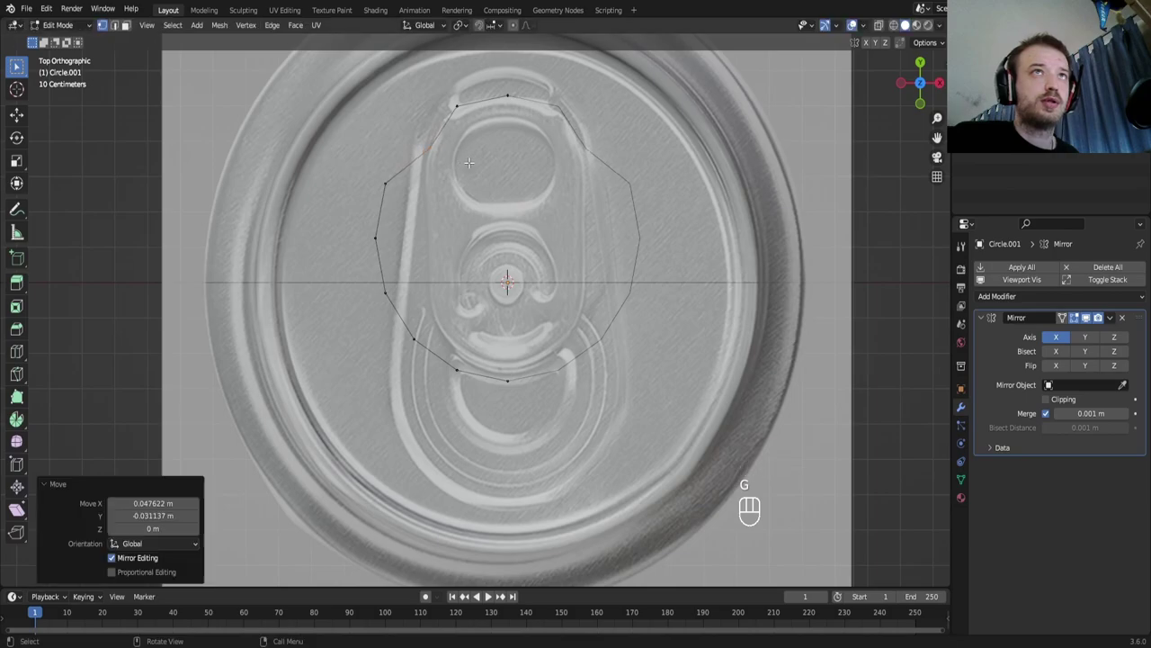
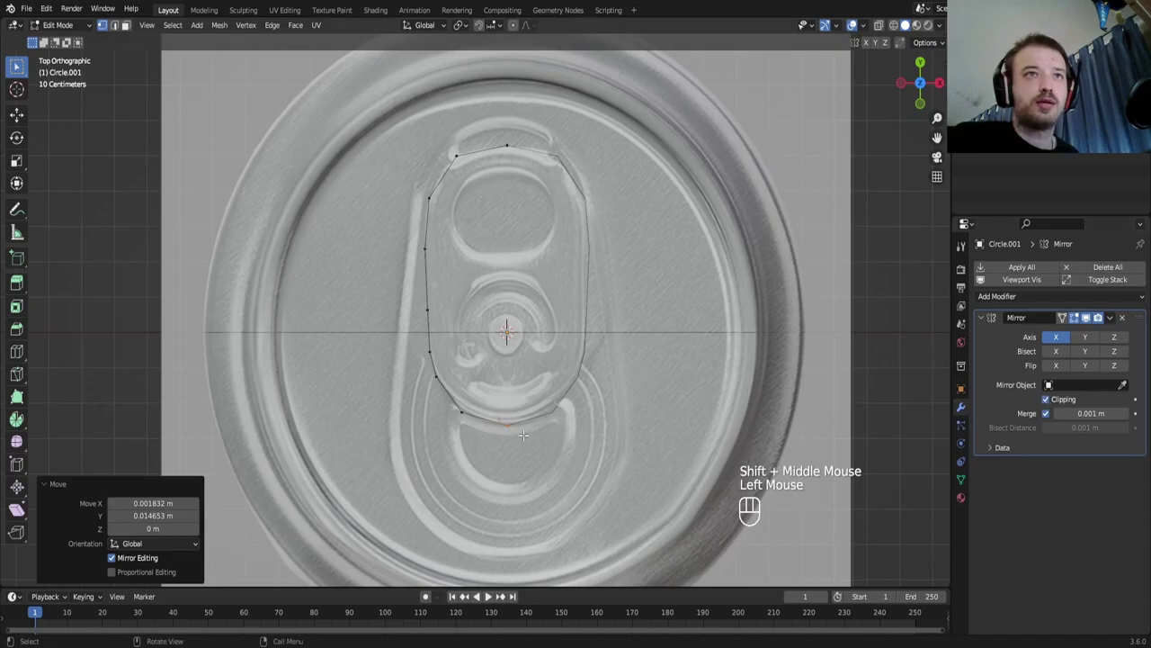
pyautogui.press('g')
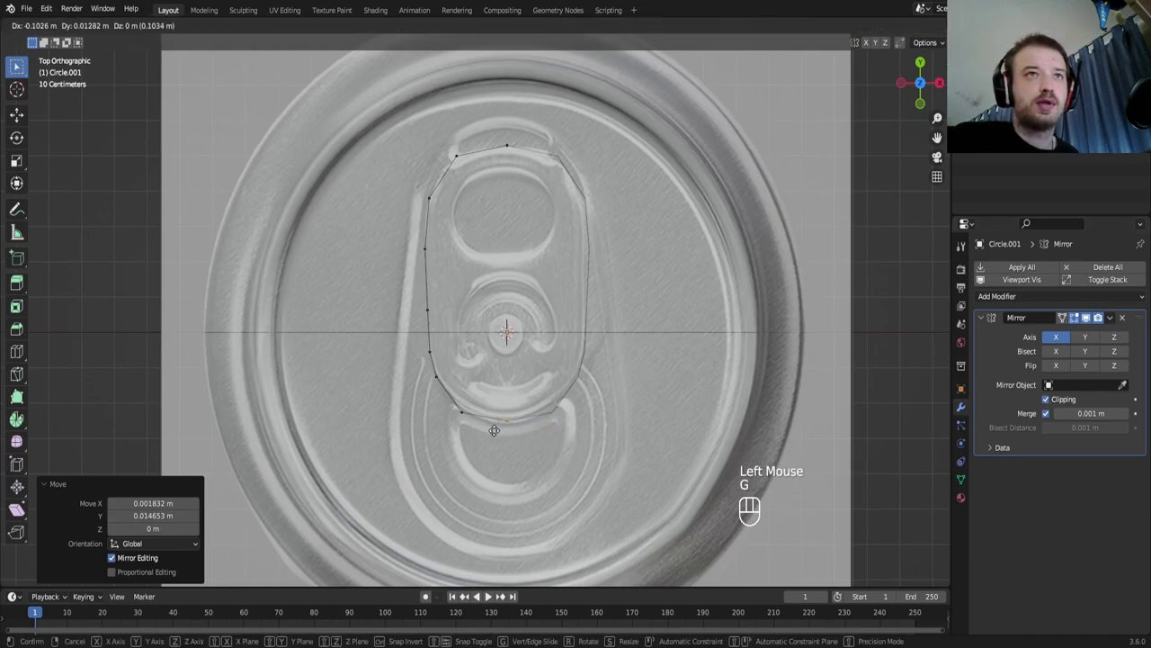
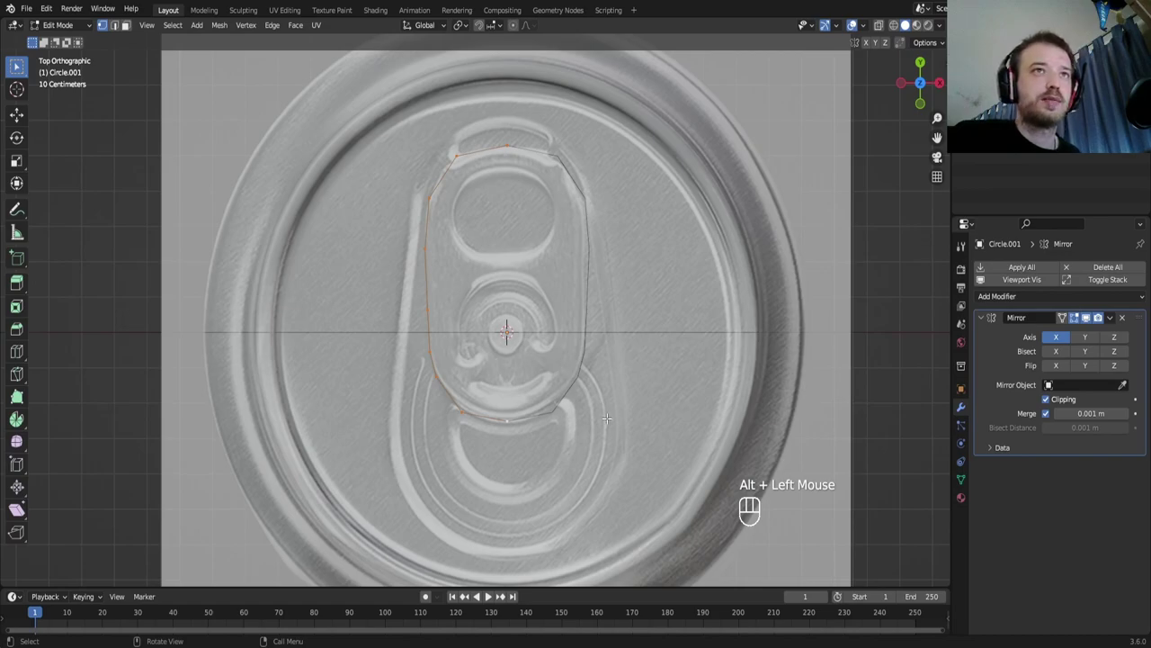
pyautogui.press('e')
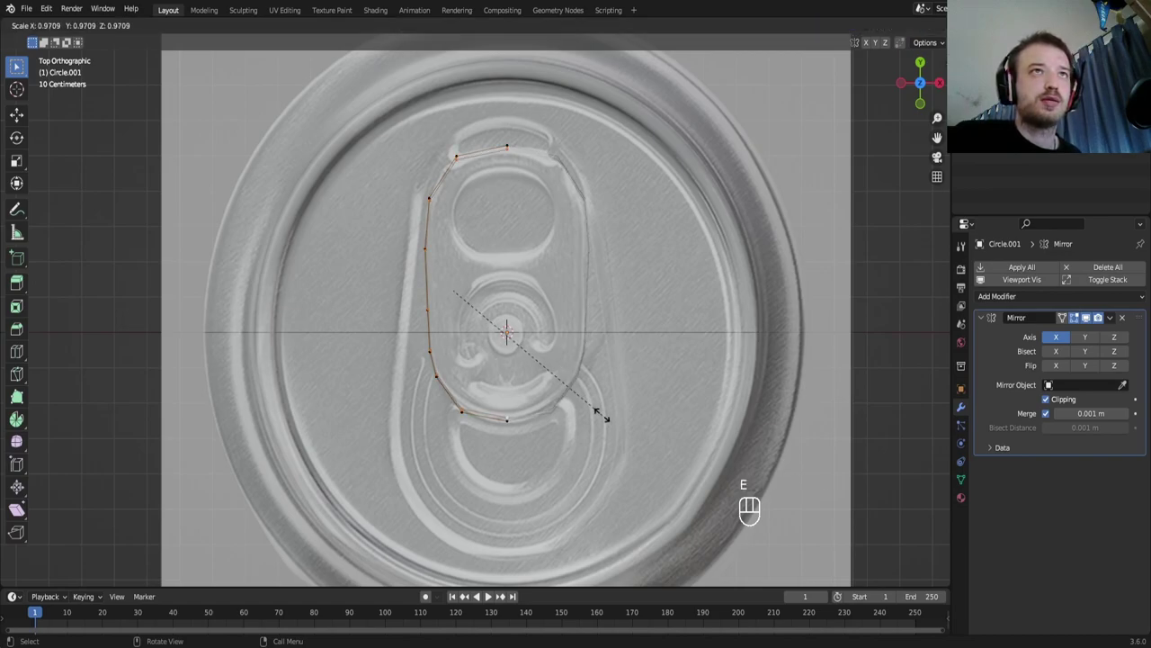
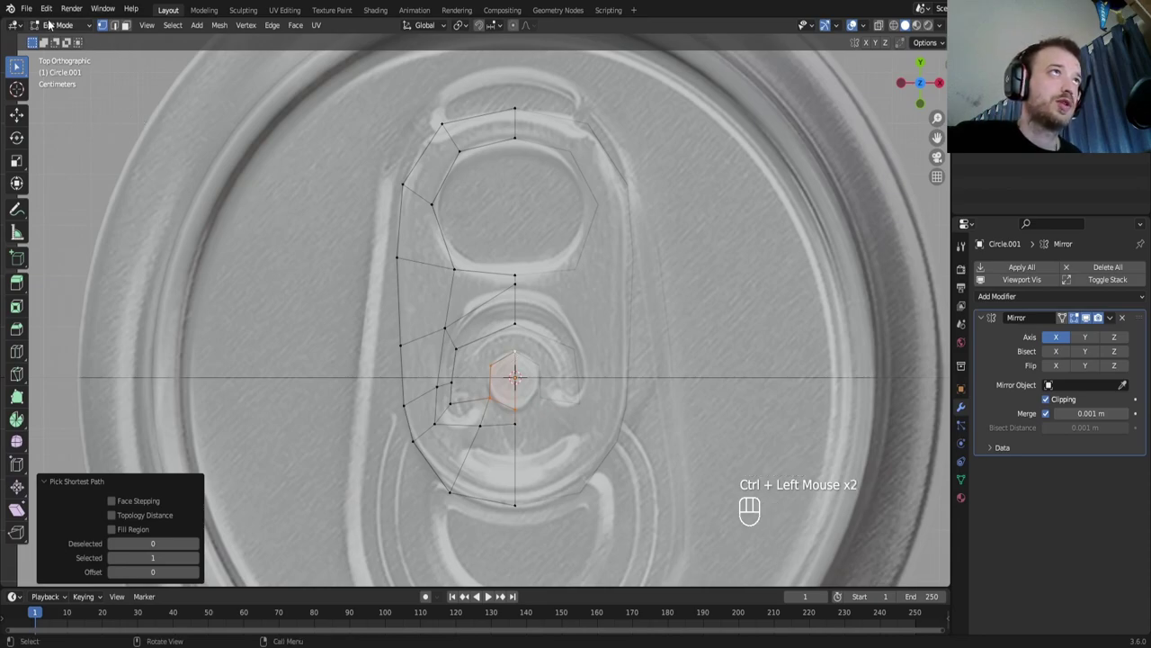
# Add a Subdivision Surface modifier at viewport level 2 to the tab and select the whole mesh
pyautogui.moveTo(47, 15); pyautogui.dragTo(83, 191)
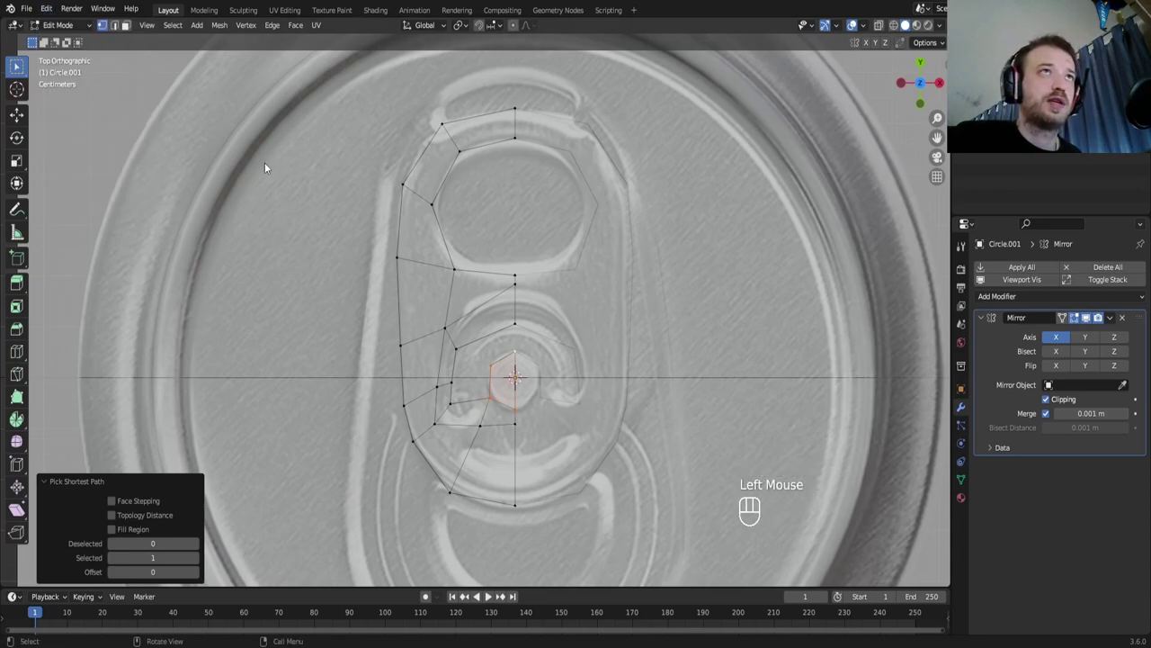
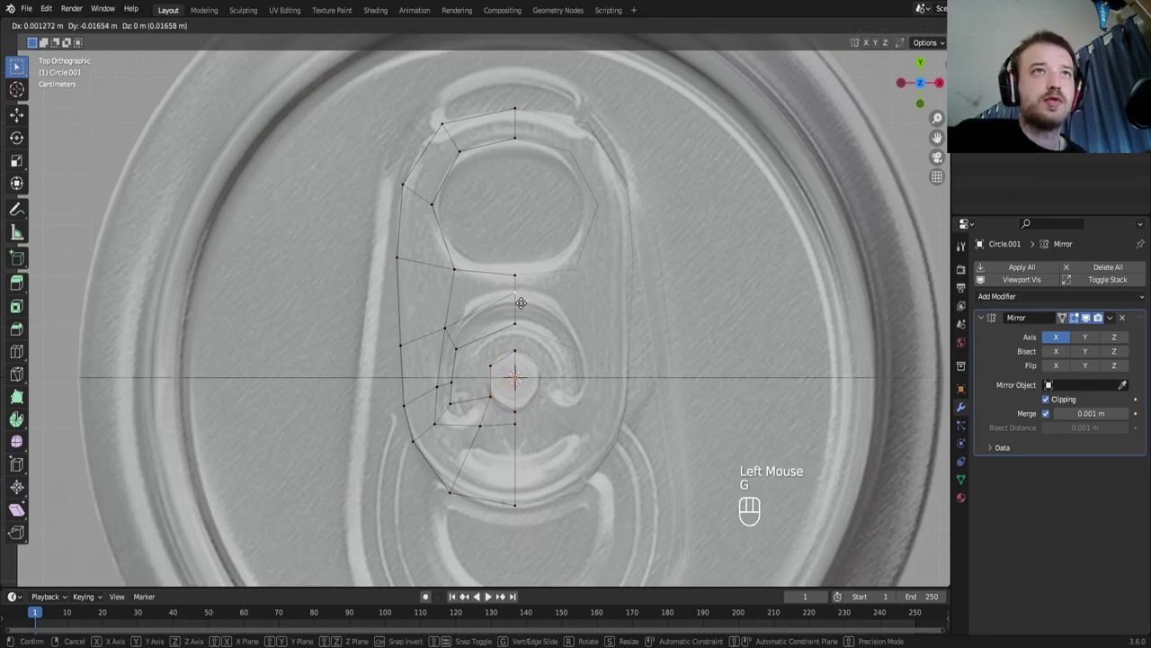
pyautogui.scroll(-3)
pyautogui.moveTo(1008, 300); pyautogui.dragTo(934, 536)
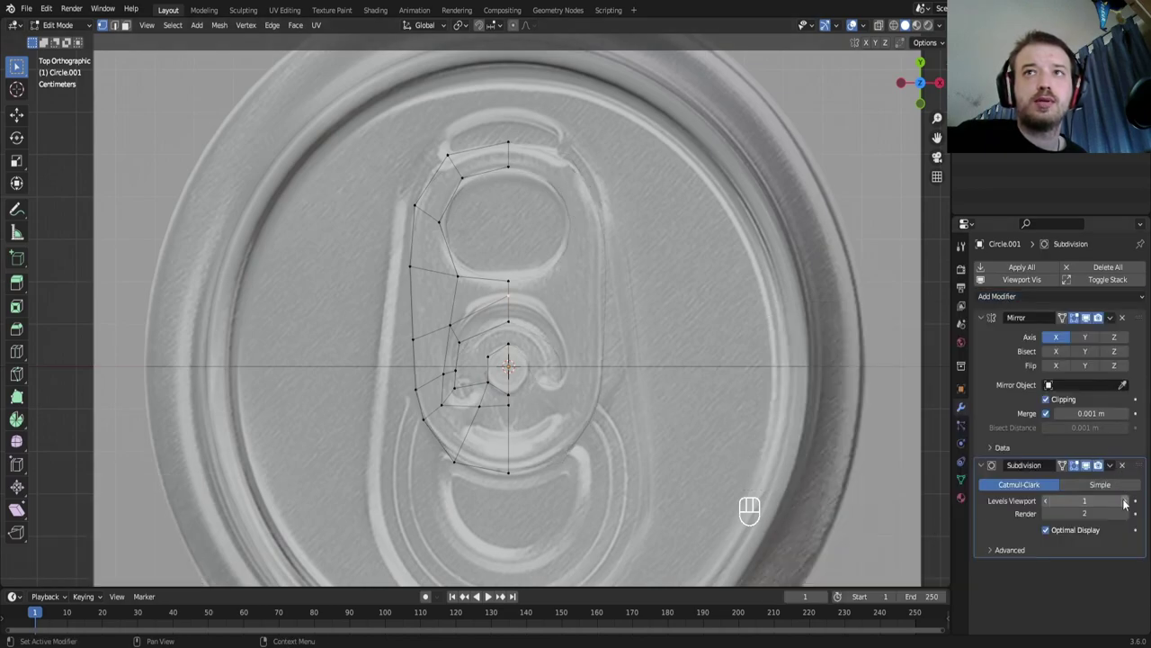
pyautogui.click(1126, 504)
pyautogui.scroll(3)
pyautogui.scroll(-3)
pyautogui.press('a')
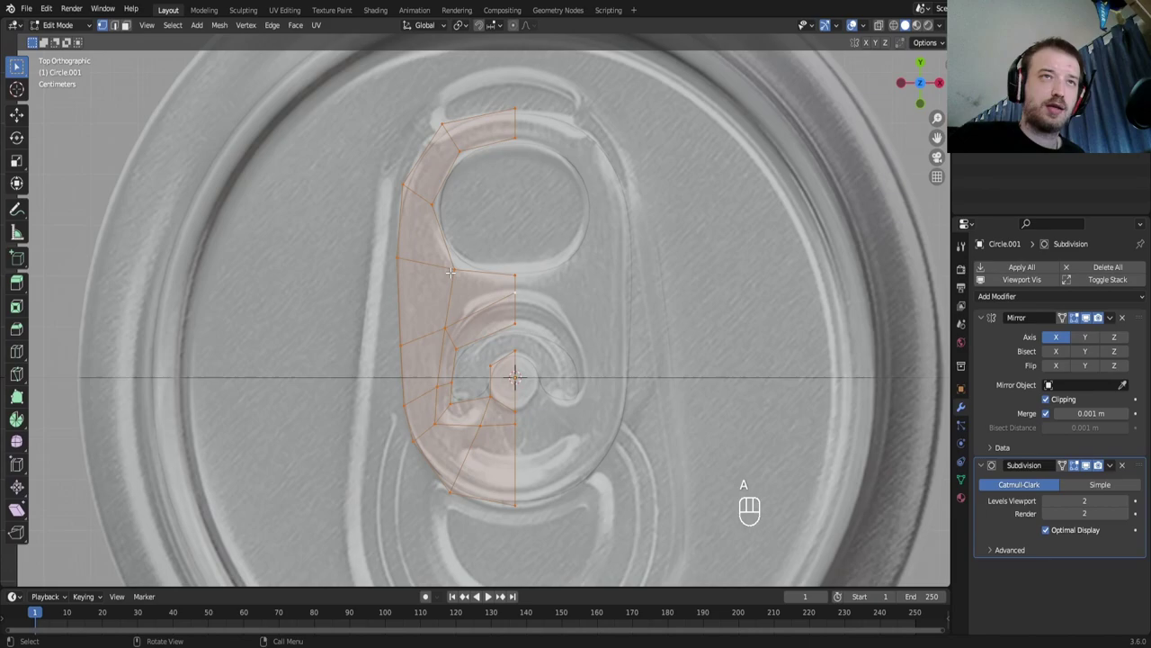
# Extrude the flat pull-tab in front view to give it thickness
pyautogui.press('KP_1')
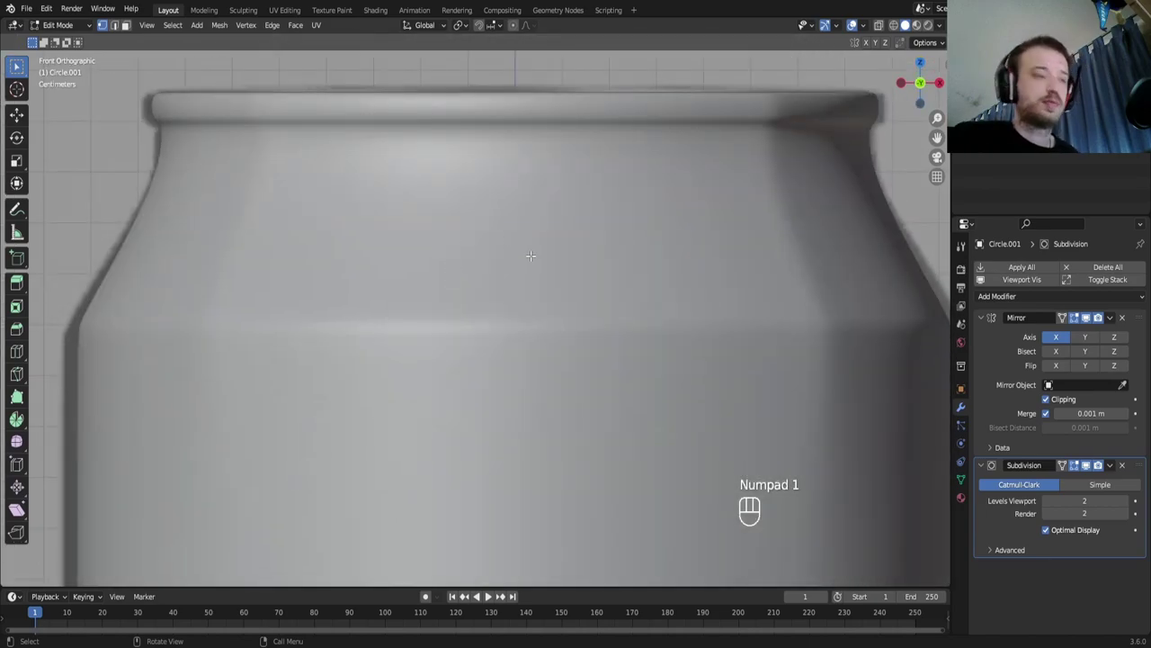
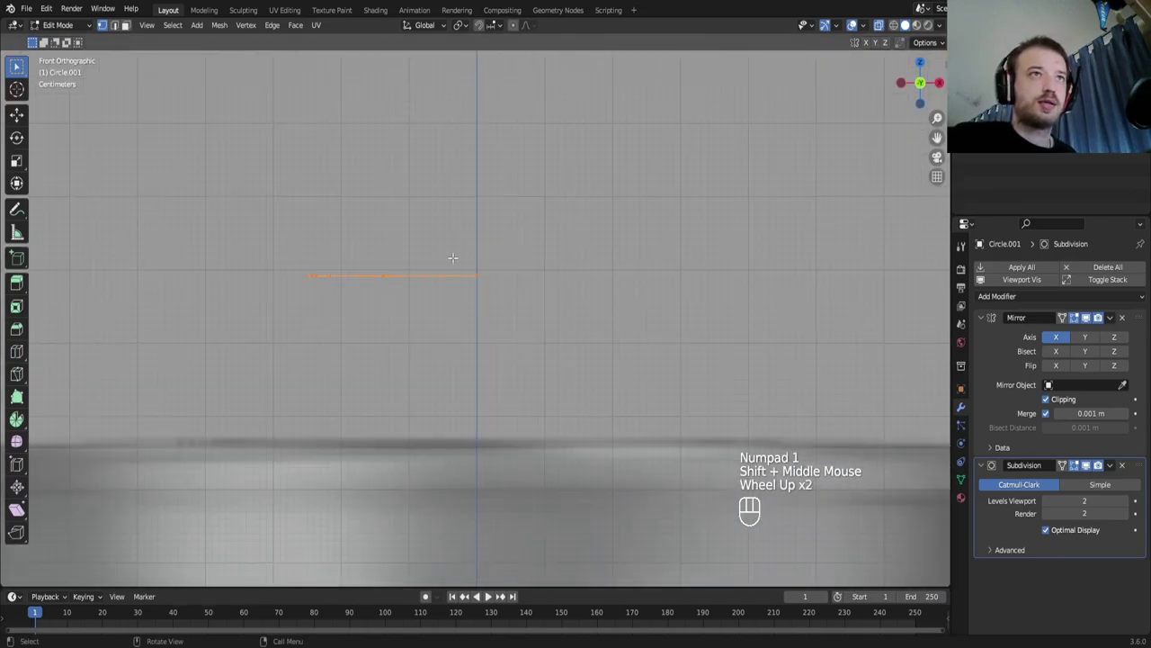
pyautogui.press('e')
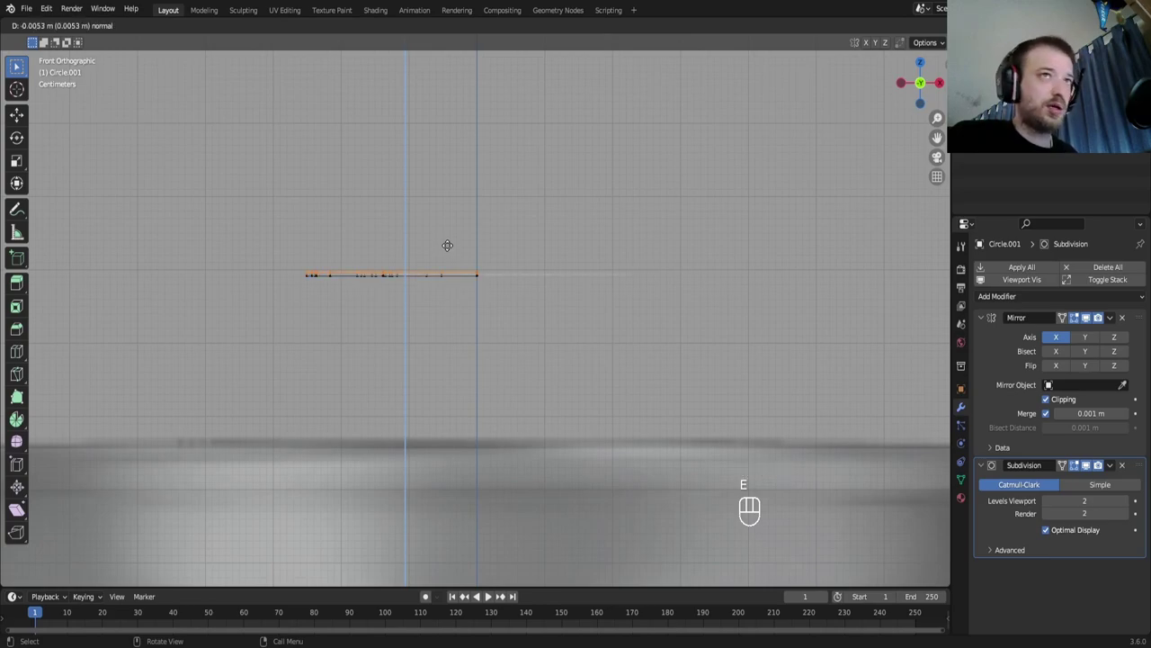
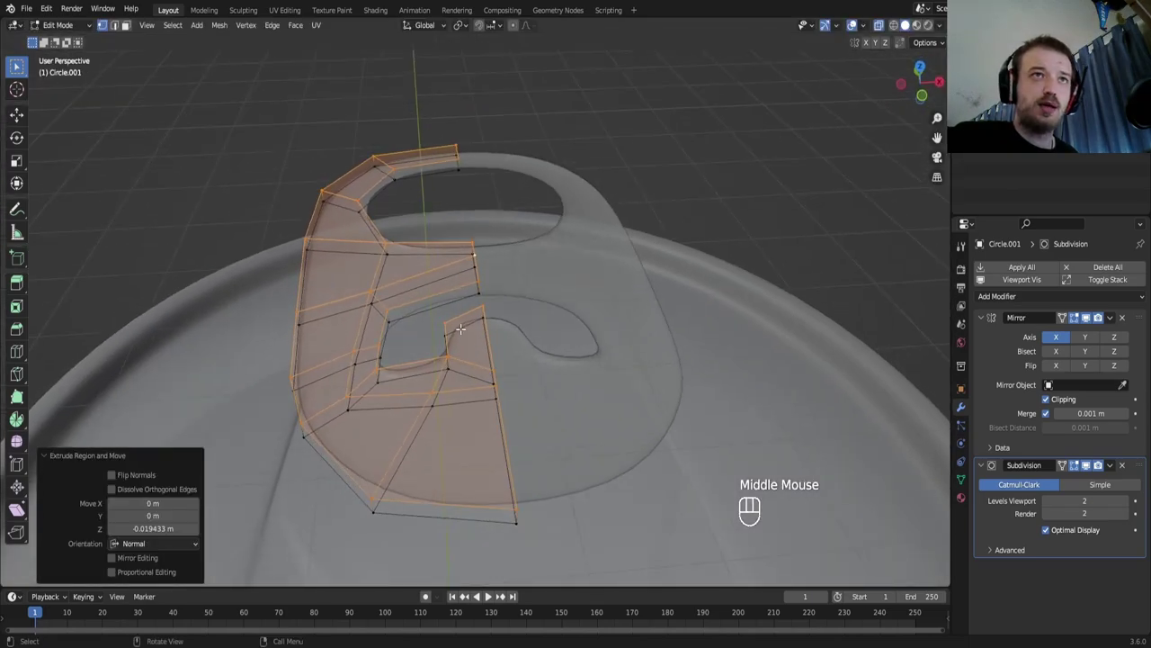
pyautogui.press('KP_7')
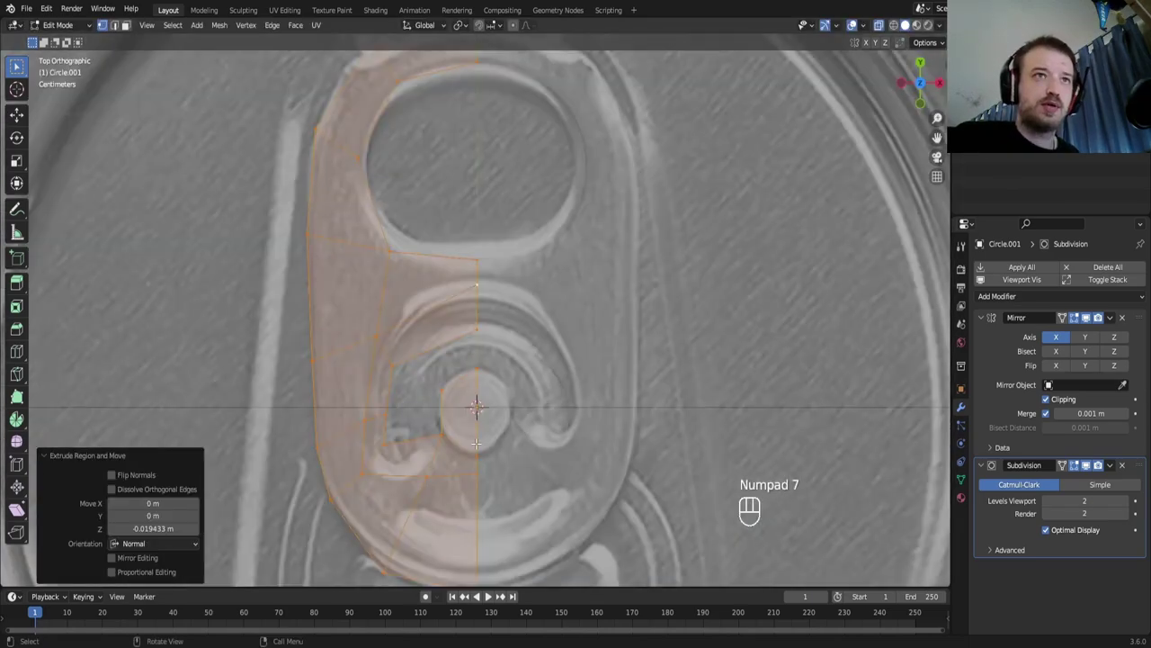
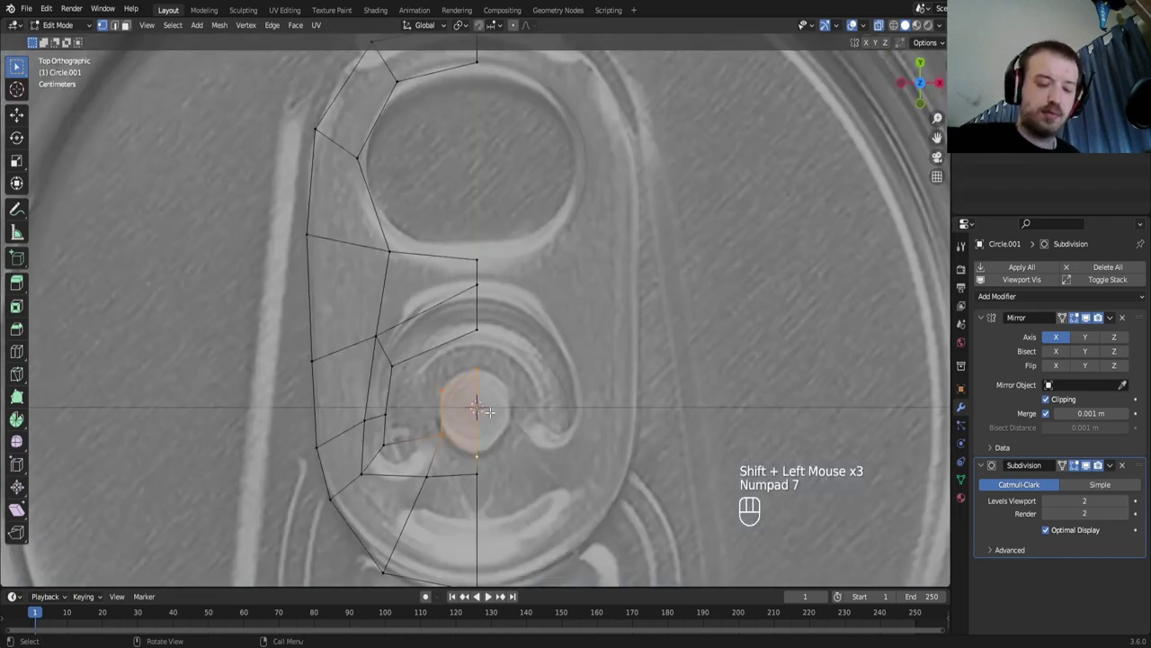
# Extrude the rivet area upward and return to Object Mode to view the solid tab
pyautogui.press('KP_1')
pyautogui.press('e')
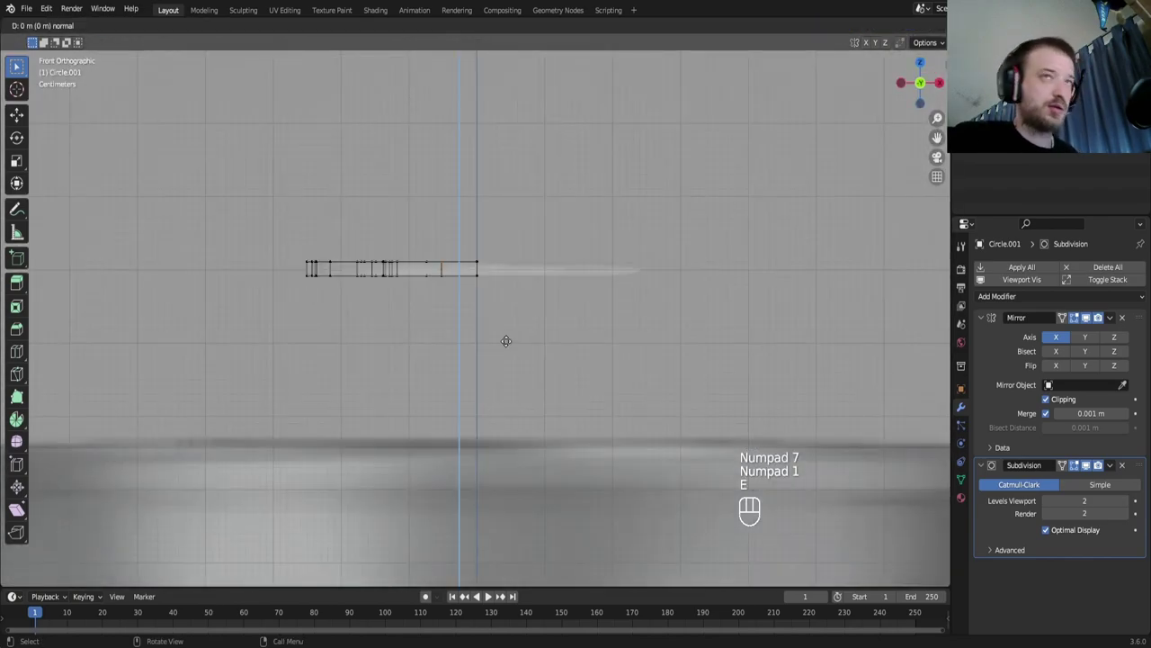
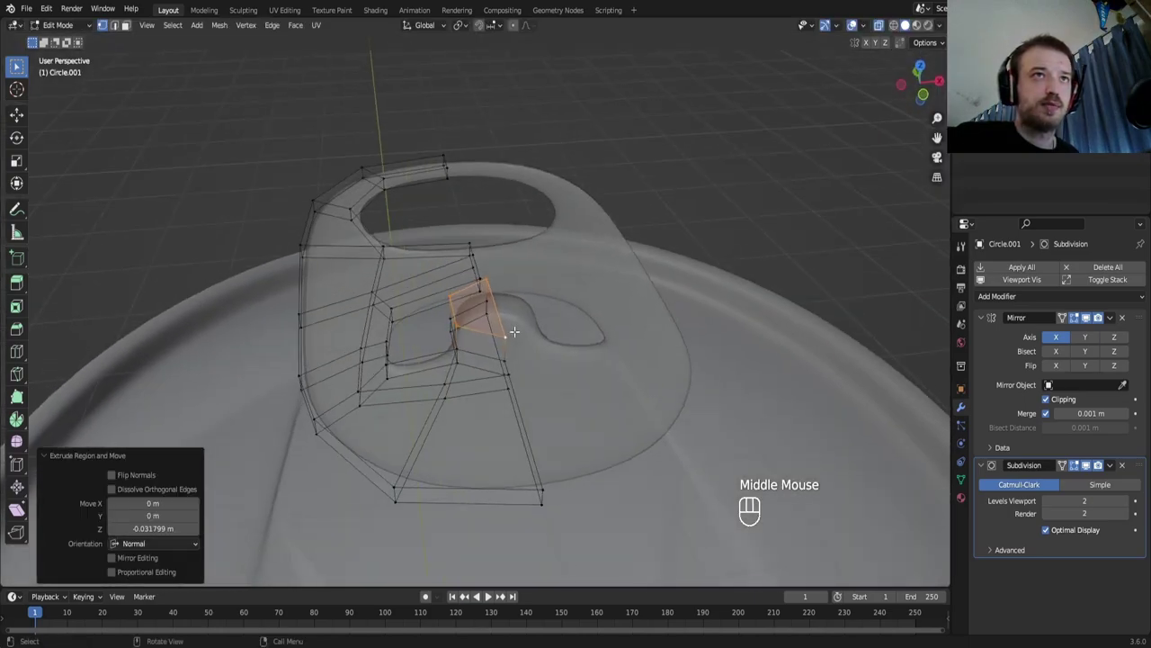
pyautogui.press('Tab')
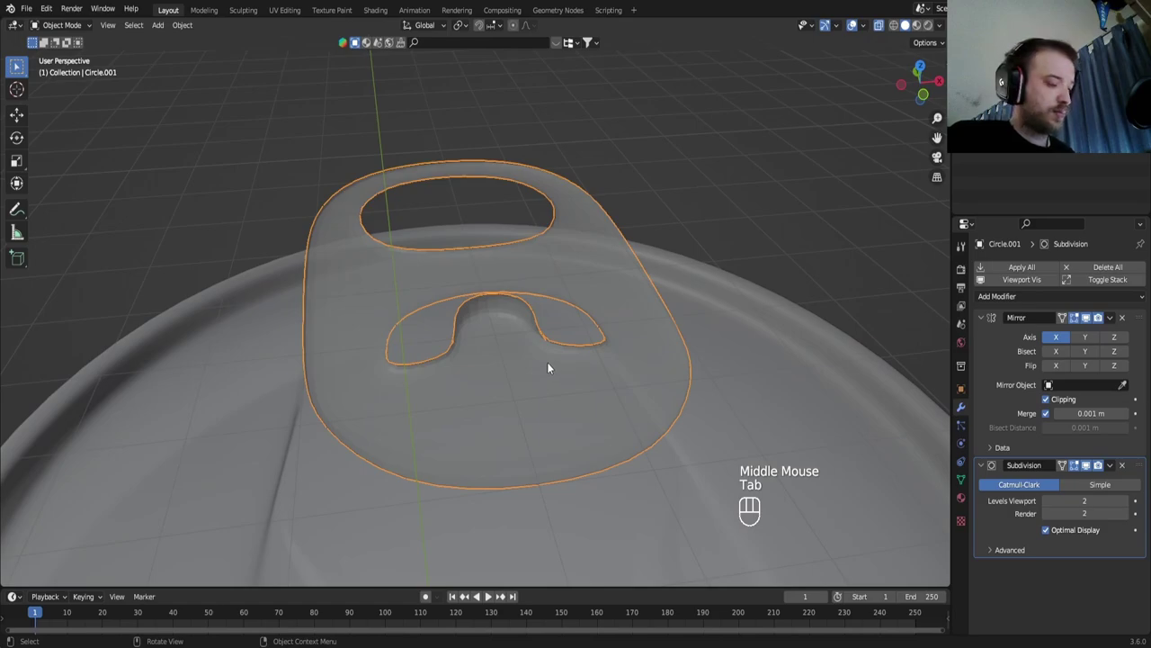
# Shade the tab smooth and add supporting edge loops across it near the rivet
pyautogui.press('Tab')
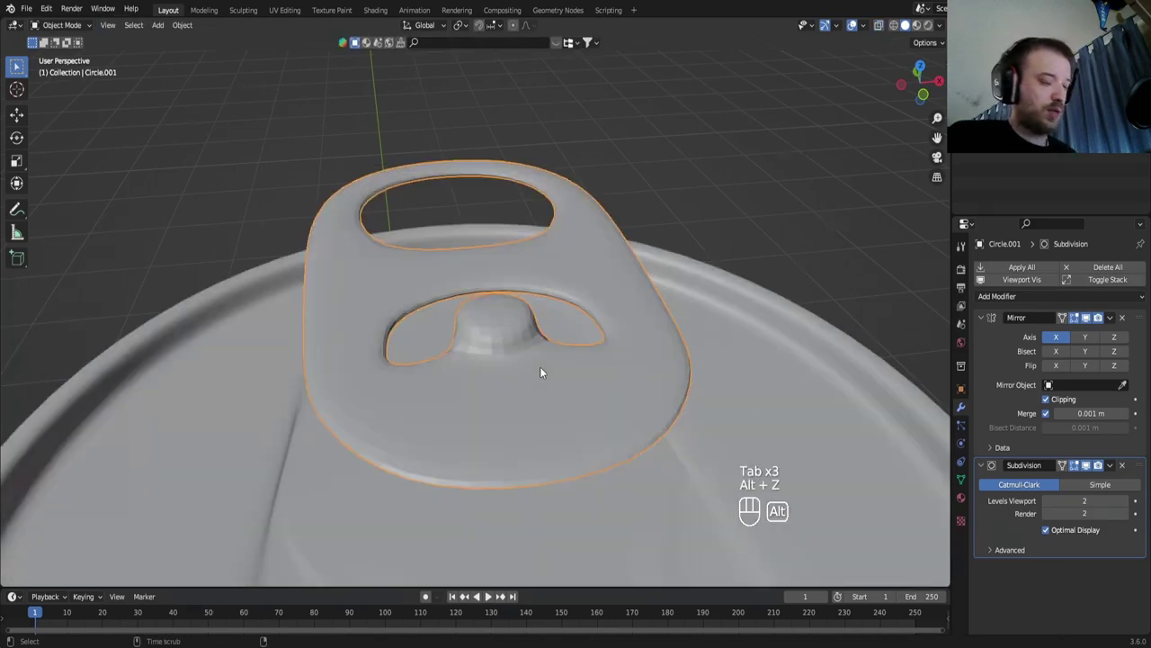
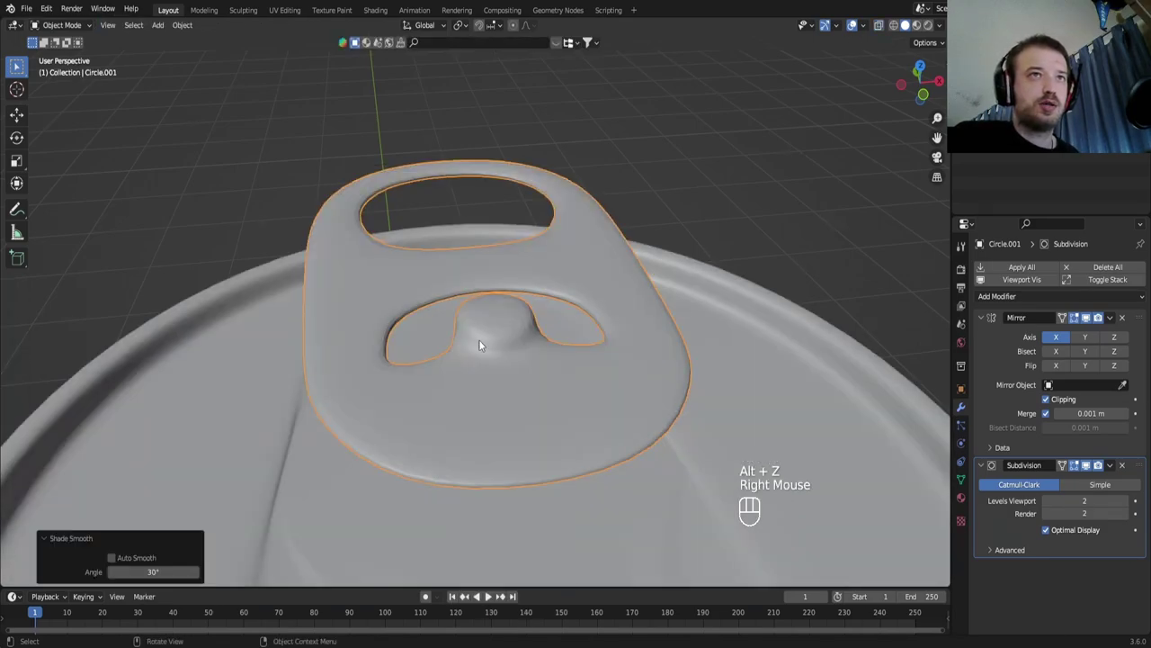
pyautogui.press('Tab')
pyautogui.press('ctrl+r')
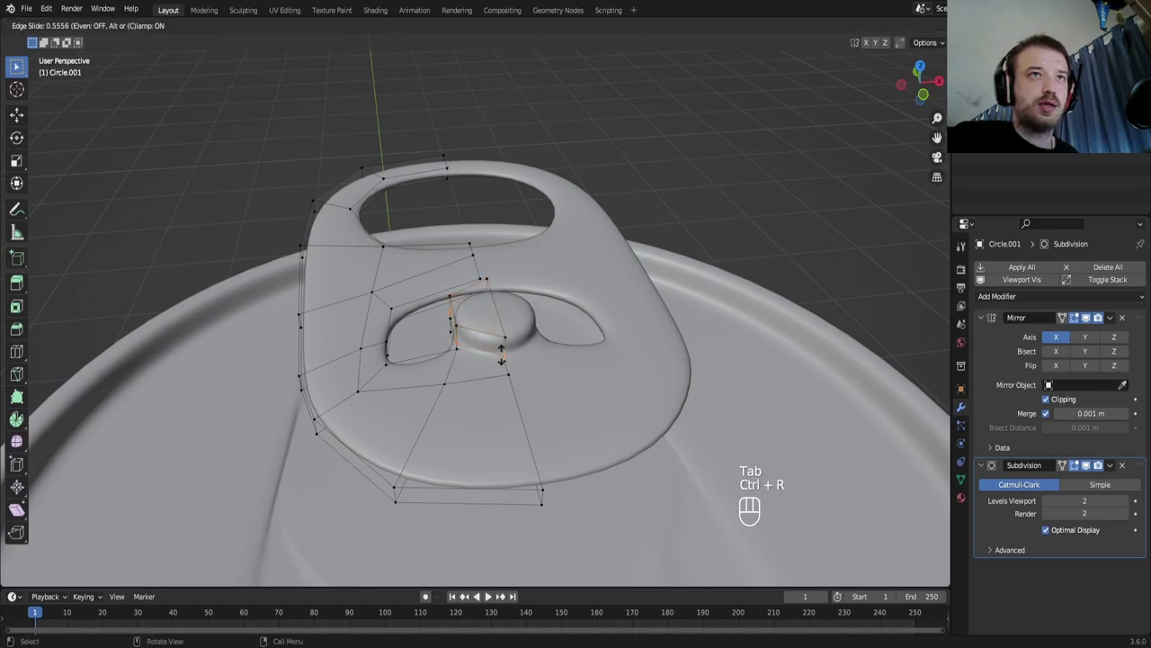
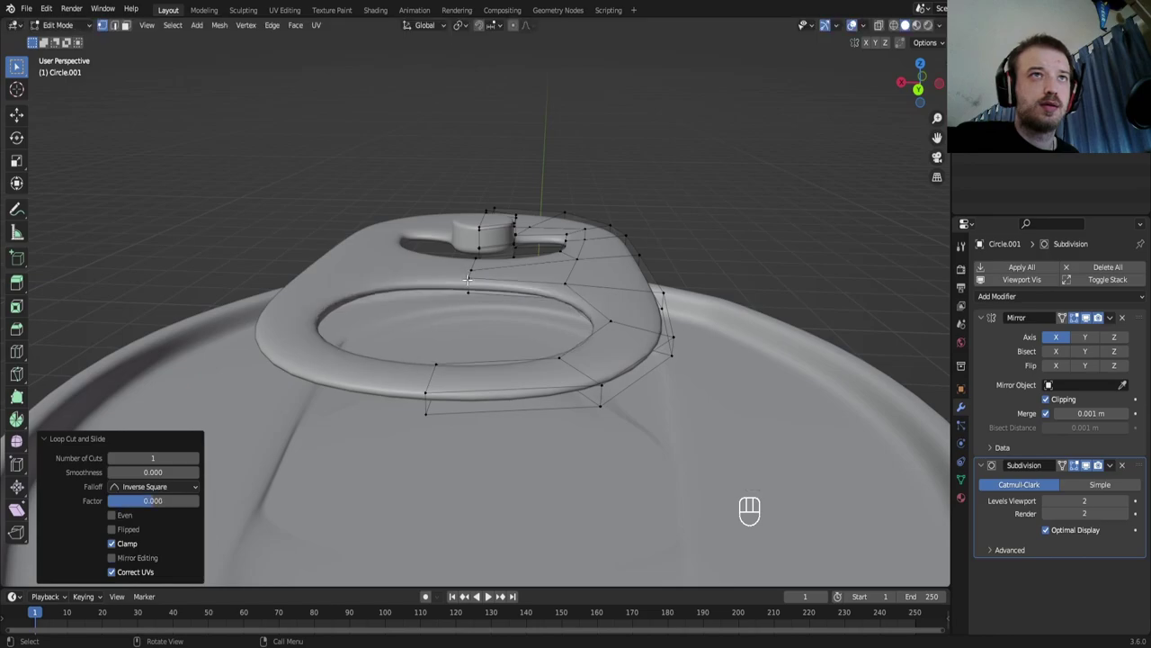
pyautogui.press('ctrl+z')
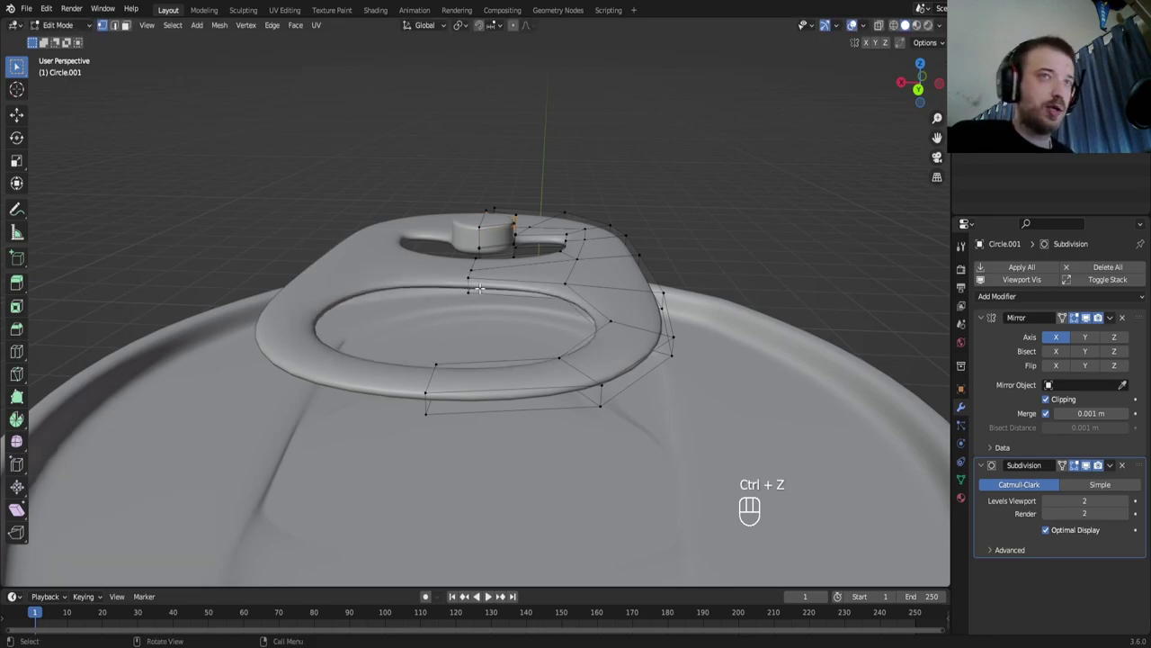
pyautogui.press('ctrl+r')
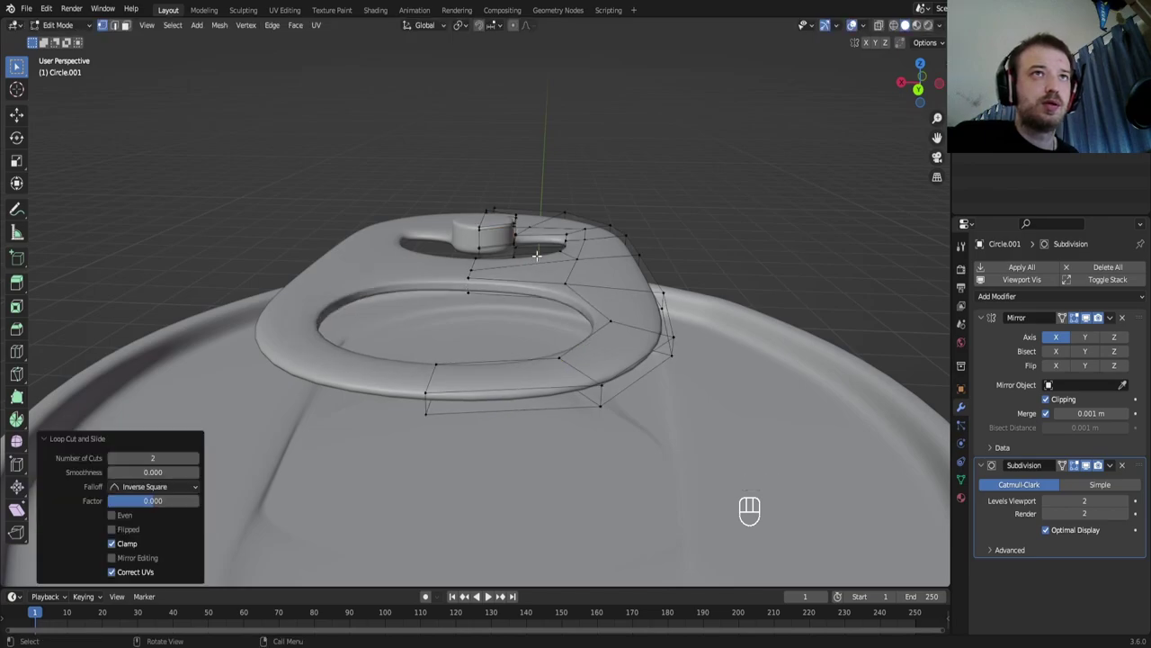
pyautogui.press('ctrl+r')
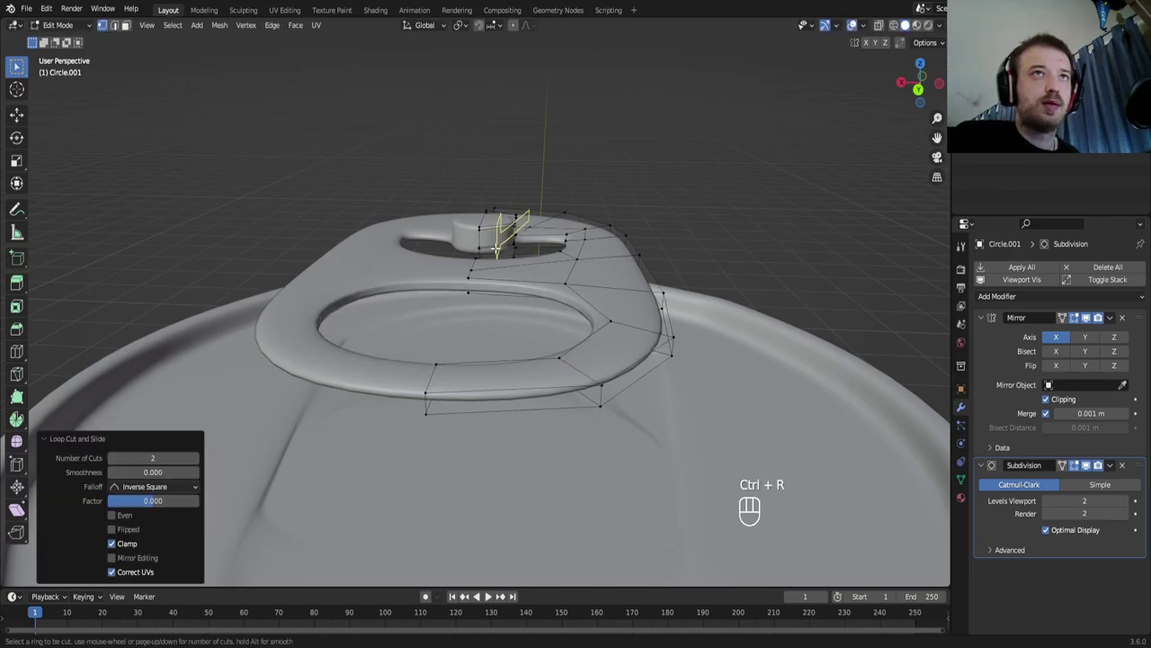
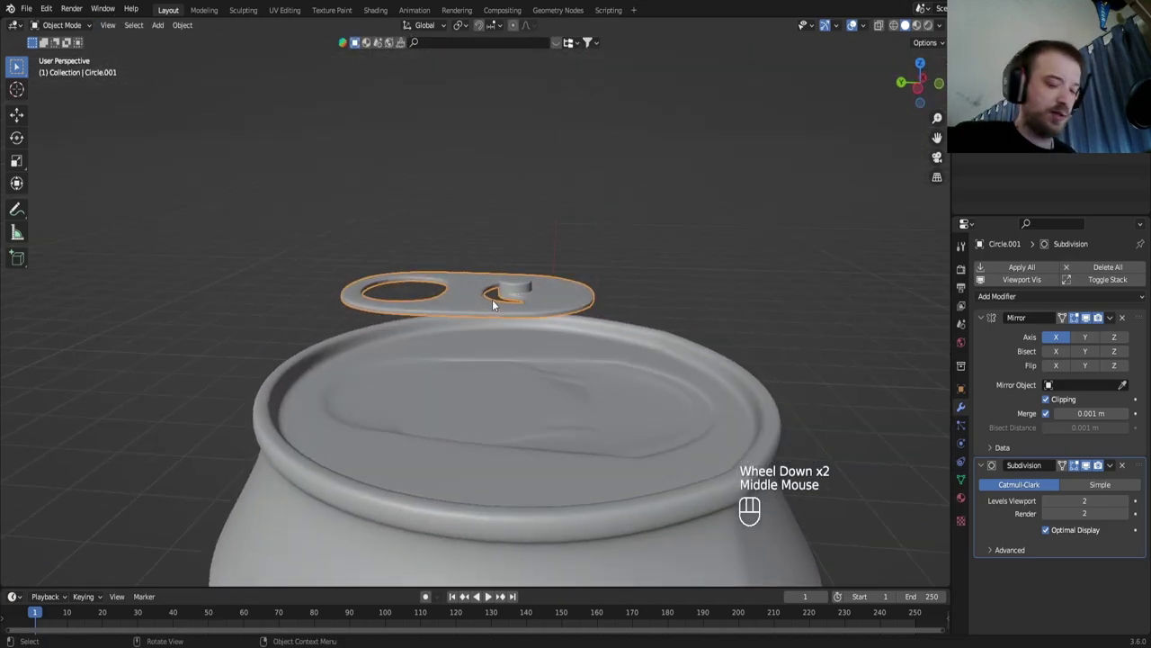
# Lower the tab toward the lid along Z, then move its ring-end vertices down
pyautogui.press('KP_1')
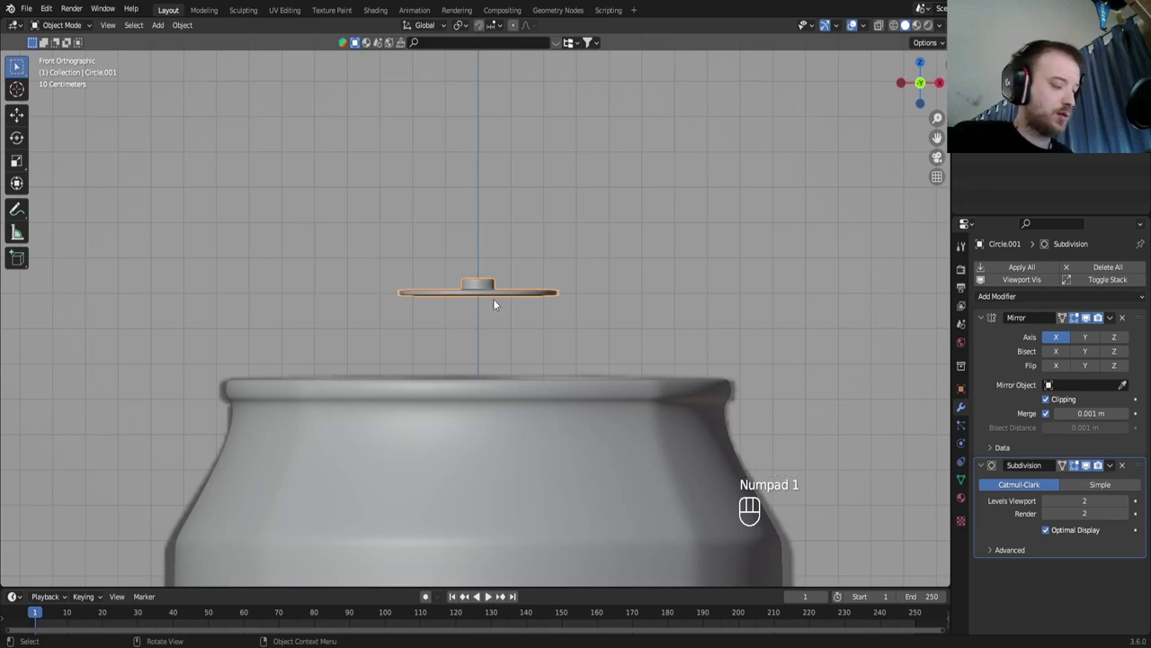
pyautogui.press('g')
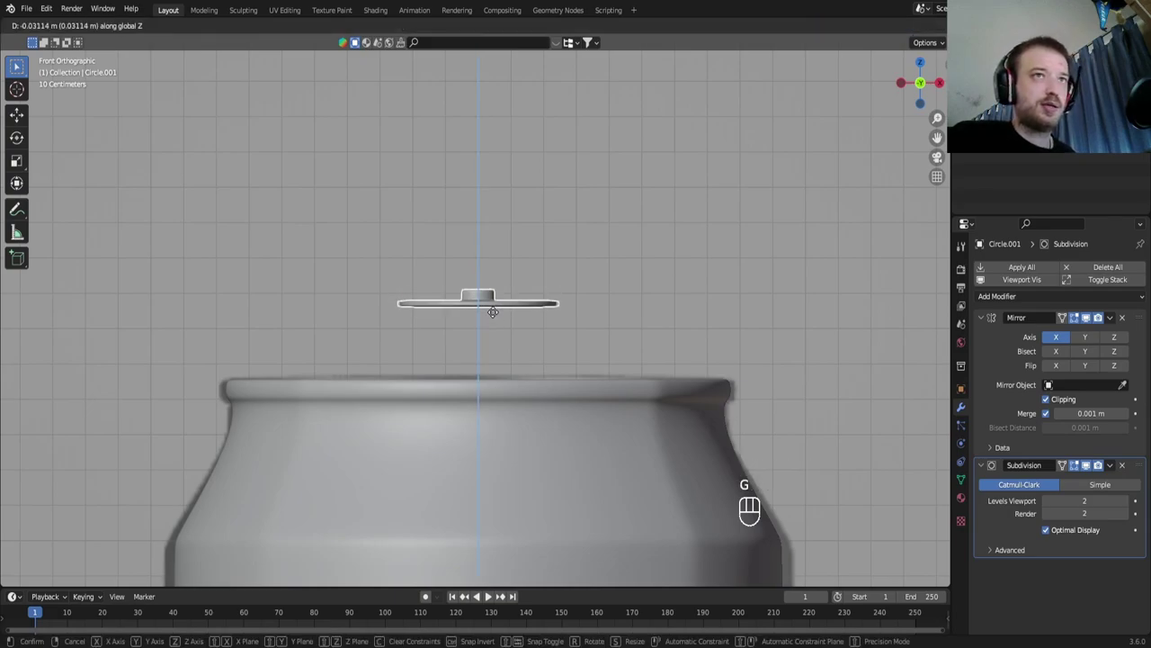
pyautogui.press('Tab')
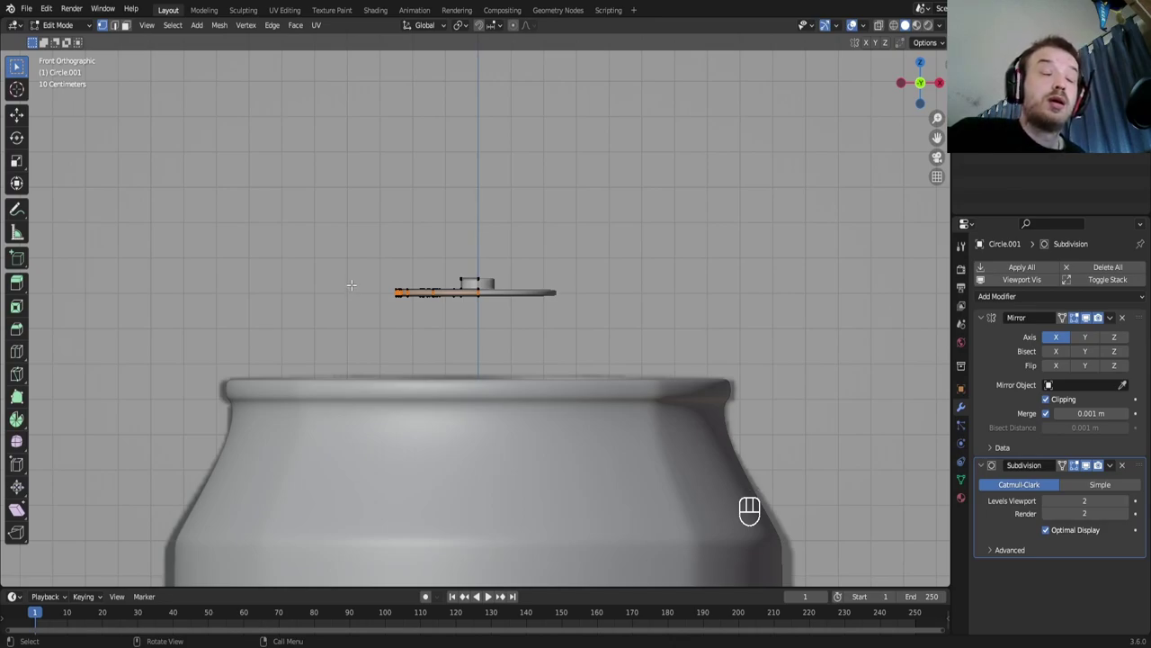
pyautogui.press('a')
pyautogui.press('g')
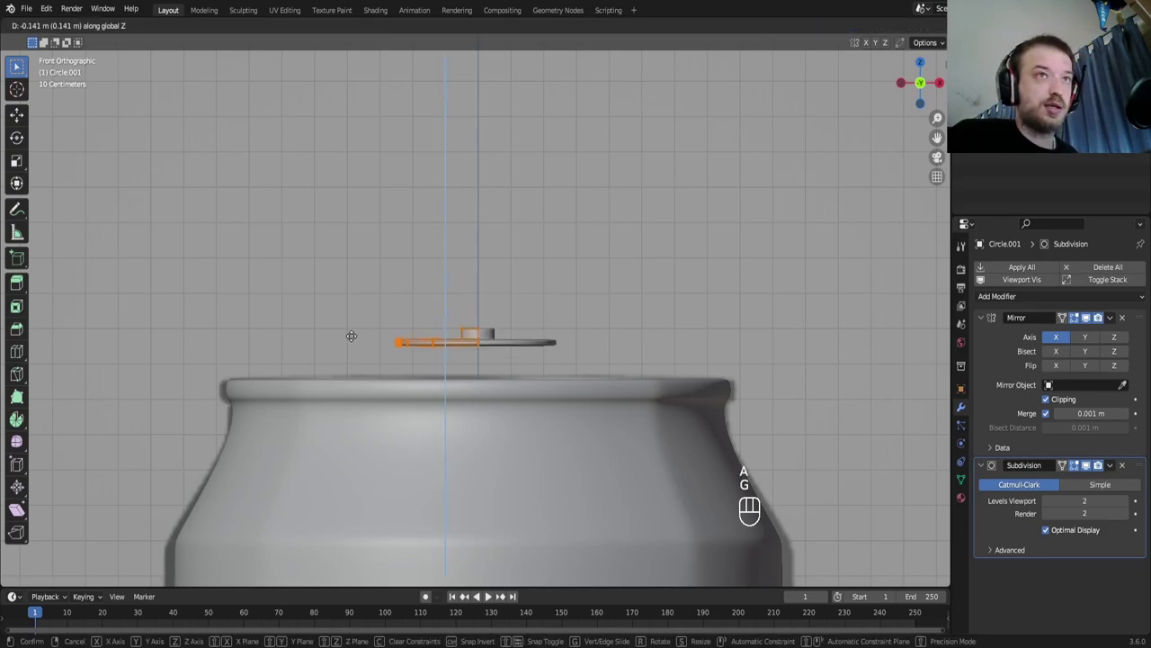
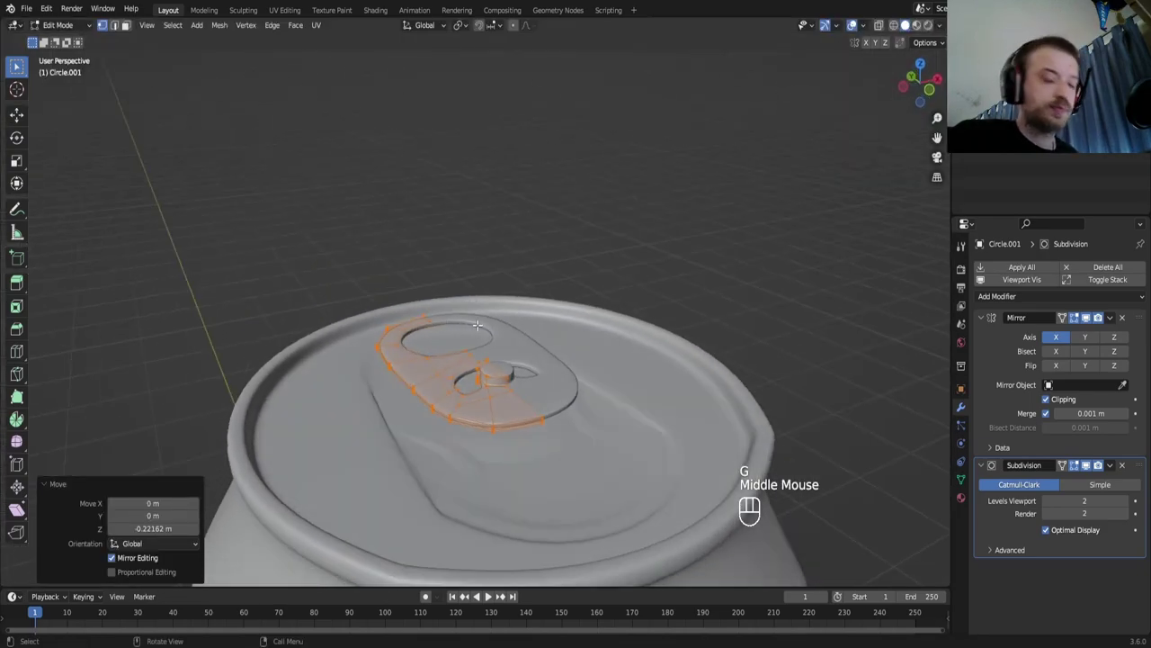
# Push the tab's ring end further down against the lid along Z
pyautogui.press('g')
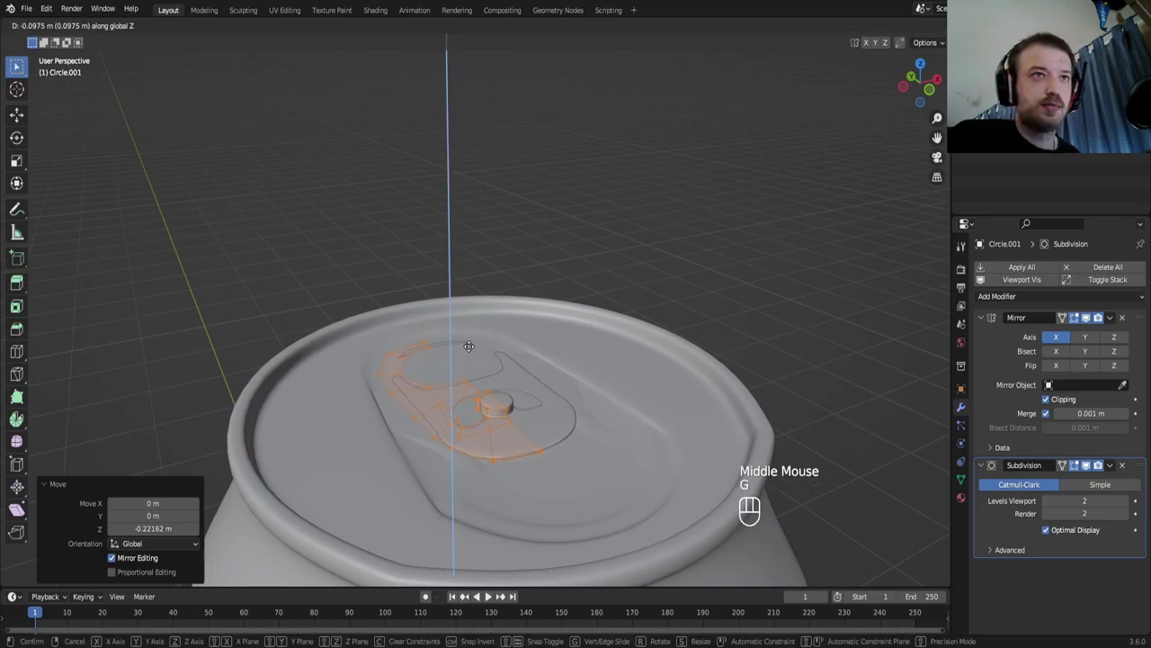
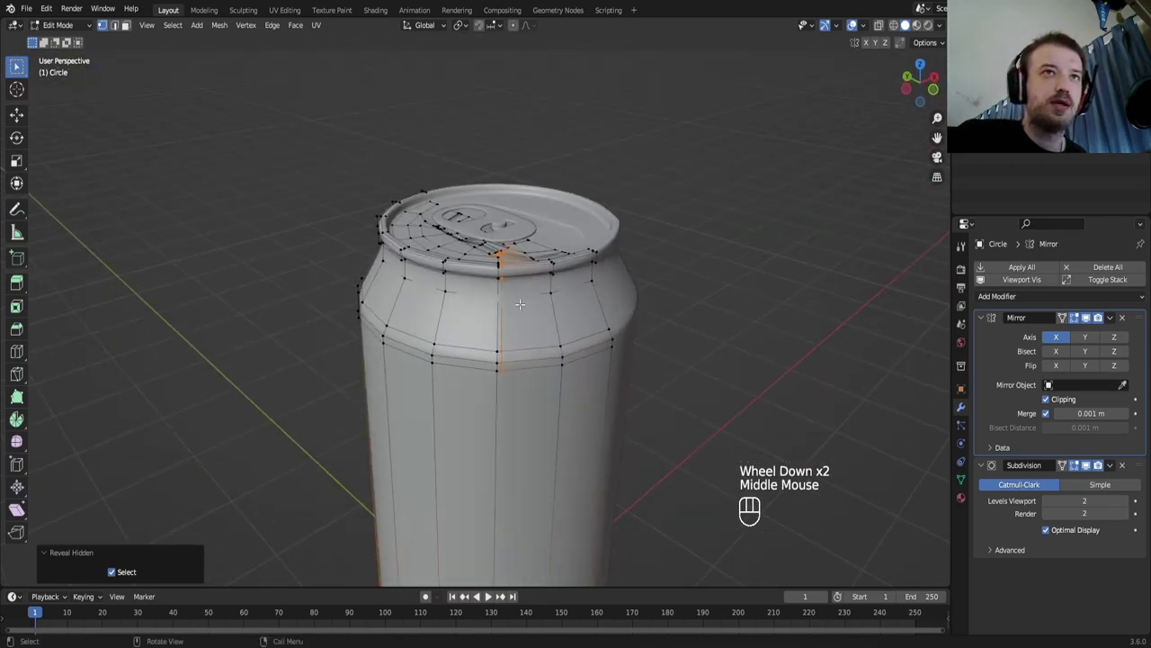
# Zoom in on the can body mesh beneath the pull-tab
pyautogui.scroll(3)
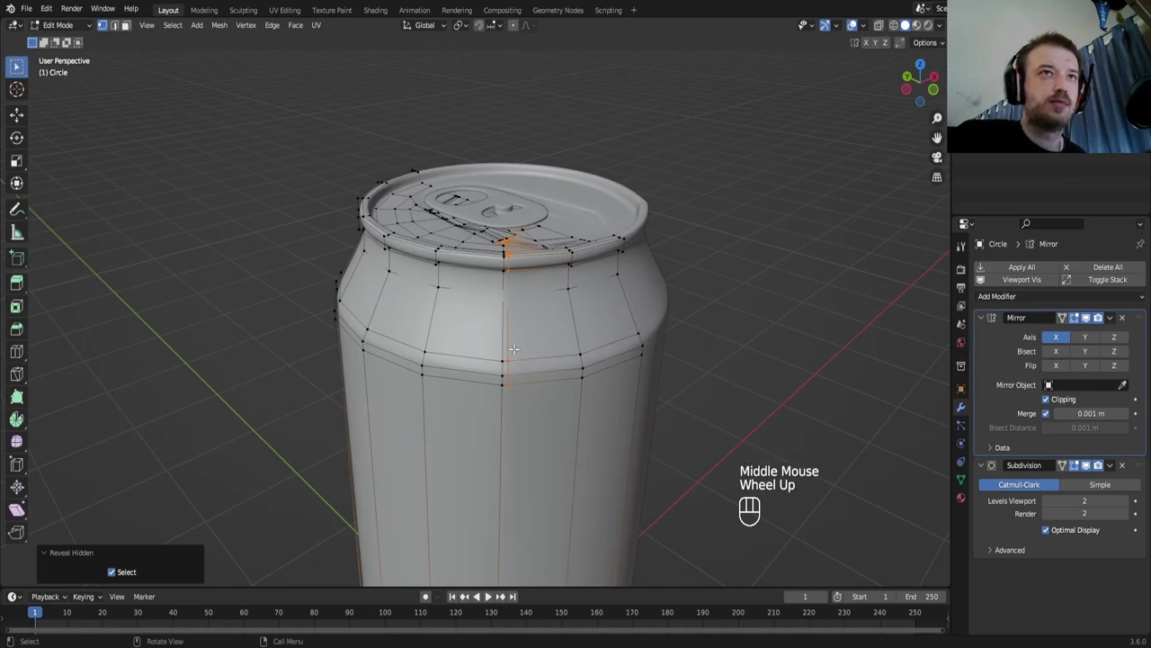
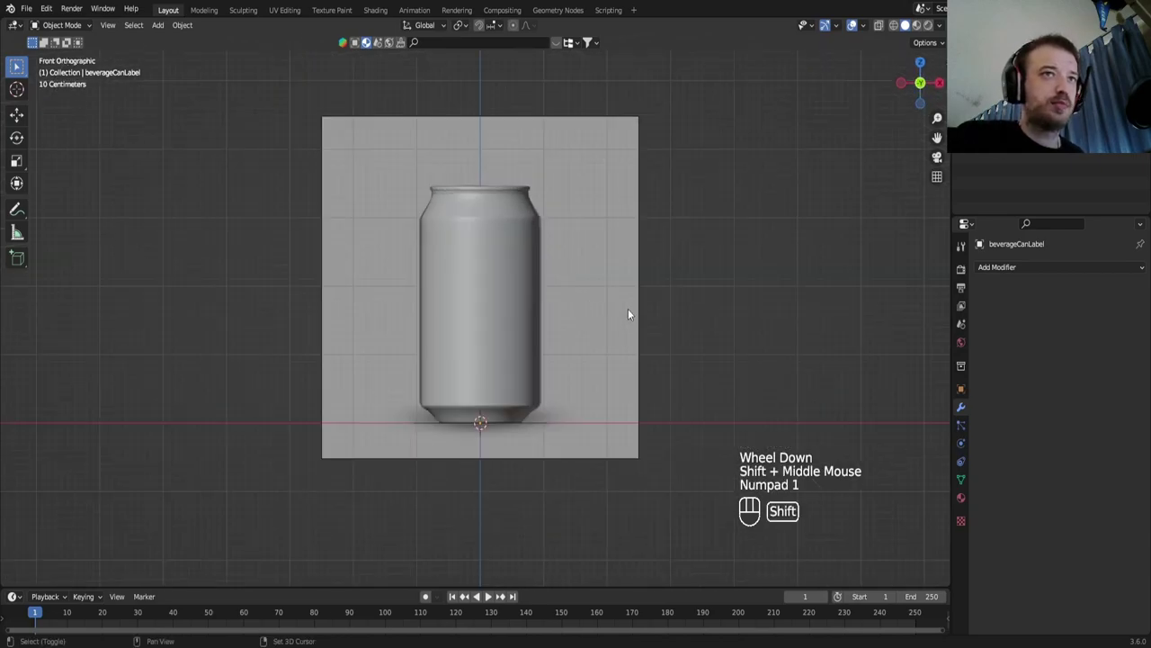
# Select the beverageCanLabel and cap and apply modifiers on all selected can parts
pyautogui.press('shift+a')
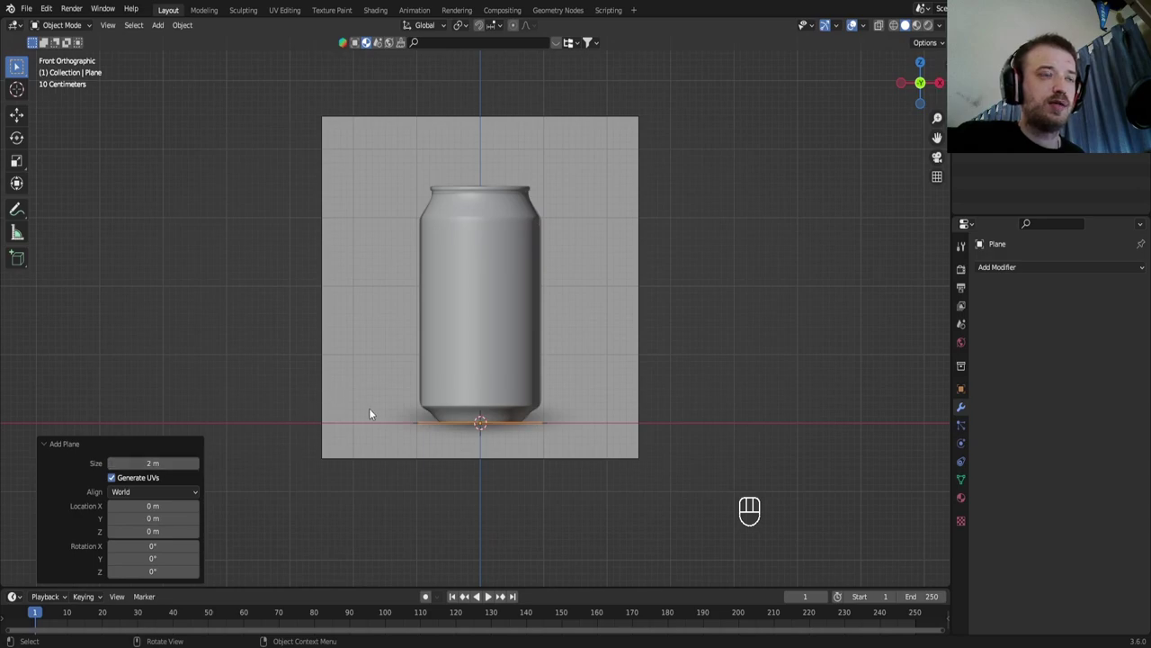
pyautogui.click(502, 325)
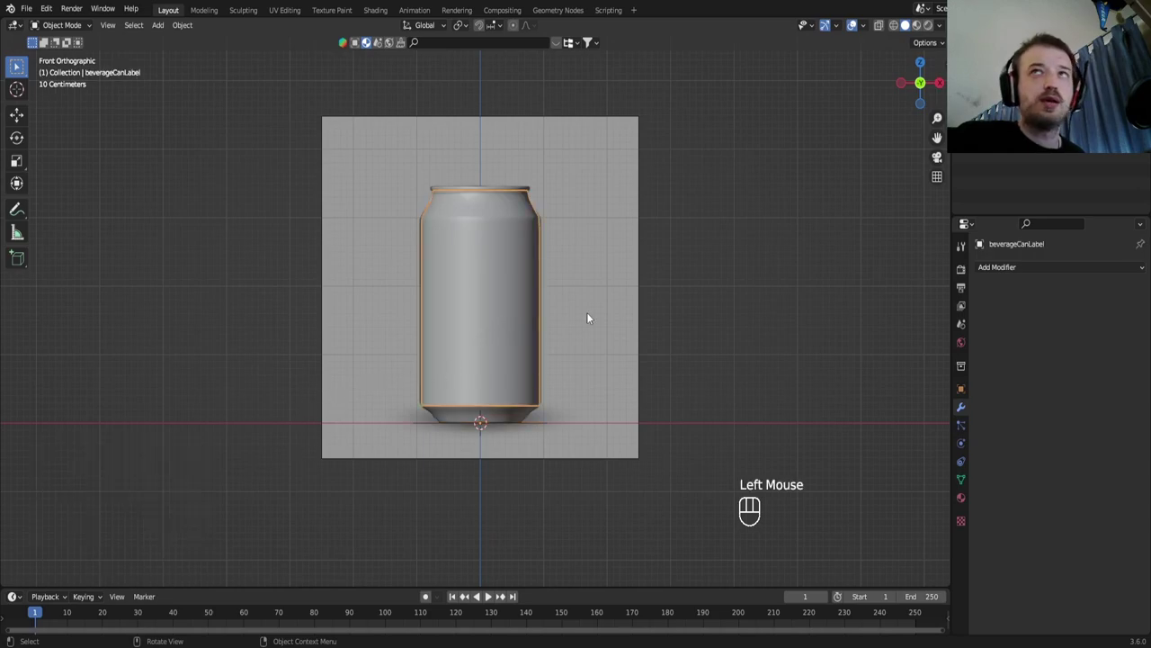
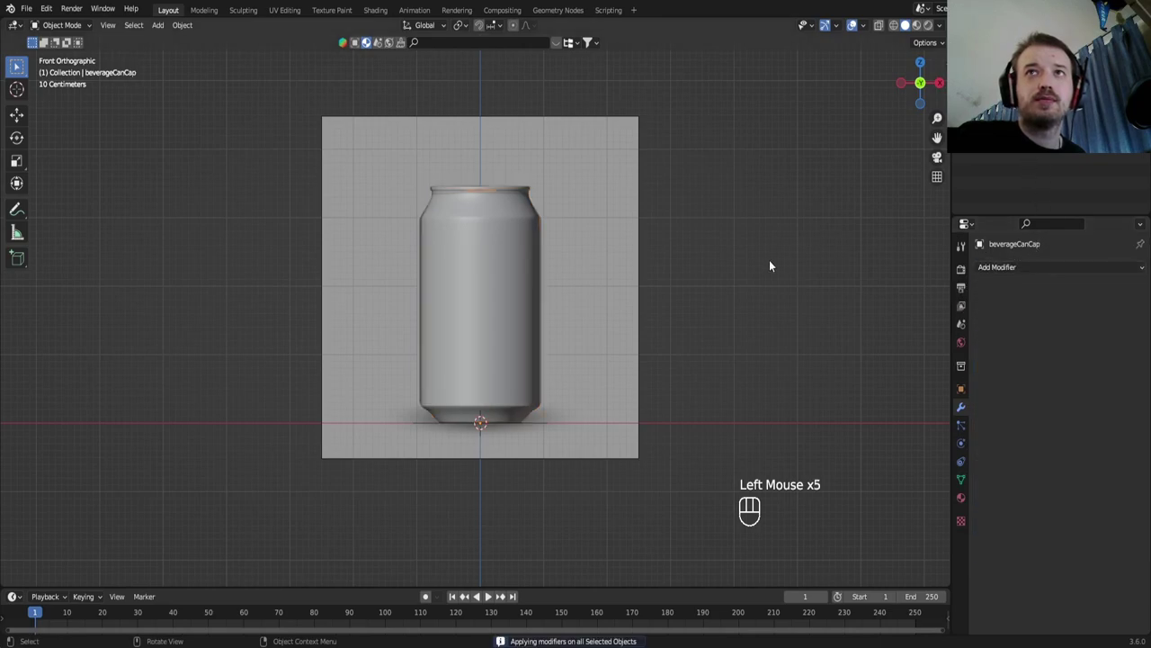
pyautogui.press('ctrl+z')
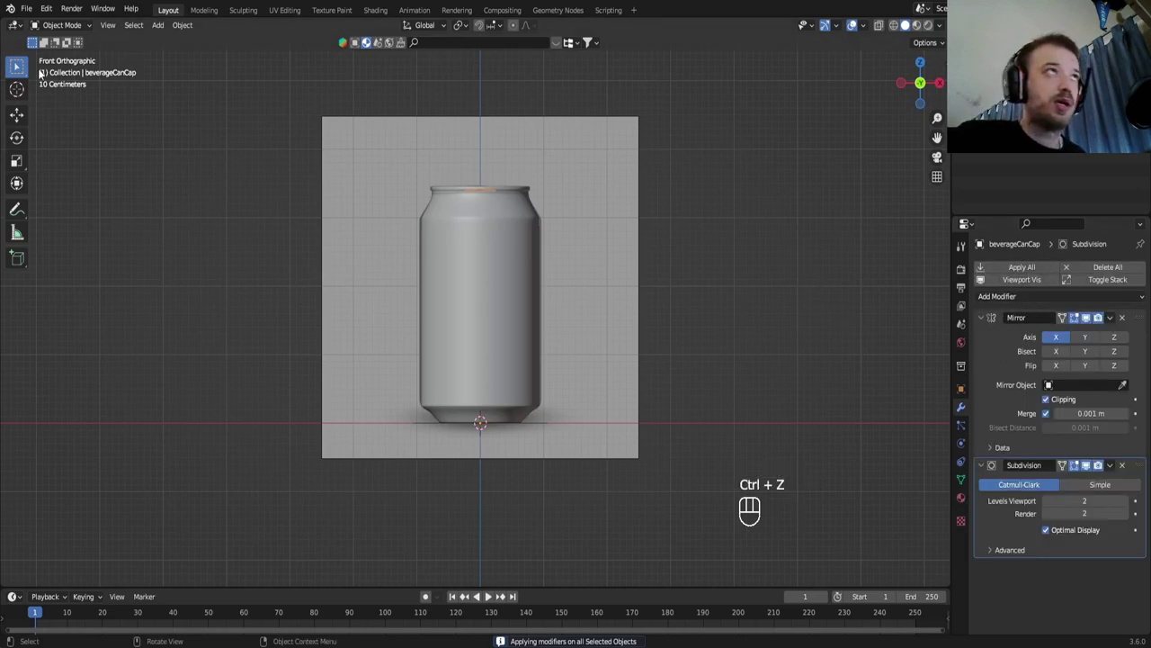
pyautogui.moveTo(55, 11); pyautogui.dragTo(75, 193)
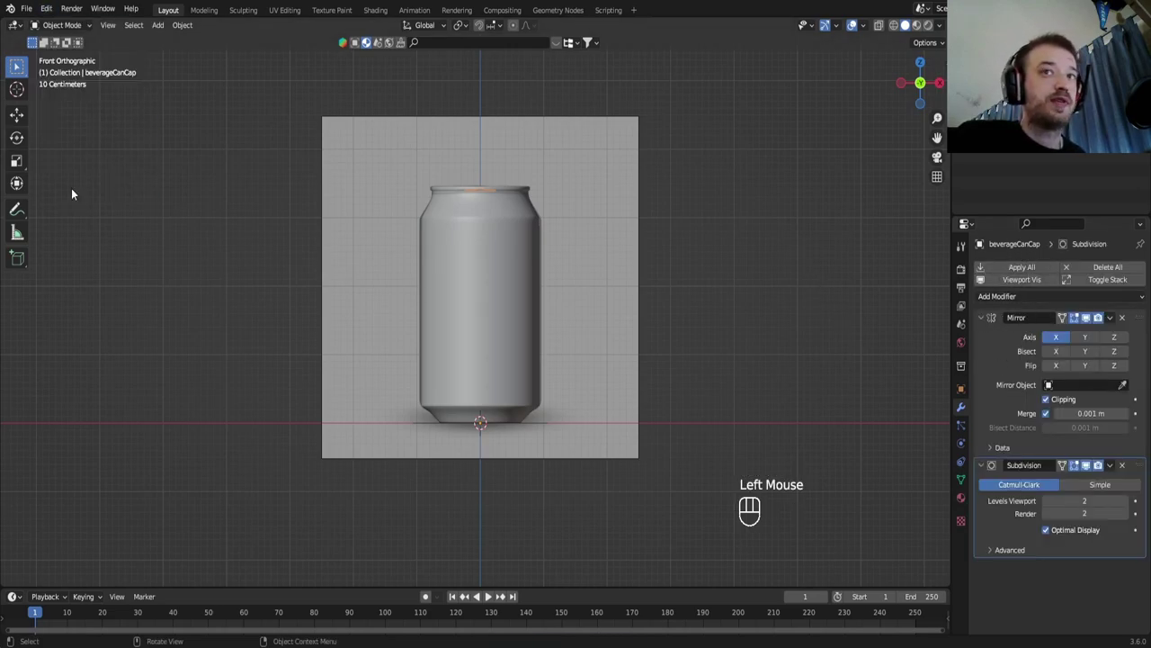
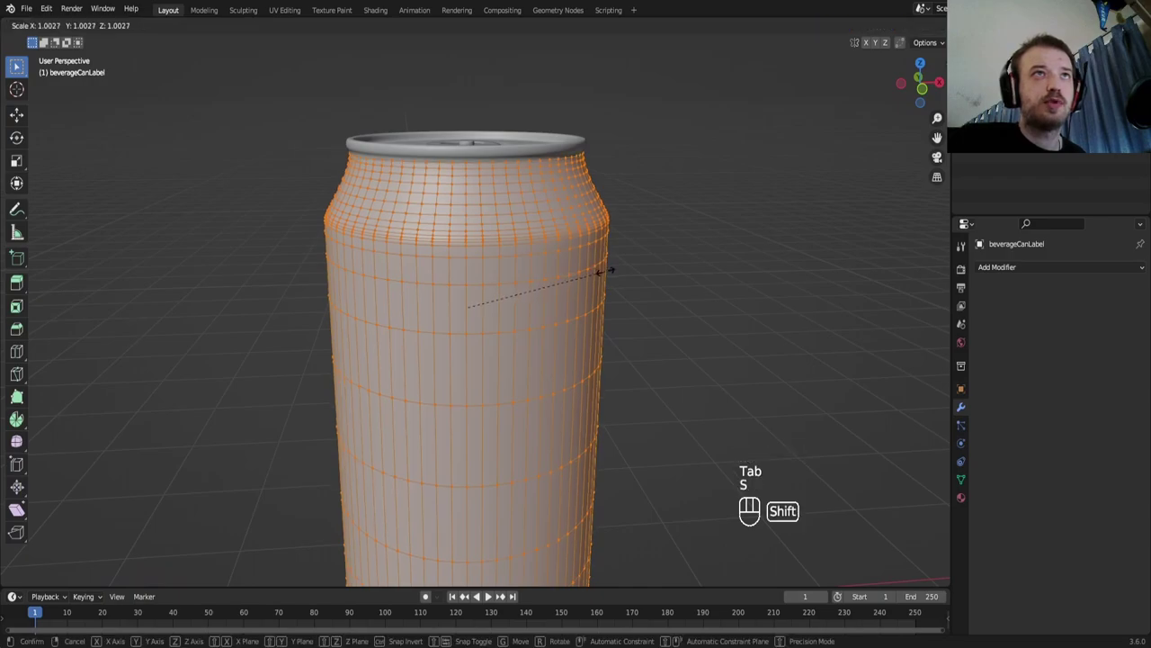
# Leave label editing and orbit to check the label wrapping the can body
pyautogui.press('Tab')
pyautogui.moveTo(610, 247); pyautogui.dragTo(603, 269)
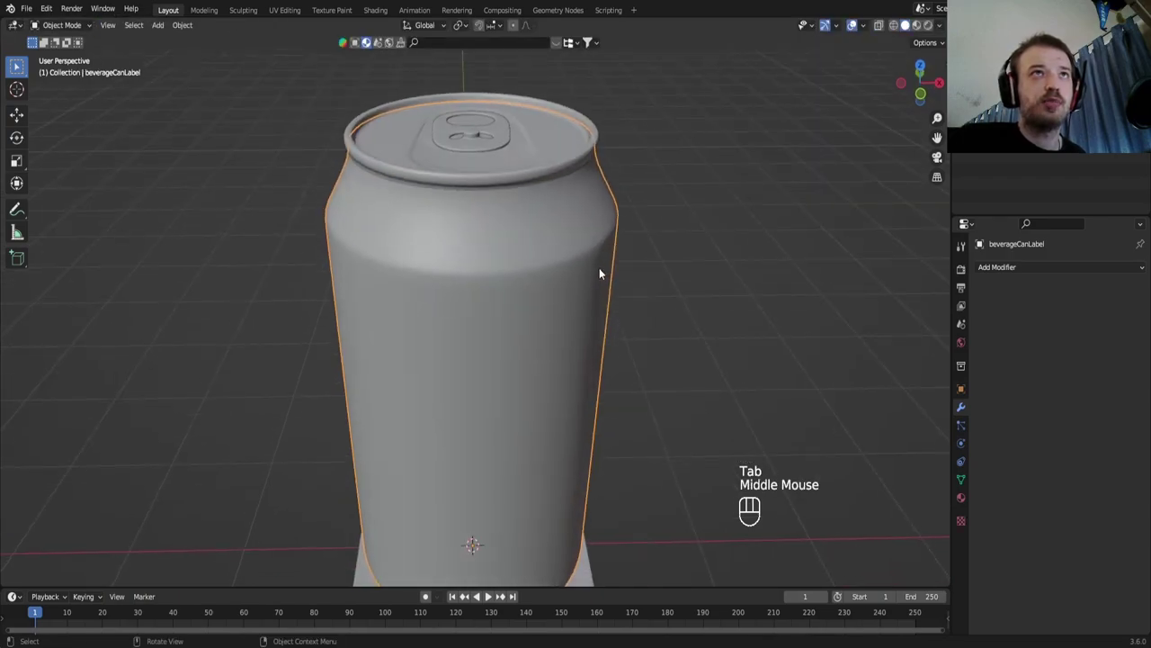
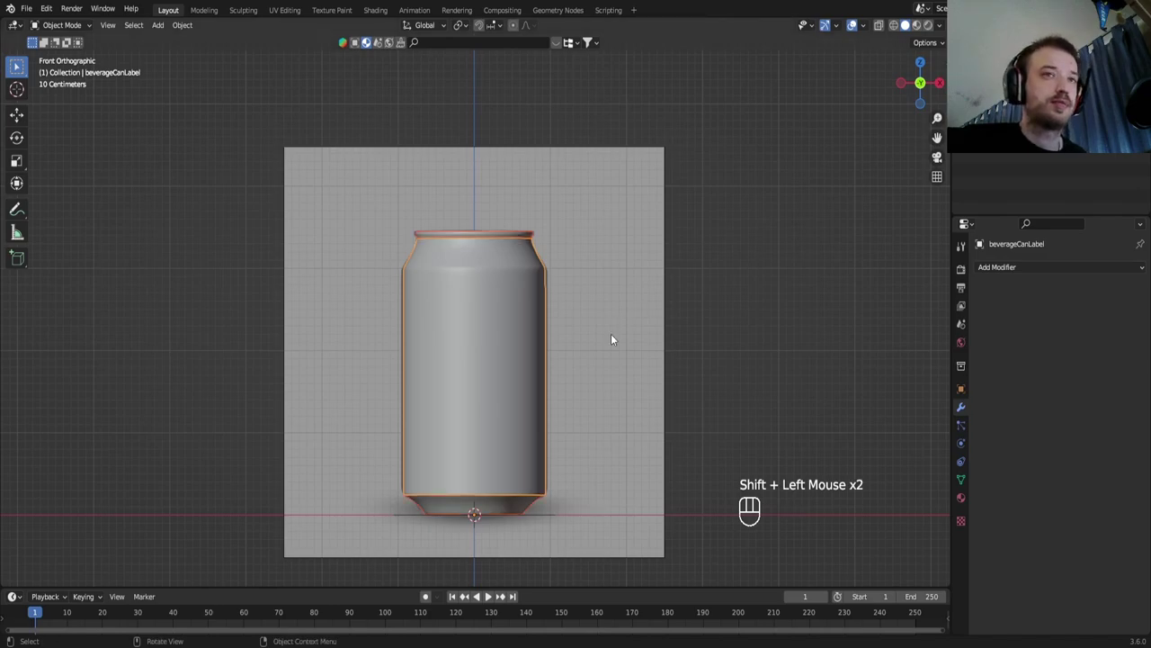
# Cancel the stray scale, show the Transform sidebar, and scale the label down to about 0.114
pyautogui.press('s')
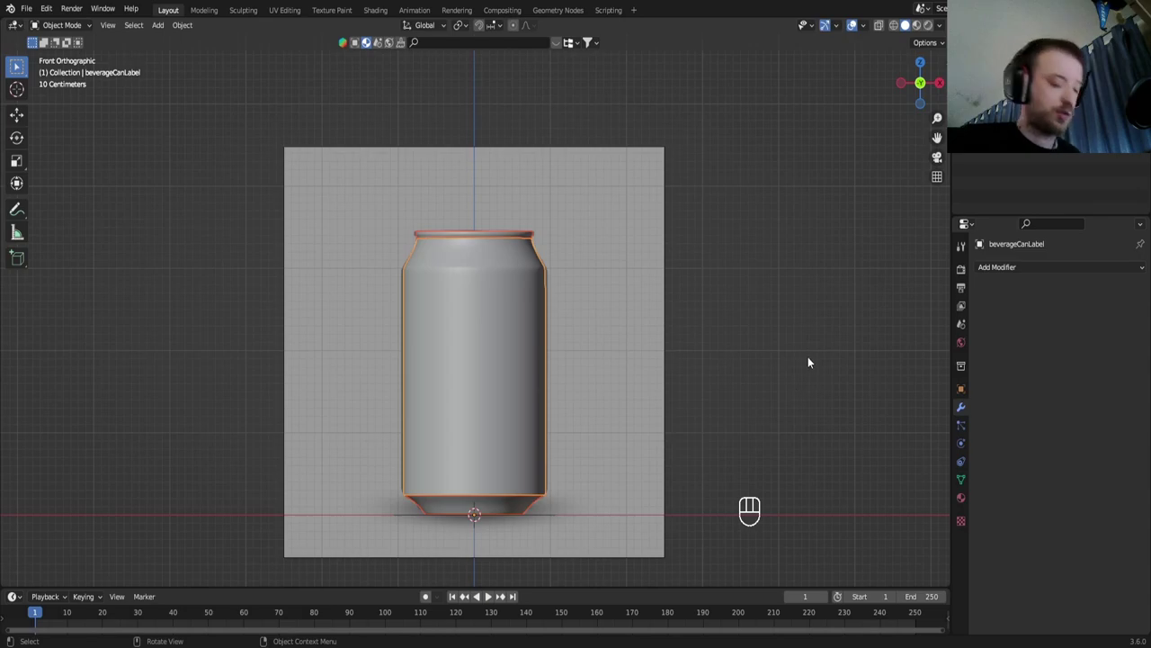
pyautogui.press('n')
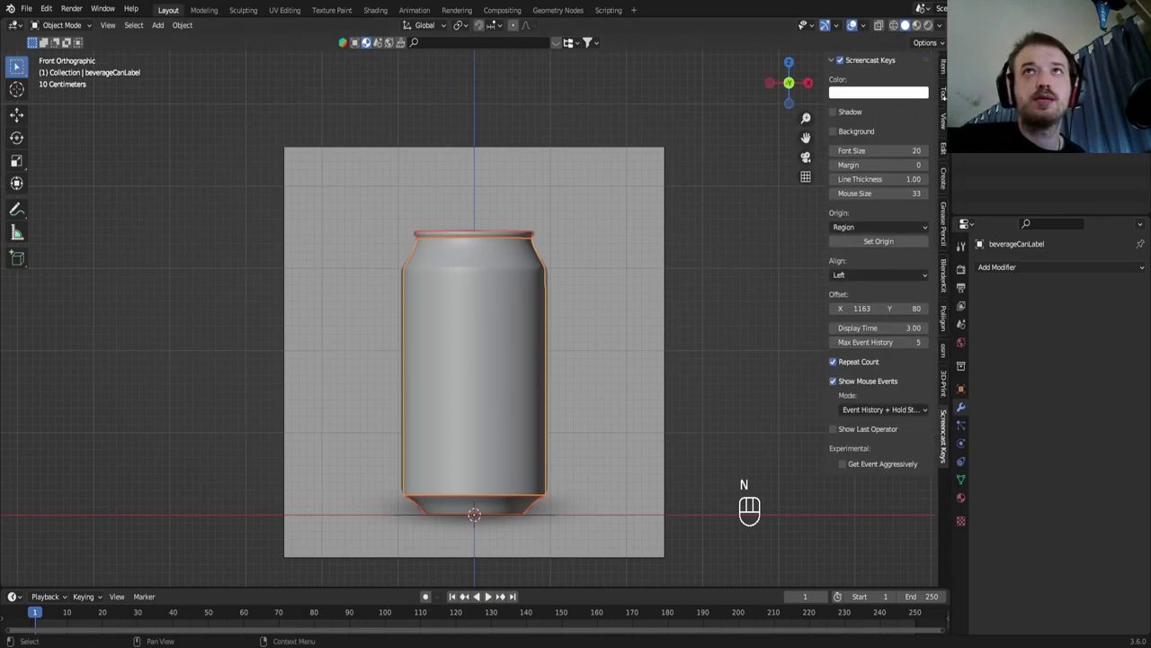
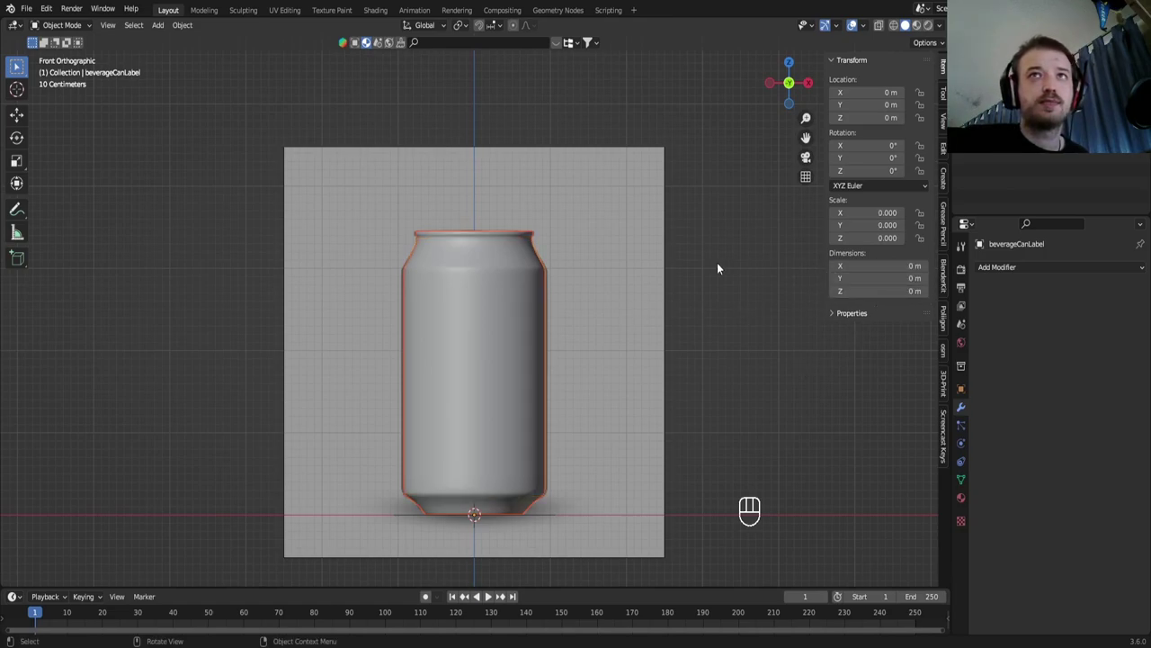
pyautogui.press('ctrl+z')
pyautogui.press('s')
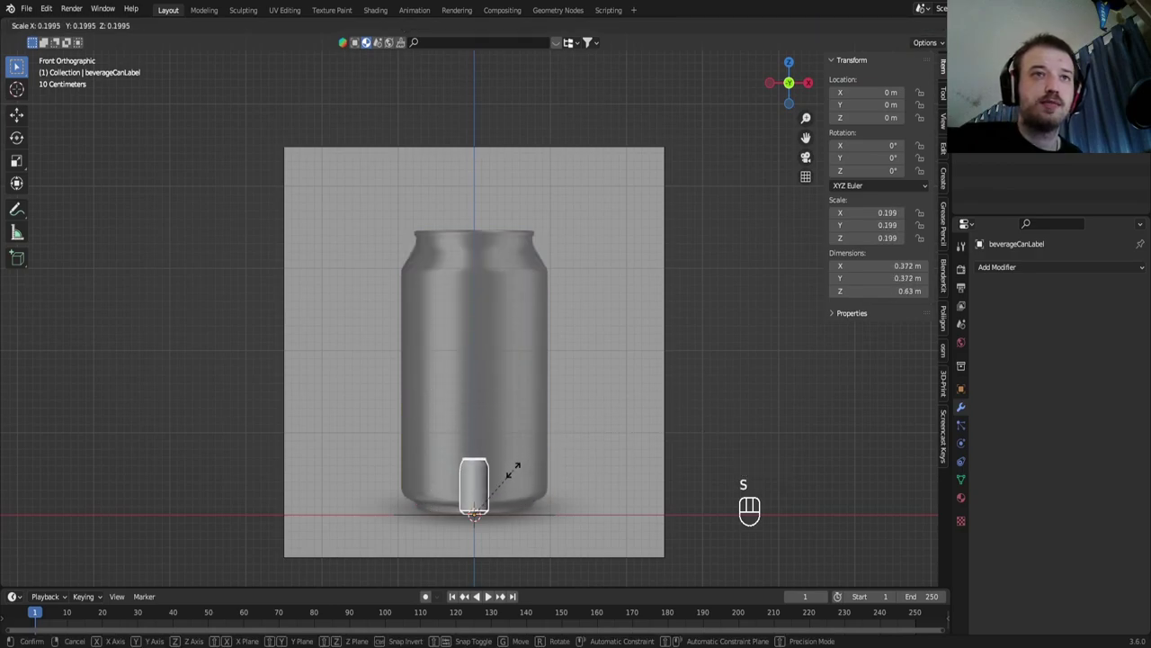